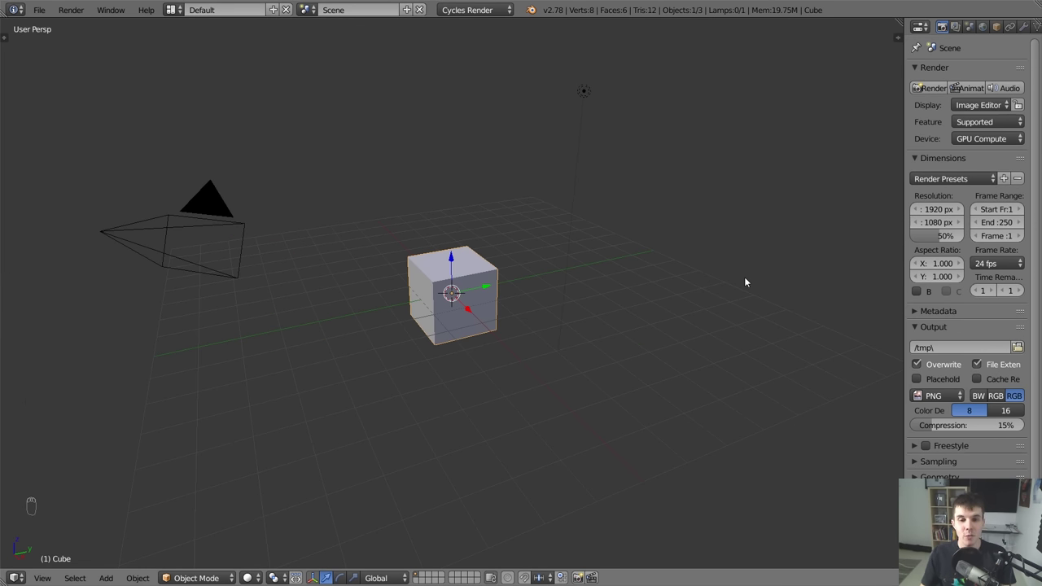
# Select everything in the default scene and delete it, leaving the scene empty.
pyautogui.press('a')
pyautogui.press('a')
pyautogui.press('x')
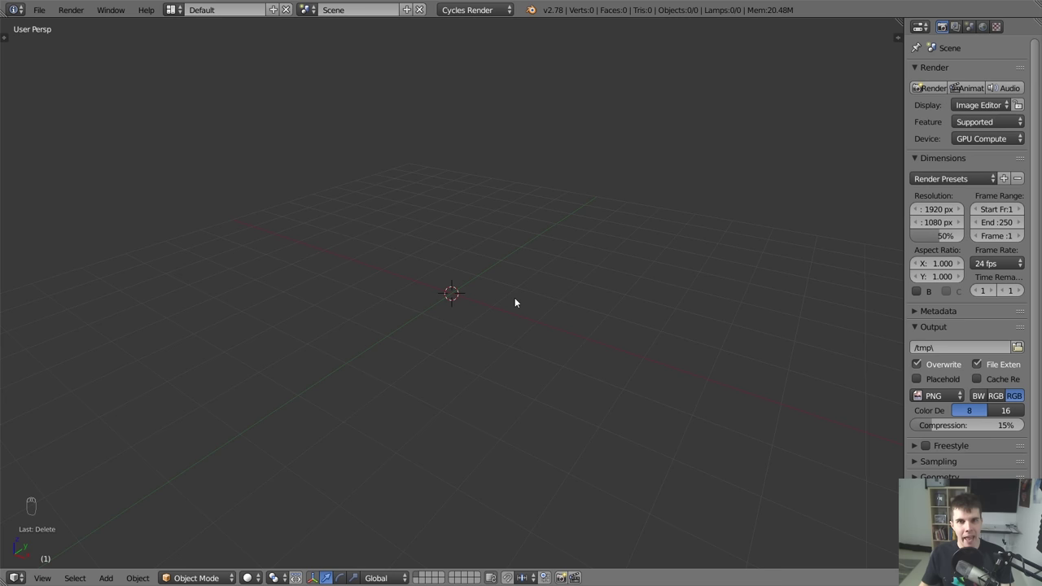
pyautogui.press('shift+a')
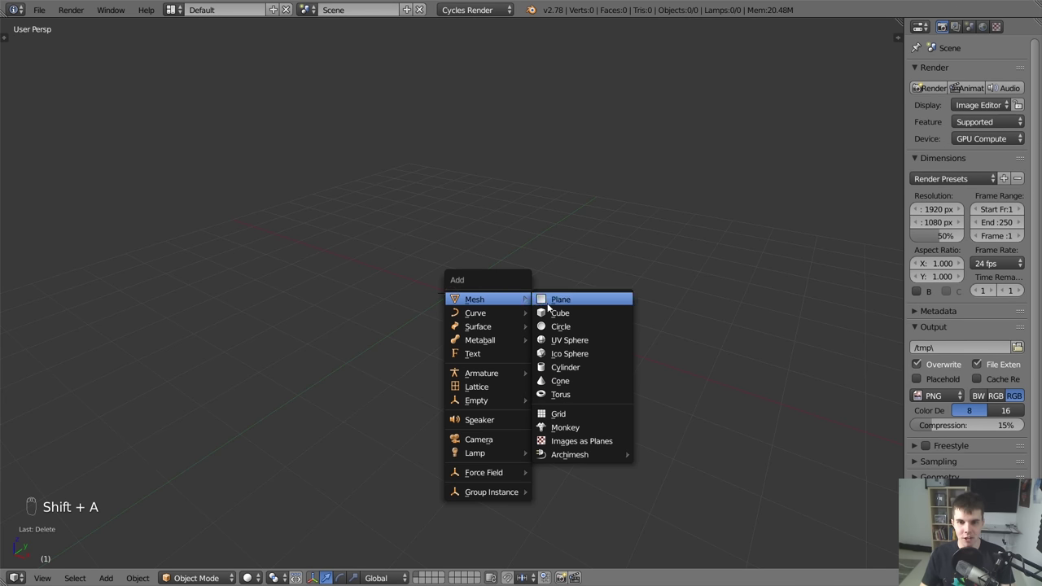
pyautogui.press('s')
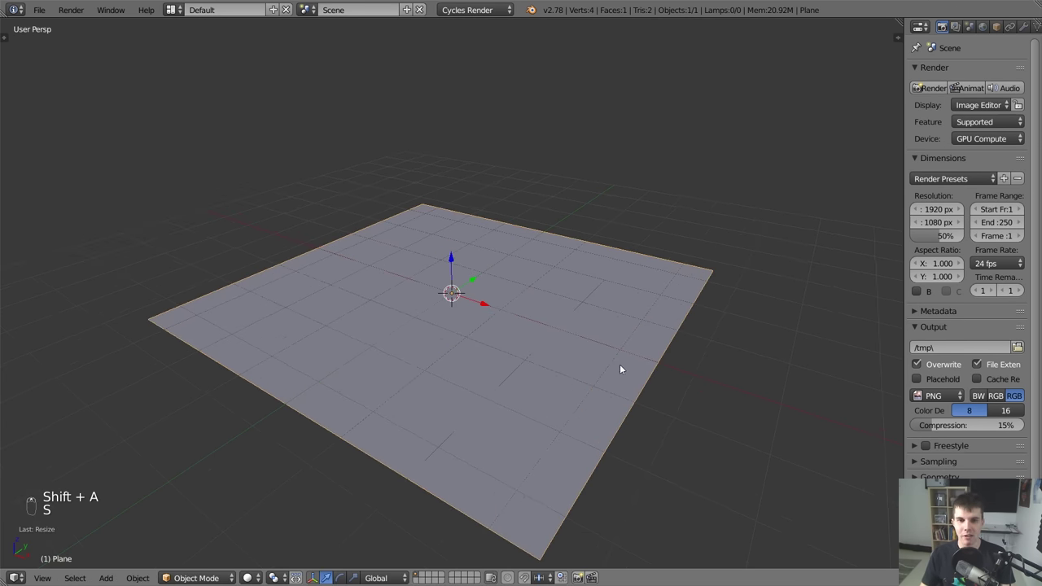
pyautogui.press('shift+a')
pyautogui.press('g')
pyautogui.press('s')
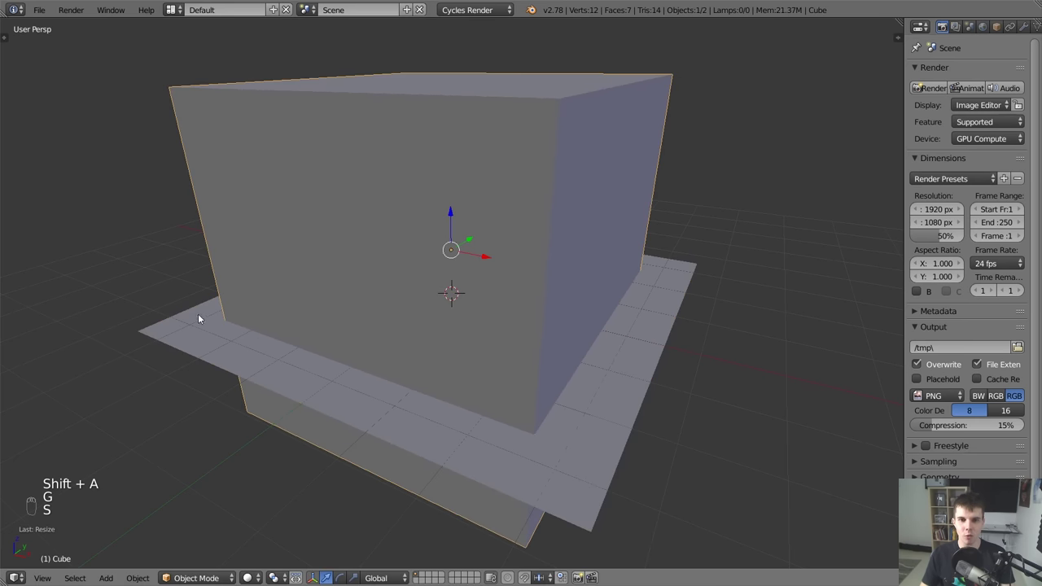
pyautogui.press('Tab')
pyautogui.press('z')
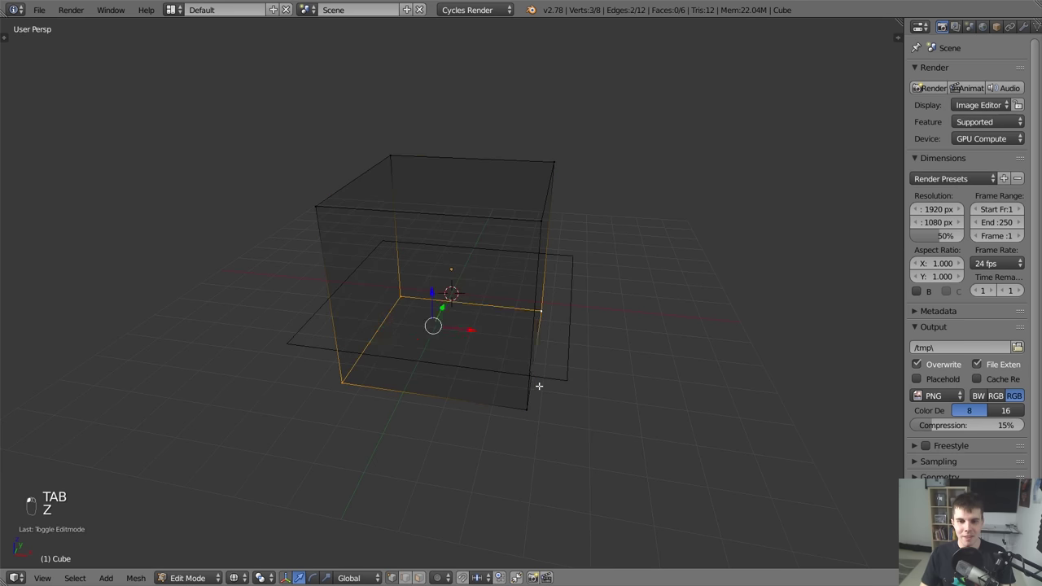
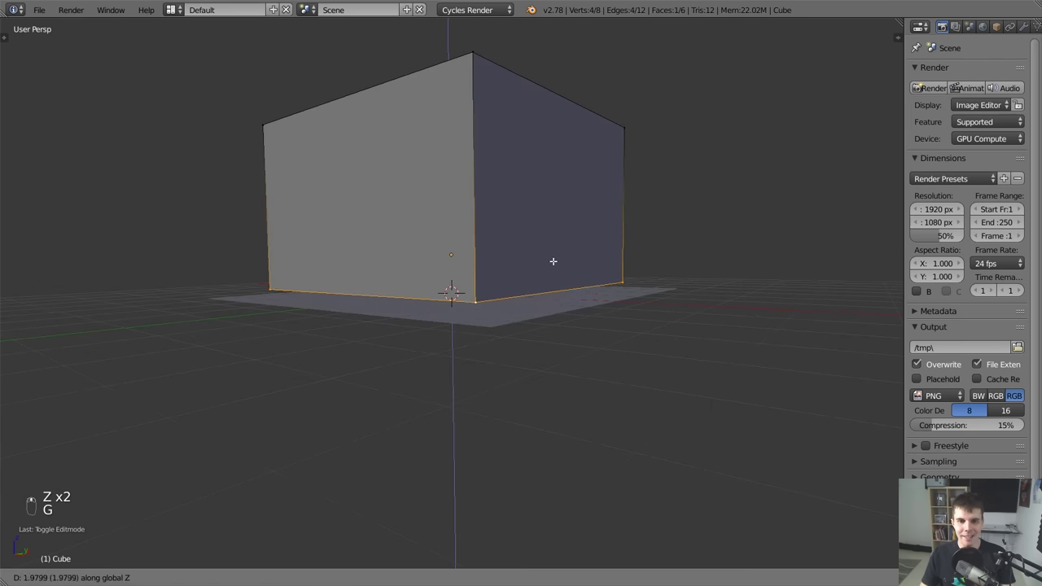
pyautogui.press('x')
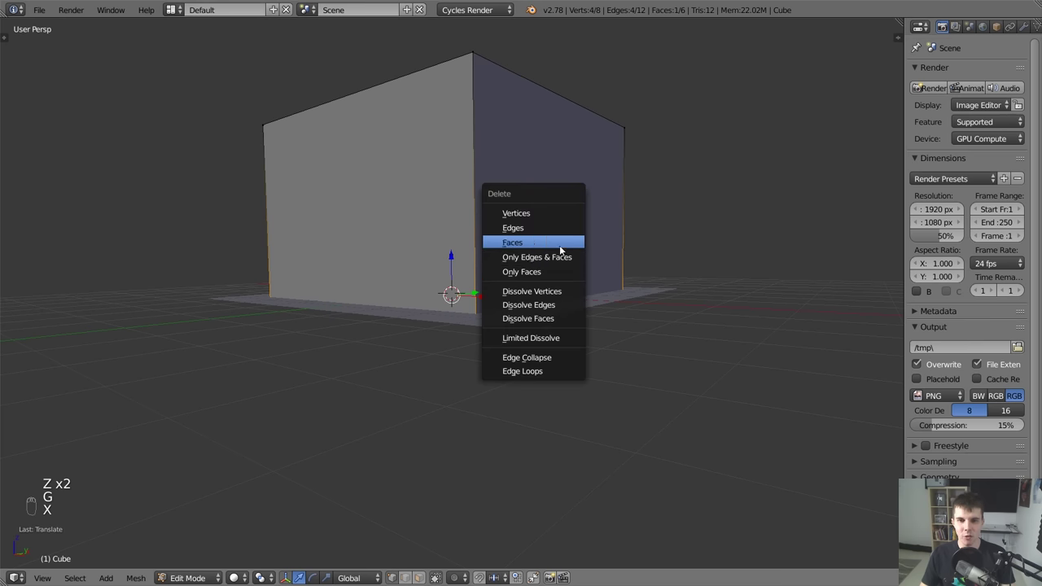
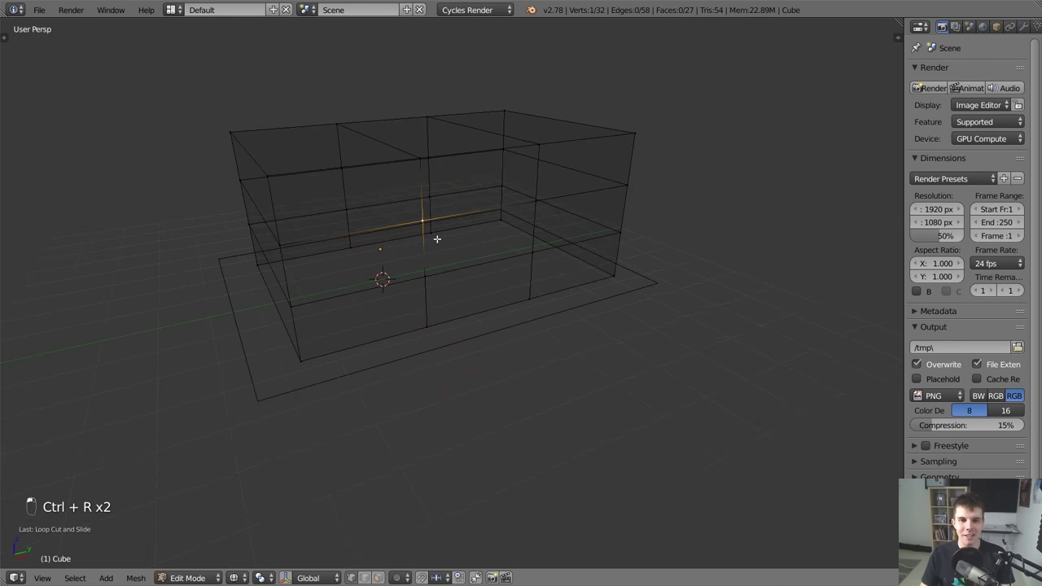
pyautogui.press('e')
pyautogui.press('x')
pyautogui.press('Tab')
pyautogui.press('z')
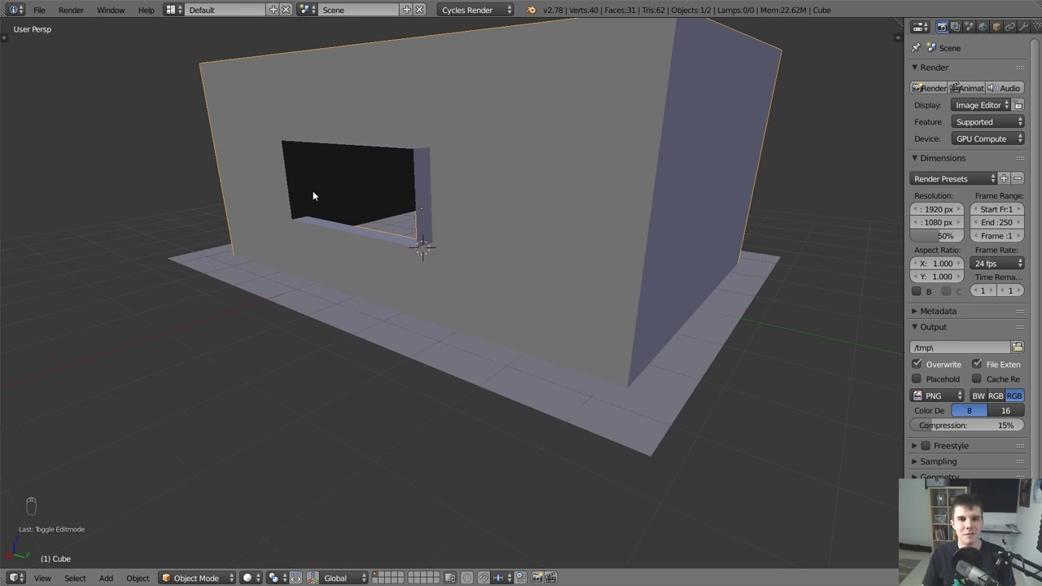
pyautogui.moveTo(385, 202); pyautogui.dragTo(540, 216)
pyautogui.press('a')
pyautogui.press('a')
pyautogui.press('x')
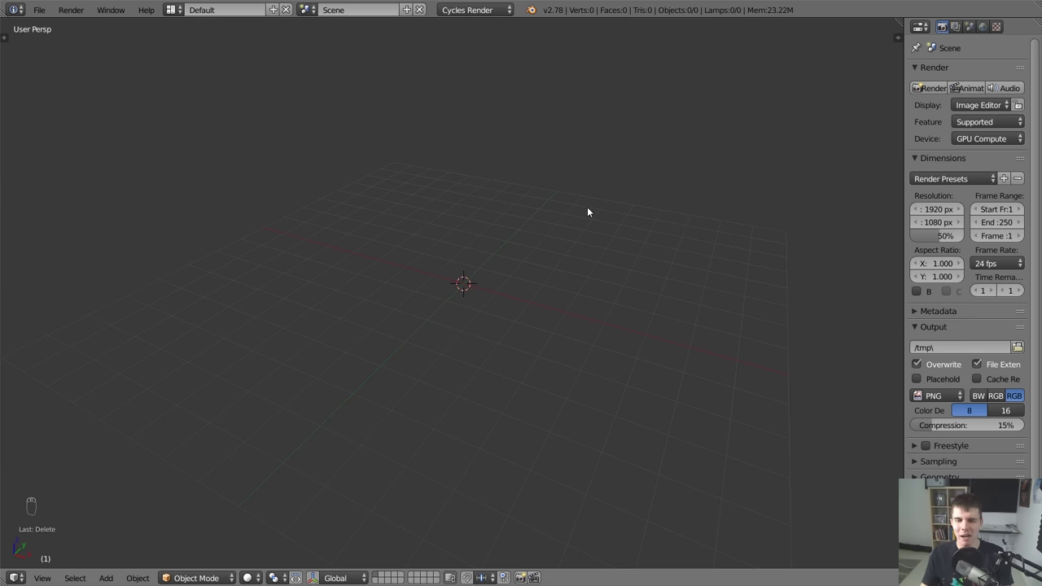
pyautogui.moveTo(591, 213); pyautogui.dragTo(49, 11)
pyautogui.moveTo(48, 12); pyautogui.dragTo(145, 124)
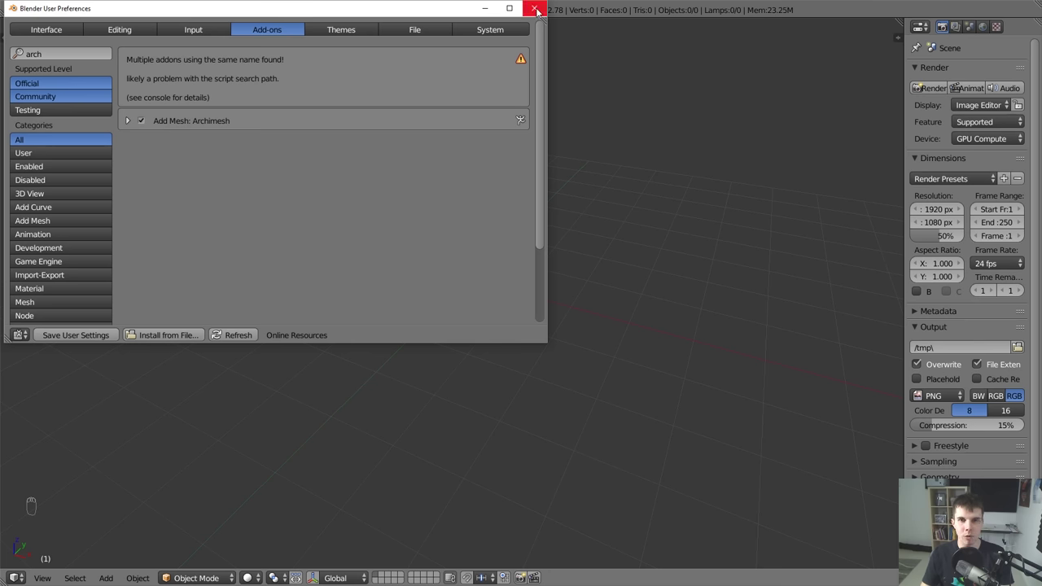
pyautogui.moveTo(509, 231); pyautogui.dragTo(569, 242)
pyautogui.press('shift+a')
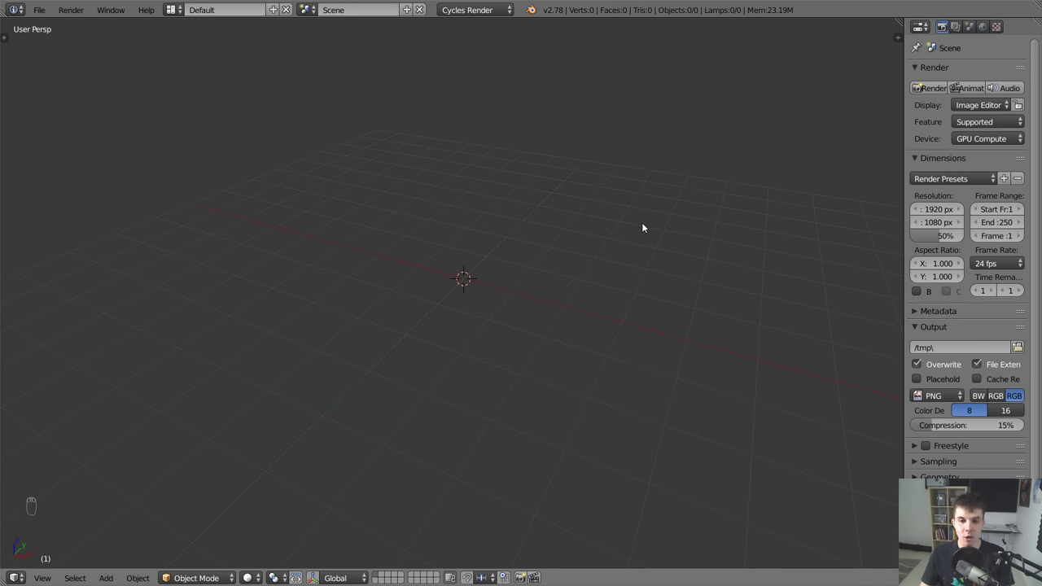
# Show the Tool Shelf beside the 3D view to reach the Archimesh tab.
pyautogui.press('t')
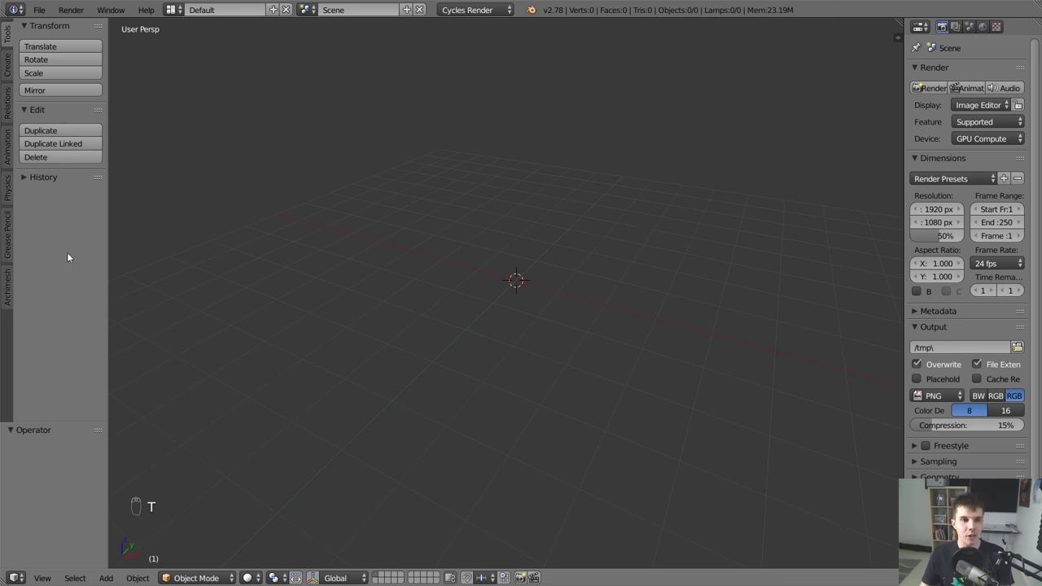
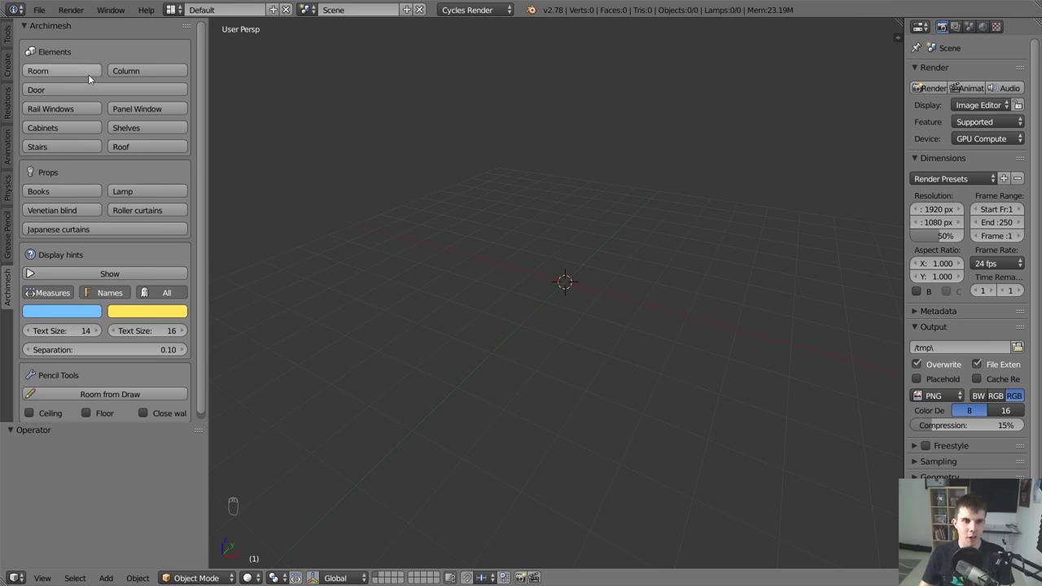
# Add an Archimesh Room and show its settings in the sidebar.
pyautogui.click(89, 77)
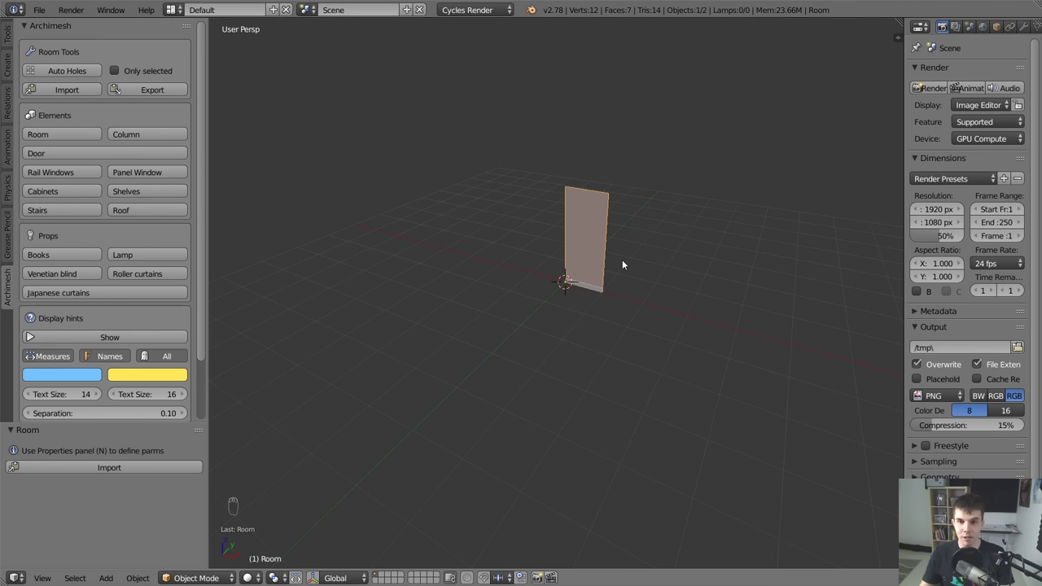
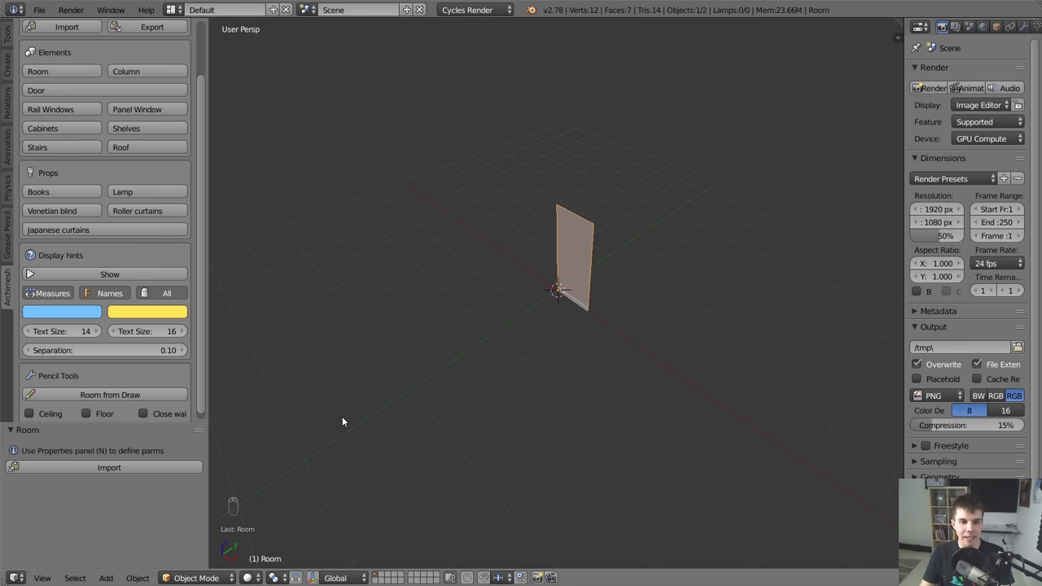
pyautogui.press('n')
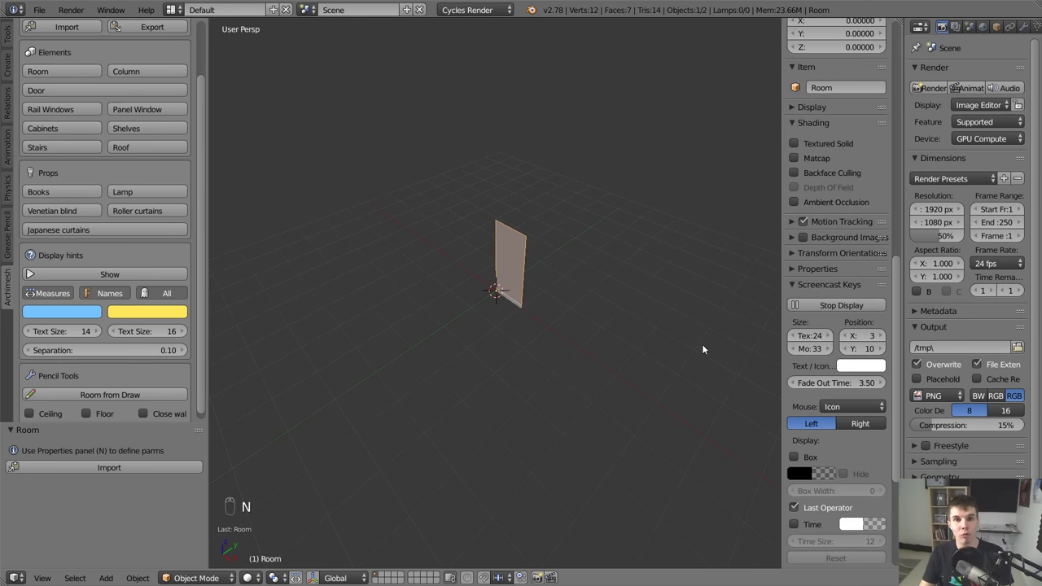
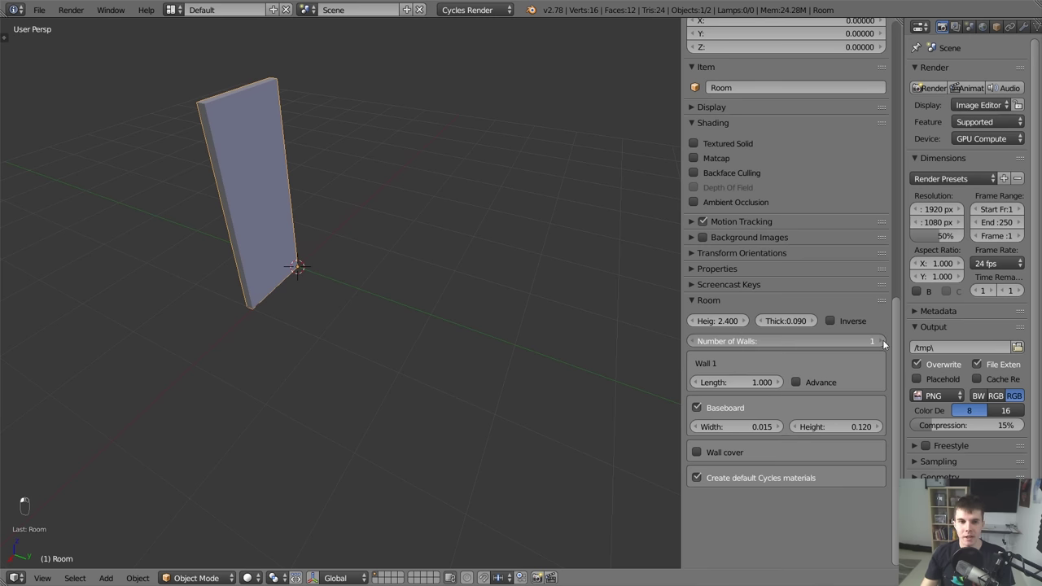
# Give the room three walls of lengths 3, 5 and -3 and close them into a rectangle.
pyautogui.middleClick(542, 289)
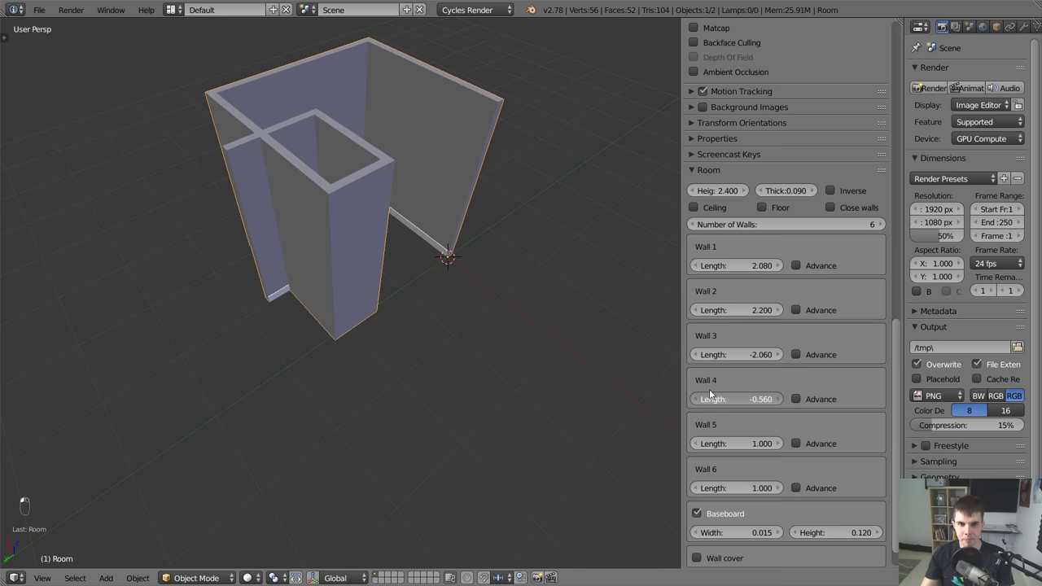
pyautogui.middleClick(703, 389)
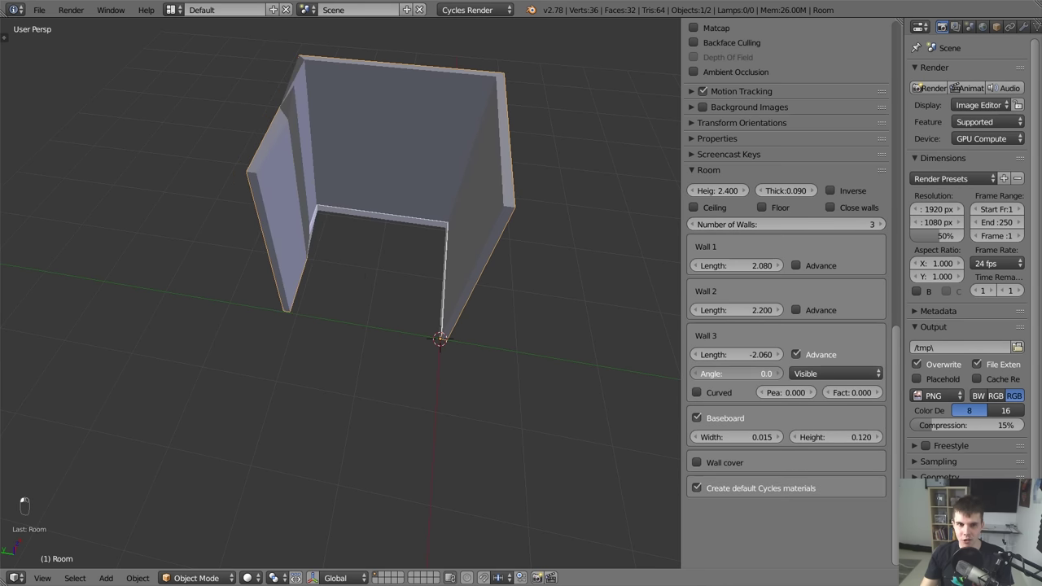
pyautogui.moveTo(795, 380); pyautogui.dragTo(789, 375)
pyautogui.moveTo(752, 376); pyautogui.dragTo(748, 277)
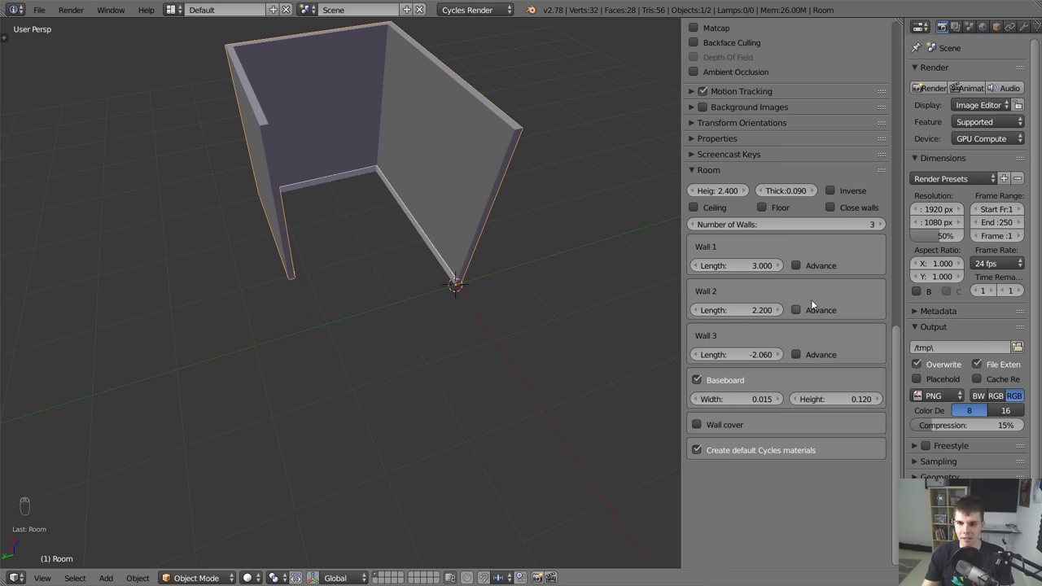
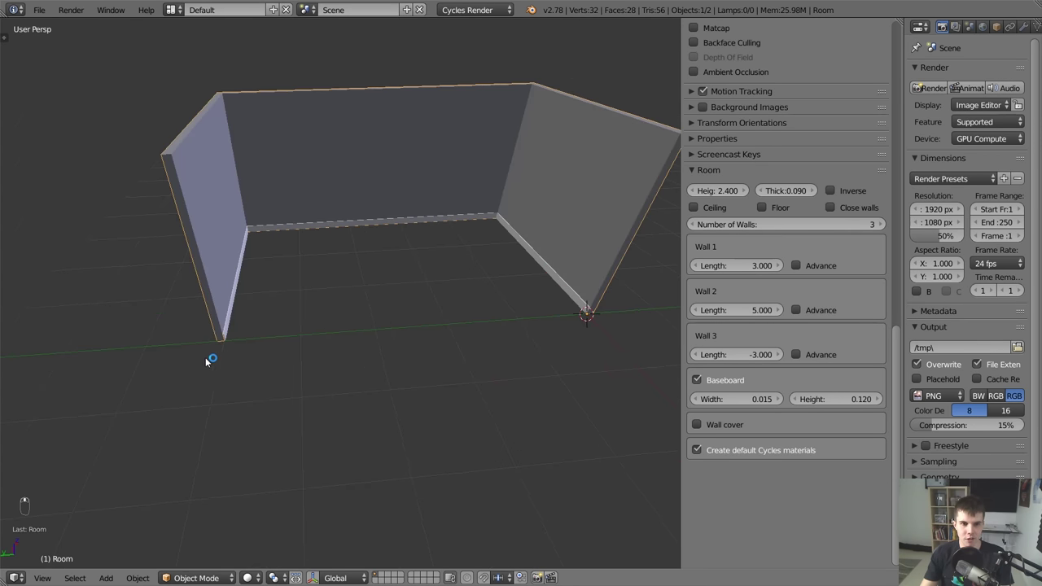
pyautogui.moveTo(886, 226); pyautogui.dragTo(257, 239)
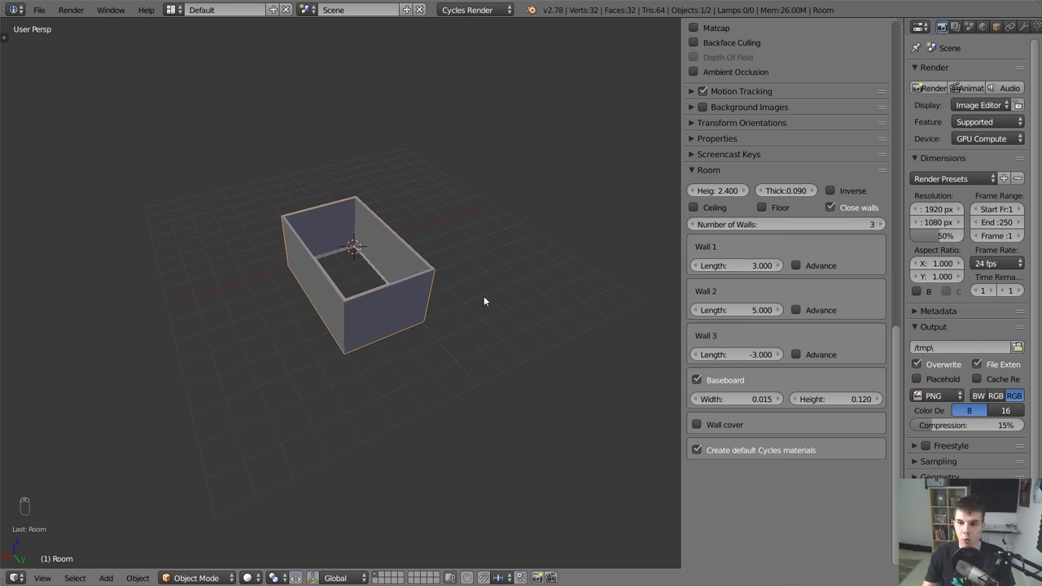
# Add a trial cube inside the room, move it around, then delete it again.
pyautogui.middleClick(486, 298)
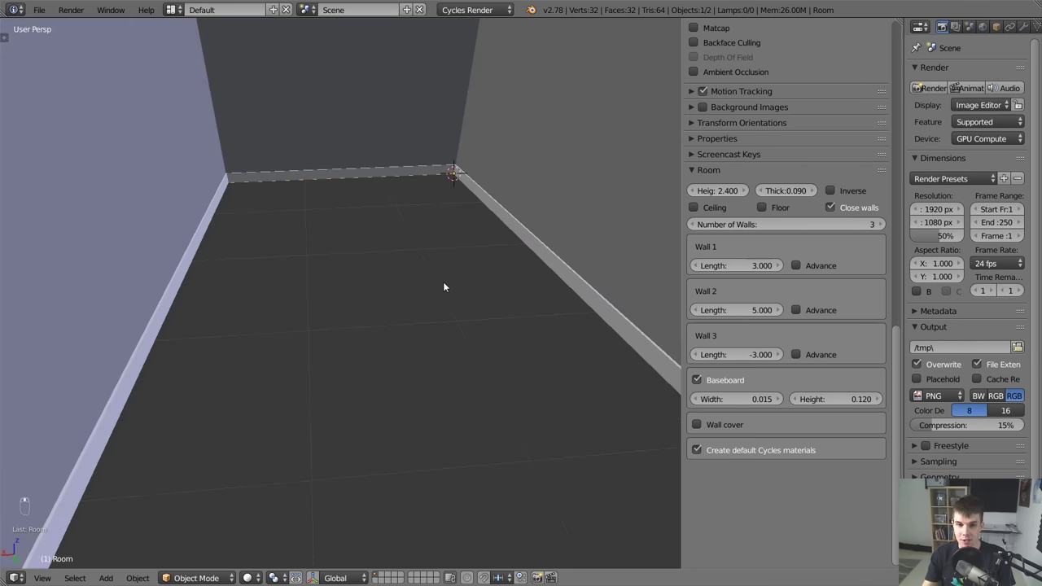
pyautogui.press('shift+a')
pyautogui.middleClick(469, 285)
pyautogui.press('g')
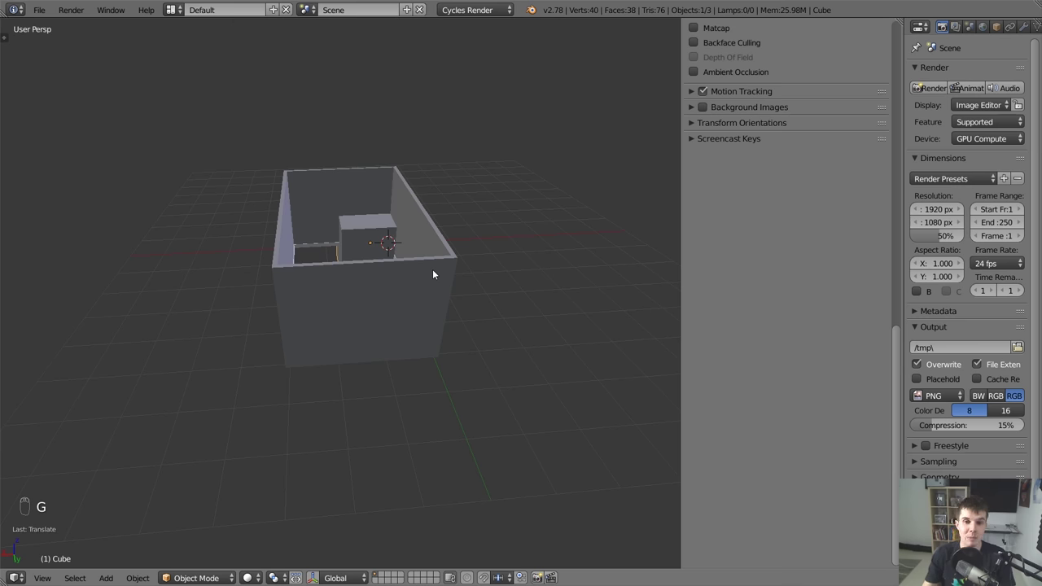
pyautogui.moveTo(405, 182); pyautogui.dragTo(419, 266)
pyautogui.moveTo(381, 241); pyautogui.dragTo(381, 241)
pyautogui.press('x')
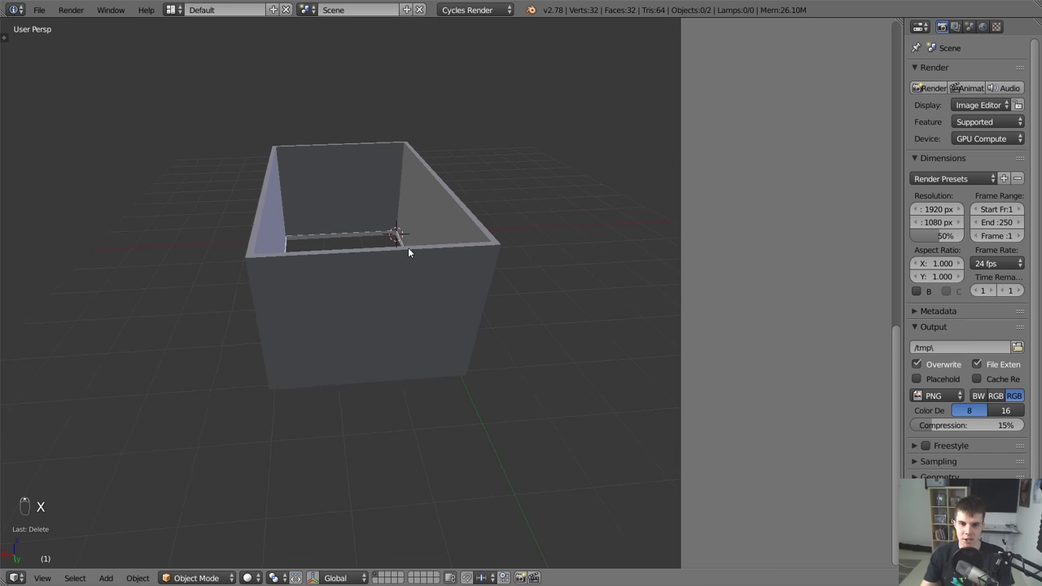
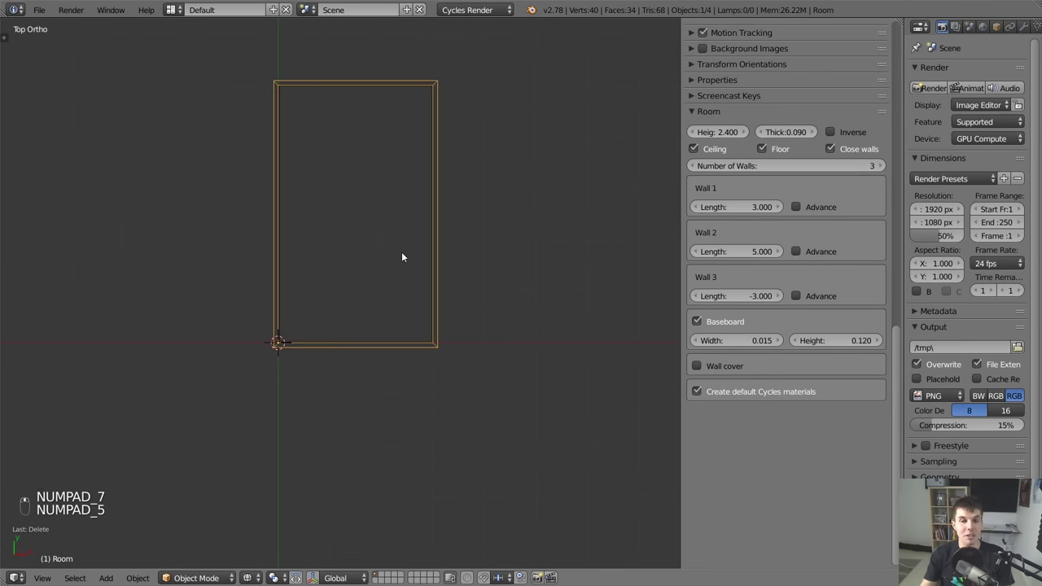
# Add a camera, position it inside the room from front view and look through it.
pyautogui.press('shift+a')
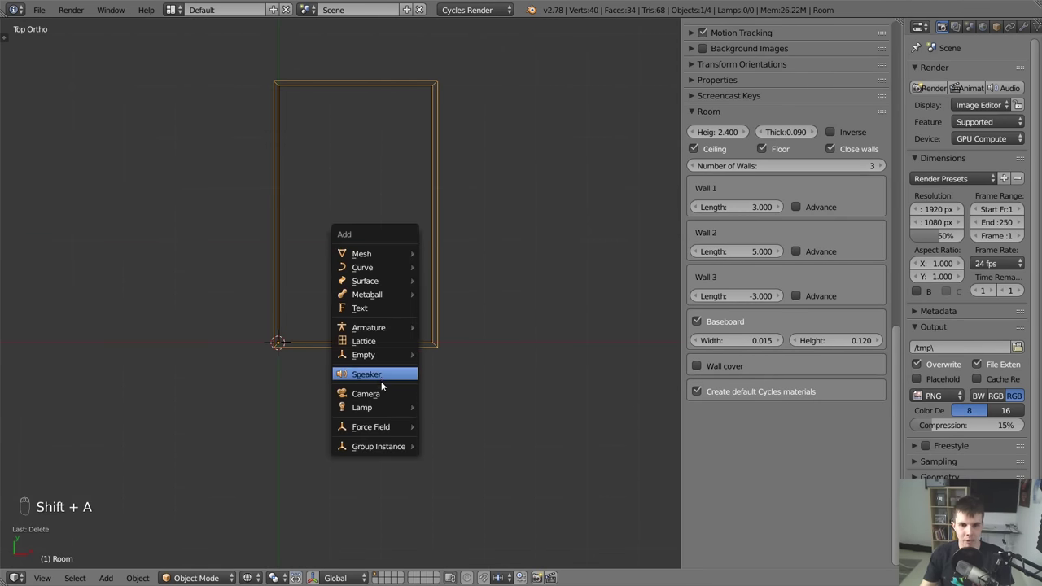
pyautogui.press('x')
pyautogui.press('KP_1')
pyautogui.press('shift+a')
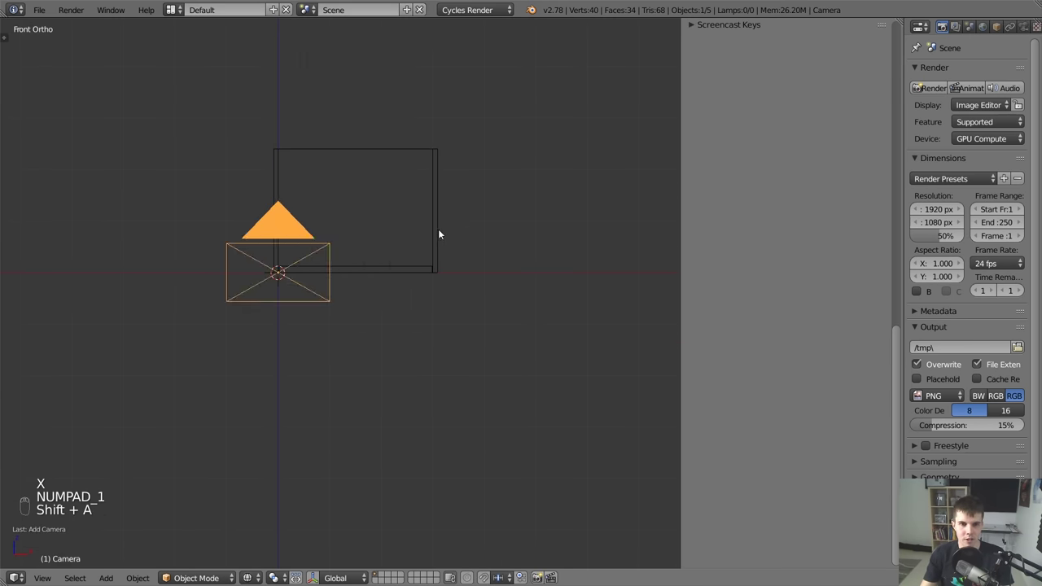
pyautogui.press('KP_1')
pyautogui.press('g')
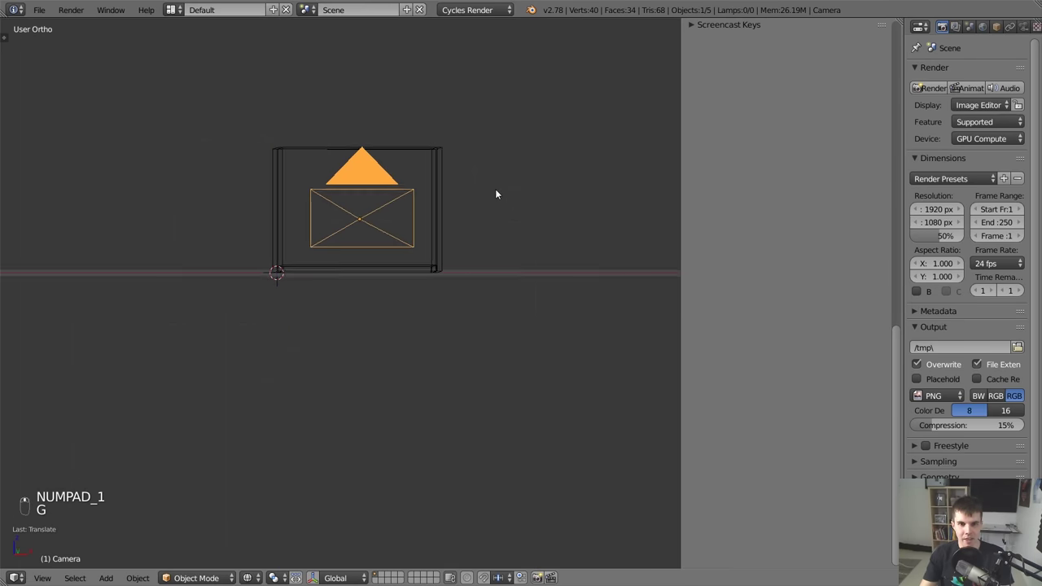
pyautogui.press('g')
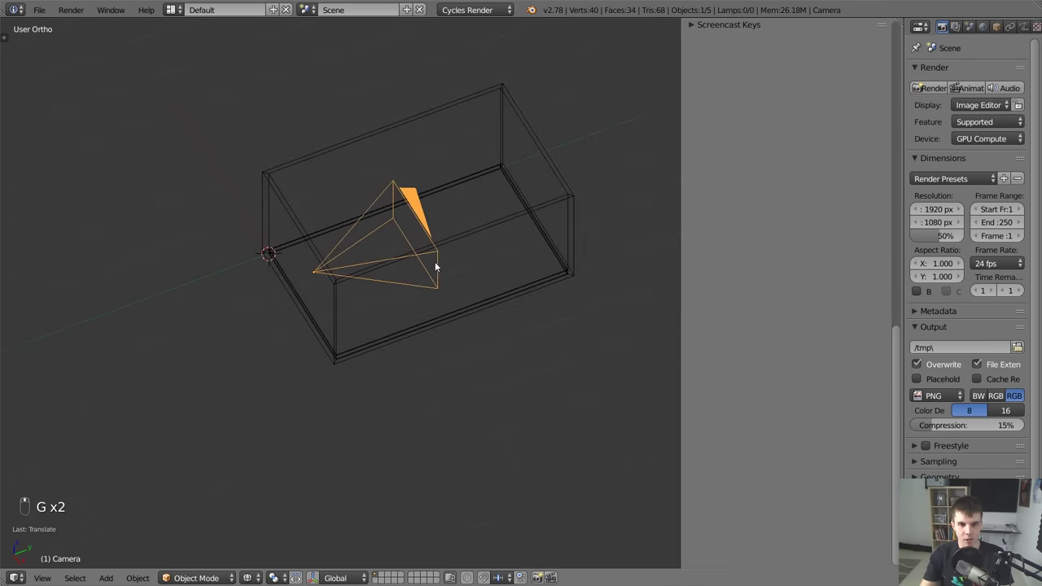
pyautogui.press('KP_0')
# Rotate the camera in camera view and pick the room walls to check the framing.
pyautogui.press('z')
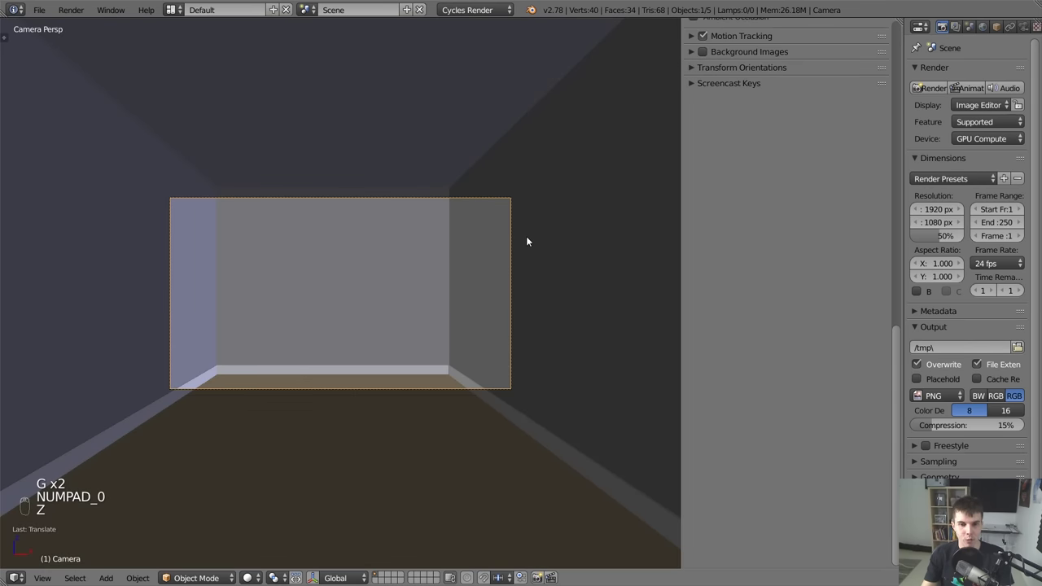
pyautogui.press('r')
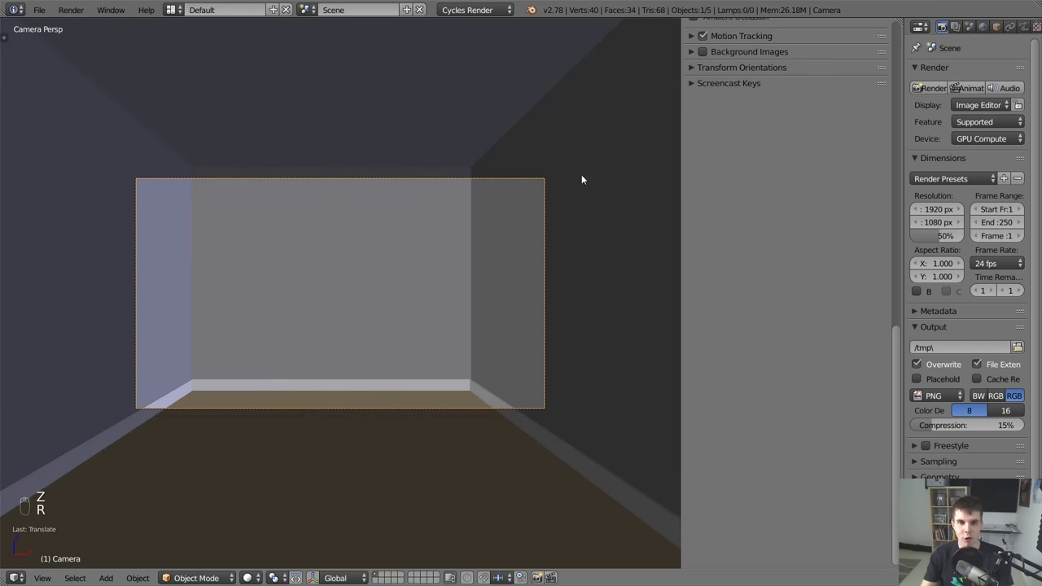
pyautogui.moveTo(502, 402); pyautogui.dragTo(330, 382)
pyautogui.press('z')
pyautogui.press('z')
pyautogui.press('n')
pyautogui.click(641, 286)
pyautogui.press('z')
pyautogui.click(631, 329)
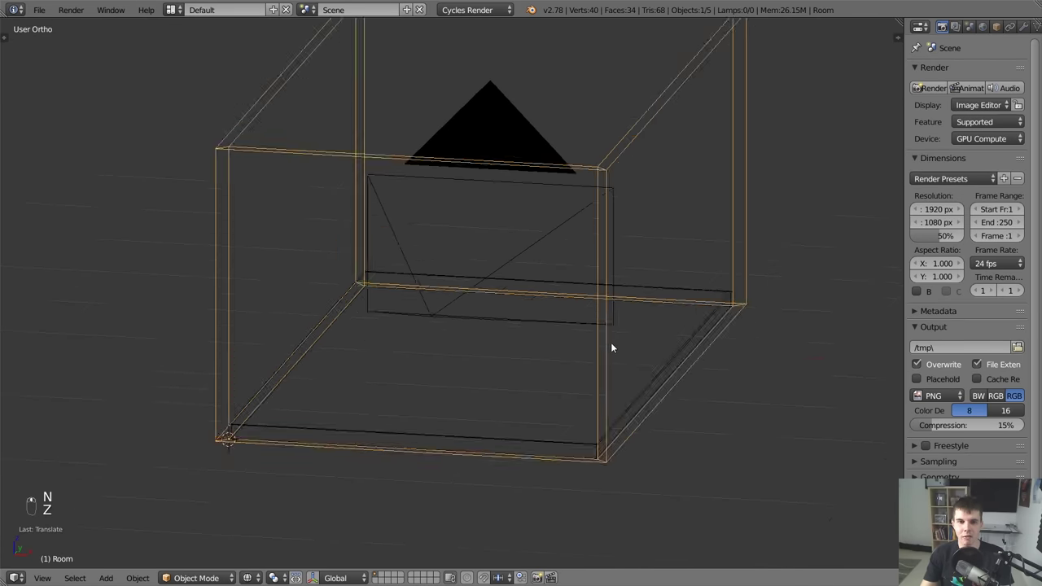
pyautogui.press('z')
pyautogui.press('z')
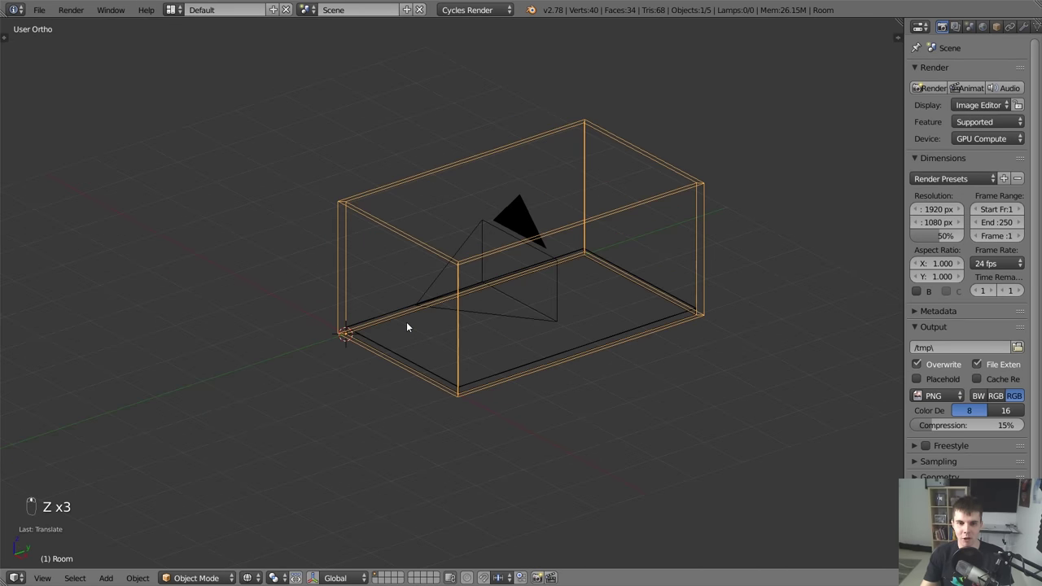
pyautogui.moveTo(450, 384); pyautogui.dragTo(447, 384)
# Turn the camera further to frame the room's far corner with two walls and floor.
pyautogui.press('KP_0')
pyautogui.press('z')
pyautogui.press('r')
pyautogui.moveTo(678, 220); pyautogui.dragTo(659, 162)
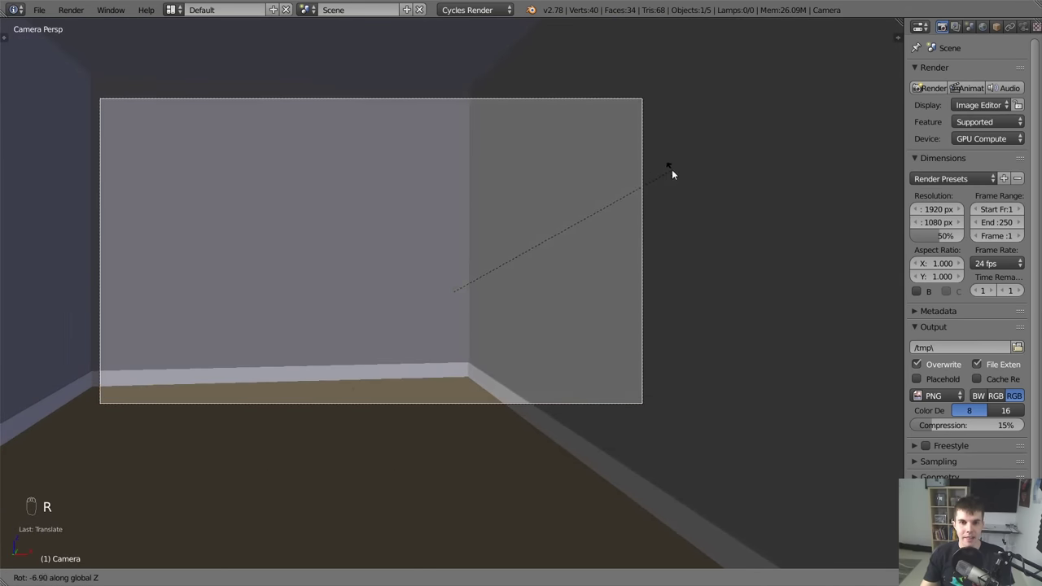
pyautogui.moveTo(586, 225); pyautogui.dragTo(587, 226)
pyautogui.press('z')
pyautogui.press('z')
pyautogui.press('t')
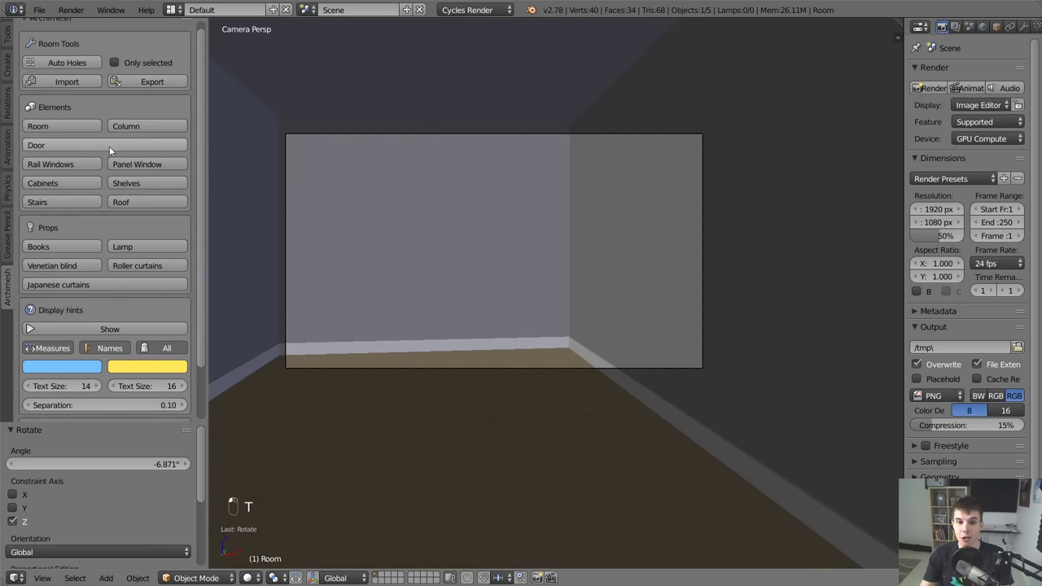
# Leave camera view, add an Archimesh rail window beside the room and show it solid.
pyautogui.middleClick(546, 322)
pyautogui.press('z')
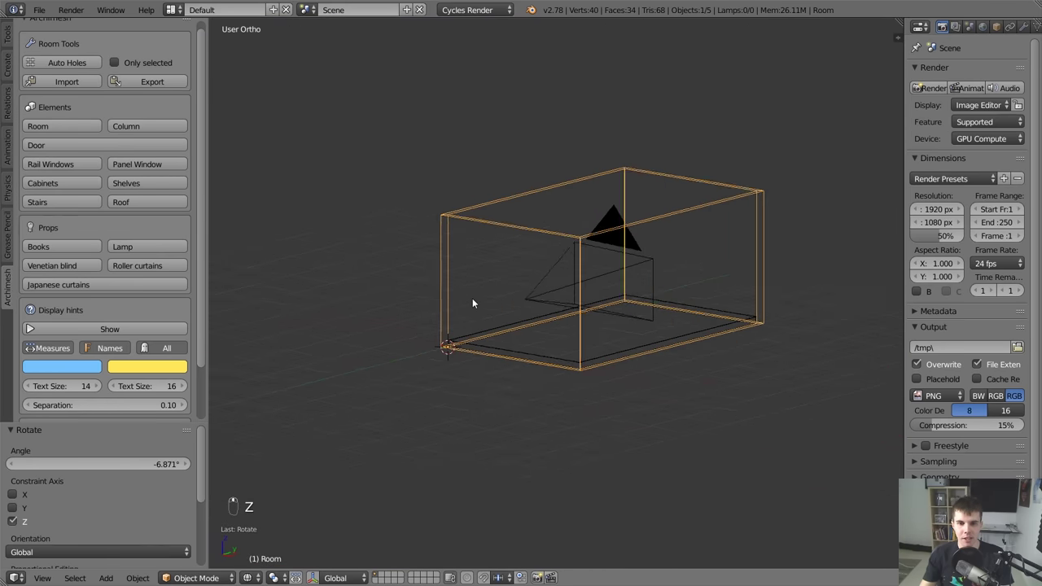
pyautogui.moveTo(435, 339); pyautogui.dragTo(417, 348)
pyautogui.moveTo(468, 331); pyautogui.dragTo(71, 168)
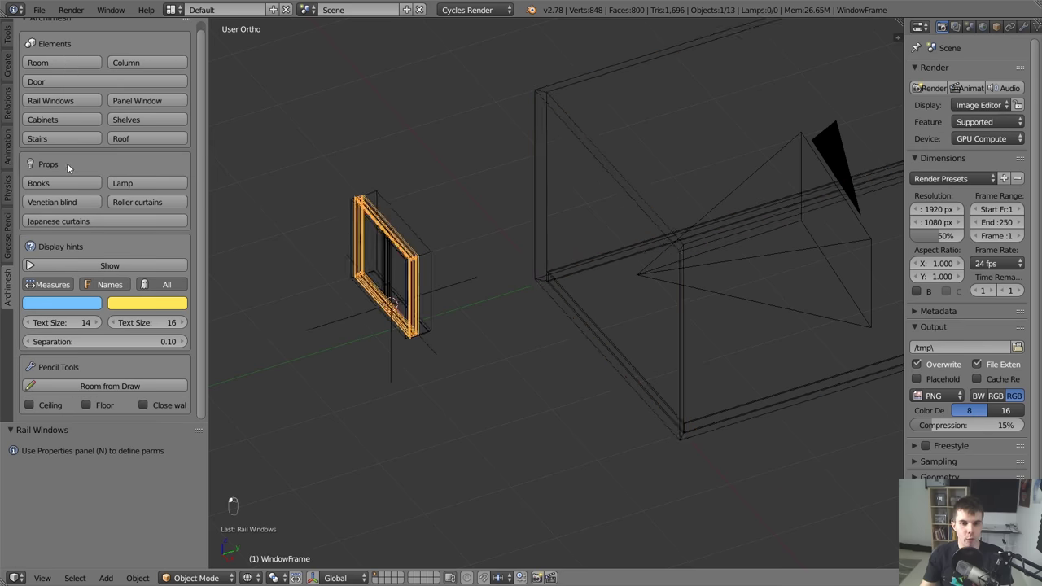
pyautogui.middleClick(423, 260)
pyautogui.press('z')
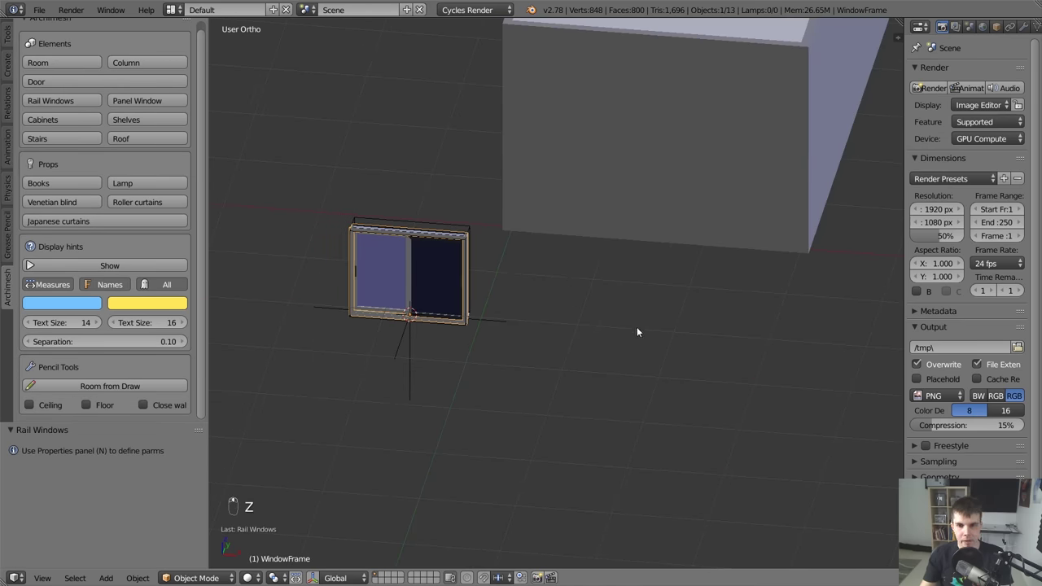
# Orbit to the window and add a trial panel window next to it for comparison.
pyautogui.middleClick(613, 288)
pyautogui.moveTo(554, 272); pyautogui.dragTo(582, 288)
pyautogui.press('t')
pyautogui.click(395, 298)
pyautogui.press('n')
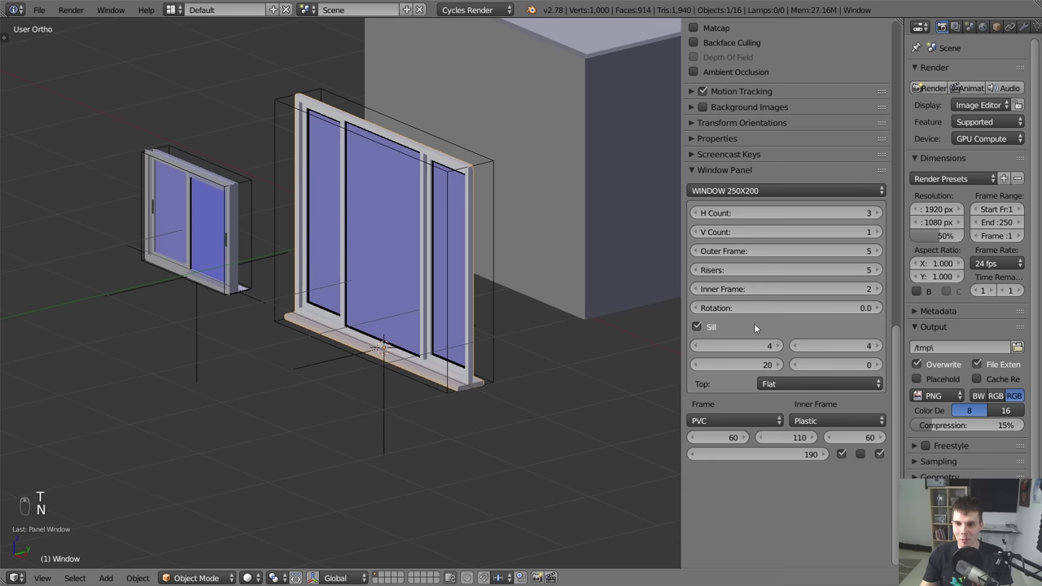
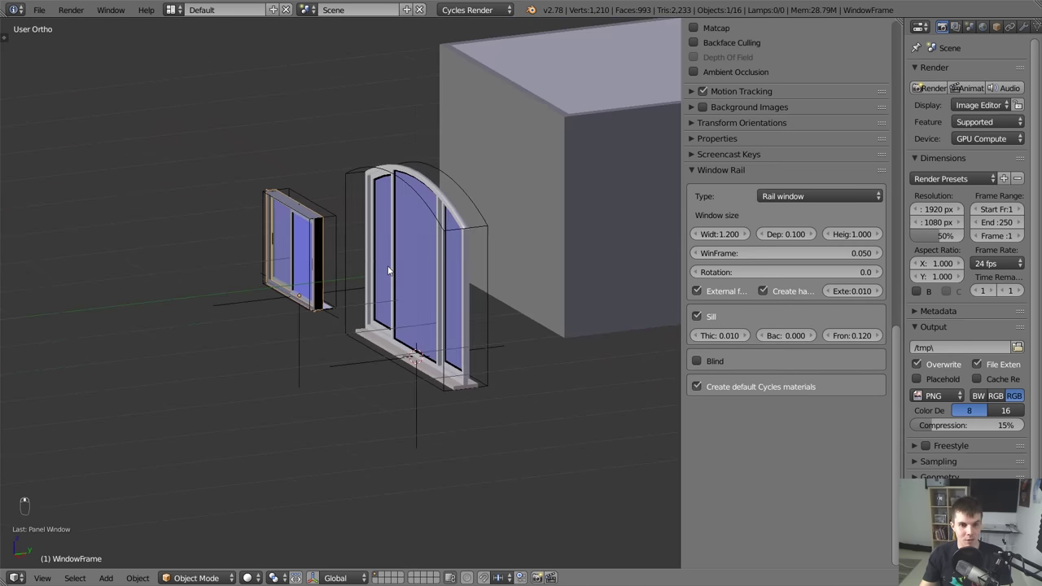
# Delete the trial panel window and zoom in close on the rail window.
pyautogui.press('a')
pyautogui.press('z')
pyautogui.press('b')
pyautogui.press('x')
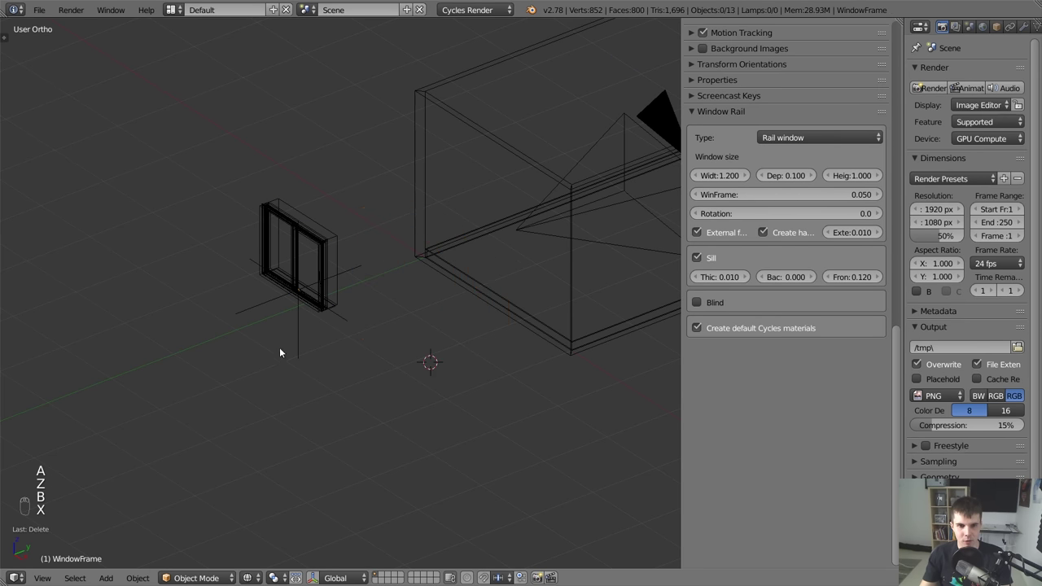
pyautogui.press('z')
pyautogui.moveTo(338, 215); pyautogui.dragTo(401, 292)
pyautogui.press('z')
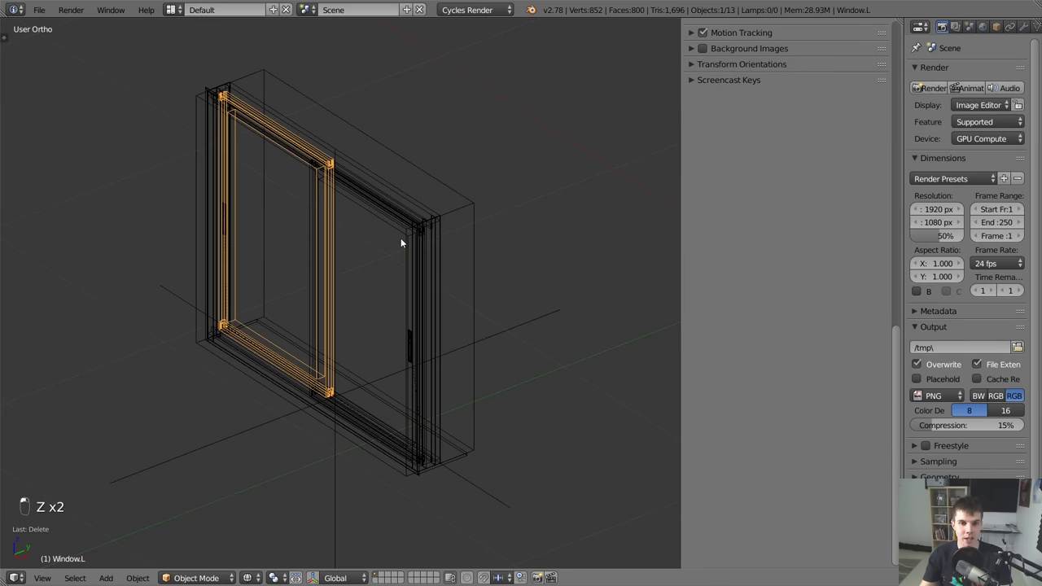
# Inspect the window's frame, left and right sliding panes and hole box in solid shading.
pyautogui.press('g')
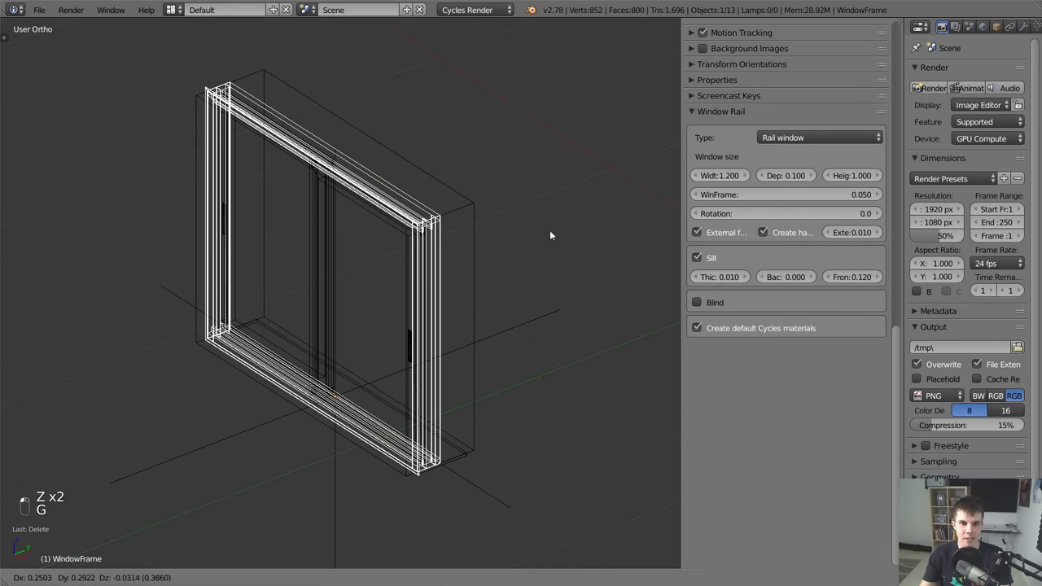
pyautogui.press('g')
pyautogui.moveTo(504, 337); pyautogui.dragTo(795, 246)
pyautogui.middleClick(795, 246)
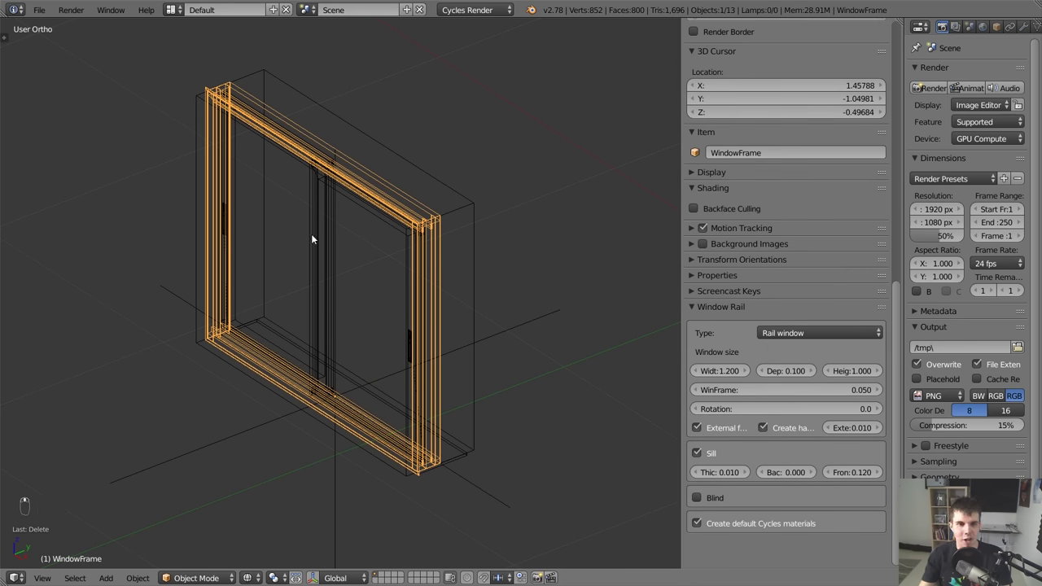
pyautogui.moveTo(328, 227); pyautogui.dragTo(385, 246)
pyautogui.moveTo(432, 227); pyautogui.dragTo(366, 241)
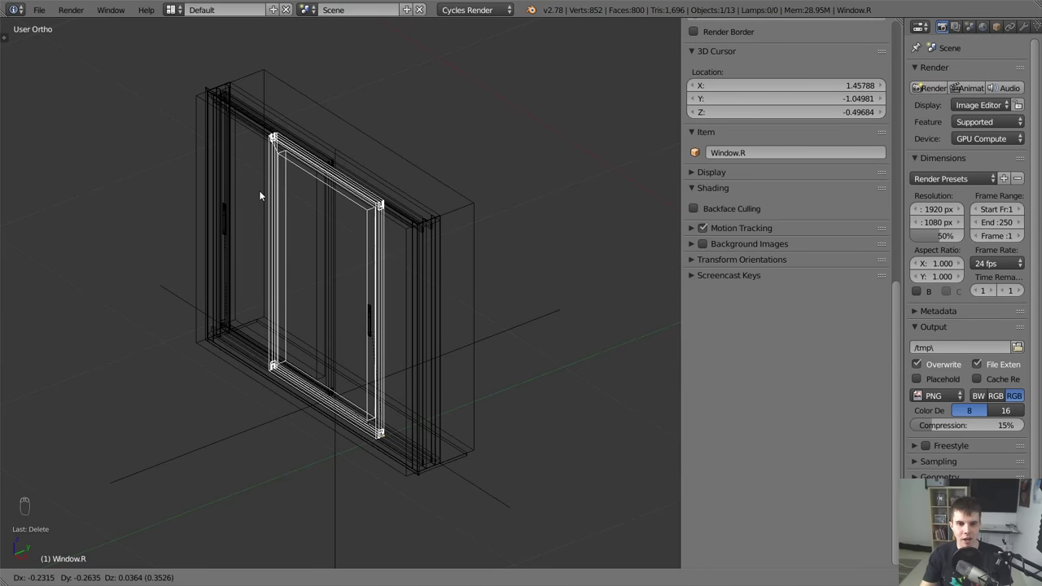
pyautogui.moveTo(423, 218); pyautogui.dragTo(458, 222)
pyautogui.press('z')
pyautogui.press('ctrl+z')
pyautogui.moveTo(455, 212); pyautogui.dragTo(445, 261)
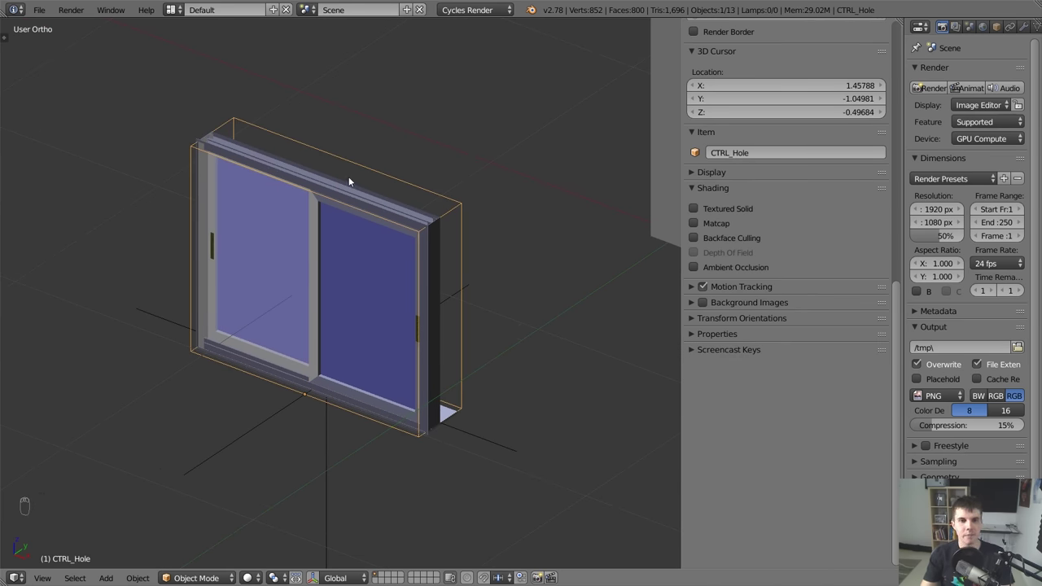
# Select the whole Window_Group and rotate it 90° so it faces sideways.
pyautogui.click(628, 250)
pyautogui.press('n')
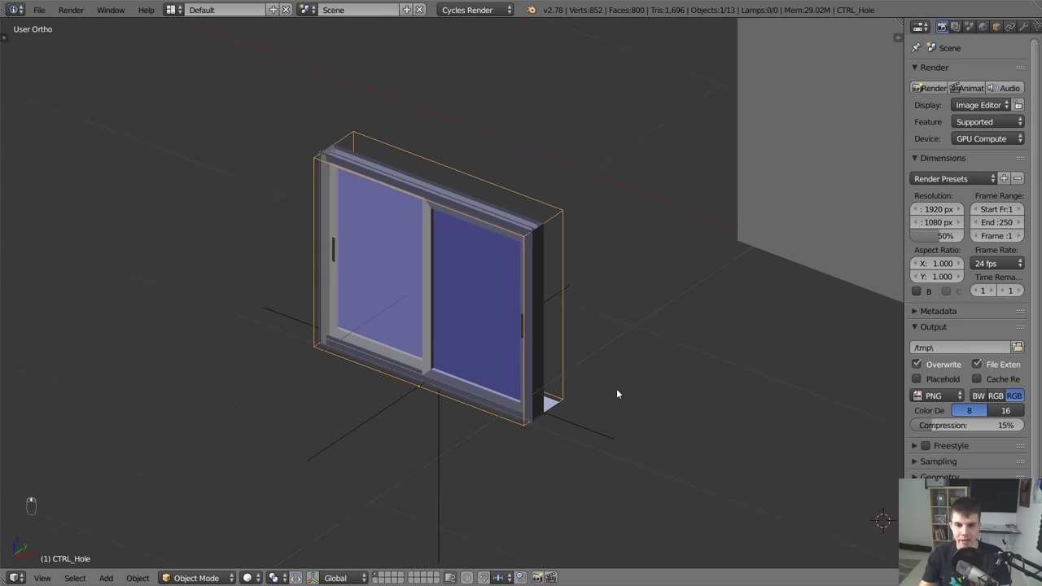
pyautogui.moveTo(598, 426); pyautogui.dragTo(538, 360)
pyautogui.press('g')
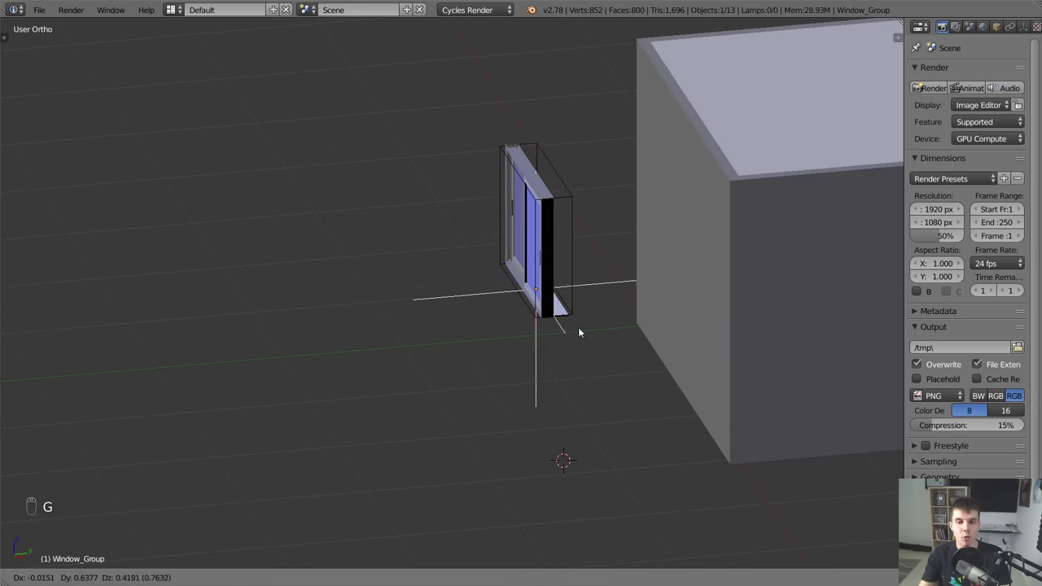
pyautogui.moveTo(472, 311); pyautogui.dragTo(439, 339)
pyautogui.press('n')
pyautogui.press('KP_7')
# Move the rotated window into the room's right-hand wall from top view.
pyautogui.press('z')
pyautogui.press('g')
pyautogui.middleClick(481, 123)
pyautogui.middleClick(432, 220)
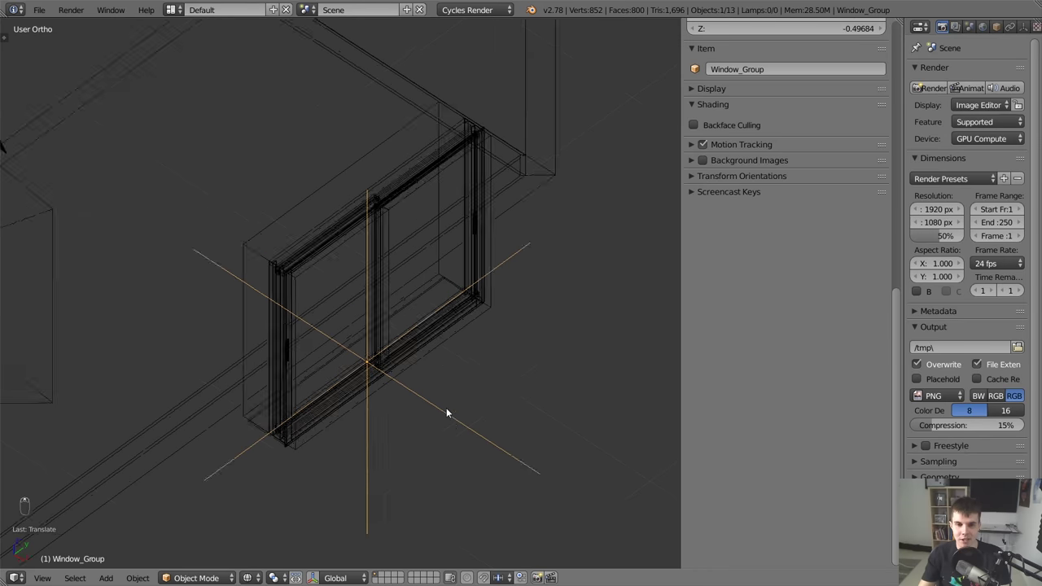
pyautogui.press('z')
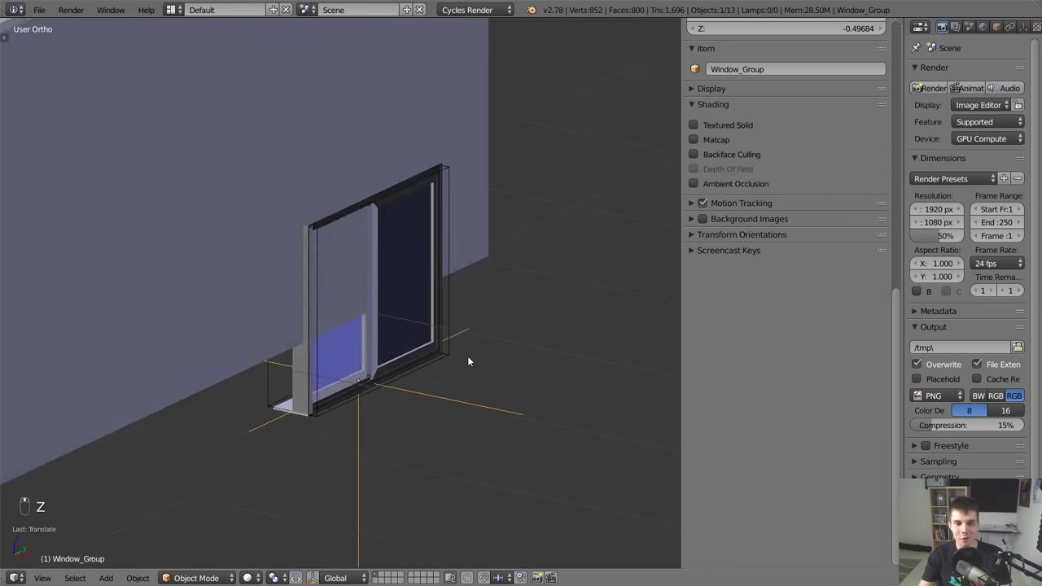
pyautogui.moveTo(443, 372); pyautogui.dragTo(432, 377)
pyautogui.press('g')
pyautogui.middleClick(425, 253)
# Look through the scene camera to see the window in the wall.
pyautogui.press('z')
pyautogui.press('KP_0')
pyautogui.press('z')
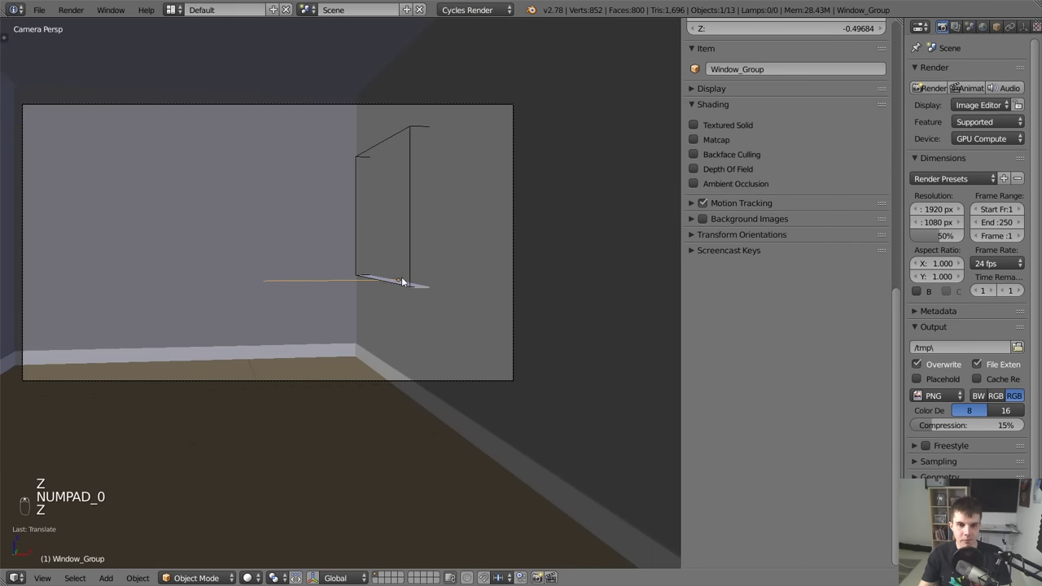
# Select the Room, show it in wireframe and bring up the Archimesh tab with Auto Holes.
pyautogui.press('g')
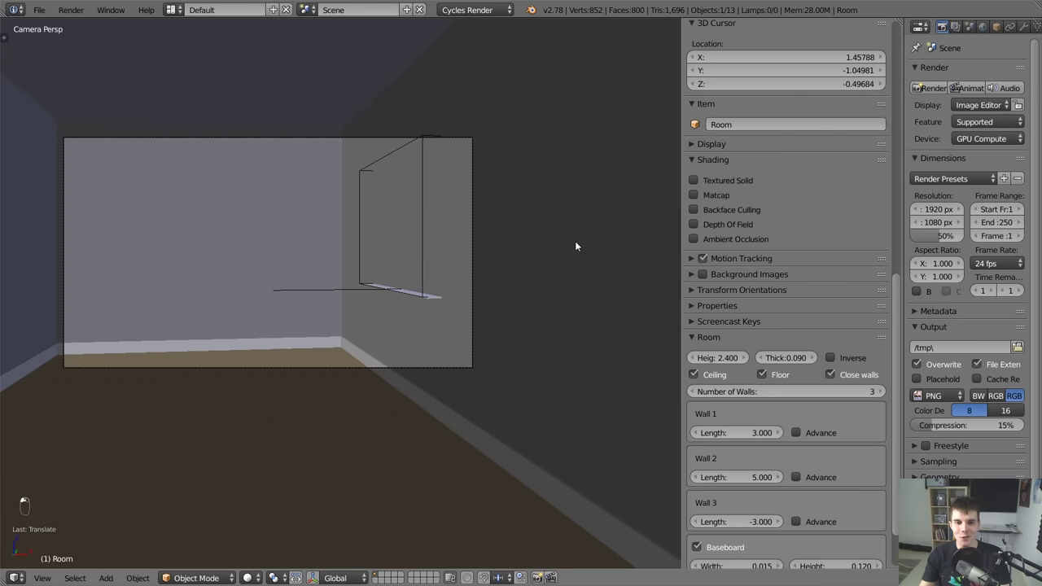
pyautogui.press('z')
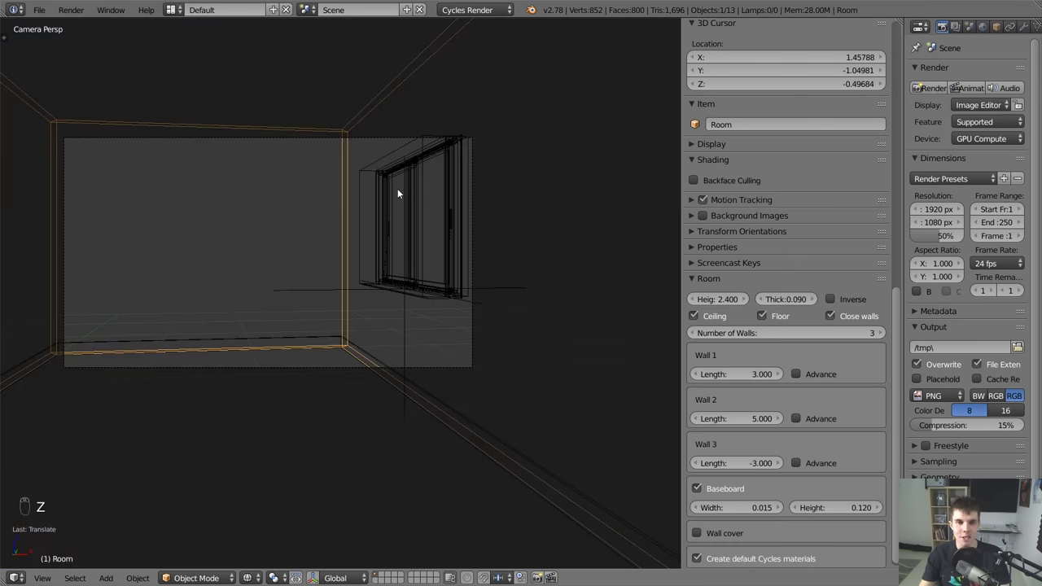
pyautogui.press('n')
pyautogui.press('z')
pyautogui.press('z')
pyautogui.press('t')
pyautogui.moveTo(206, 107); pyautogui.dragTo(68, 76)
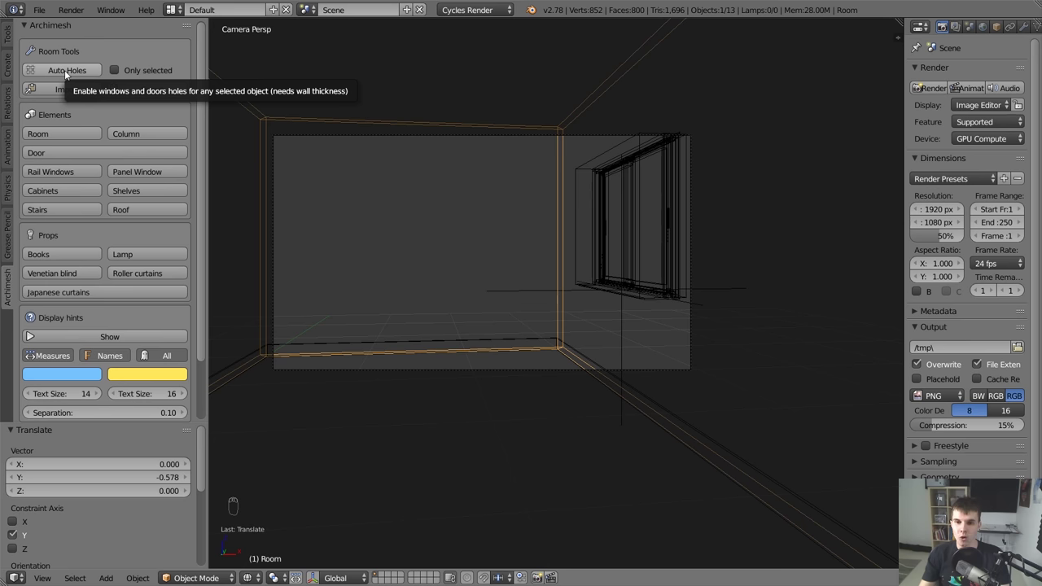
# Run Auto Holes to cut the window opening into the room wall and view it in solid shading.
pyautogui.click(67, 72)
pyautogui.press('z')
pyautogui.press('t')
pyautogui.press('a')
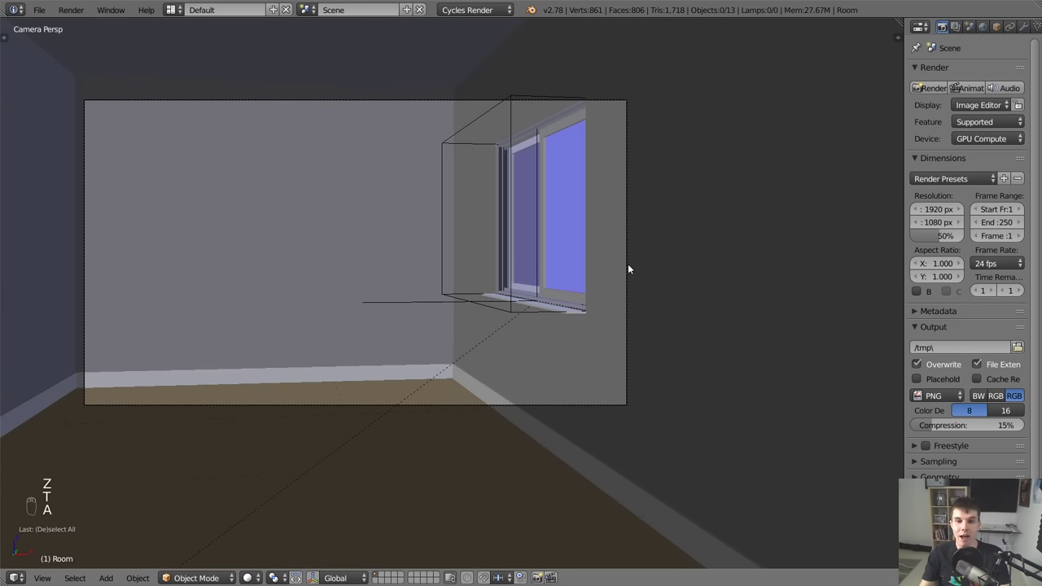
# Select Window_Group and nudge the rail window along the wall.
pyautogui.middleClick(631, 265)
pyautogui.moveTo(453, 97); pyautogui.dragTo(588, 341)
pyautogui.click(345, 320)
pyautogui.press('g')
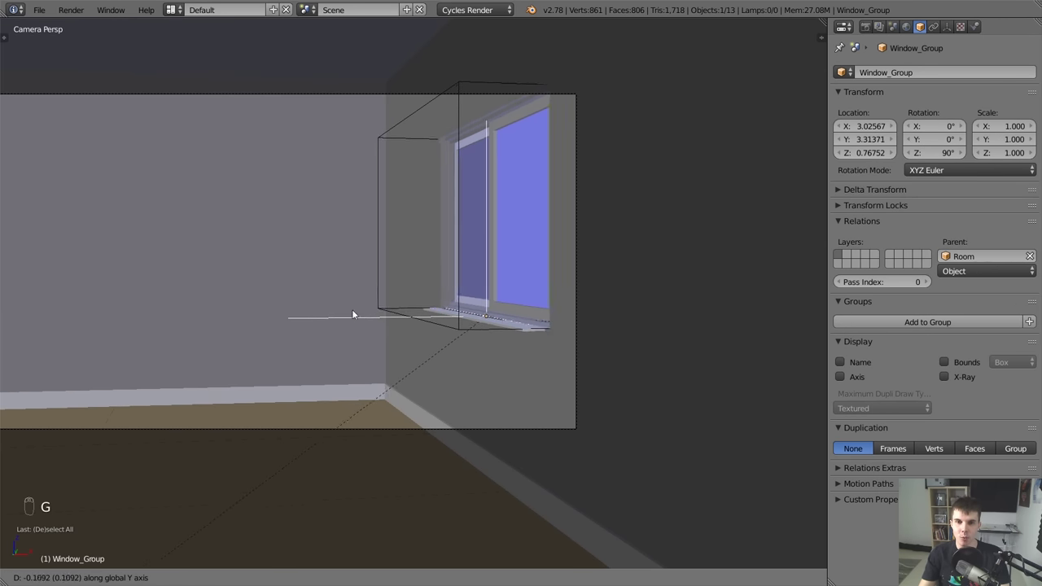
pyautogui.press('g')
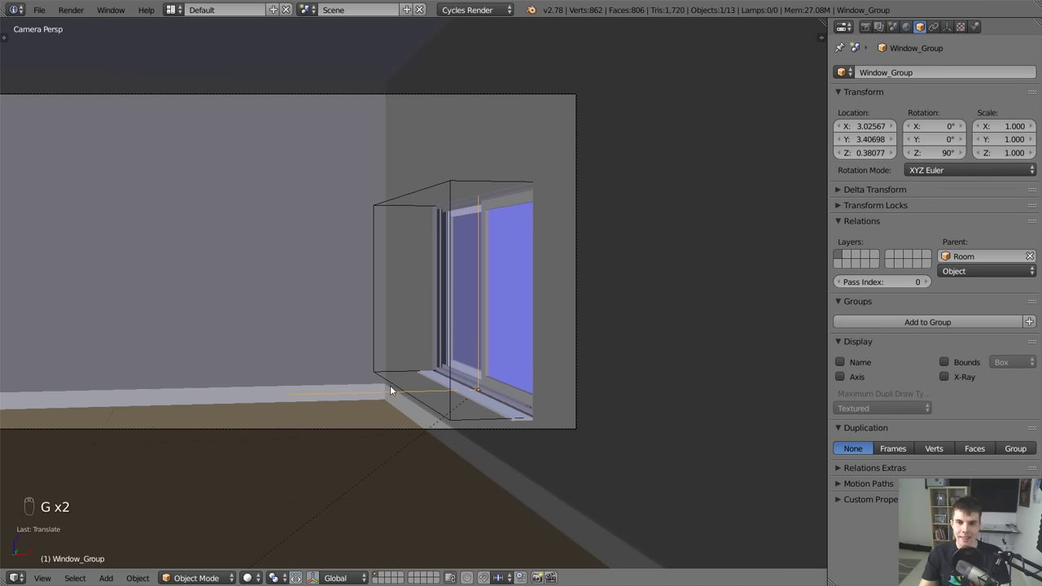
pyautogui.press('g')
pyautogui.press('g')
pyautogui.moveTo(543, 205); pyautogui.dragTo(373, 289)
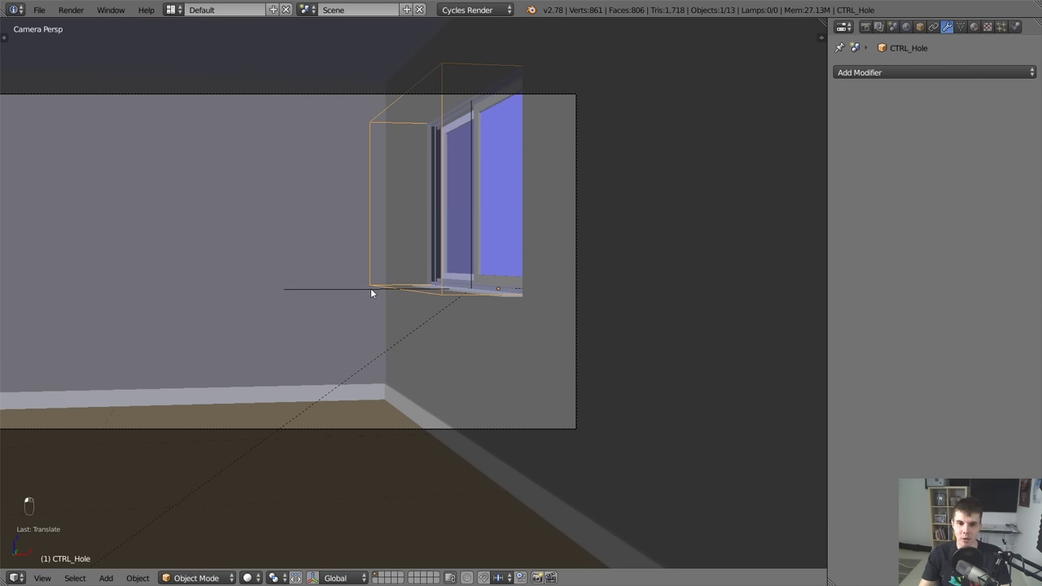
pyautogui.press('g')
pyautogui.press('g')
pyautogui.middleClick(403, 310)
pyautogui.press('g')
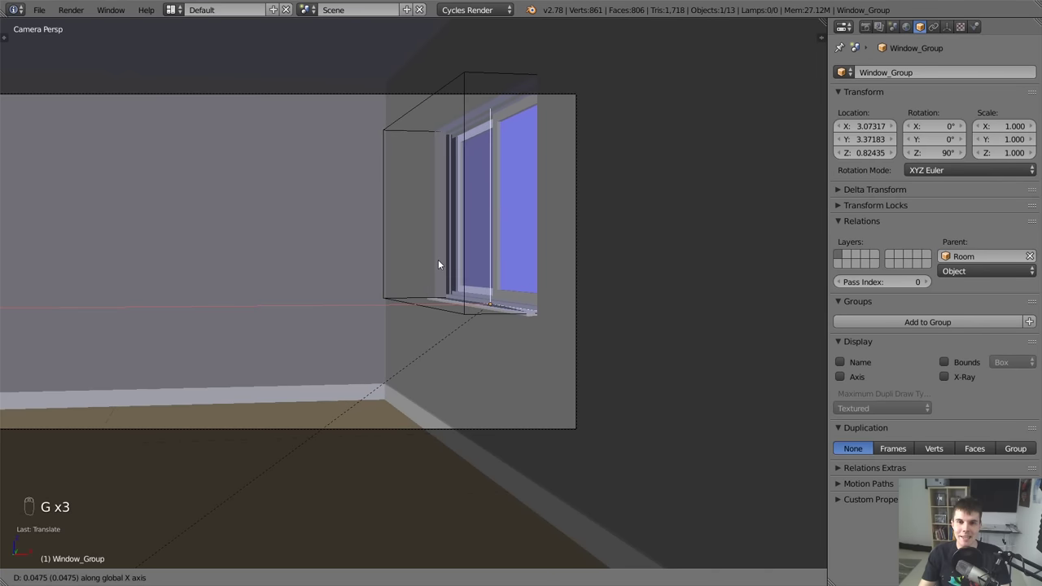
pyautogui.press('a')
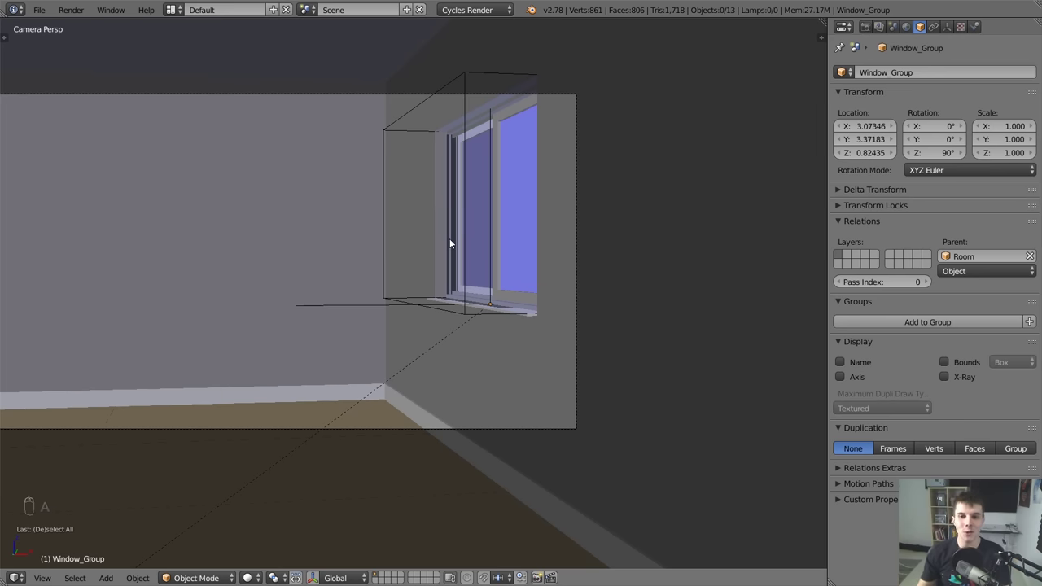
pyautogui.middleClick(453, 239)
pyautogui.moveTo(537, 236); pyautogui.dragTo(557, 285)
pyautogui.press('z')
pyautogui.press('b')
pyautogui.press('b')
pyautogui.press('b')
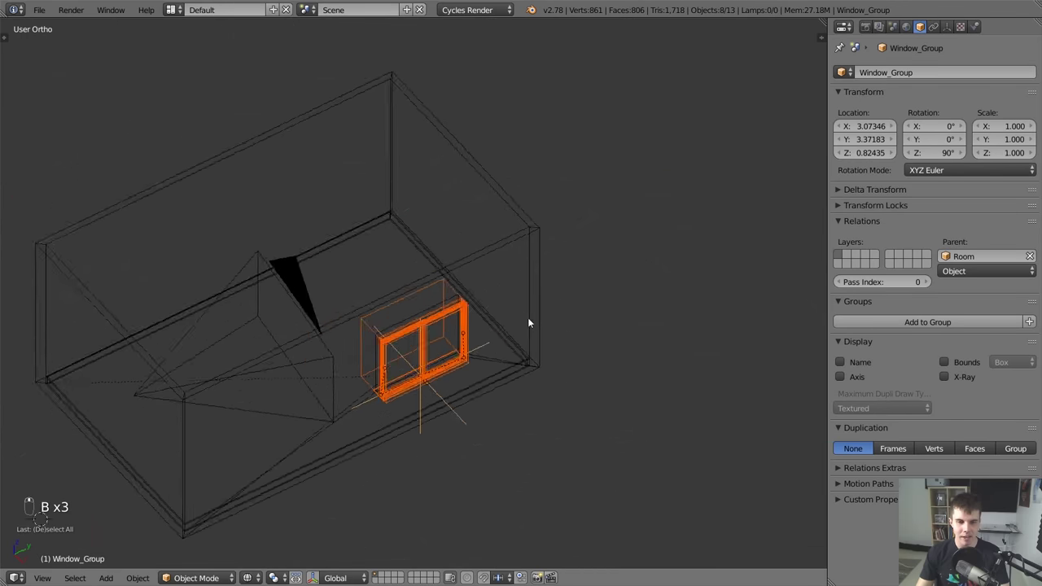
# Duplicate the Window_Group and slide the copy along the wall beside the first window.
pyautogui.press('KP_7')
pyautogui.press('alt+d')
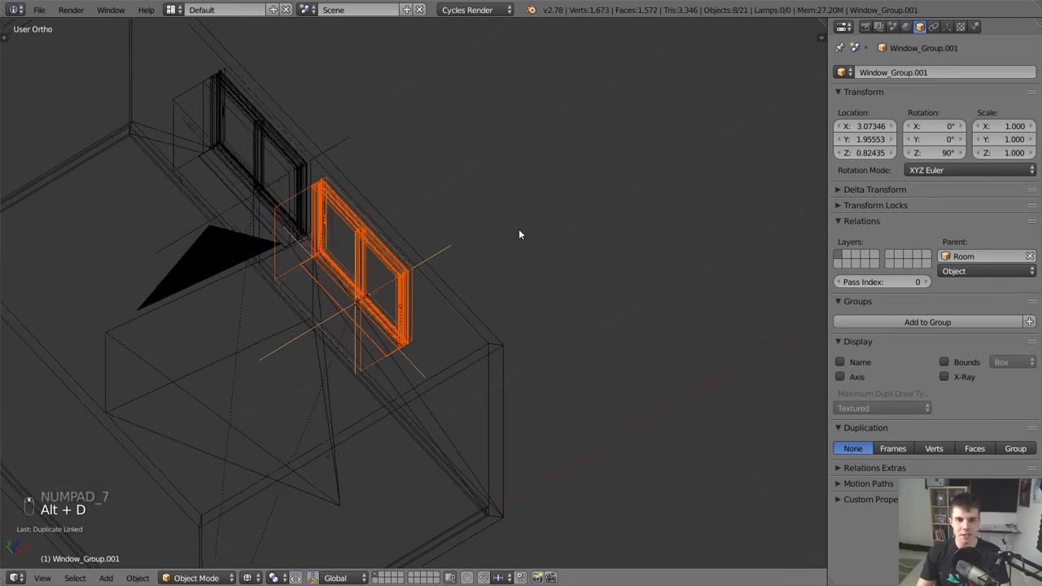
pyautogui.press('g')
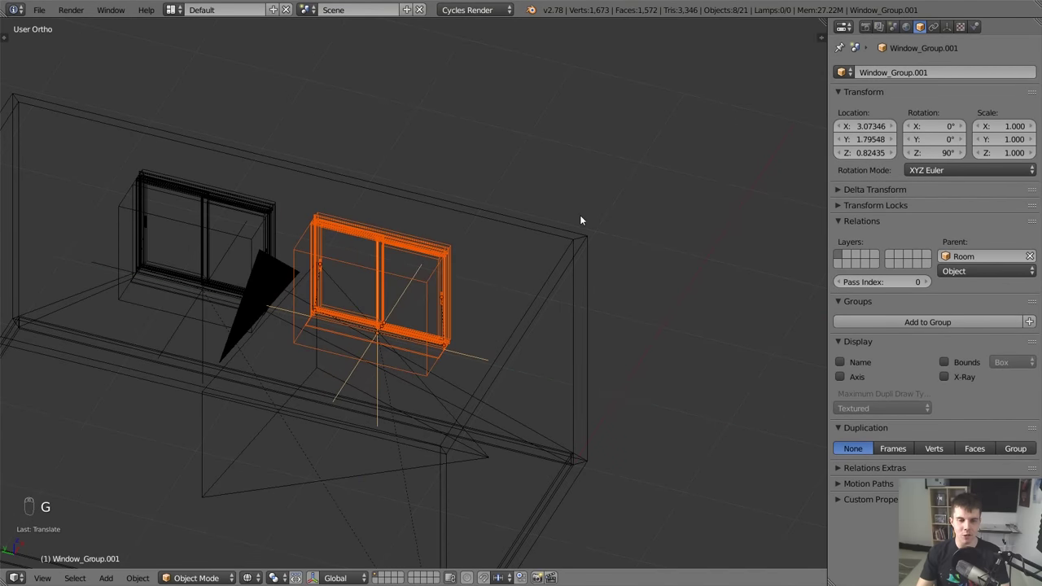
pyautogui.press('KP_0')
pyautogui.press('z')
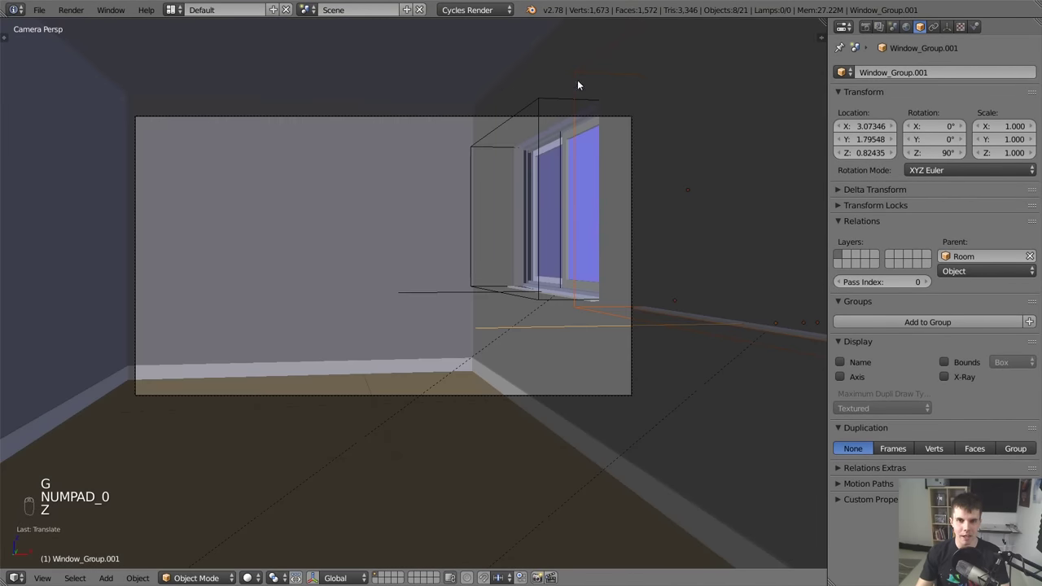
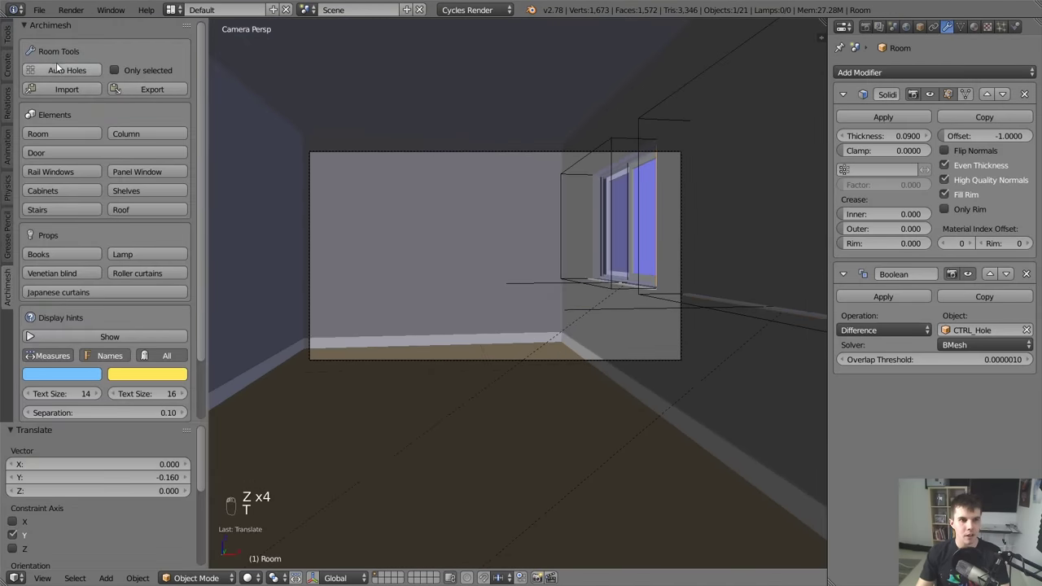
# Select the Room and run Auto Holes so both windows (CTRL_Hole, CTRL_Hole.001) cut the wall.
pyautogui.press('t')
pyautogui.press('a')
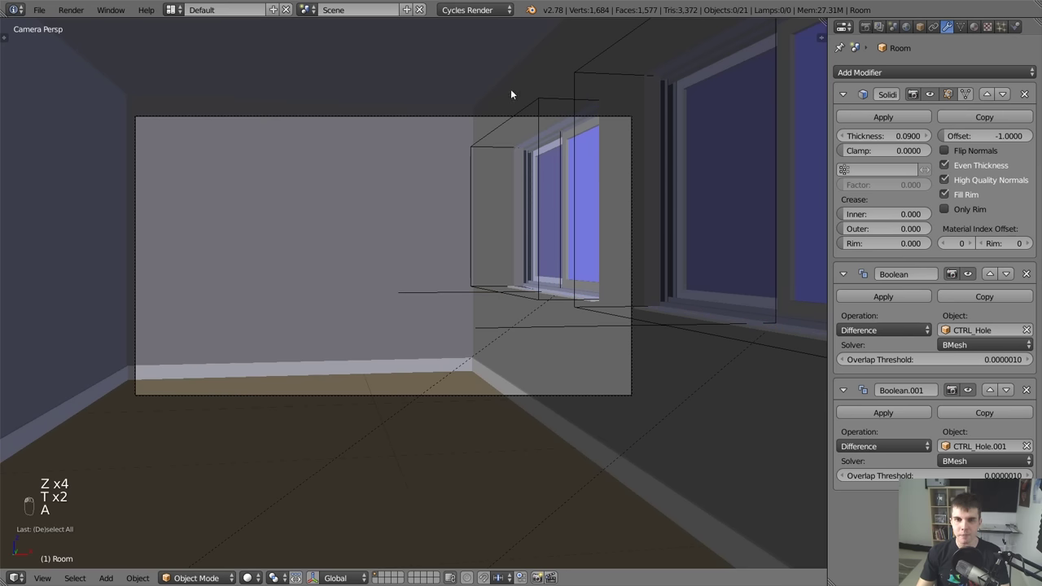
pyautogui.press('z')
pyautogui.press('z')
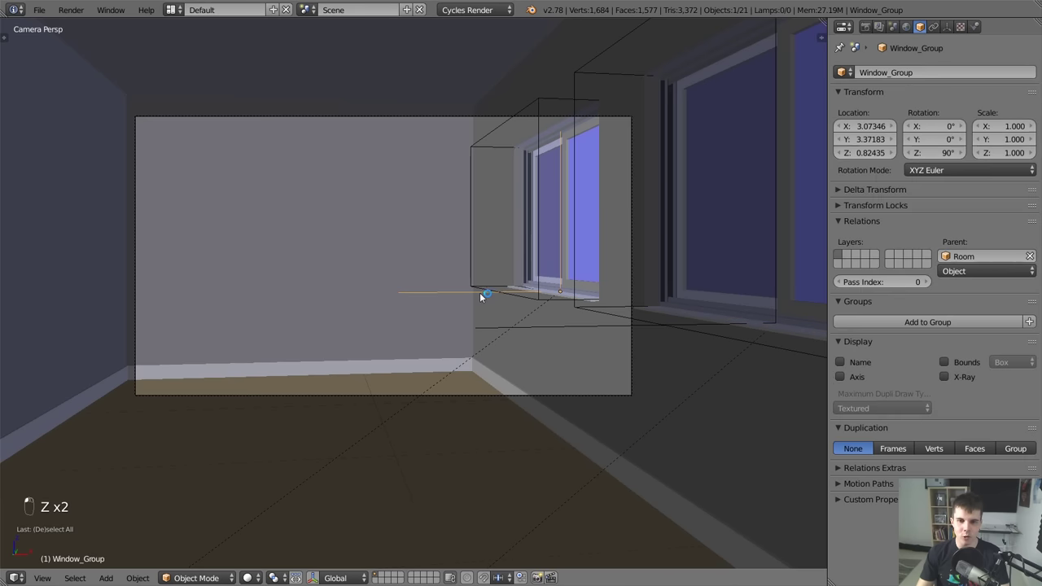
pyautogui.press('t')
pyautogui.press('t')
pyautogui.press('Tab')
pyautogui.press('Tab')
pyautogui.press('Tab')
pyautogui.press('Tab')
pyautogui.press('Tab')
pyautogui.press('Tab')
pyautogui.press('a')
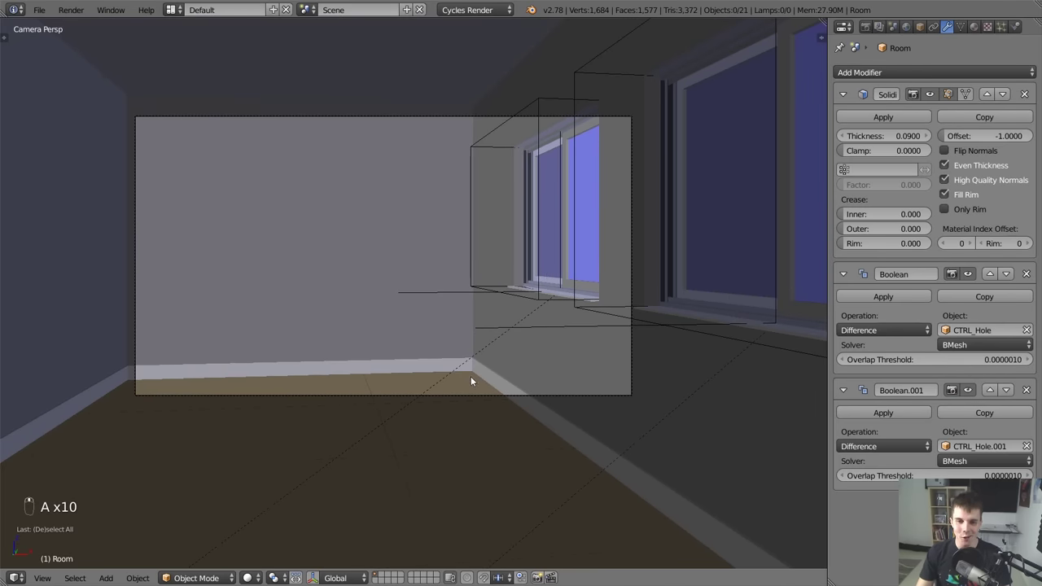
pyautogui.press('z')
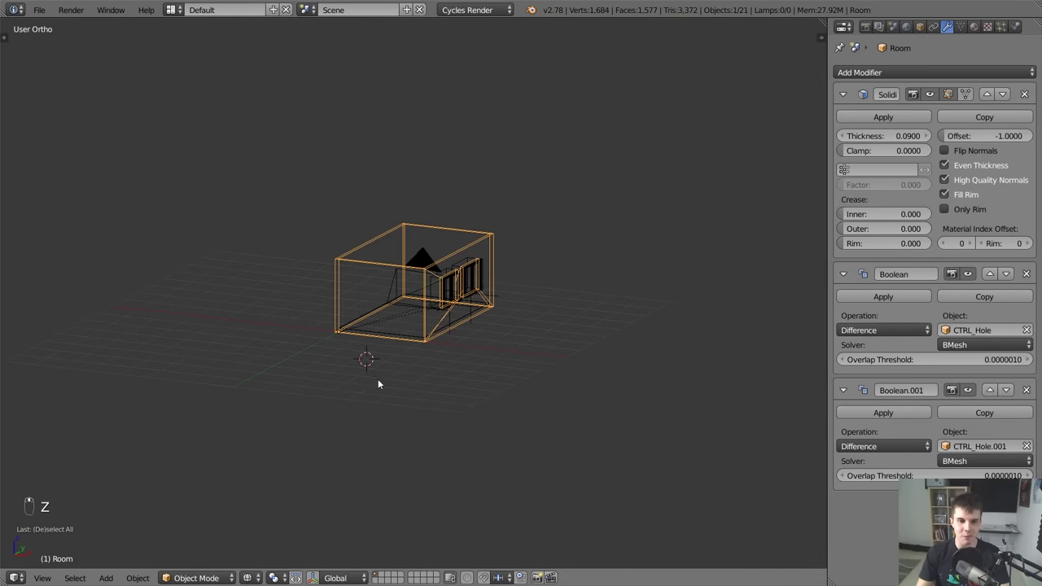
# Add an Archimesh Door to the room and inspect it in perspective view.
pyautogui.press('shift+s')
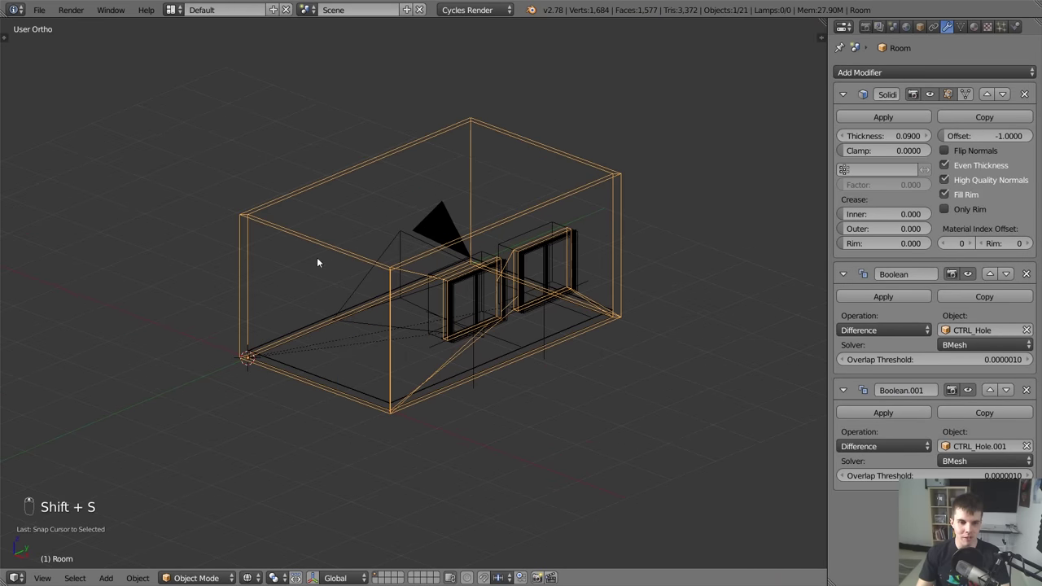
pyautogui.press('t')
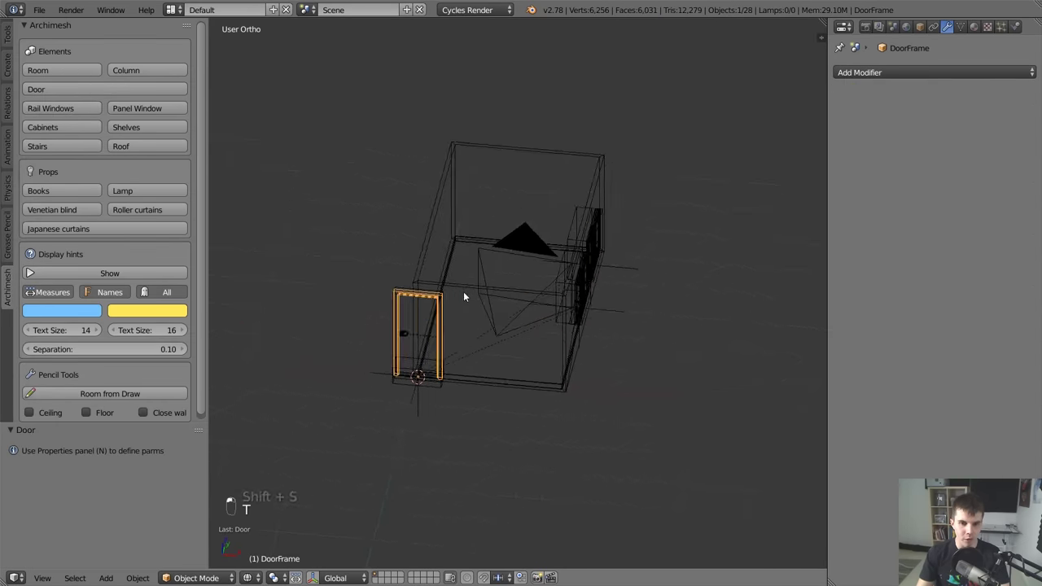
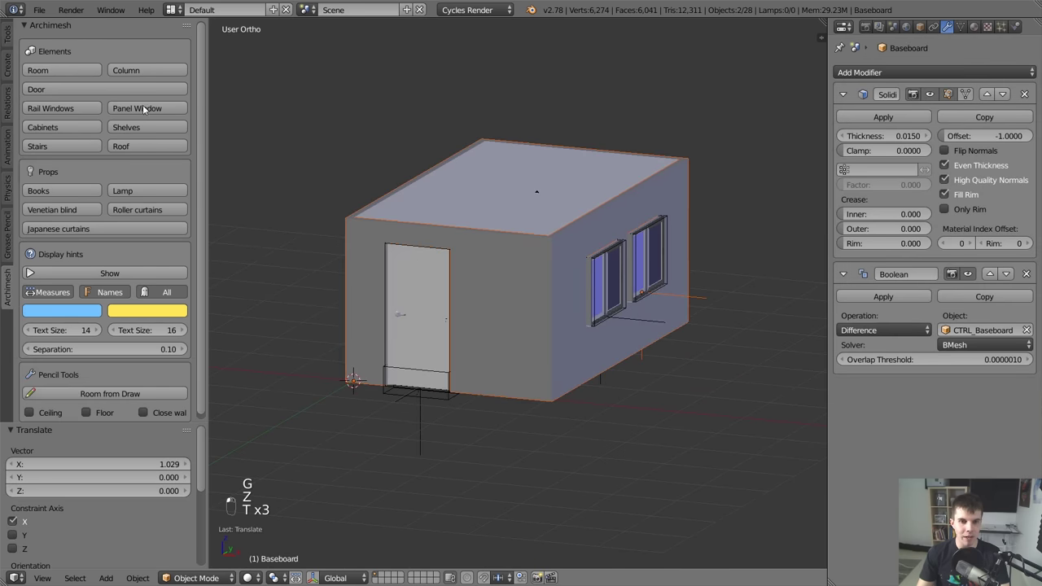
pyautogui.press('a')
pyautogui.press('KP_5')
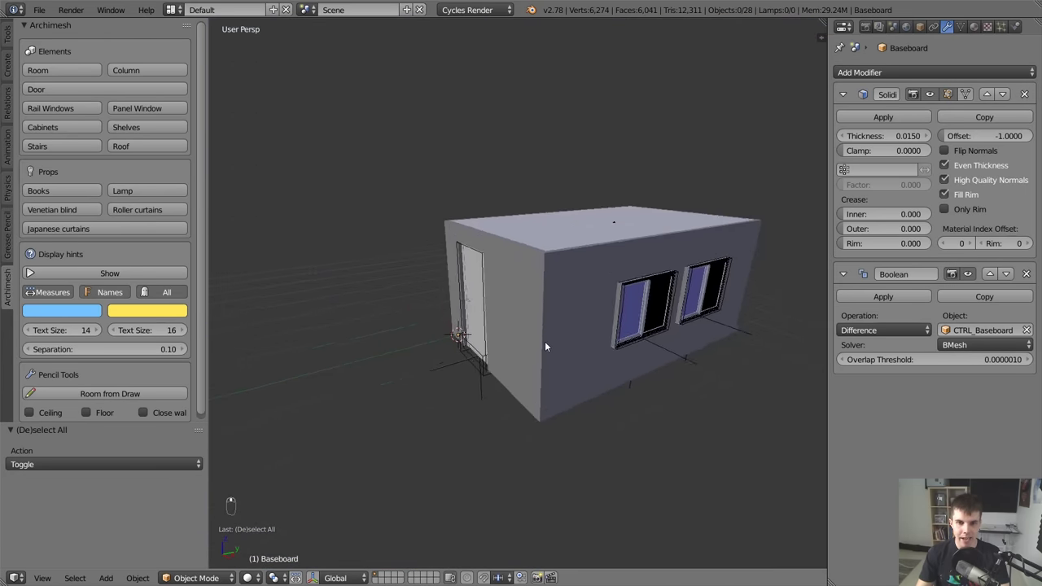
# Switch to wireframe and box-select all the door parts.
pyautogui.press('z')
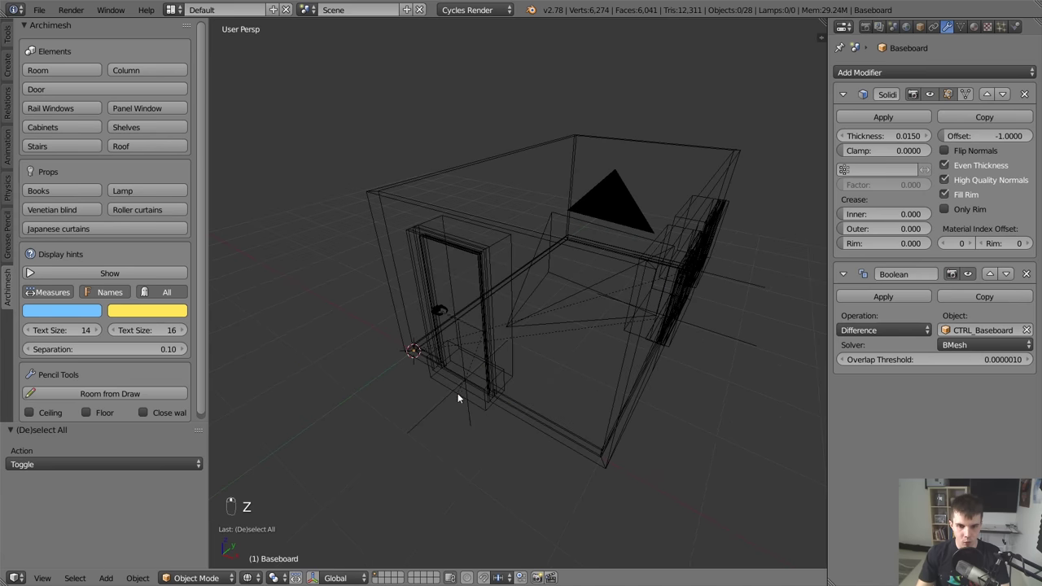
pyautogui.press('b')
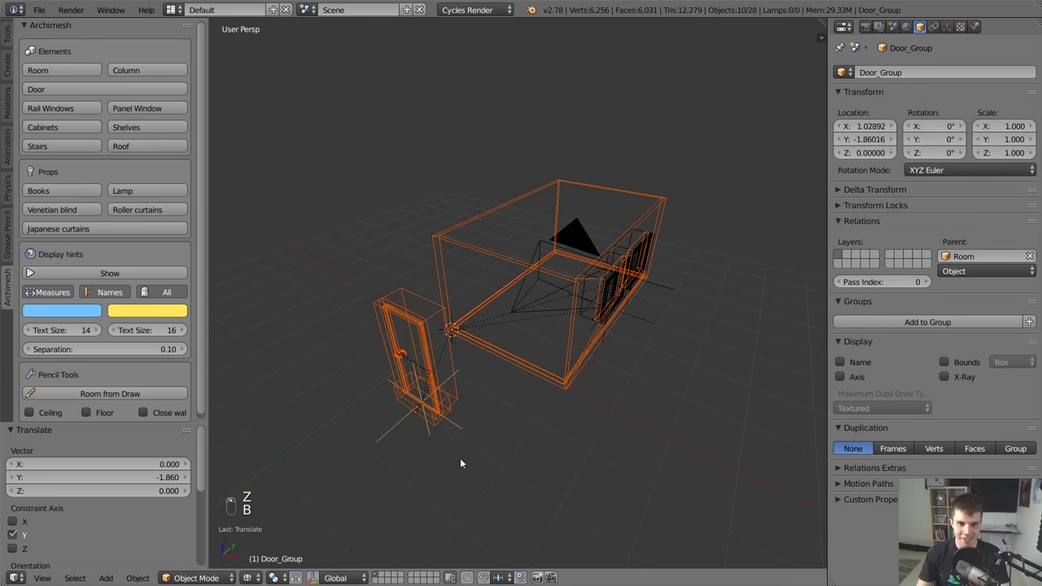
pyautogui.press('b')
pyautogui.press('n')
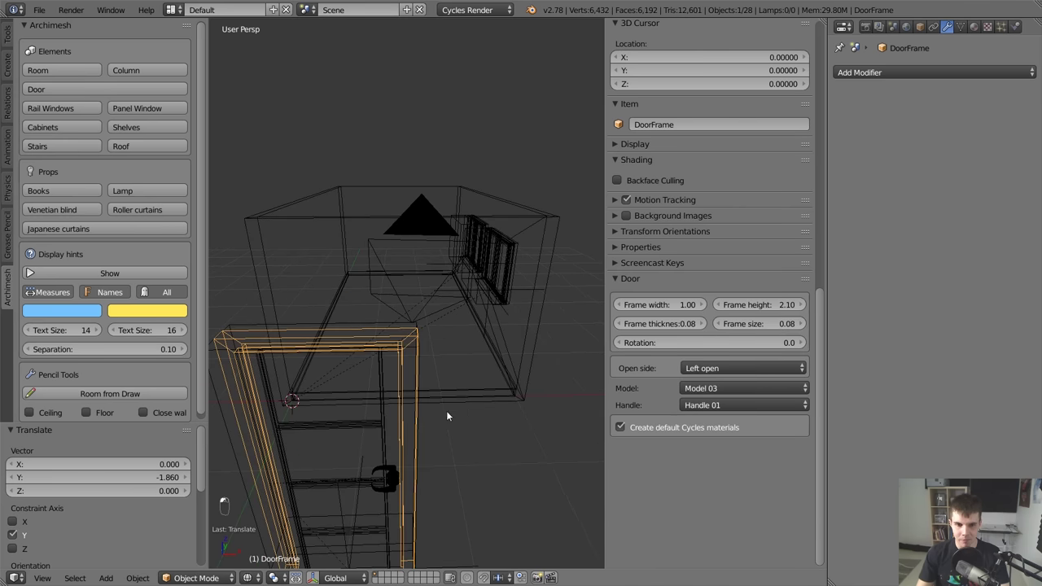
# Set the door handle to Handle 02, then select the whole door assembly and delete it.
pyautogui.press('z')
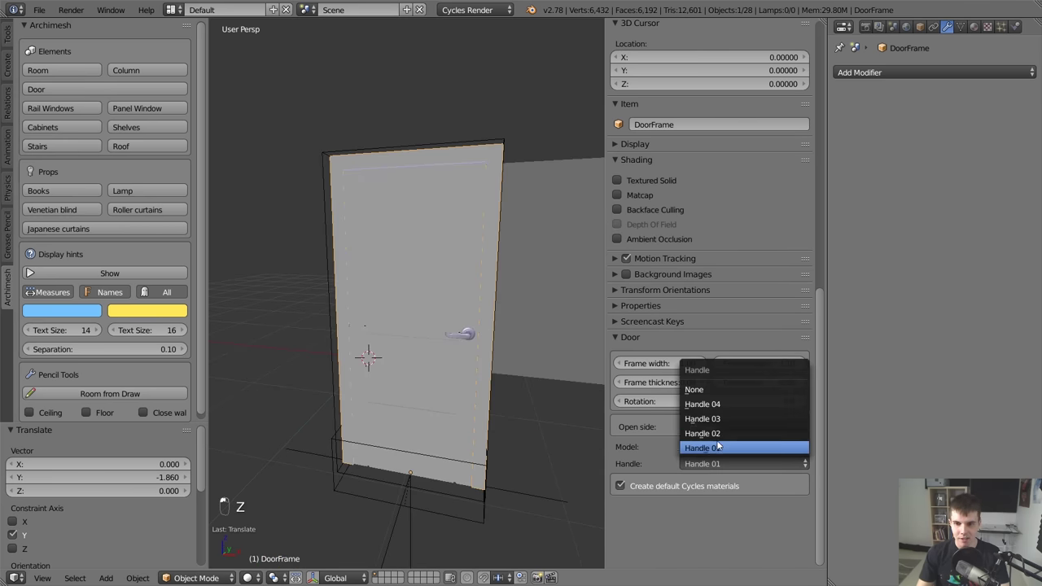
pyautogui.press('z')
pyautogui.press('b')
pyautogui.press('x')
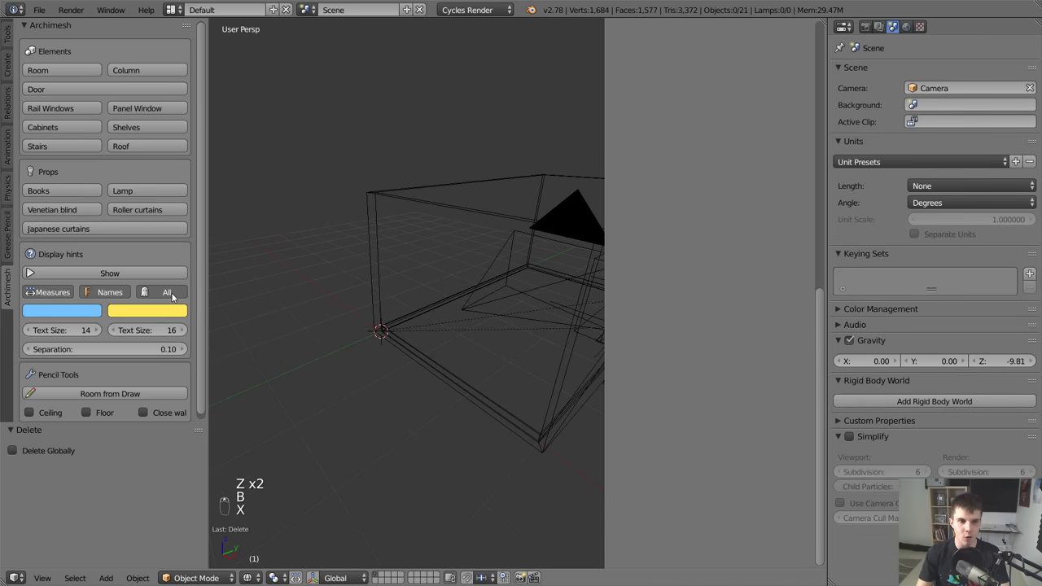
# Show the Archimesh display hints labelling wall lengths, window sizes and wall names.
pyautogui.moveTo(203, 273); pyautogui.dragTo(478, 244)
pyautogui.middleClick(558, 258)
pyautogui.press('n')
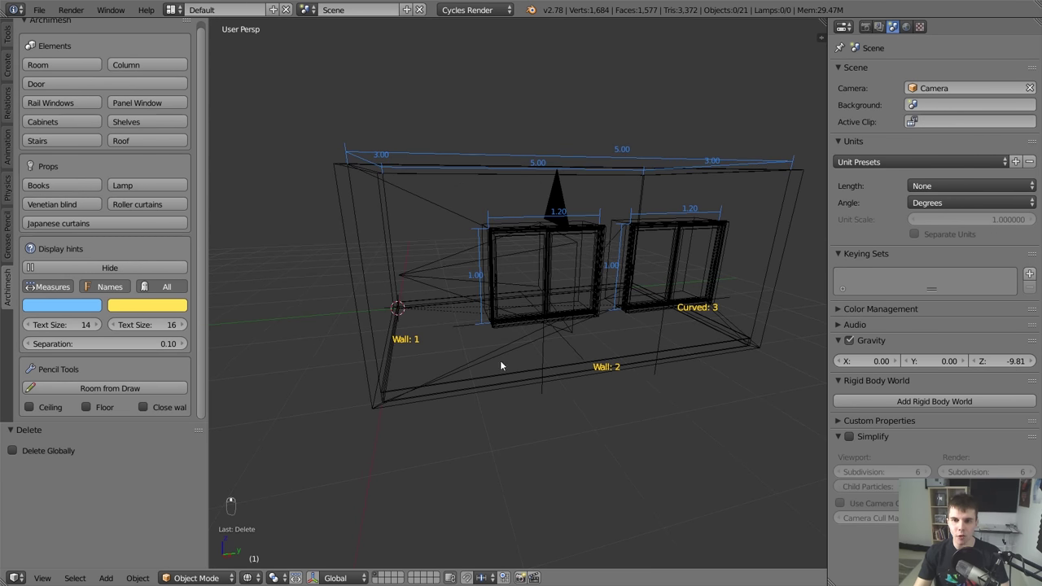
# Orbit the room, leave the camera view with numpad 0 and hide the Archimesh display hints.
pyautogui.moveTo(120, 287); pyautogui.dragTo(206, 225)
pyautogui.moveTo(206, 225); pyautogui.dragTo(117, 269)
pyautogui.click(117, 269)
pyautogui.press('t')
pyautogui.press('KP_0')
pyautogui.press('z')
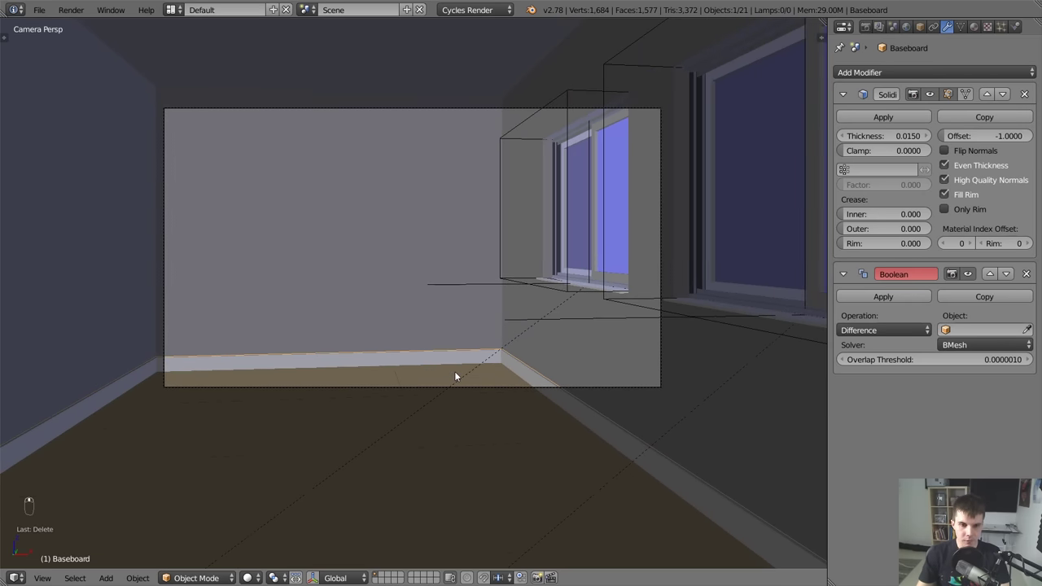
# View the room from outside in wireframe with nothing selected and the Archimesh tools showing.
pyautogui.press('z')
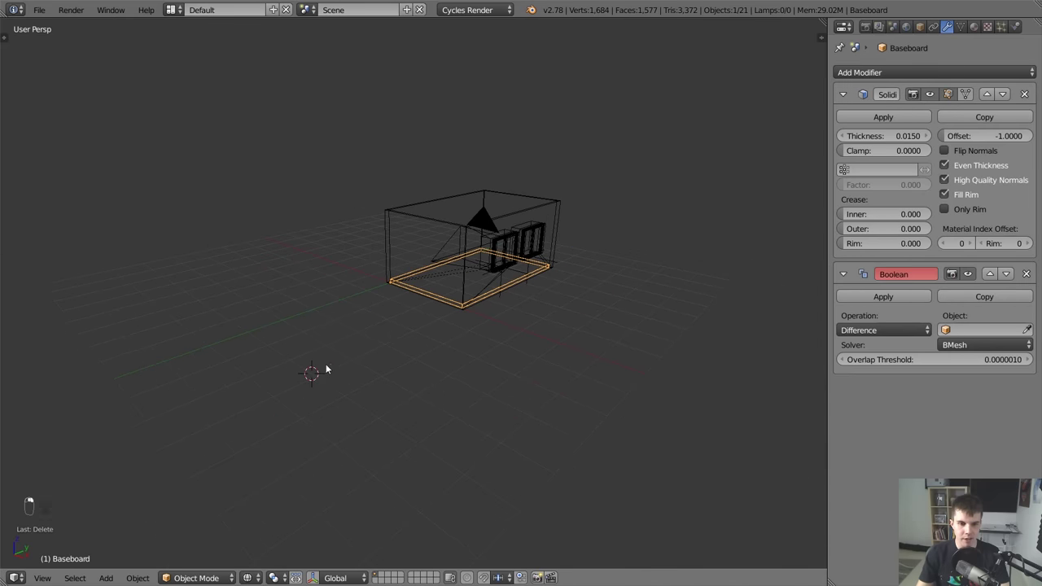
pyautogui.press('shift+s')
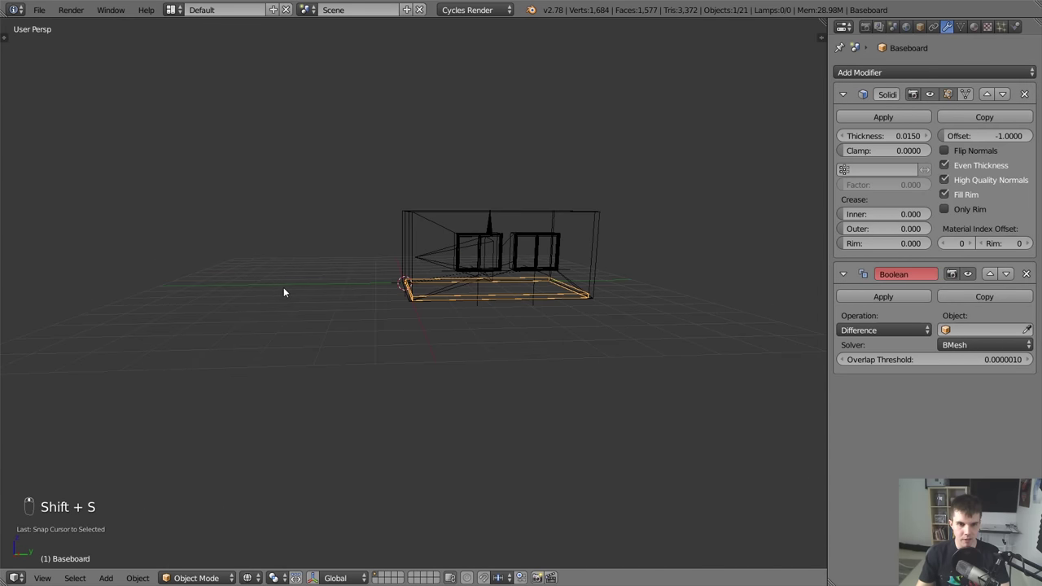
pyautogui.moveTo(304, 292); pyautogui.dragTo(412, 257)
pyautogui.press('a')
pyautogui.press('t')
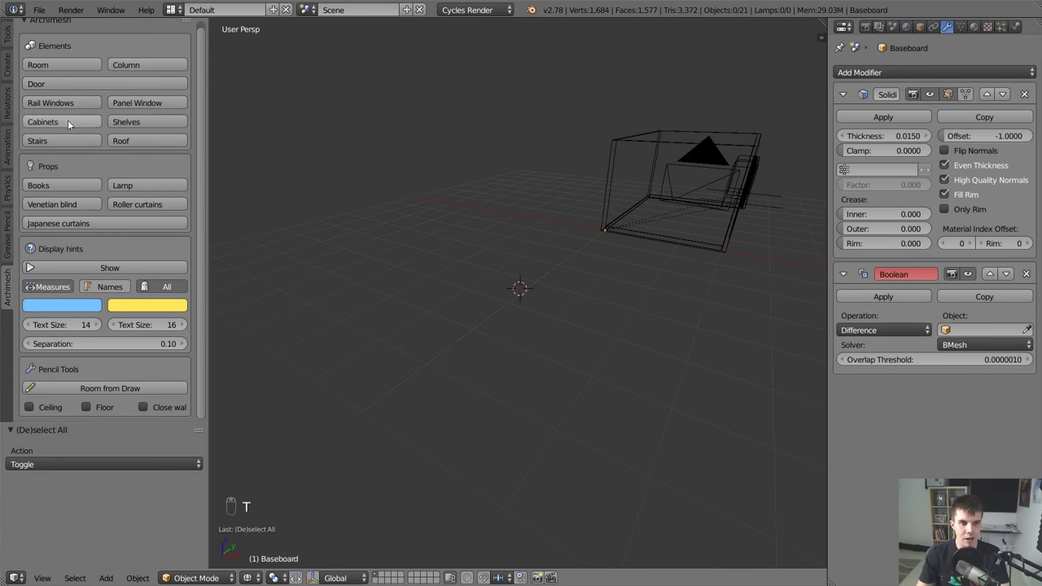
pyautogui.click(72, 124)
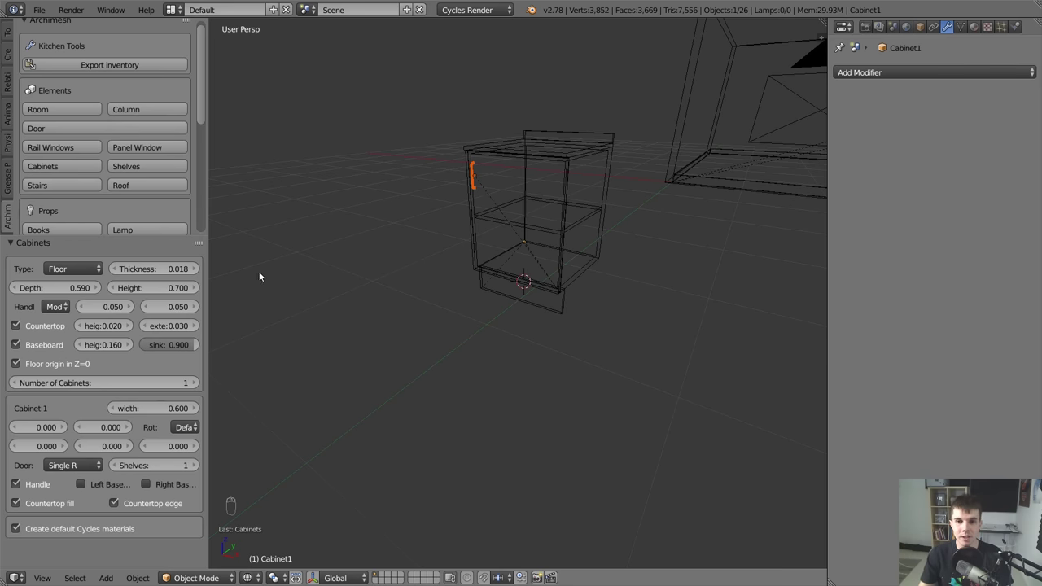
pyautogui.moveTo(539, 228); pyautogui.dragTo(642, 150)
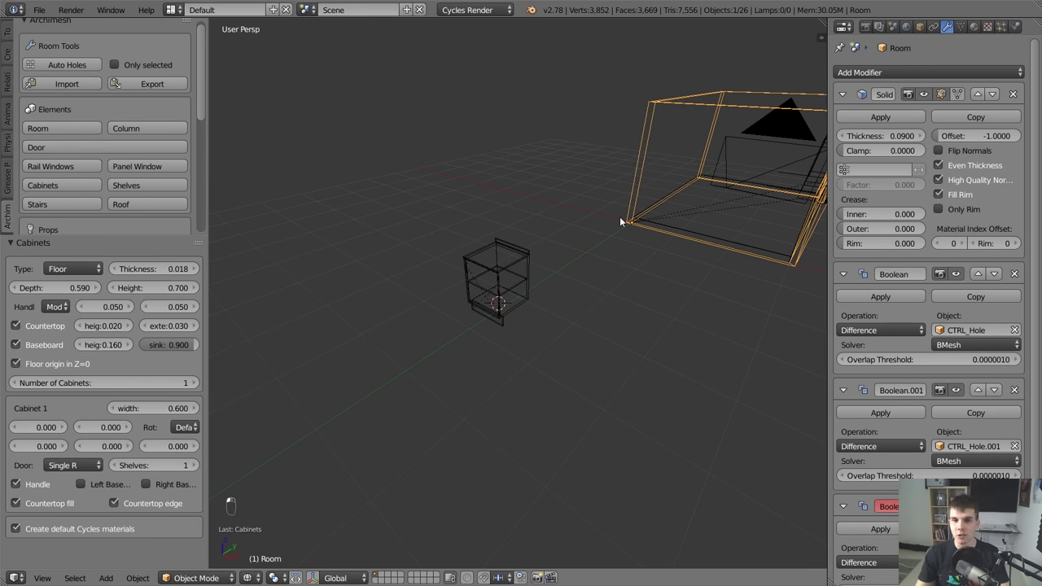
pyautogui.press('g')
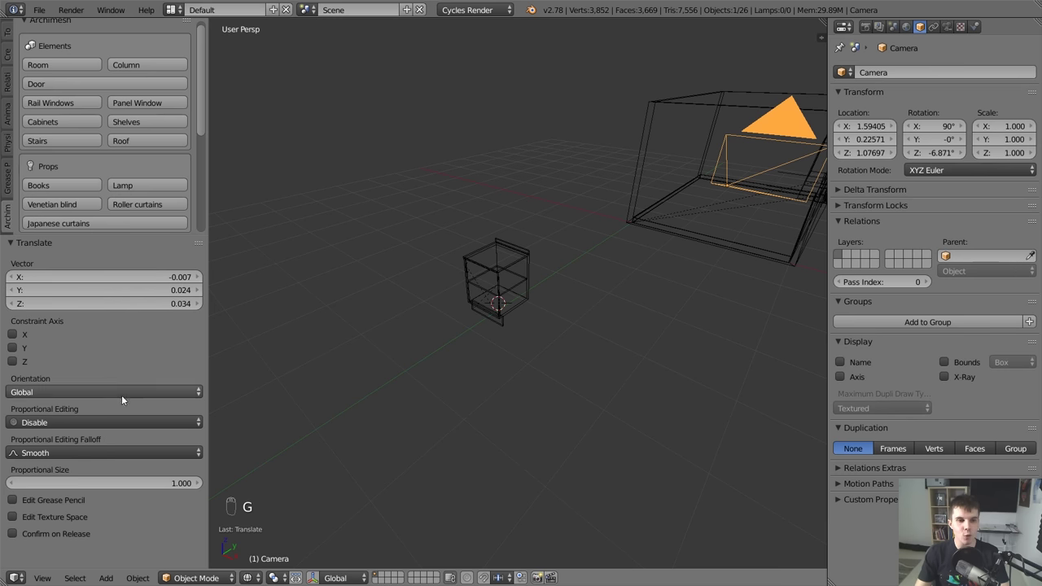
pyautogui.press('n')
pyautogui.press('n')
pyautogui.press('n')
pyautogui.press('n')
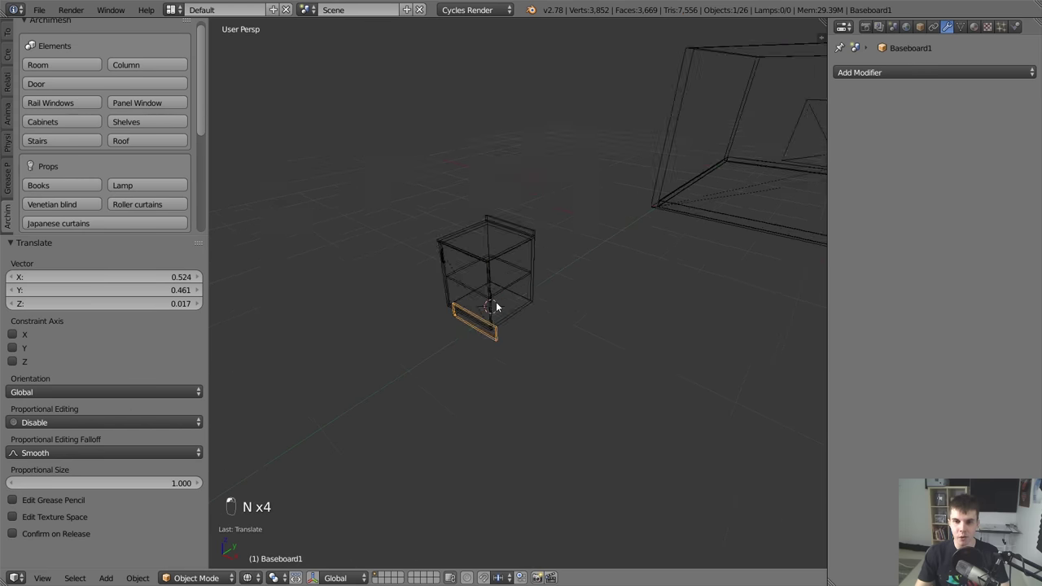
pyautogui.press('z')
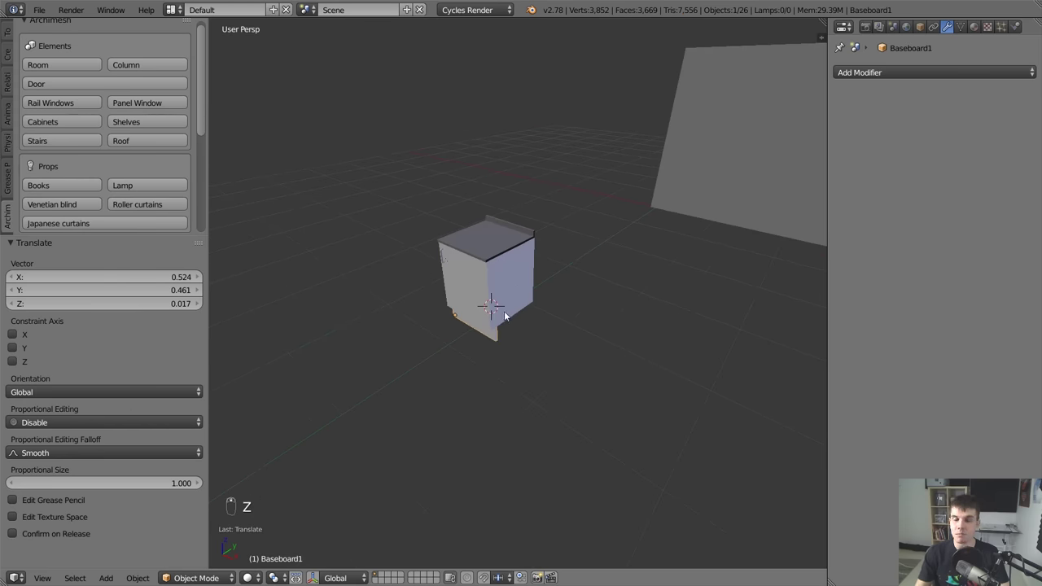
pyautogui.press('n')
pyautogui.press('n')
pyautogui.press('b')
pyautogui.press('z')
pyautogui.press('n')
pyautogui.press('n')
pyautogui.press('b')
pyautogui.press('x')
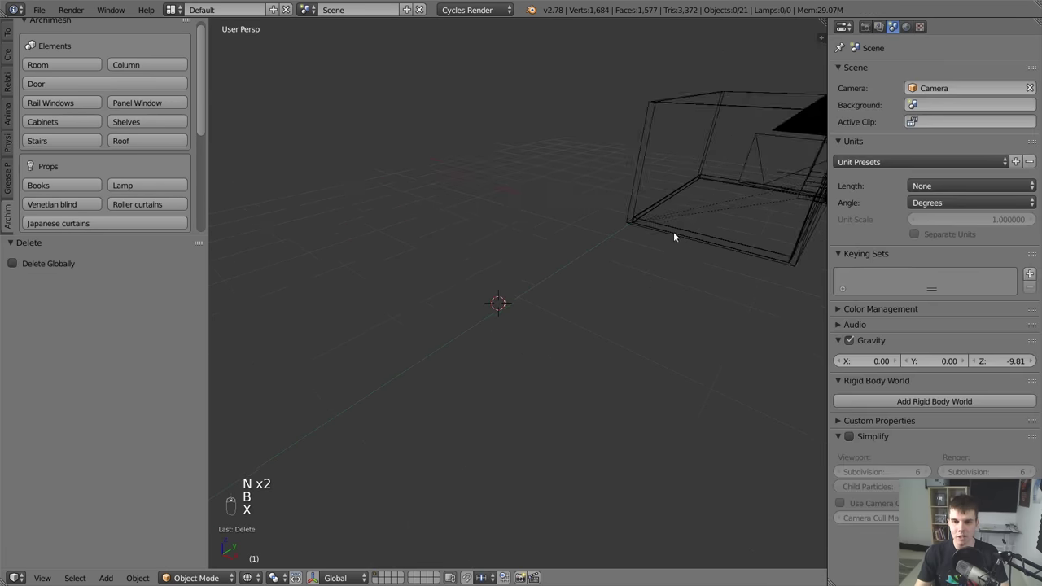
# Reposition the camera from the top view of the room.
pyautogui.press('KP_7')
pyautogui.press('KP_5')
pyautogui.press('g')
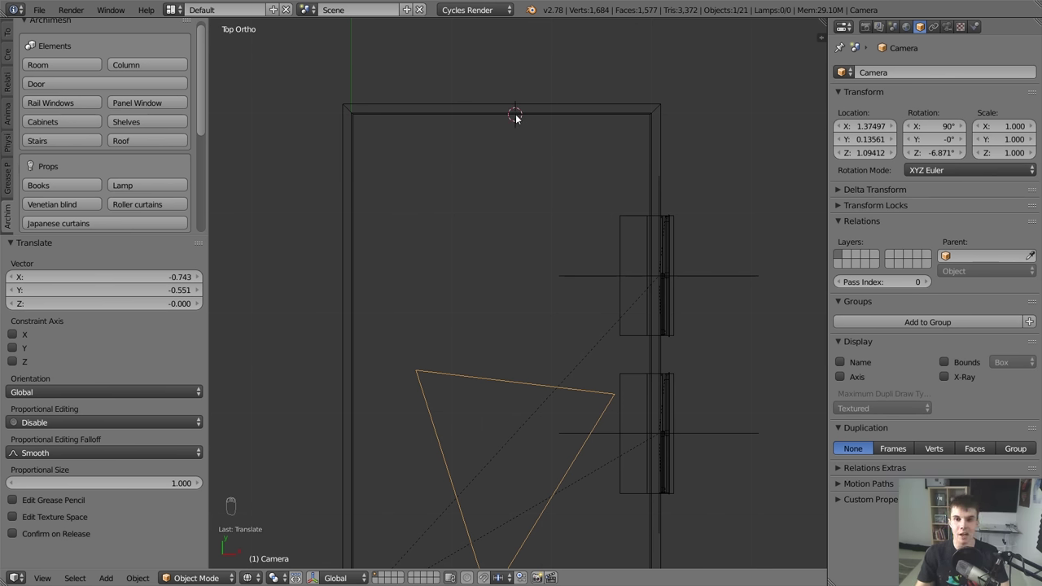
pyautogui.press('KP_1')
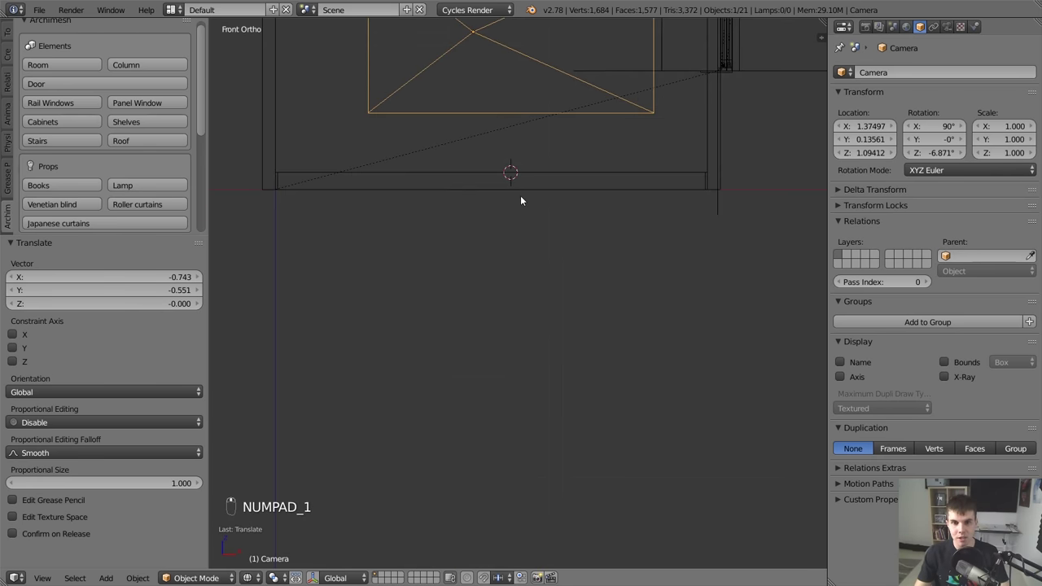
# Snap the 3D cursor to a room corner vertex and add Archimesh Cabinets against the back wall.
pyautogui.press('Tab')
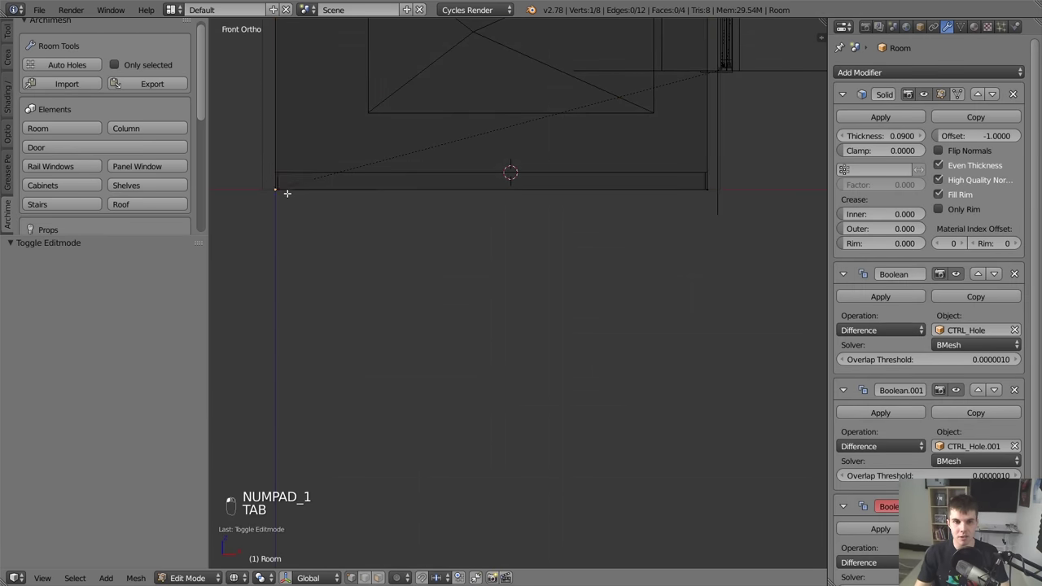
pyautogui.press('shift+s')
pyautogui.press('shift+s')
pyautogui.press('Tab')
pyautogui.press('KP_7')
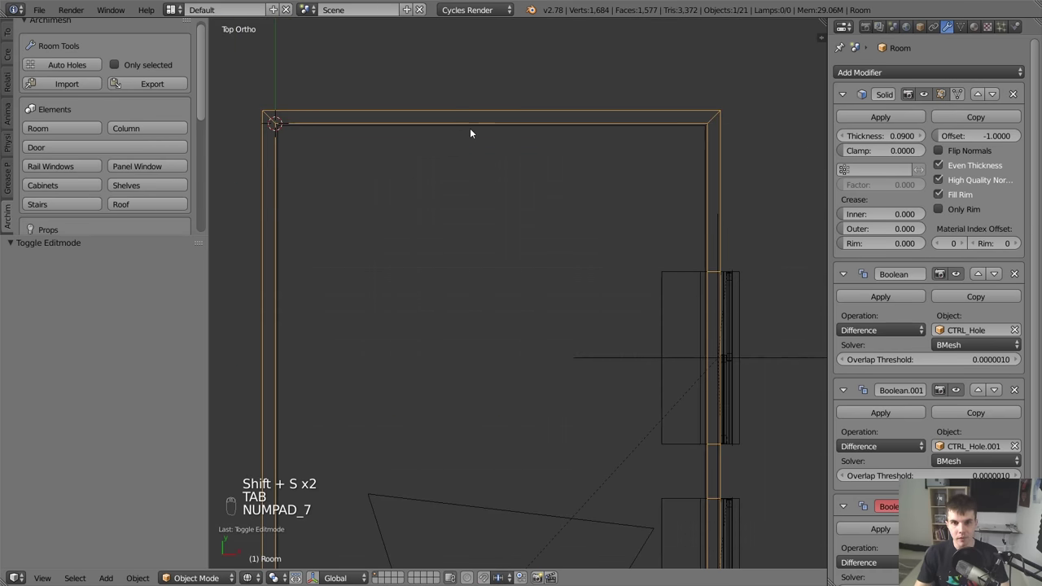
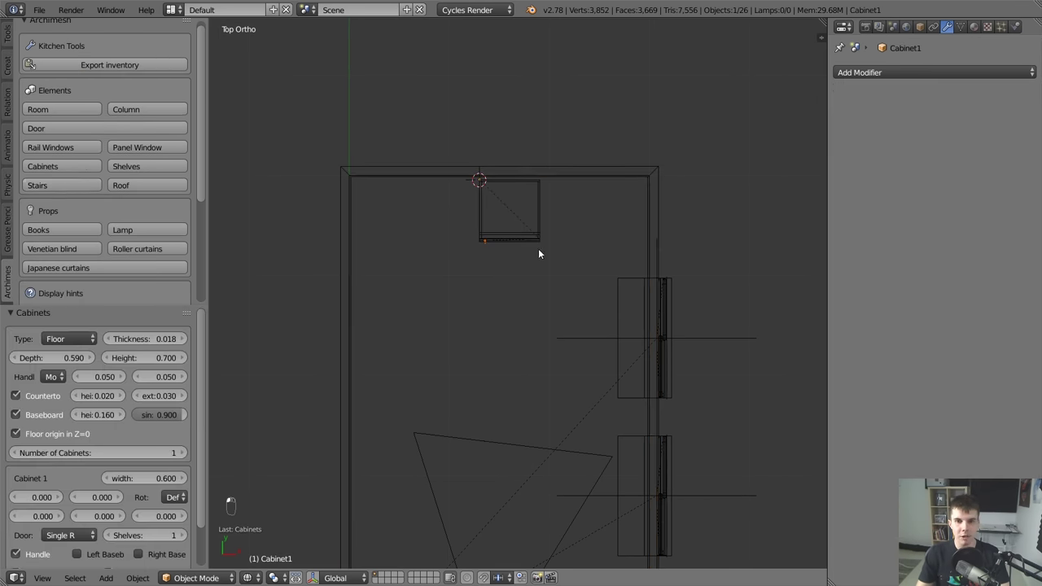
pyautogui.click(547, 250)
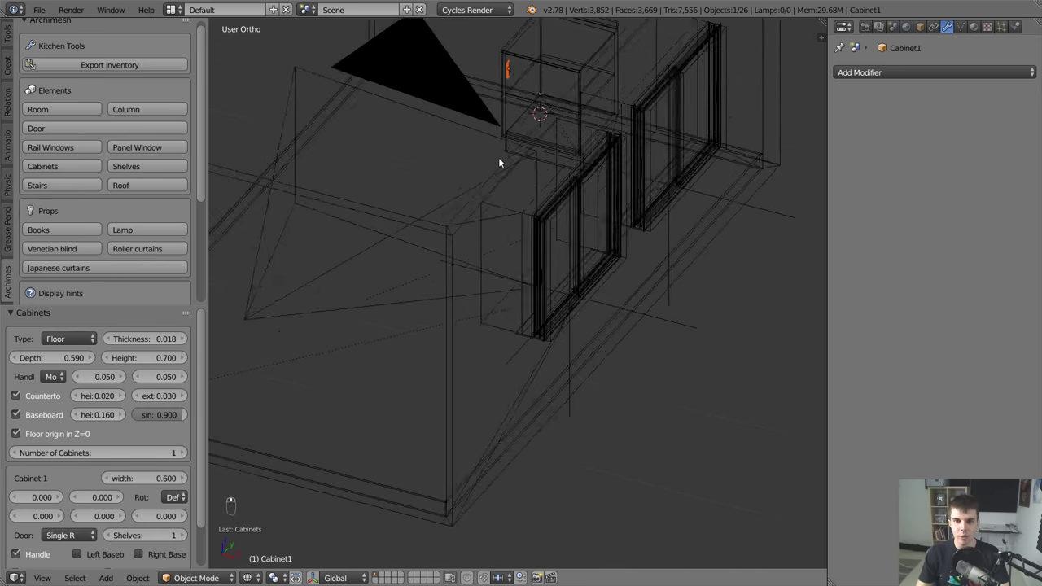
# In the Cabinets panel set 3 cabinets, Cabinet 1 Door to Double and Handle to Model 5, viewed through the camera.
pyautogui.press('KP_0')
pyautogui.press('z')
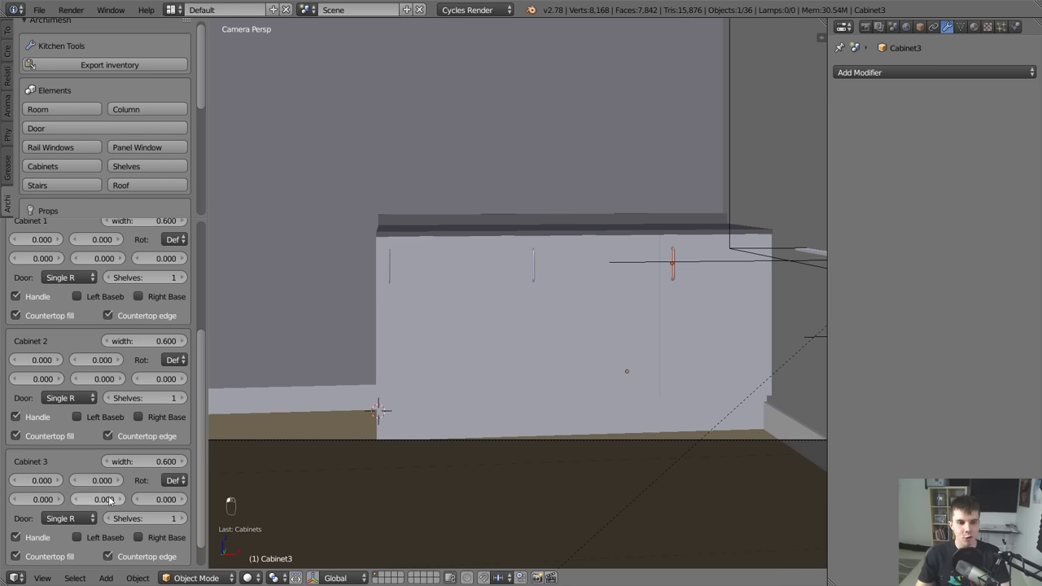
pyautogui.moveTo(181, 398); pyautogui.dragTo(206, 361)
pyautogui.middleClick(207, 349)
pyautogui.click(215, 316)
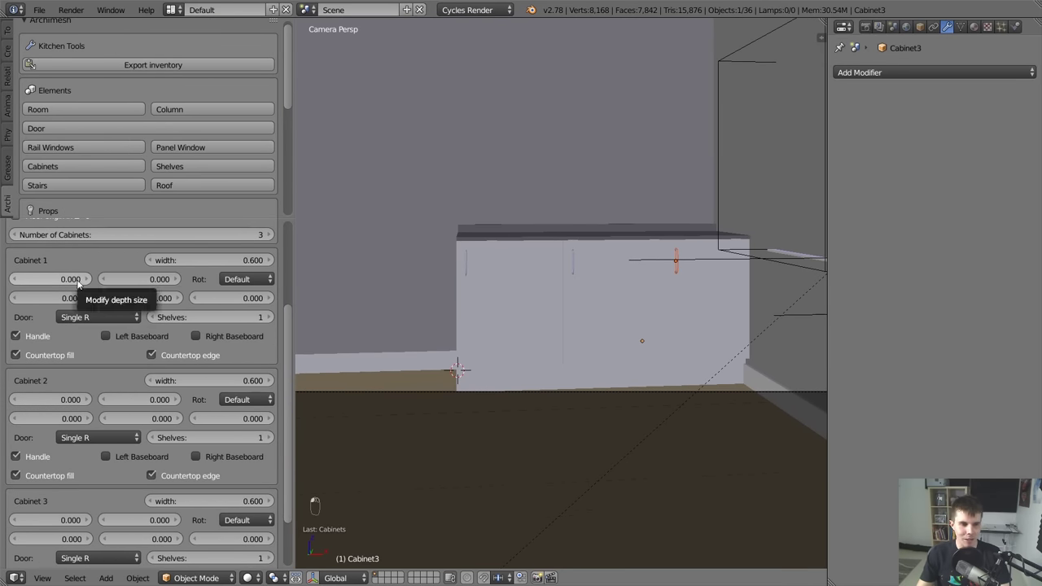
pyautogui.moveTo(81, 283); pyautogui.dragTo(294, 342)
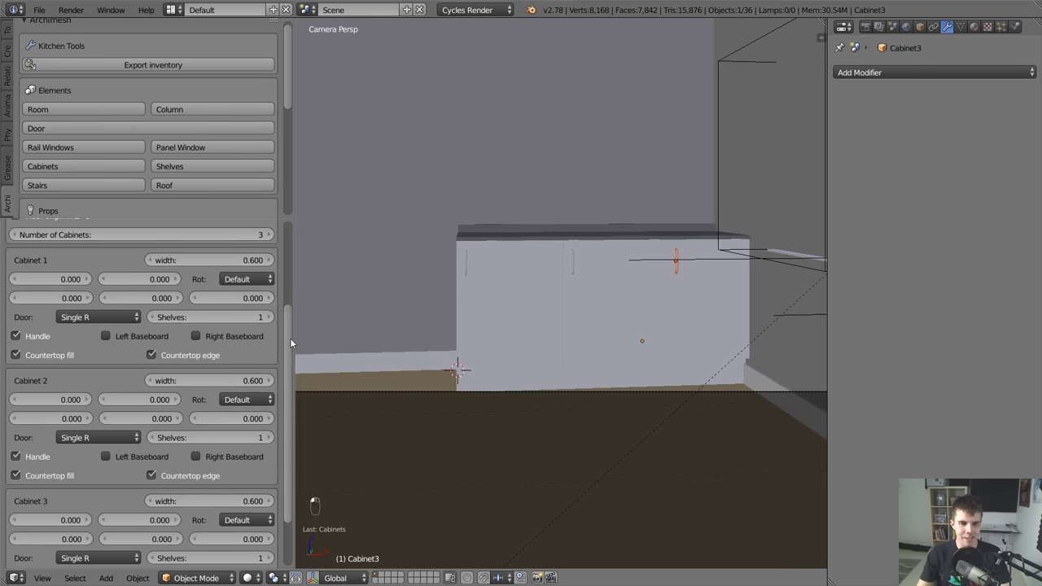
pyautogui.moveTo(325, 271); pyautogui.dragTo(291, 390)
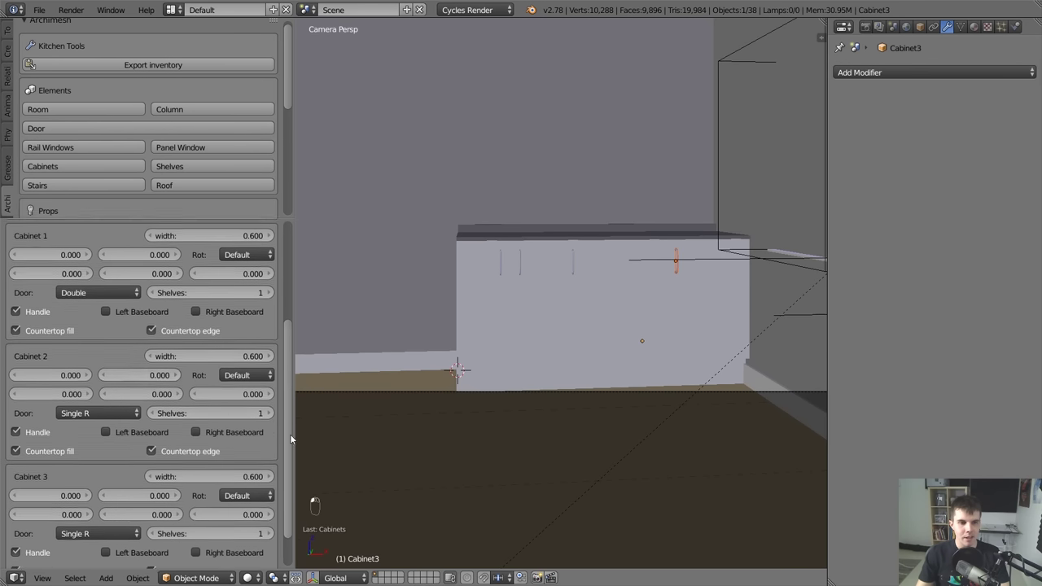
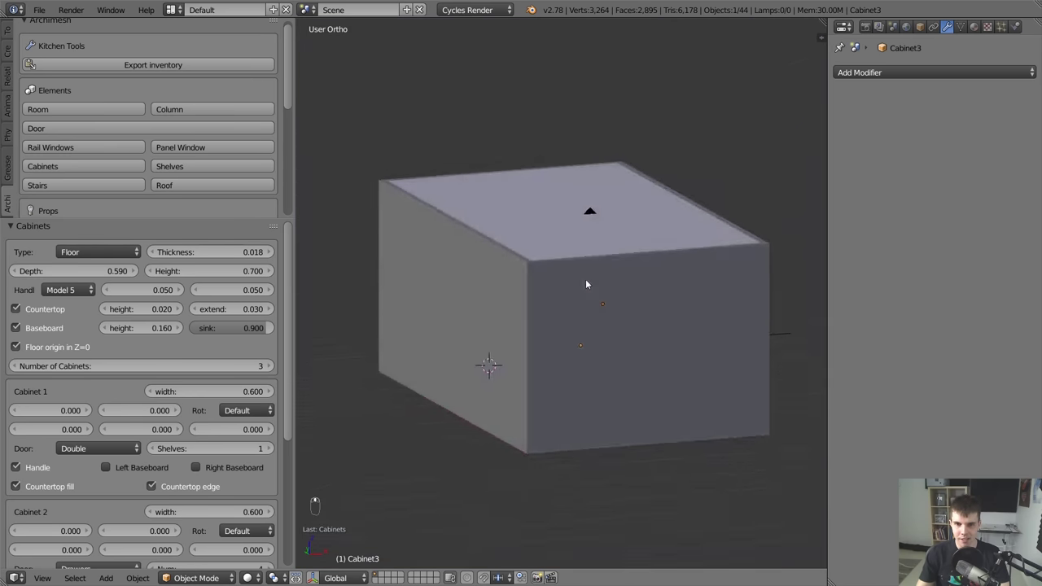
# Set Cabinet 1 width to 0.750 and Cabinet 2 width to 0.400, checking the result in wireframe through the camera.
pyautogui.press('z')
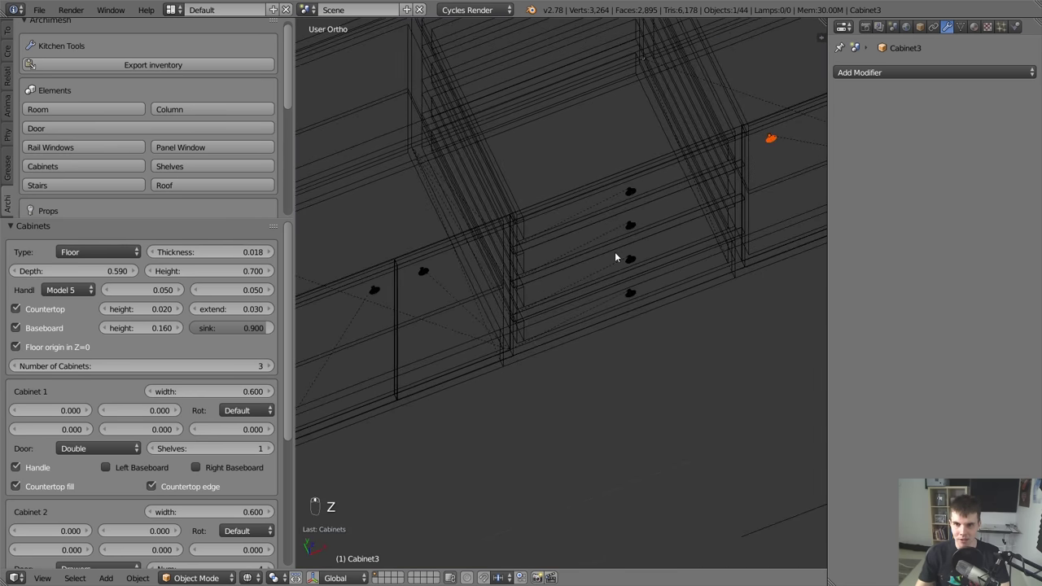
pyautogui.press('z')
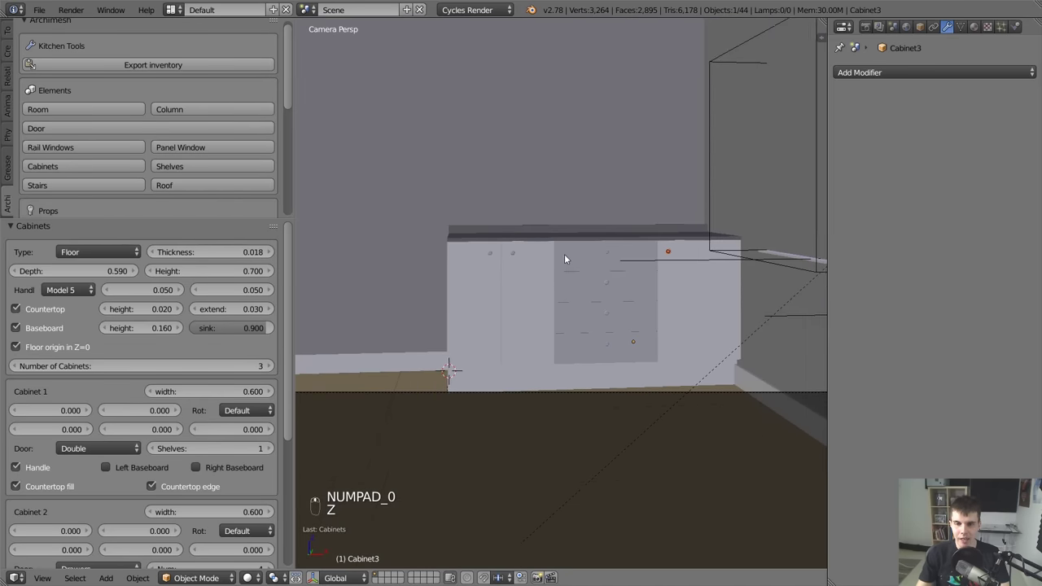
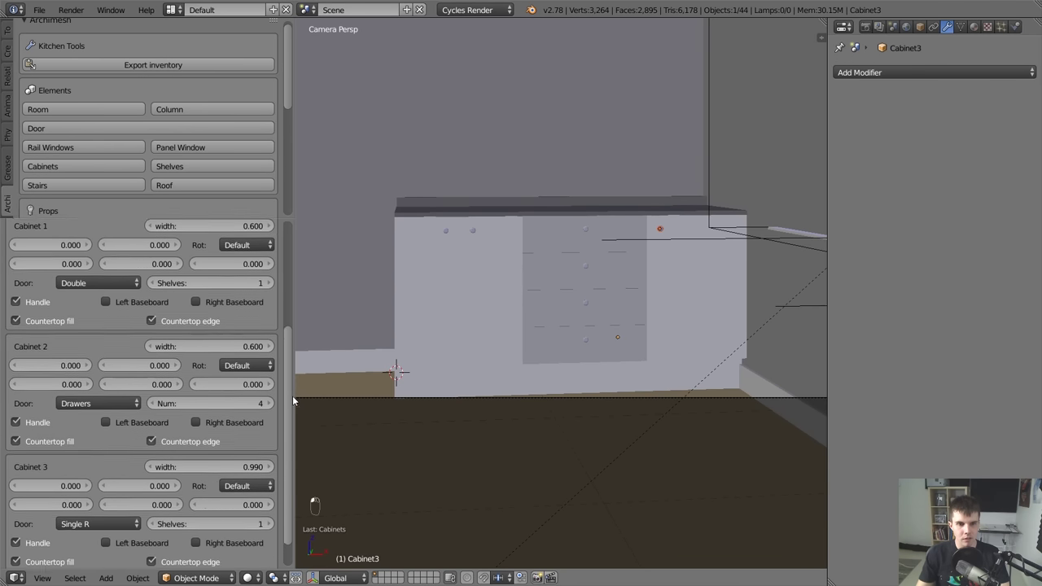
pyautogui.press('z')
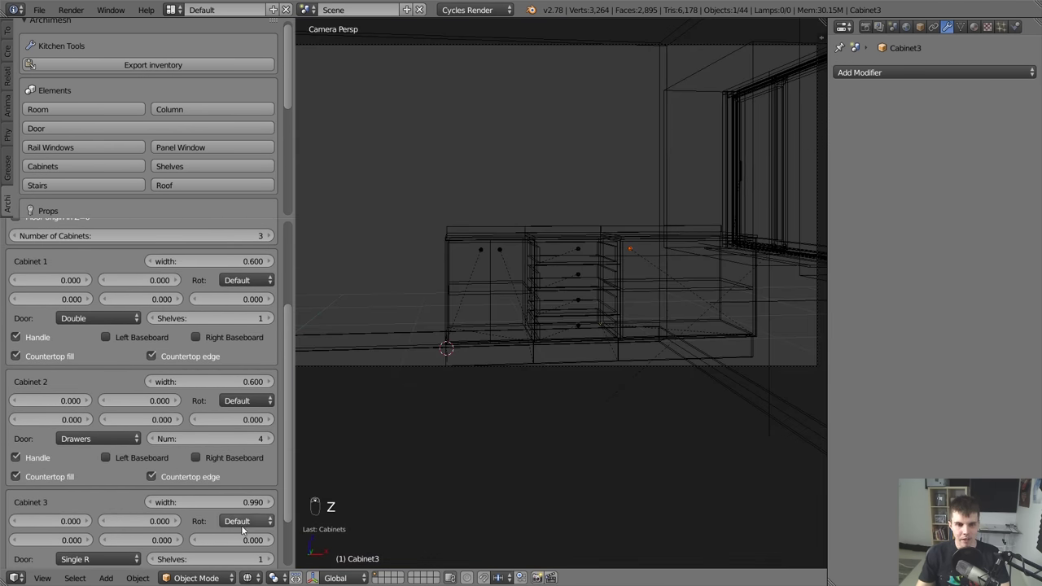
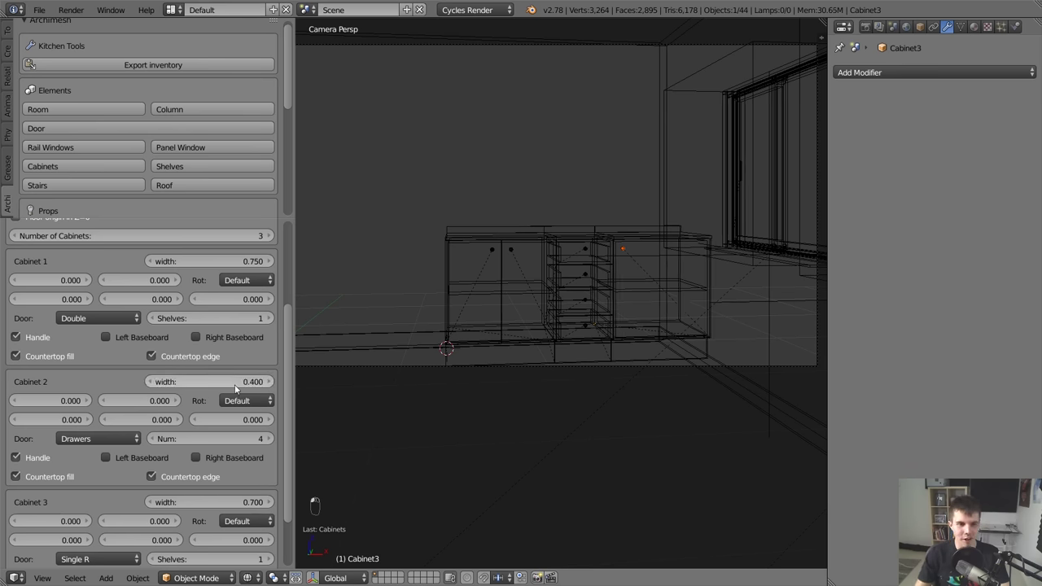
# Box-select the knobs on the drawers.
pyautogui.moveTo(419, 368); pyautogui.dragTo(592, 245)
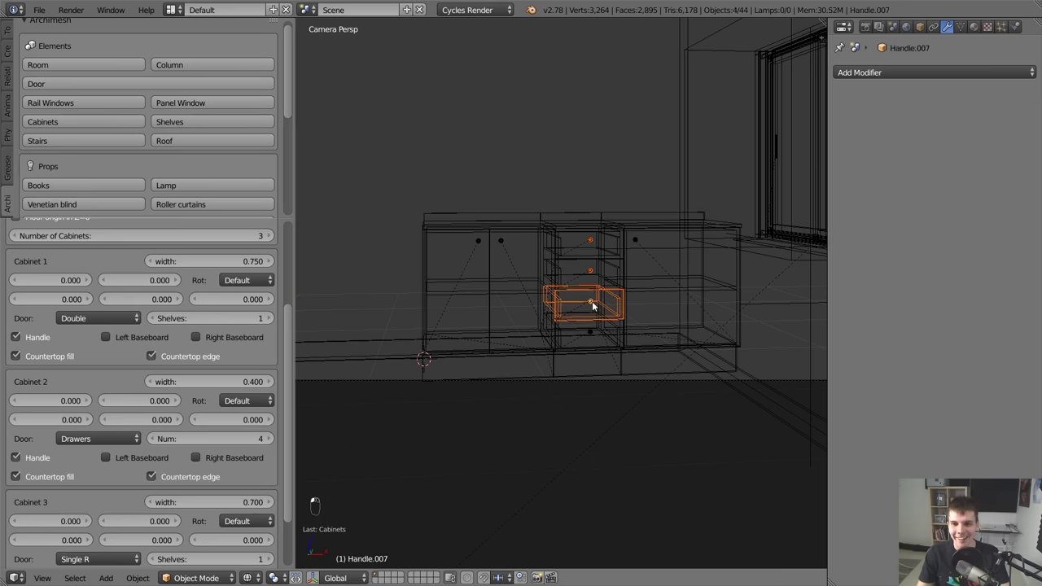
pyautogui.press('b')
pyautogui.middleClick(586, 332)
pyautogui.press('b')
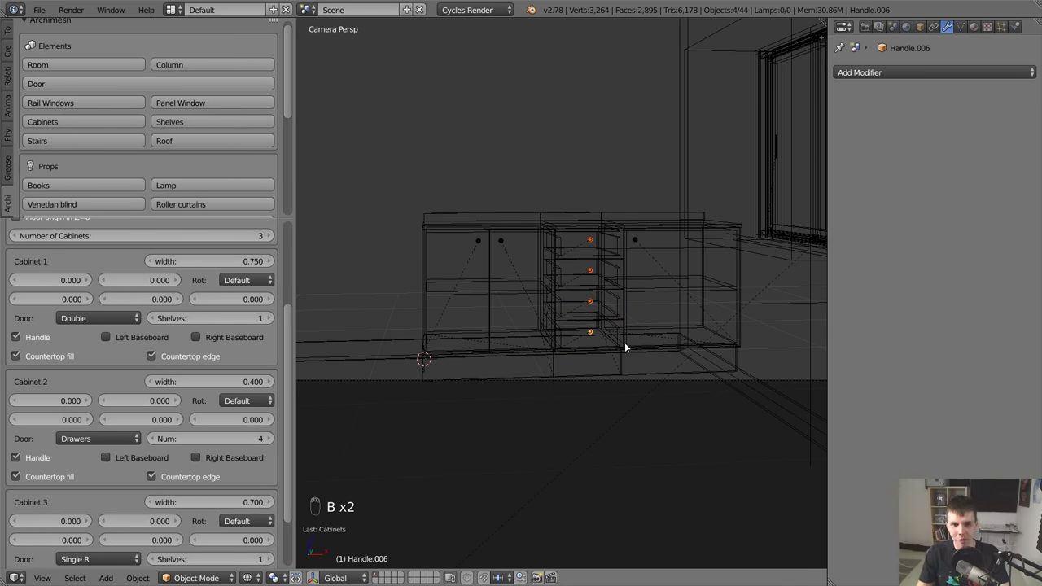
# Set Countertop height 0.032 and Baseboard sink 0.700, then view the cabinet run in solid shading with the tool shelf hidden.
pyautogui.press('z')
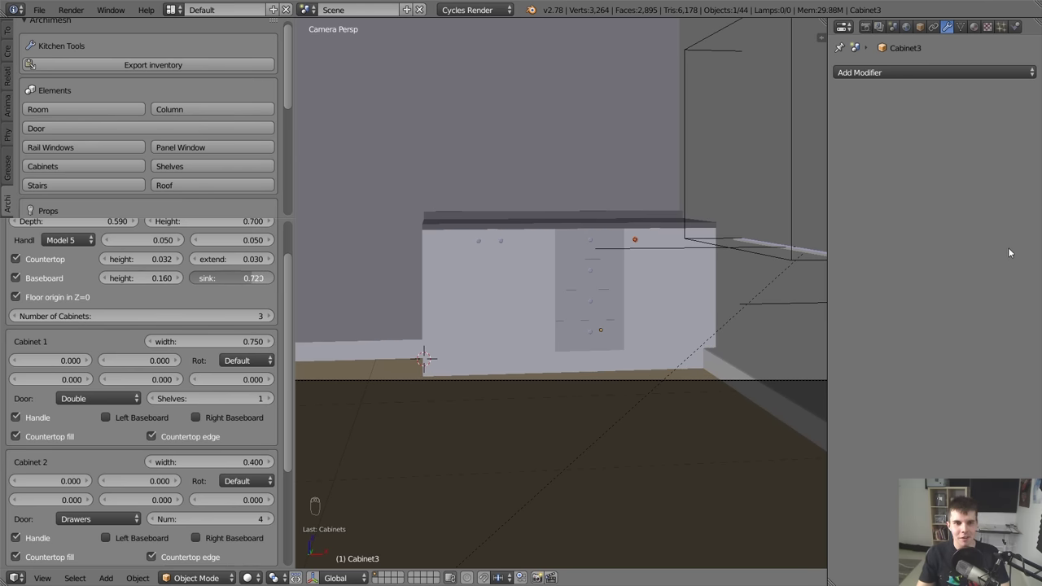
pyautogui.press('z')
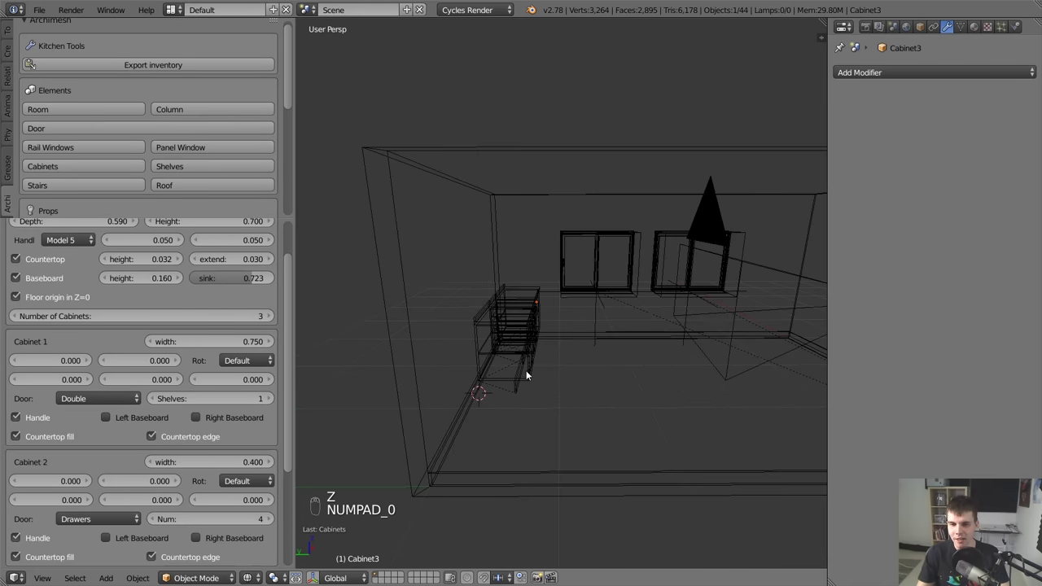
pyautogui.press('z')
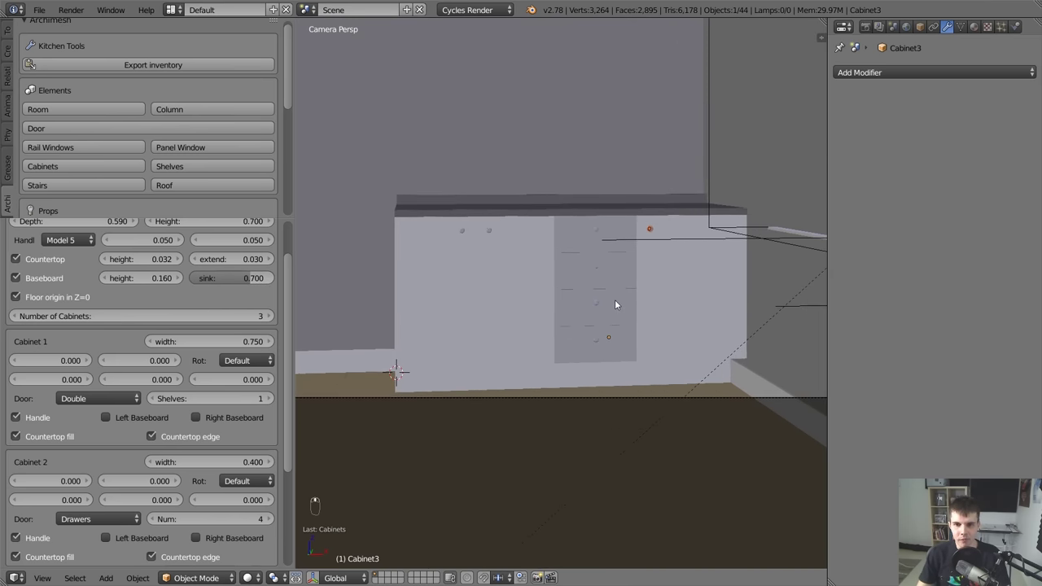
pyautogui.press('t')
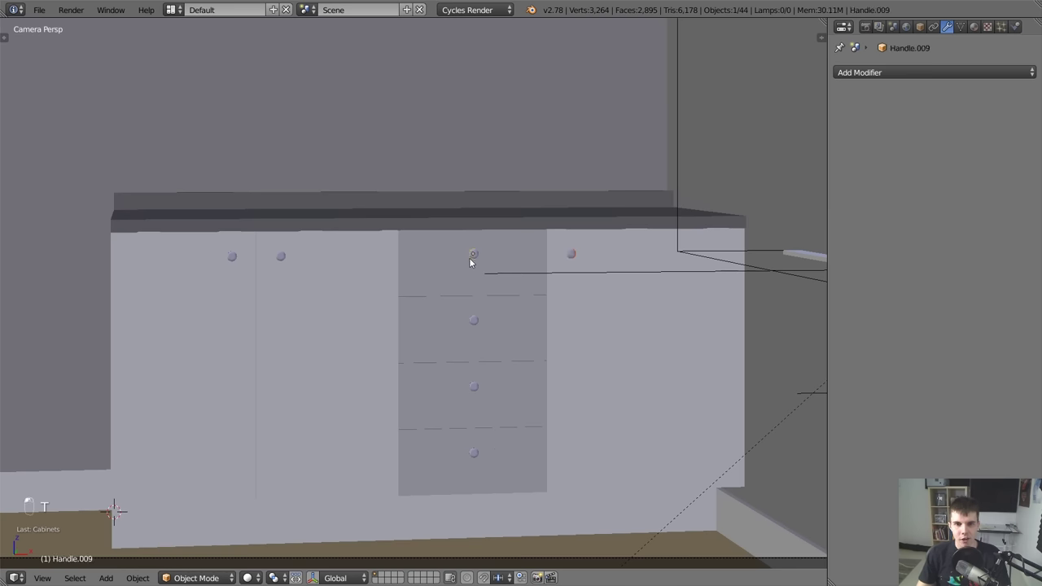
pyautogui.moveTo(478, 320); pyautogui.dragTo(542, 311)
pyautogui.press('g')
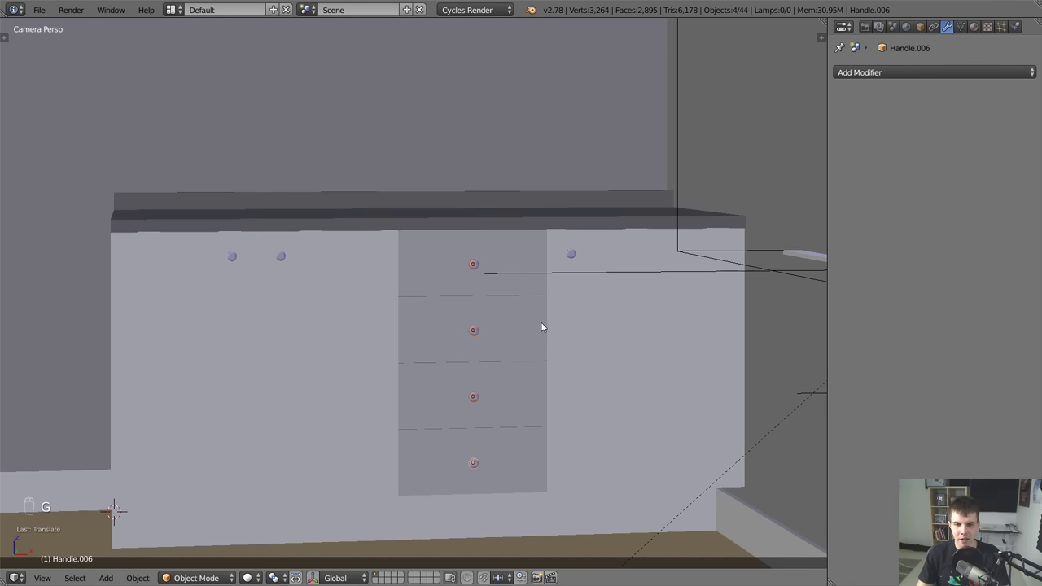
pyautogui.press('a')
pyautogui.moveTo(286, 258); pyautogui.dragTo(321, 283)
pyautogui.press('KP_1')
pyautogui.press('z')
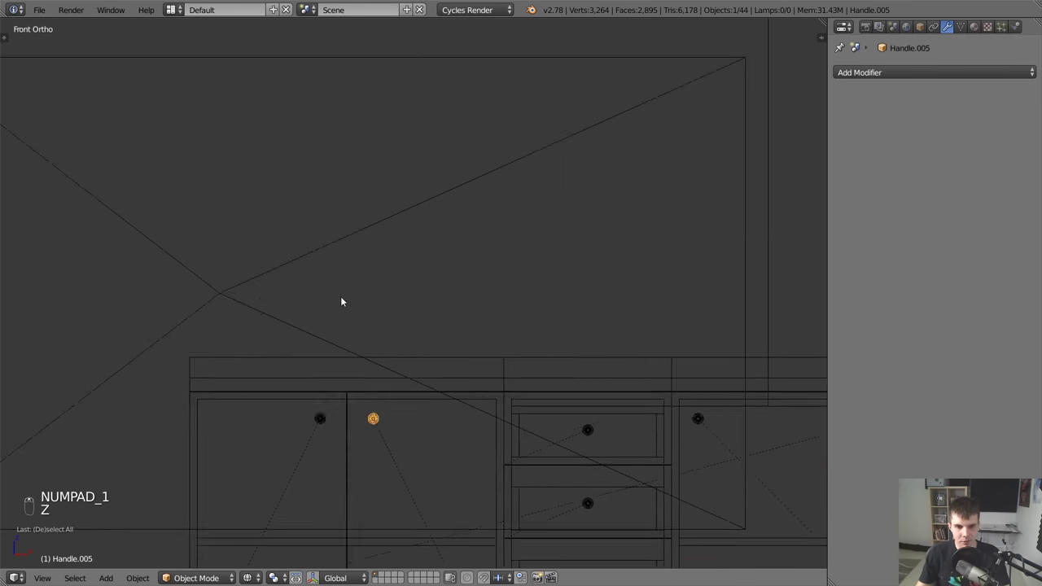
pyautogui.press('g')
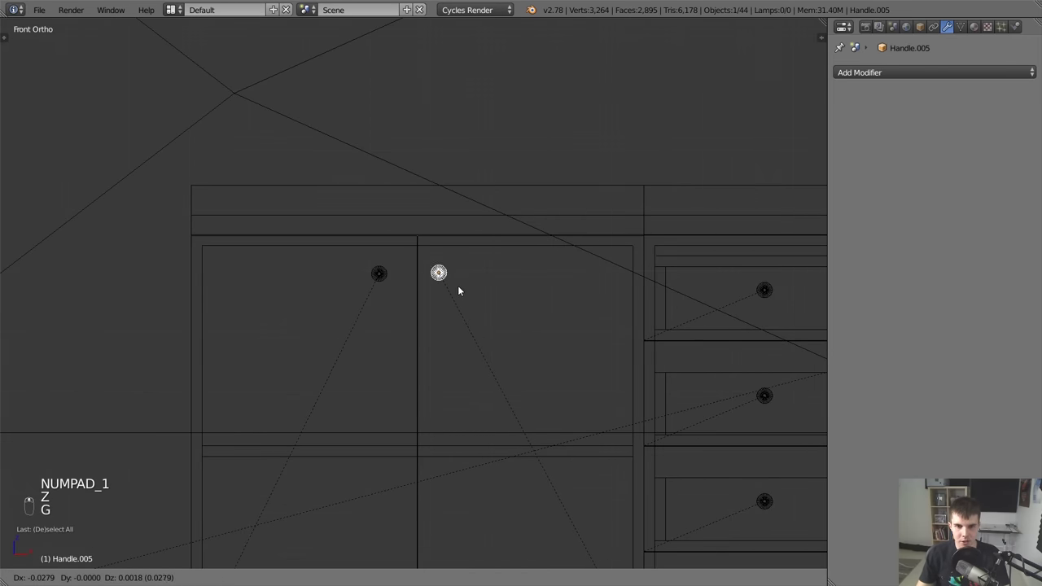
pyautogui.moveTo(388, 279); pyautogui.dragTo(409, 272)
pyautogui.press('g')
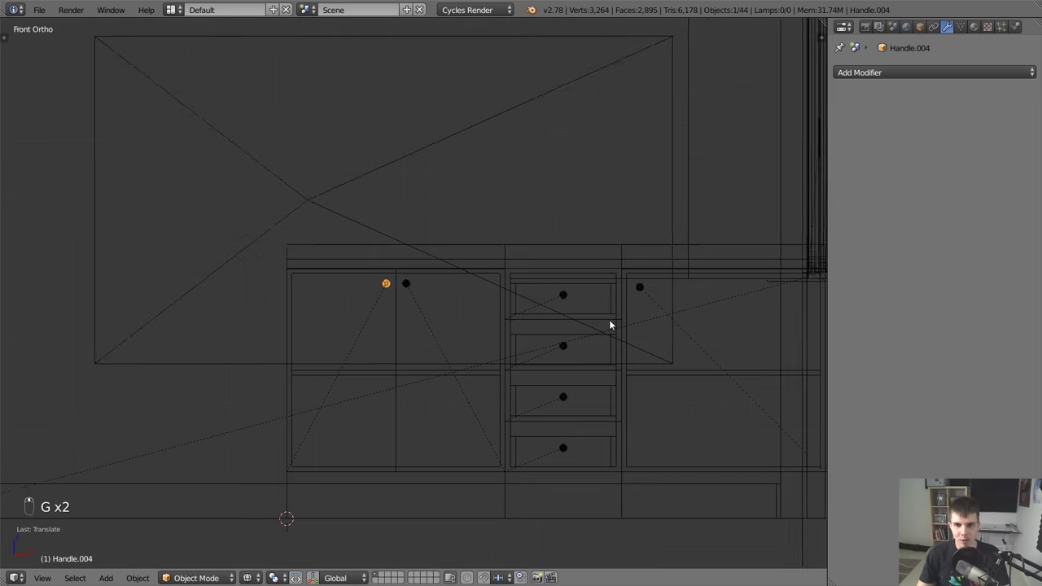
pyautogui.press('g')
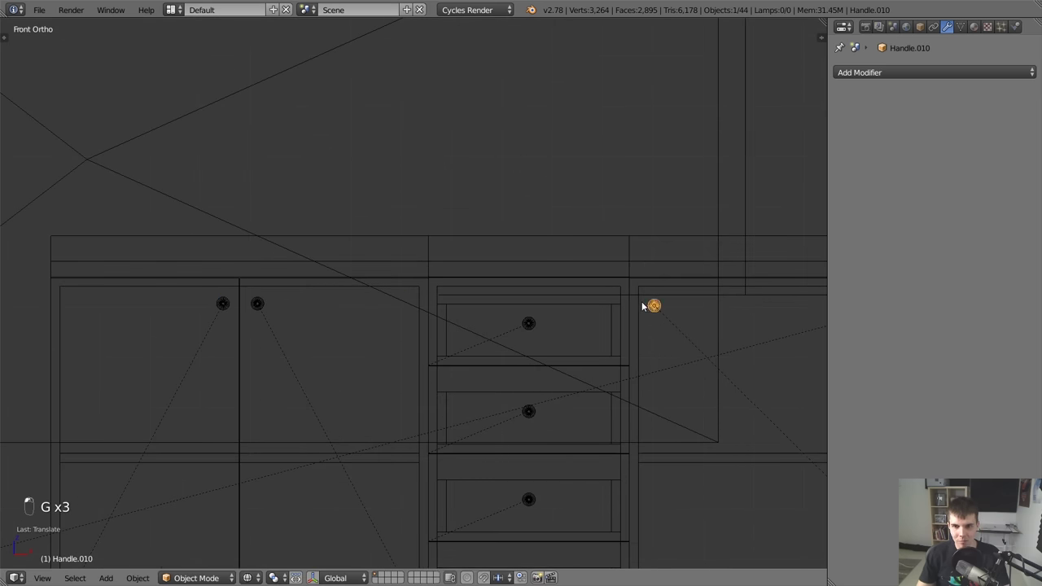
pyautogui.press('a')
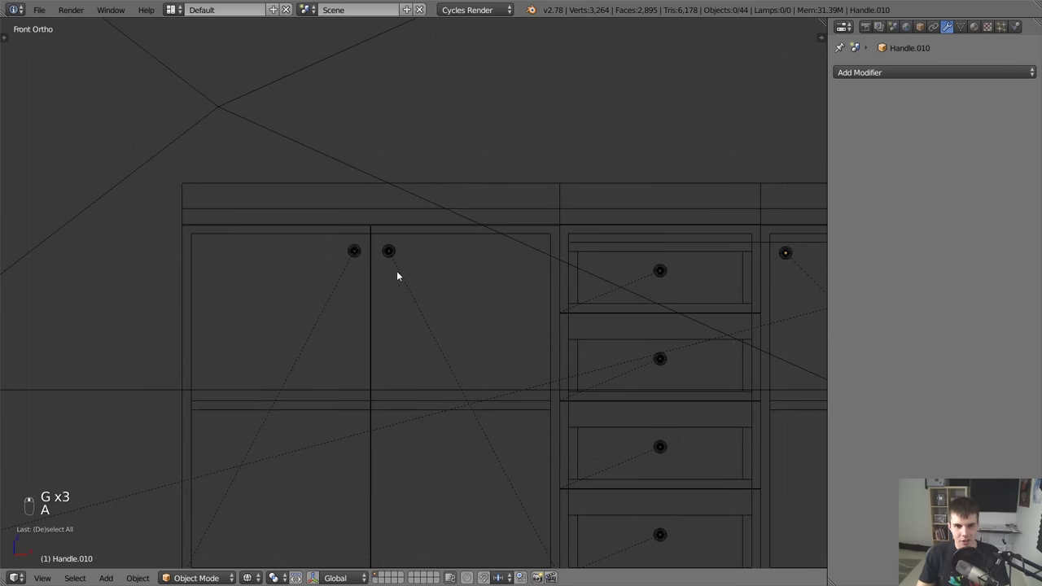
pyautogui.press('KP_0')
pyautogui.press('z')
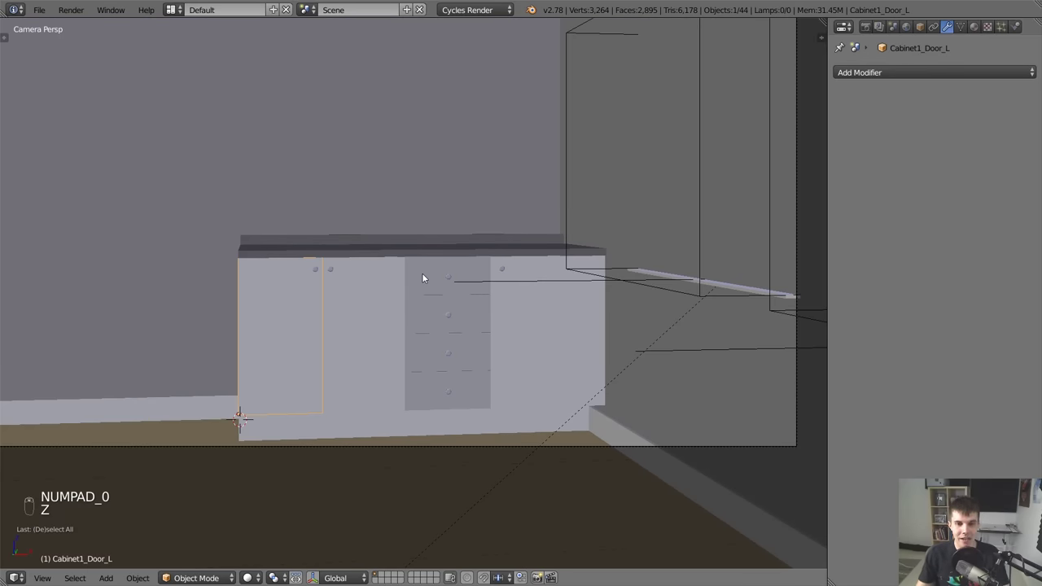
pyautogui.press('KP_Decimal')
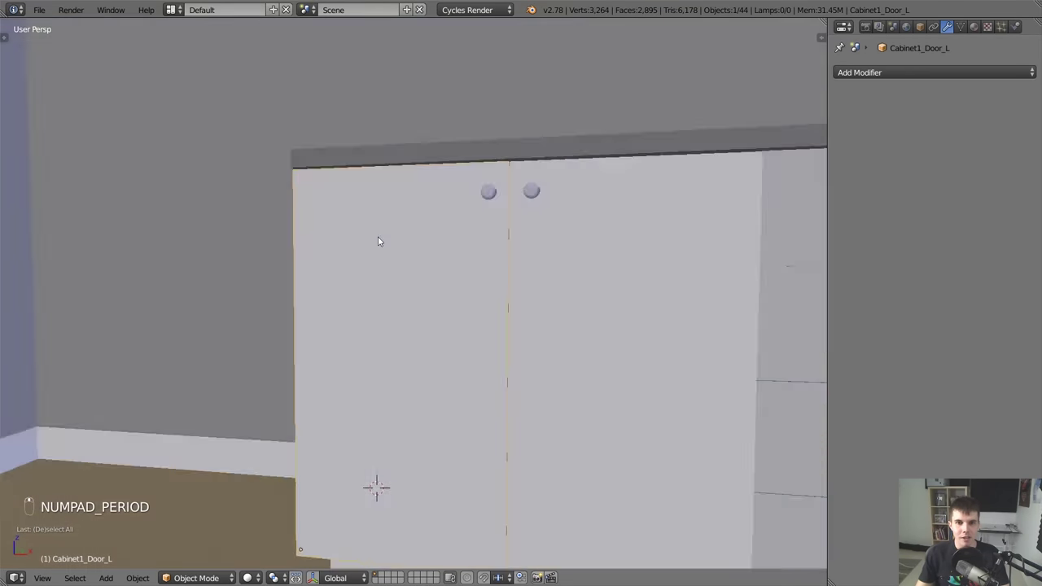
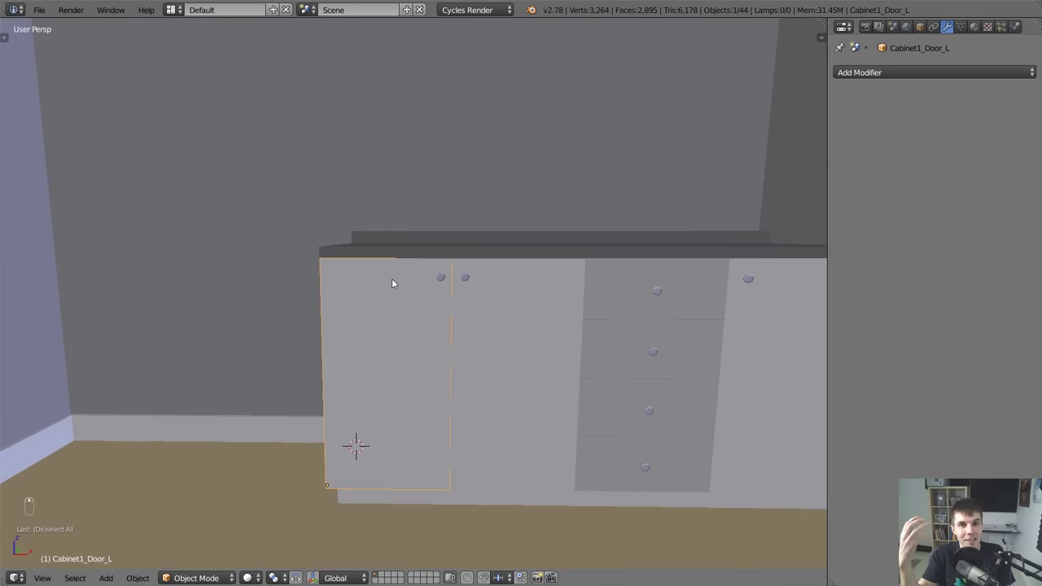
# Inset the left door's front face repeatedly into nested concentric groove rings.
pyautogui.press('Tab')
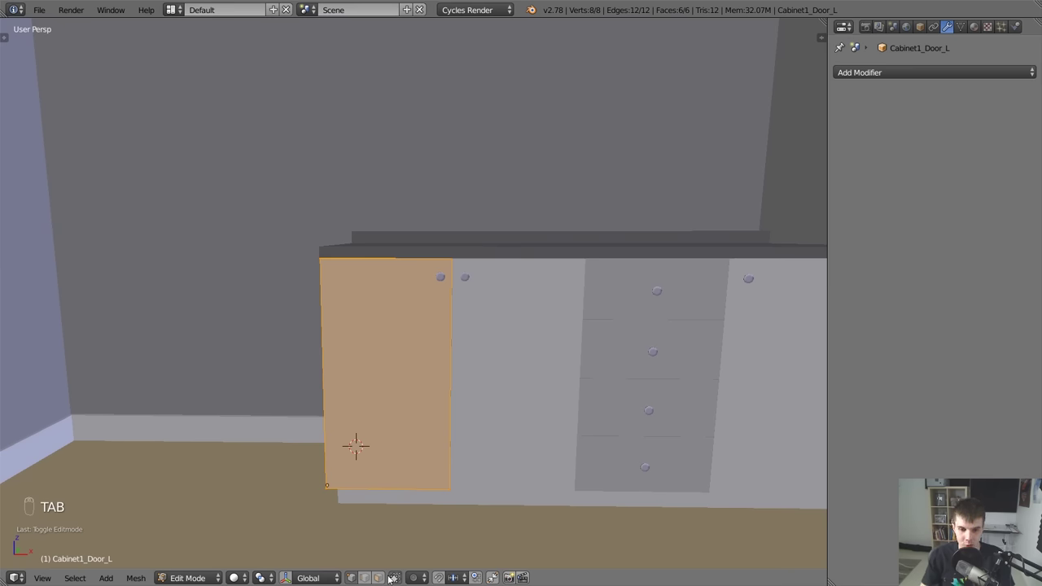
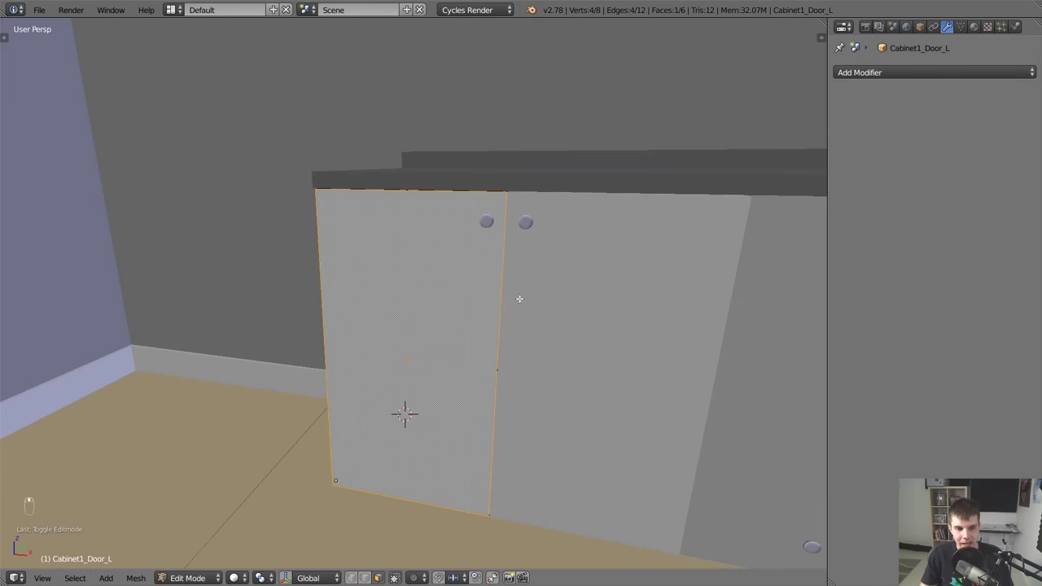
pyautogui.press('i')
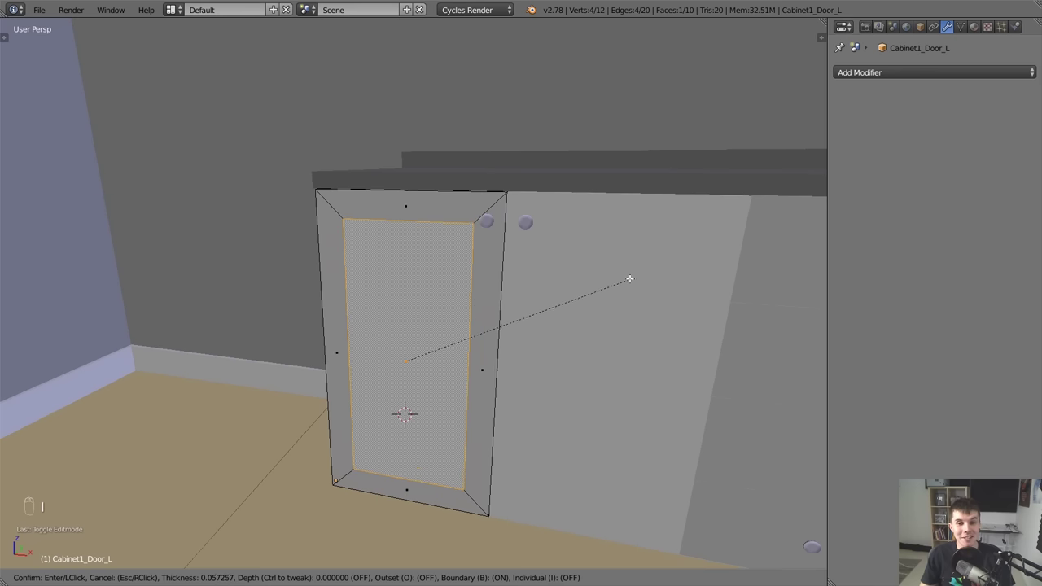
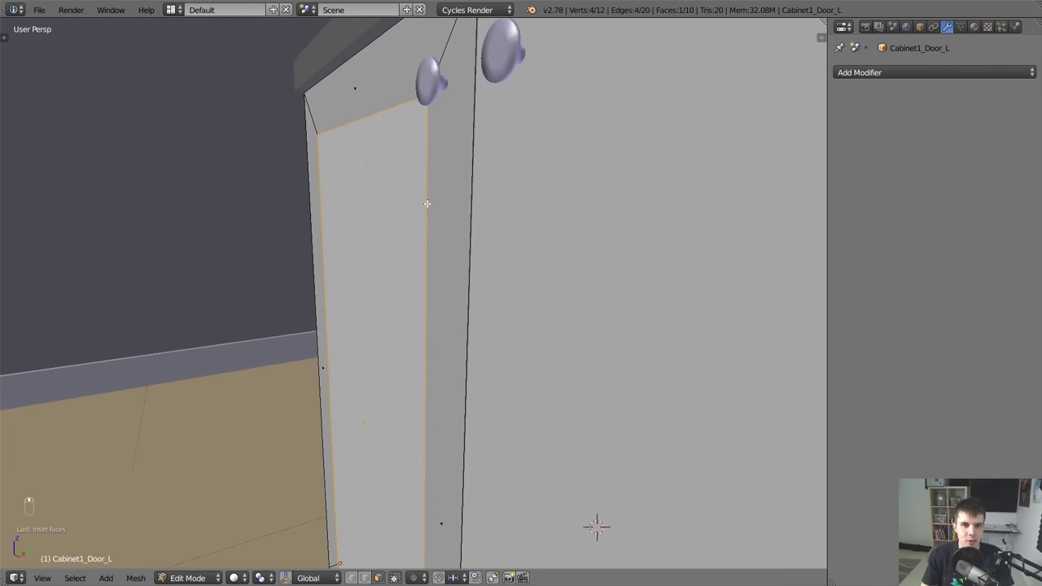
pyautogui.press('e')
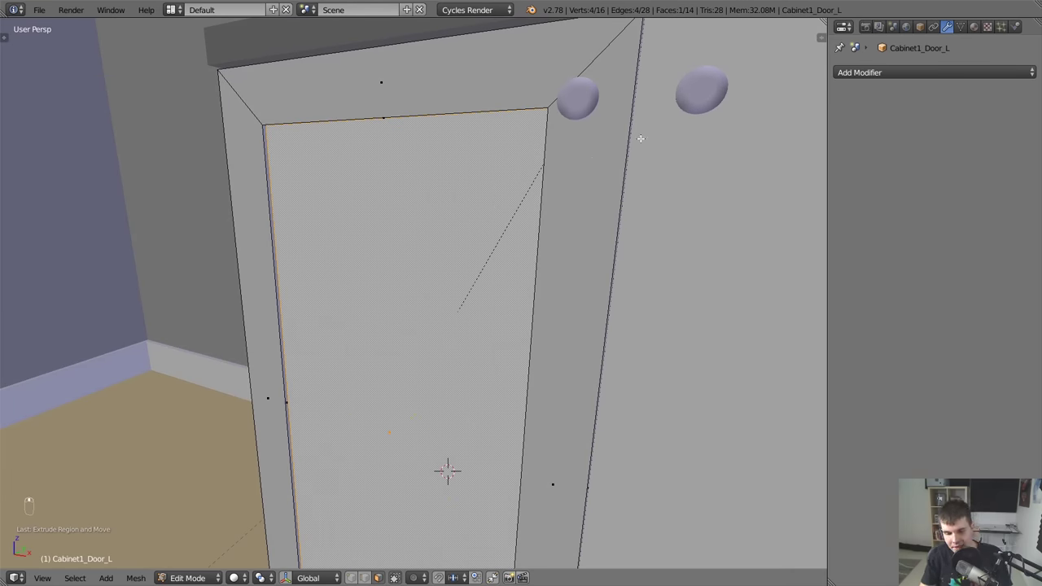
pyautogui.press('i')
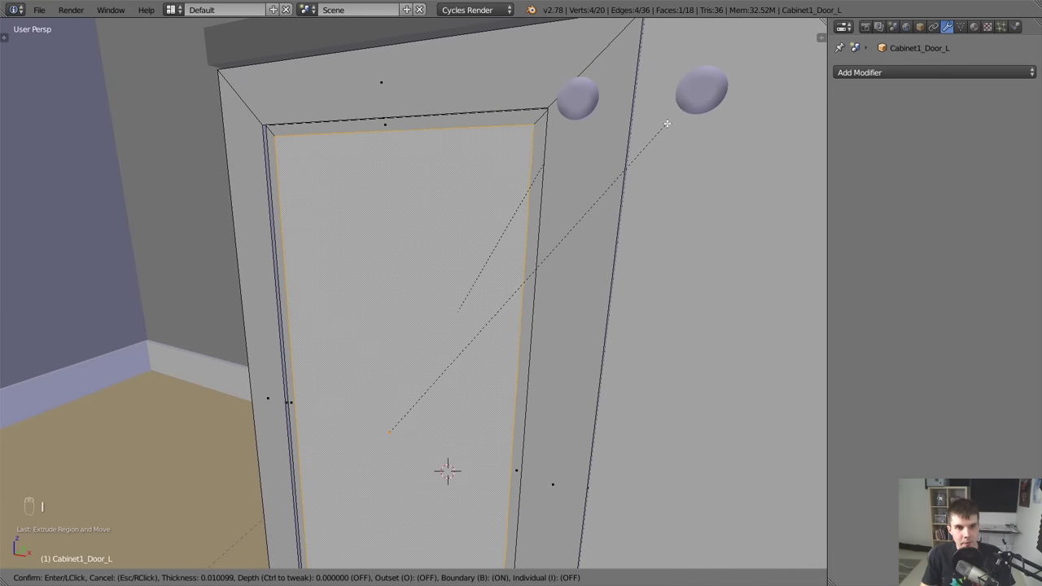
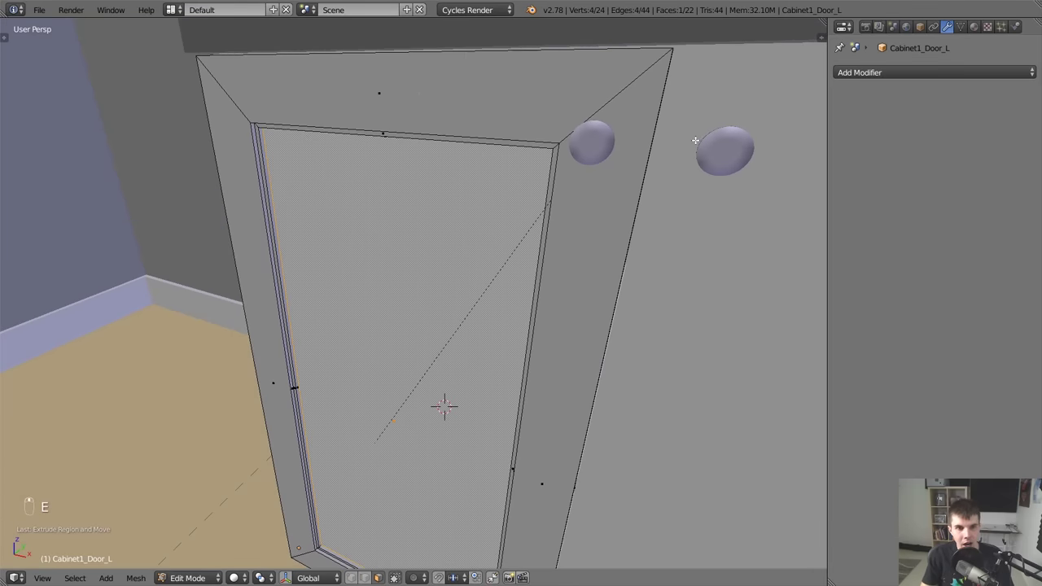
pyautogui.press('i')
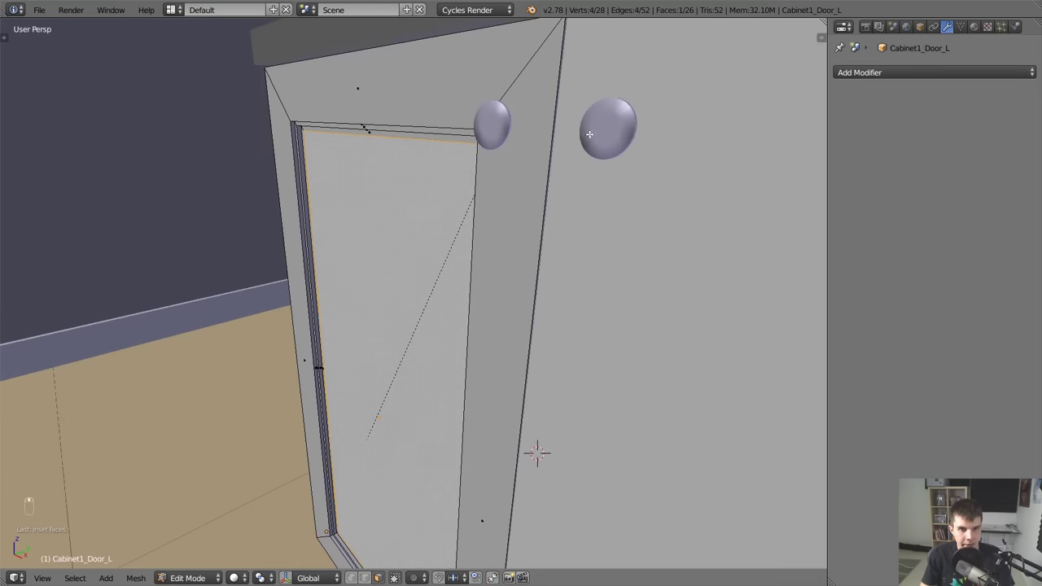
pyautogui.press('e')
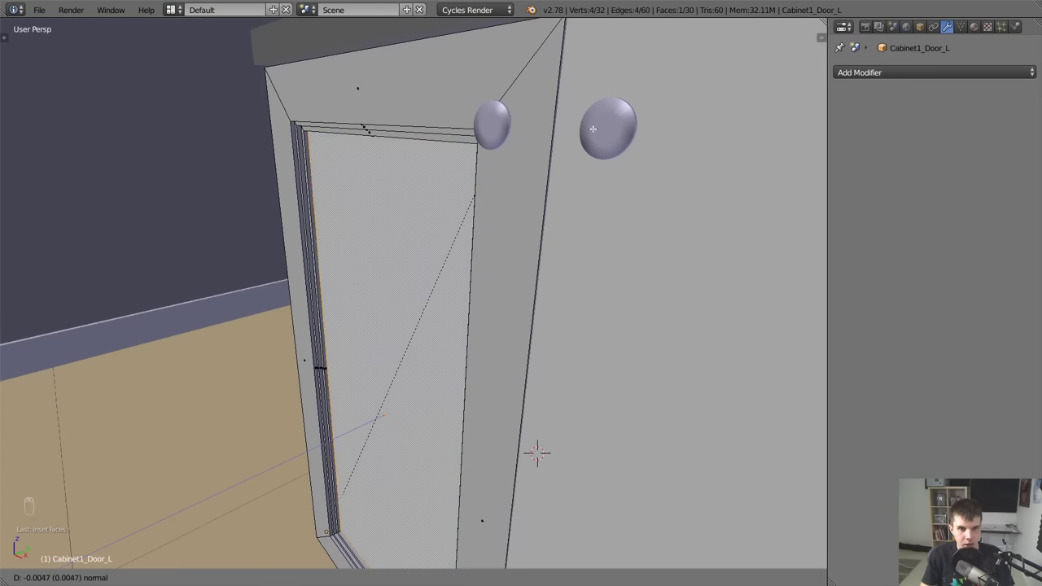
pyautogui.press('Tab')
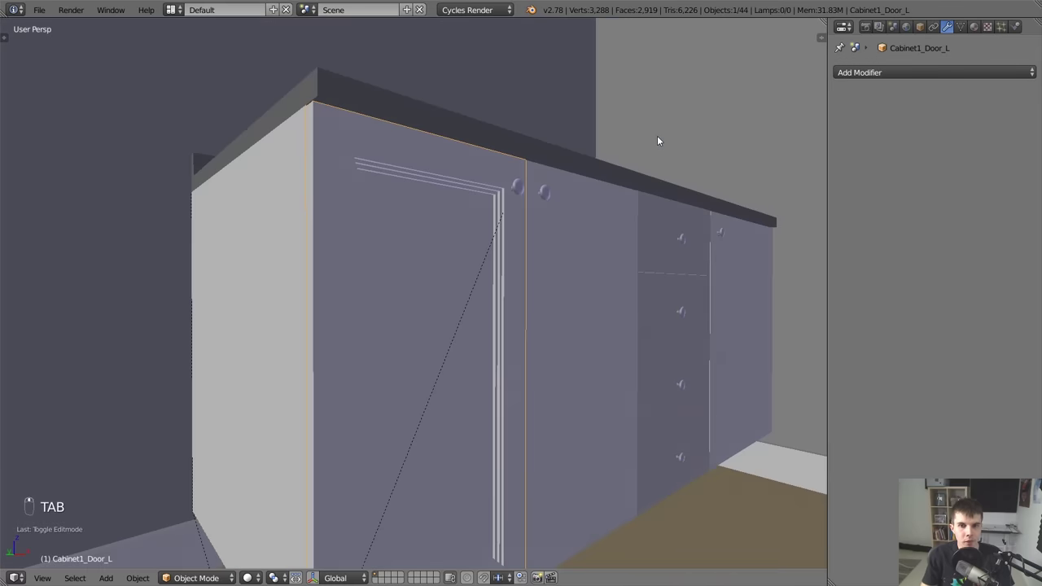
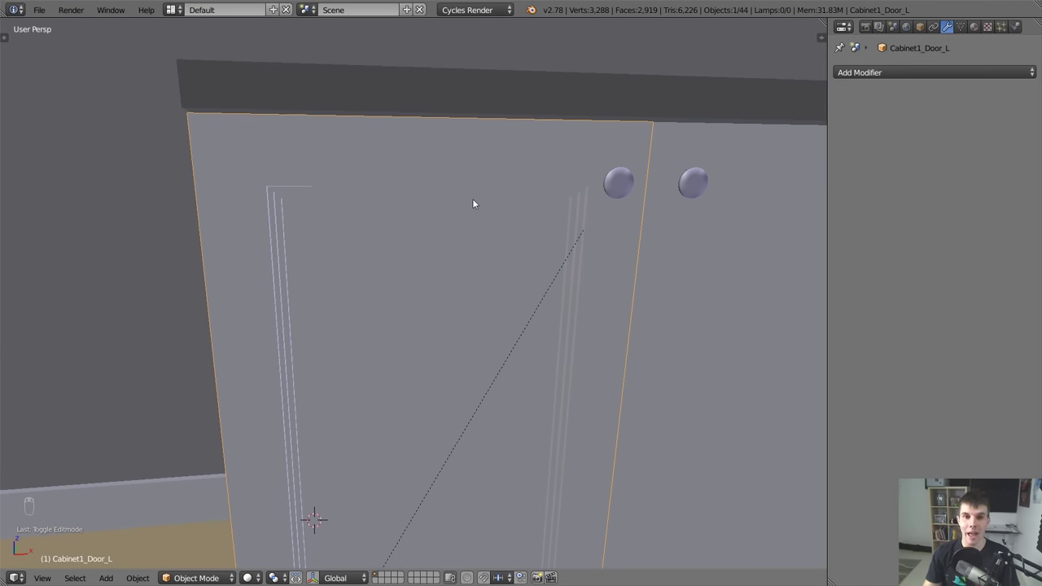
pyautogui.moveTo(420, 179); pyautogui.dragTo(246, 180)
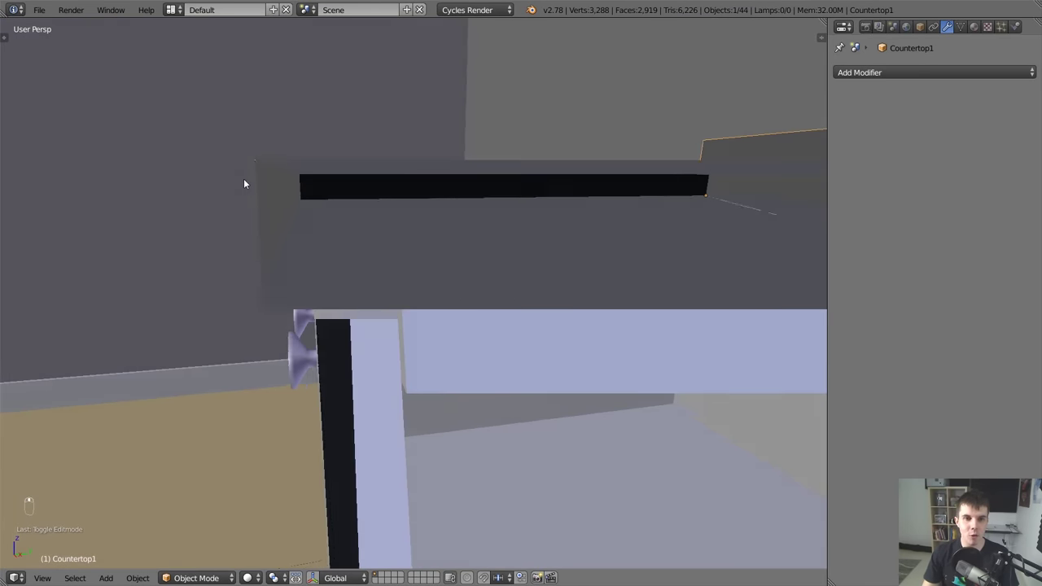
pyautogui.middleClick(250, 184)
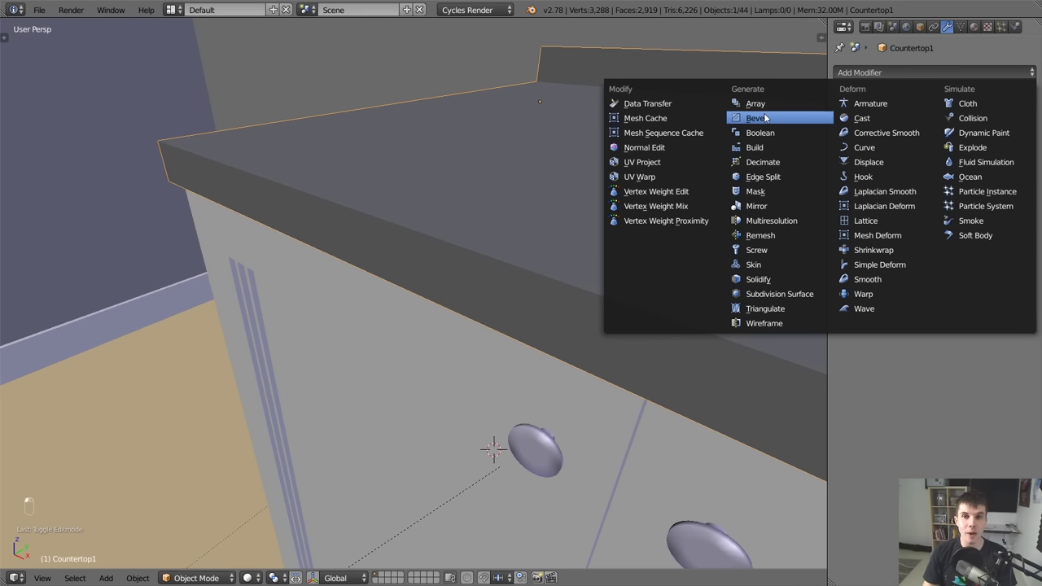
pyautogui.click(237, 219)
pyautogui.press('z')
pyautogui.press('z')
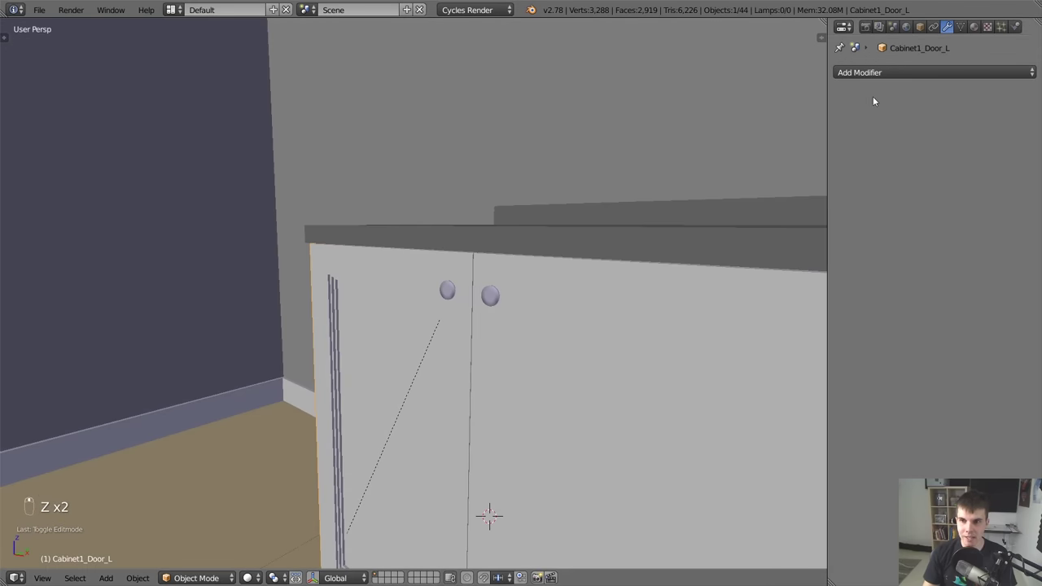
# Add a Bevel modifier to Cabinet1_Door_L with 3 segments and width about 0.0013.
pyautogui.middleClick(418, 250)
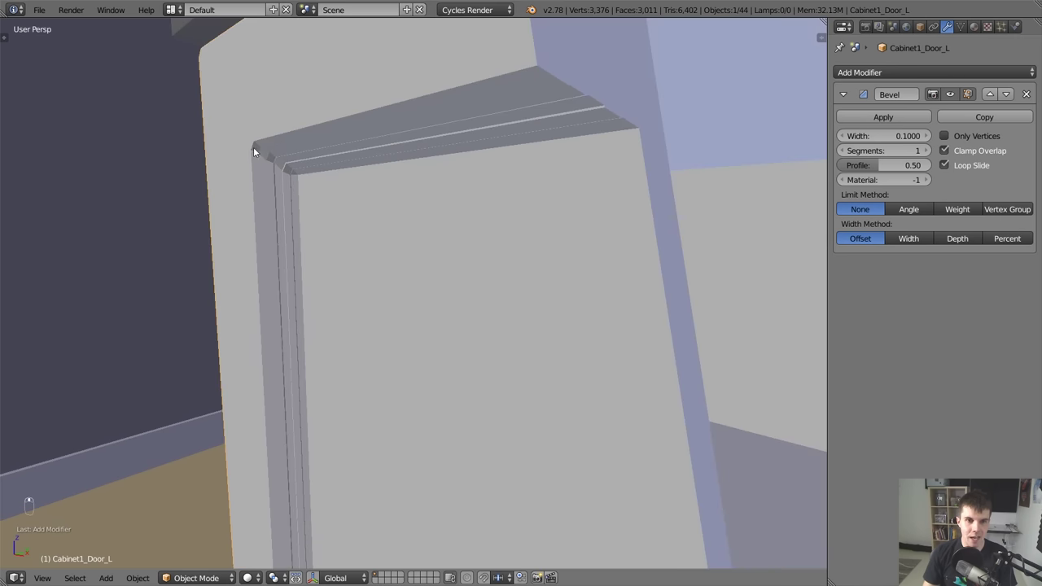
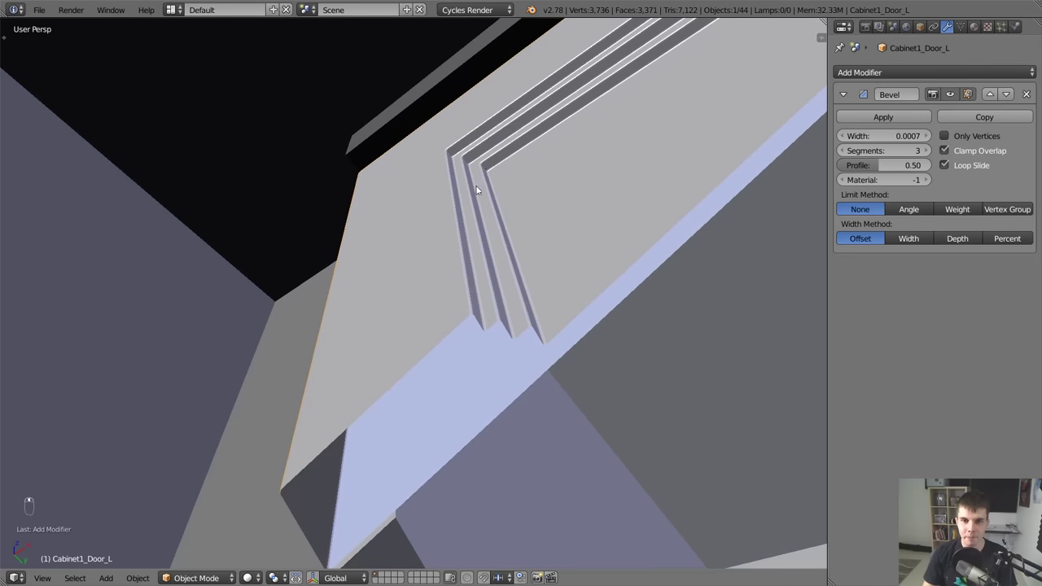
pyautogui.moveTo(899, 138); pyautogui.dragTo(646, 185)
pyautogui.moveTo(647, 185); pyautogui.dragTo(534, 288)
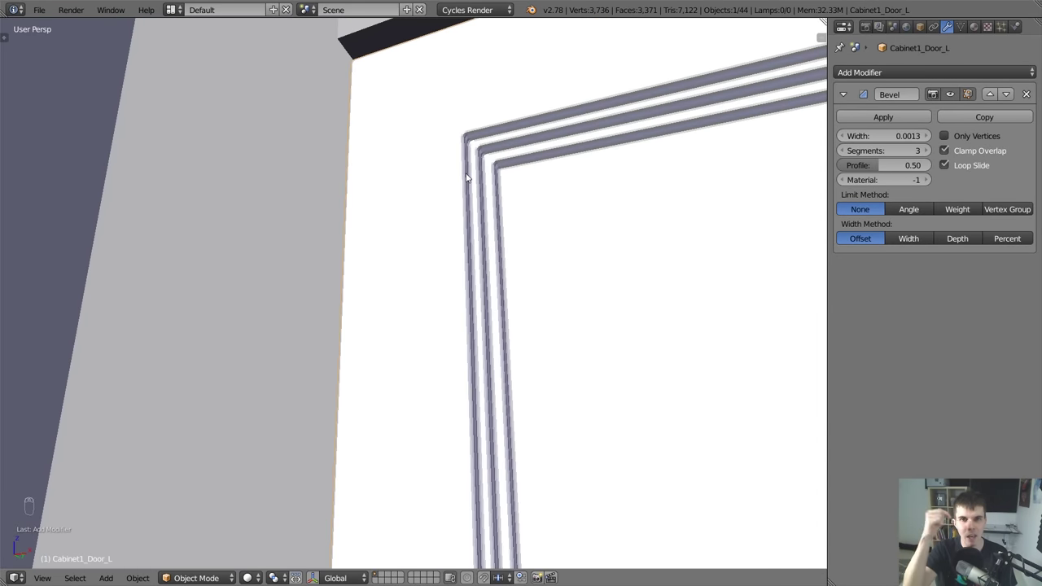
# Orbit back to view the whole cabinet front and select the other doors.
pyautogui.moveTo(466, 176); pyautogui.dragTo(518, 228)
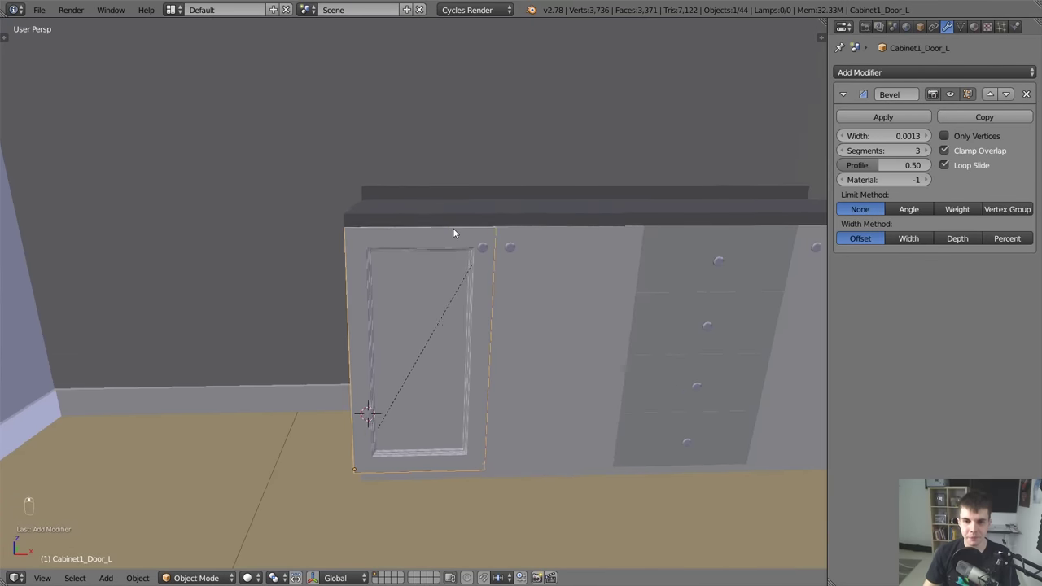
pyautogui.press('z')
pyautogui.press('z')
pyautogui.moveTo(526, 253); pyautogui.dragTo(427, 280)
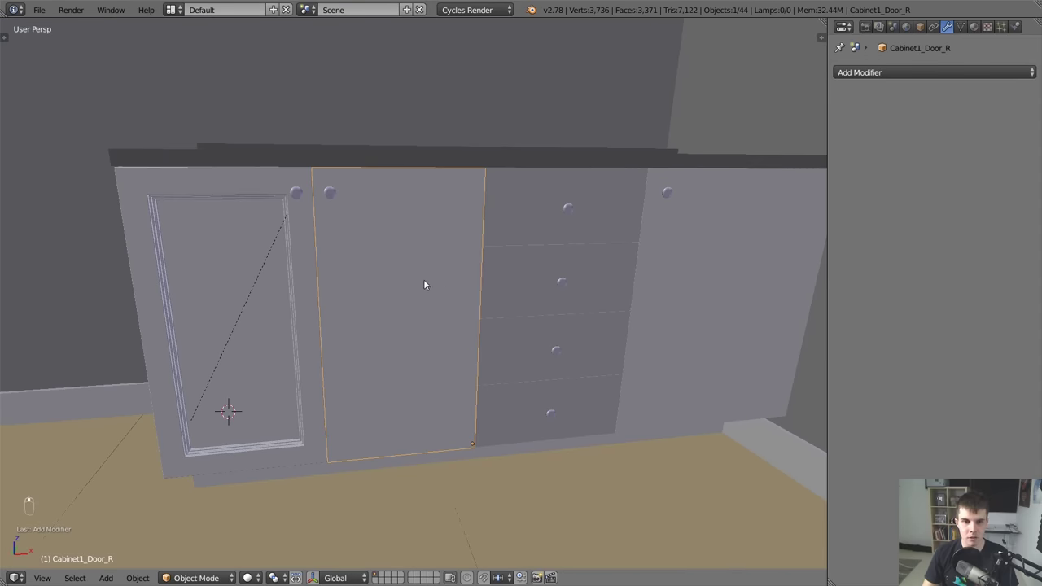
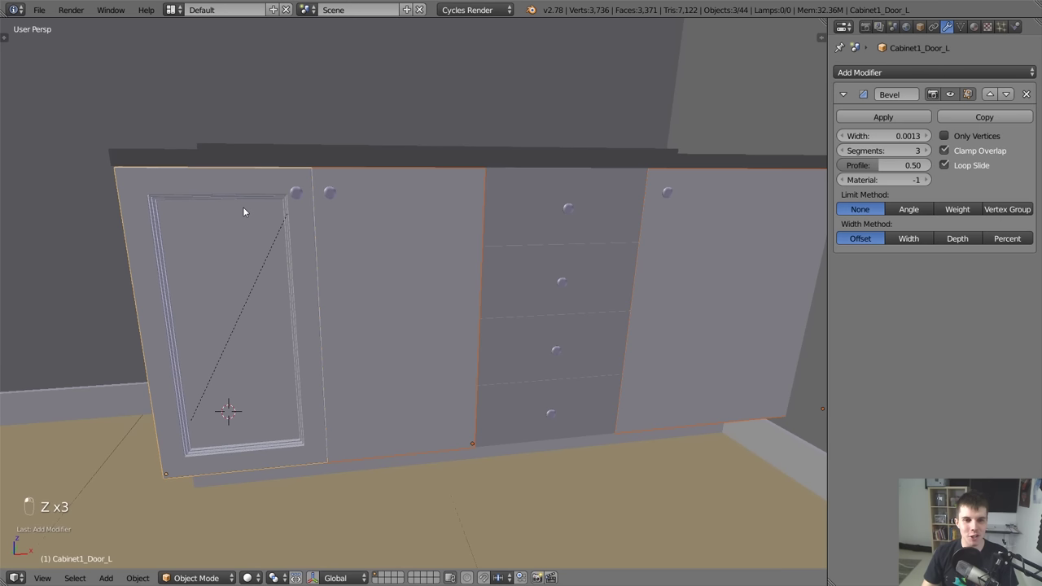
# Link Cabinet1_Door_L's mesh data to the right door and check it in wireframe.
pyautogui.press('ctrl+l')
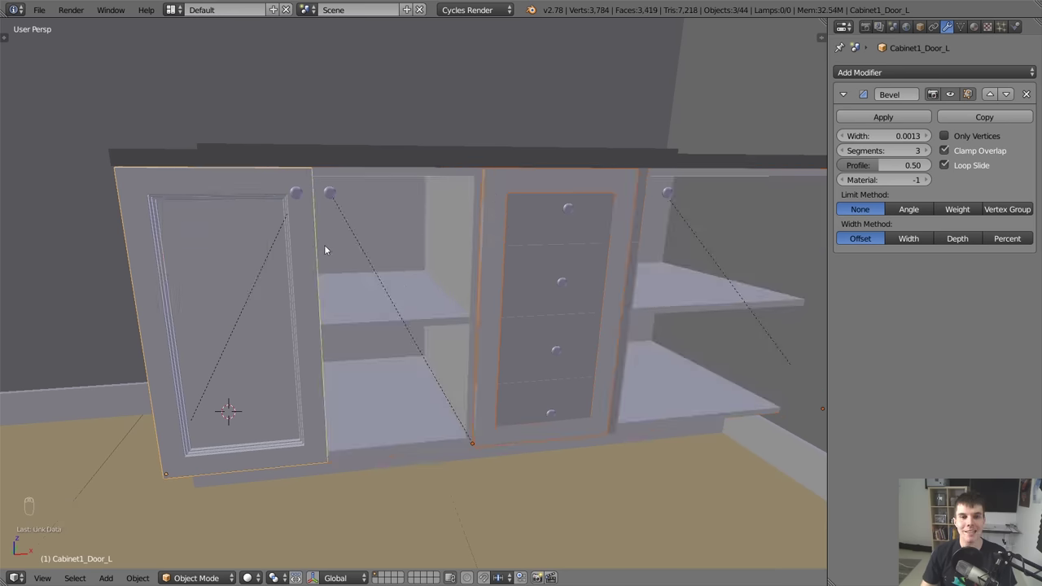
pyautogui.press('Tab')
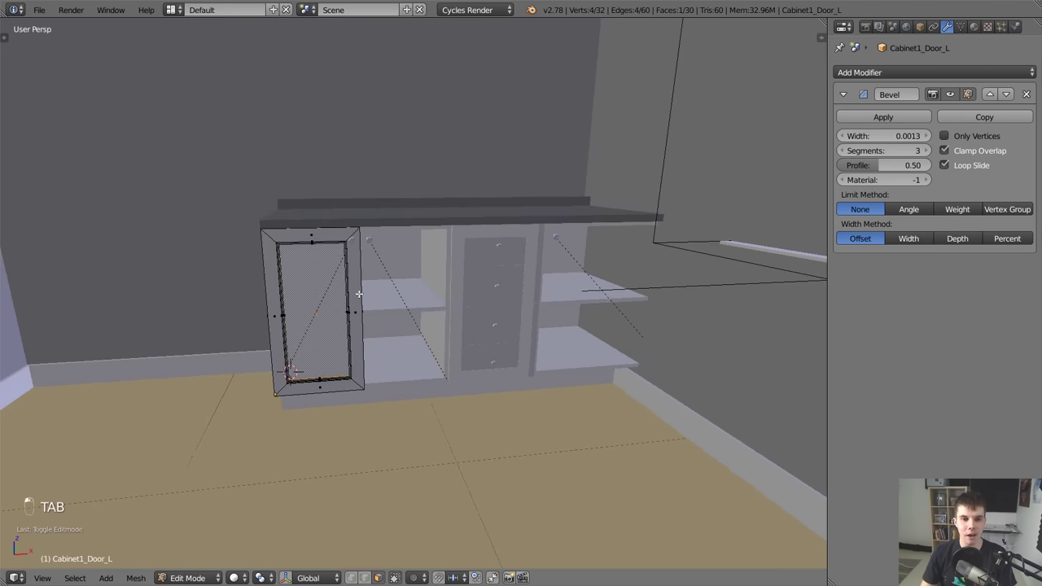
pyautogui.press('z')
pyautogui.press('Tab')
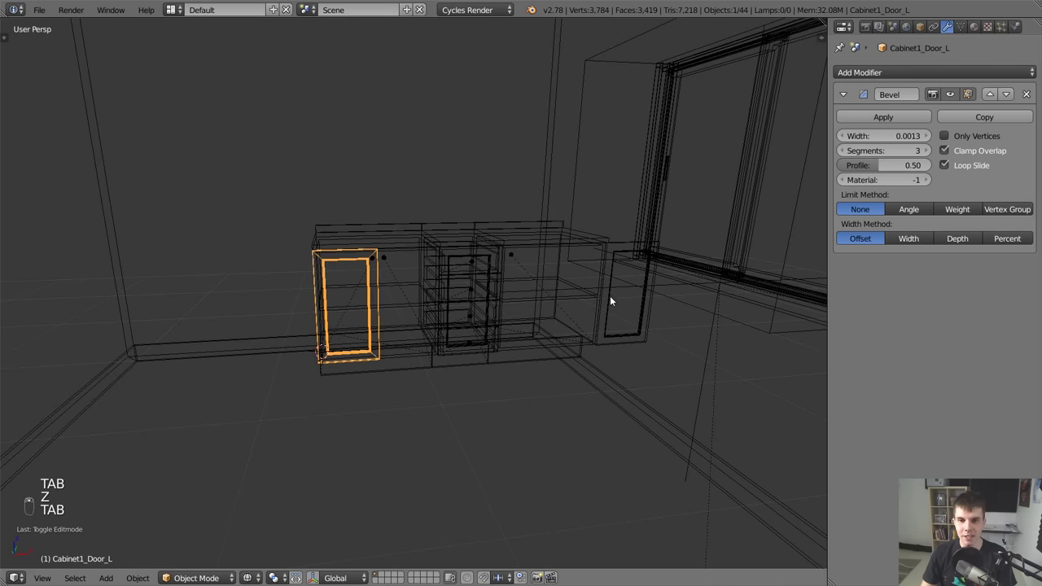
pyautogui.press('z')
pyautogui.press('z')
pyautogui.press('z')
pyautogui.press('z')
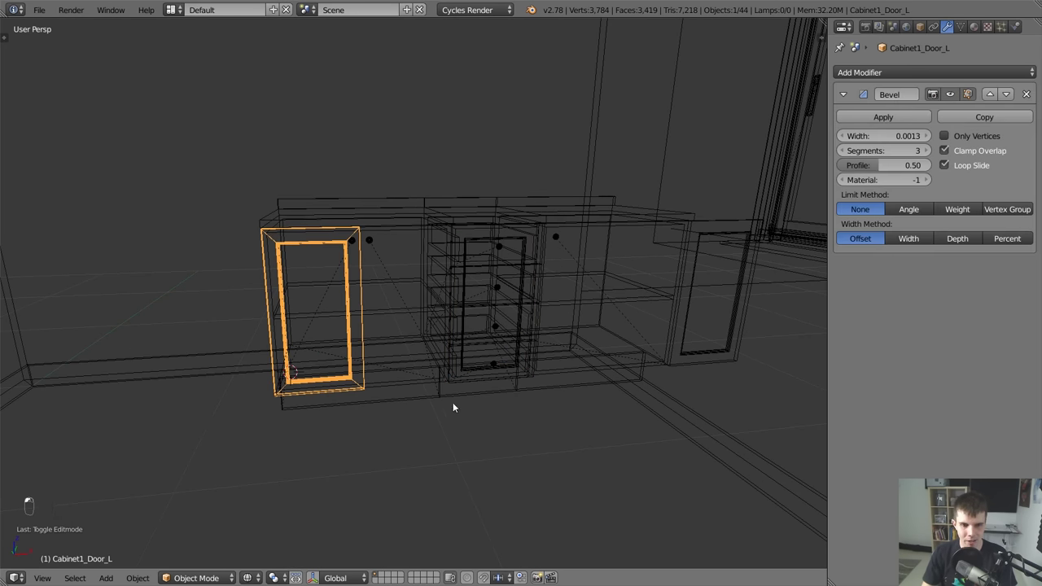
pyautogui.press('z')
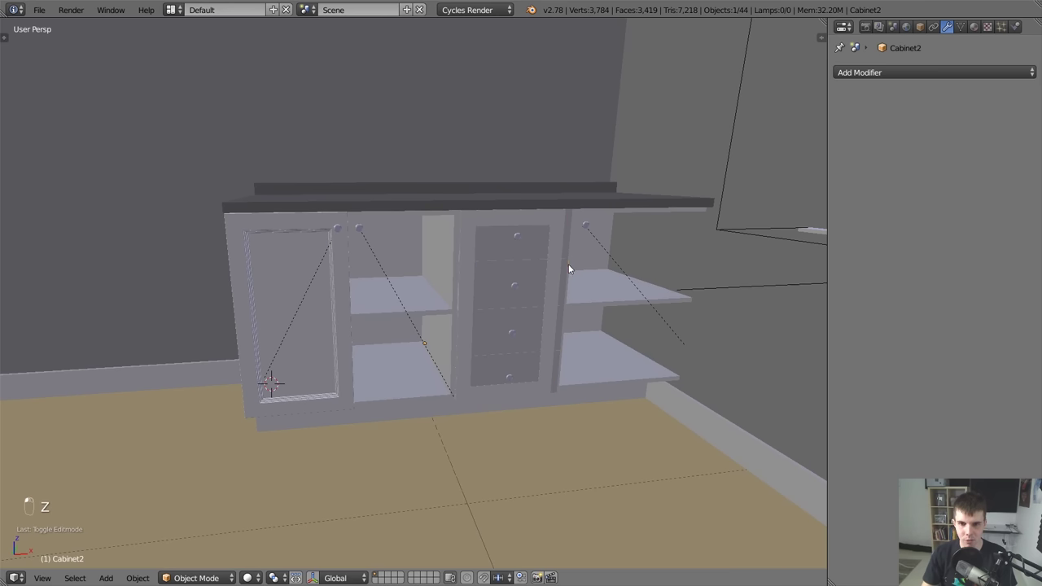
# Nudge the right door into place and enter Edit Mode on its shared mesh.
pyautogui.press('g')
pyautogui.moveTo(568, 238); pyautogui.dragTo(495, 242)
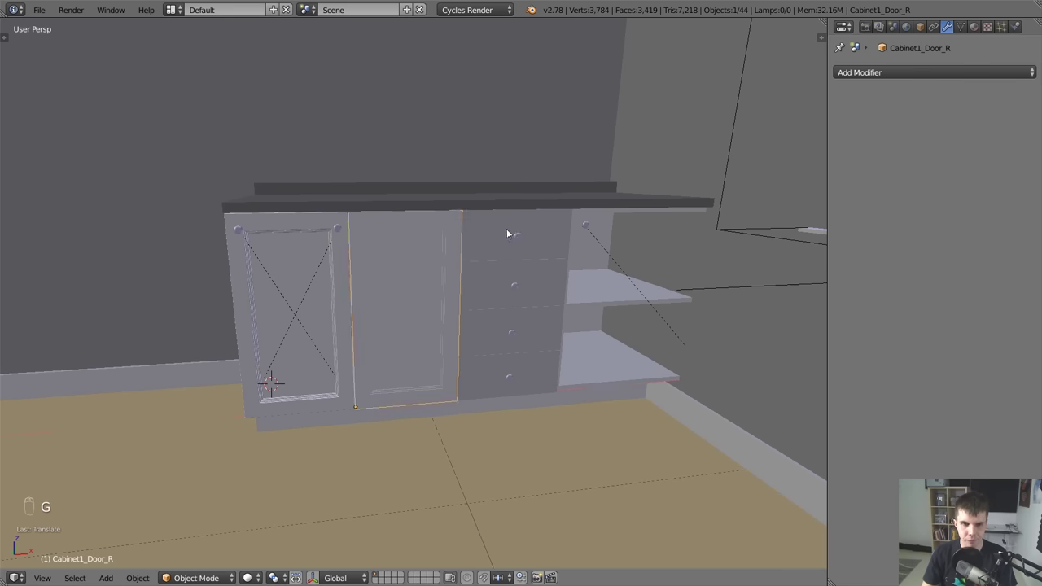
pyautogui.moveTo(471, 154); pyautogui.dragTo(419, 174)
pyautogui.press('g')
pyautogui.click(419, 177)
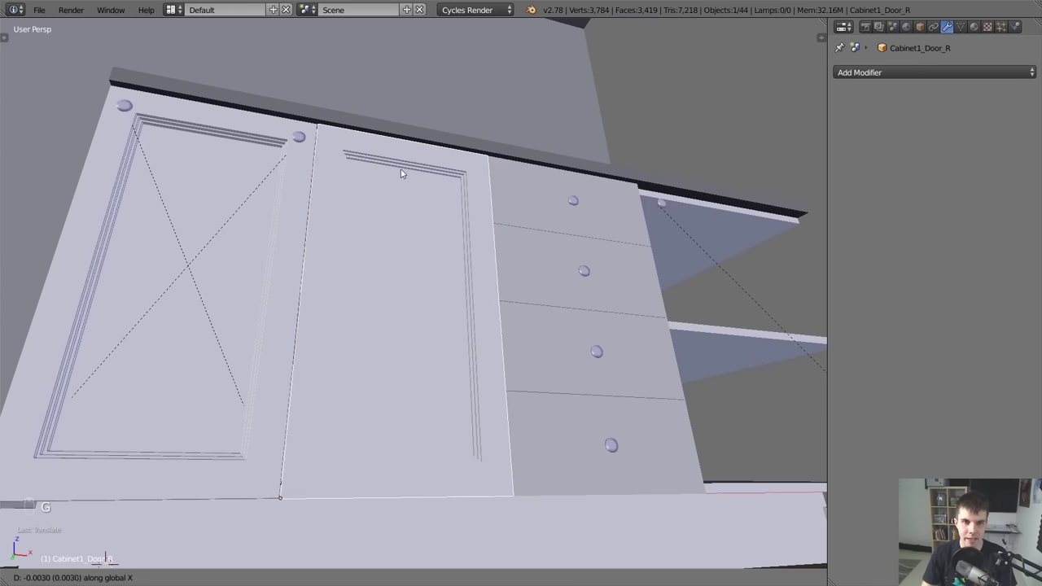
pyautogui.press('Tab')
pyautogui.press('g')
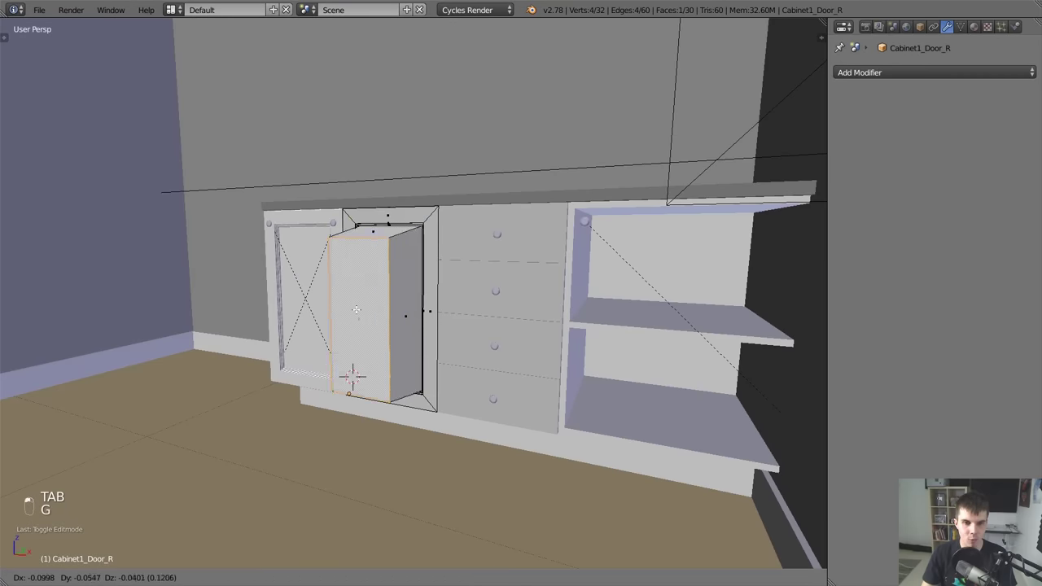
pyautogui.press('Tab')
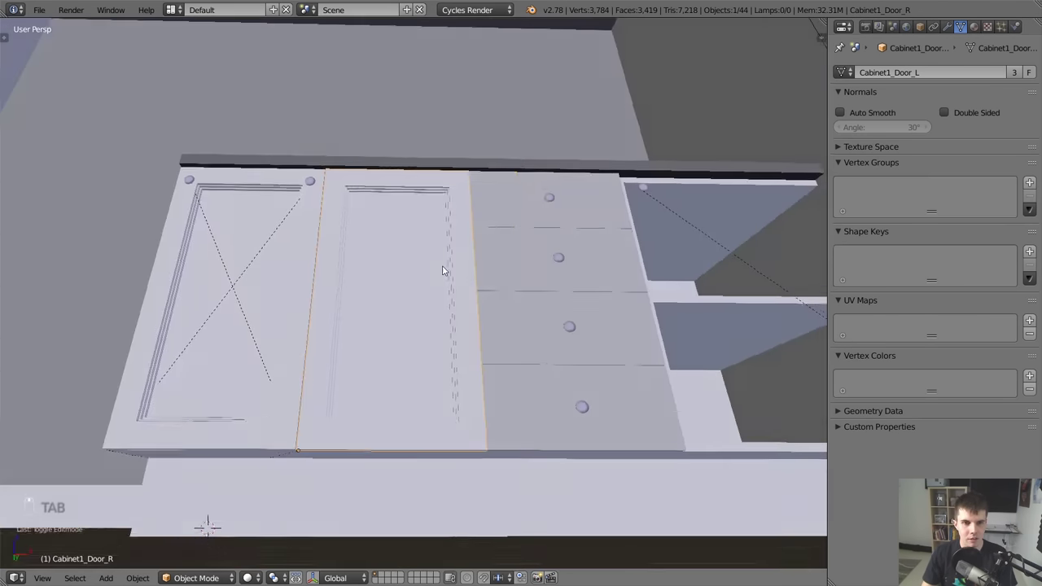
pyautogui.press('z')
pyautogui.press('Tab')
pyautogui.press('Tab')
pyautogui.press('Tab')
pyautogui.press('g')
pyautogui.press('ctrl+z')
pyautogui.press('g')
pyautogui.press('Tab')
pyautogui.press('z')
pyautogui.press('Tab')
pyautogui.press('g')
pyautogui.press('Tab')
pyautogui.press('Tab')
pyautogui.press('ctrl+z')
pyautogui.press('ctrl+z')
pyautogui.press('Tab')
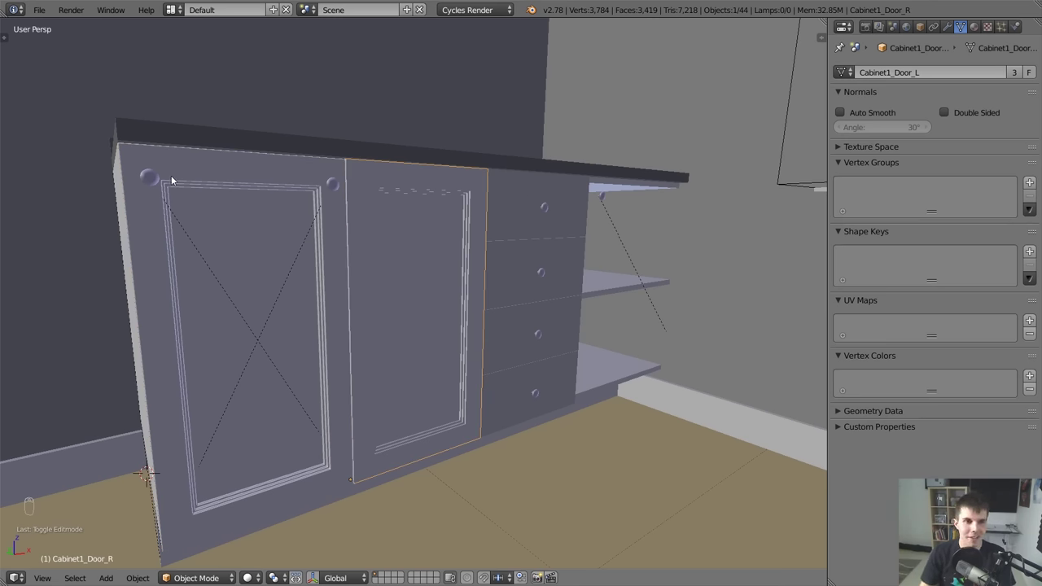
pyautogui.moveTo(164, 181); pyautogui.dragTo(392, 270)
pyautogui.press('ctrl+l')
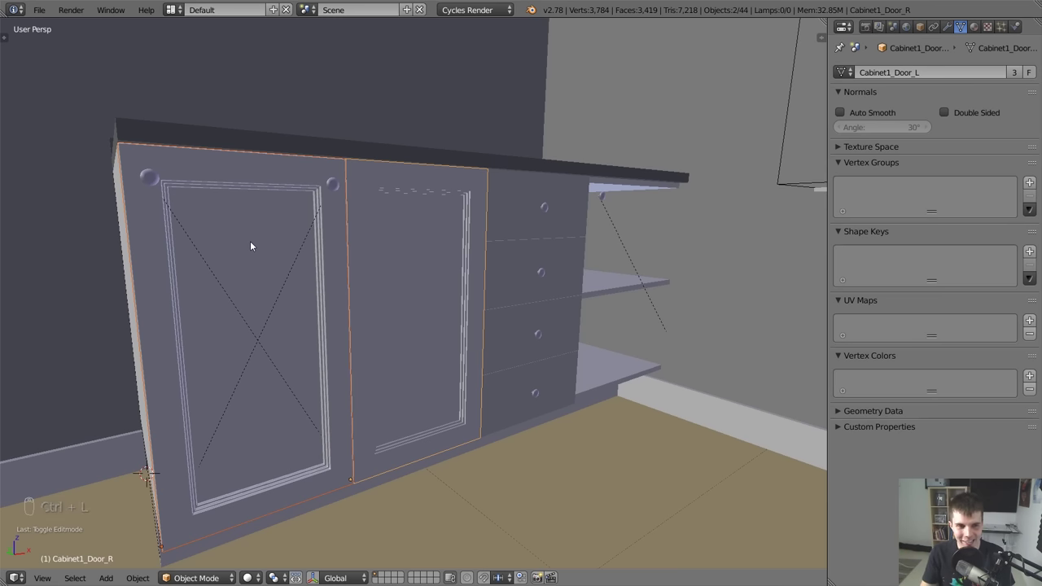
# Select Cabinet3_Door and make its mesh a single-user copy of the grooved panel.
pyautogui.click(152, 174)
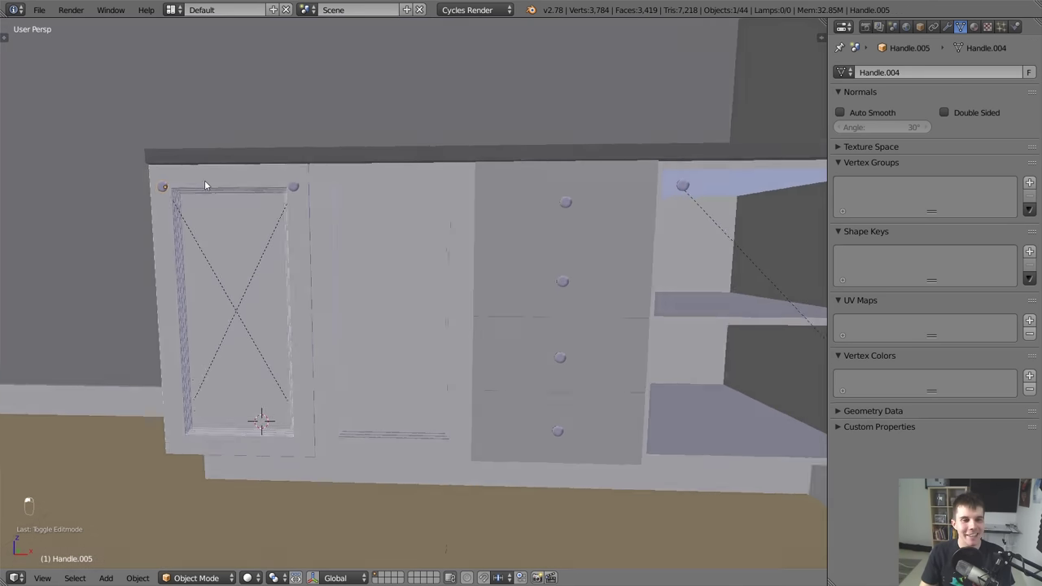
pyautogui.press('g')
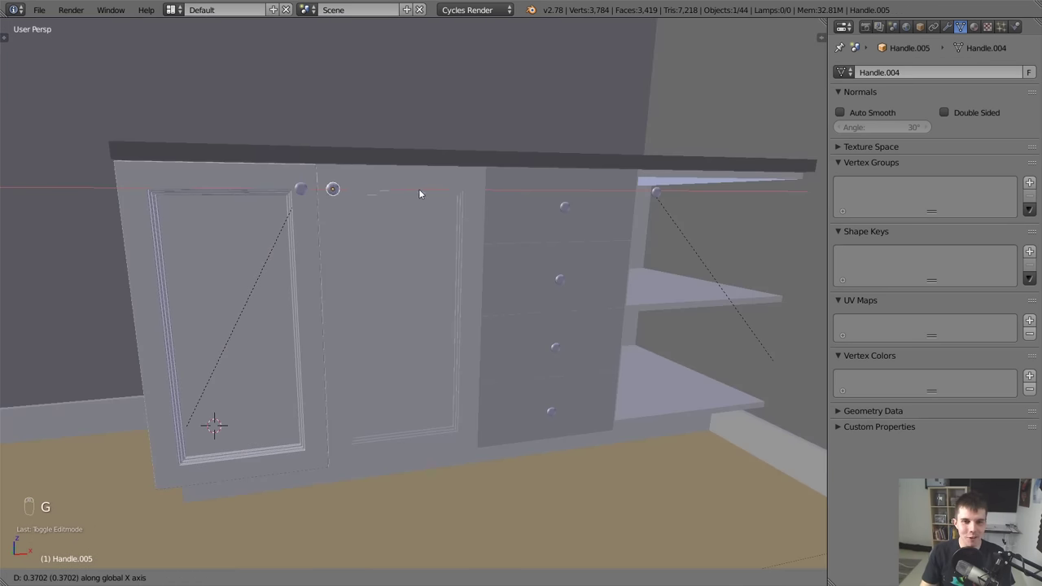
pyautogui.click(423, 189)
pyautogui.press('z')
pyautogui.click(700, 262)
pyautogui.press('z')
pyautogui.press('g')
pyautogui.moveTo(544, 248); pyautogui.dragTo(530, 242)
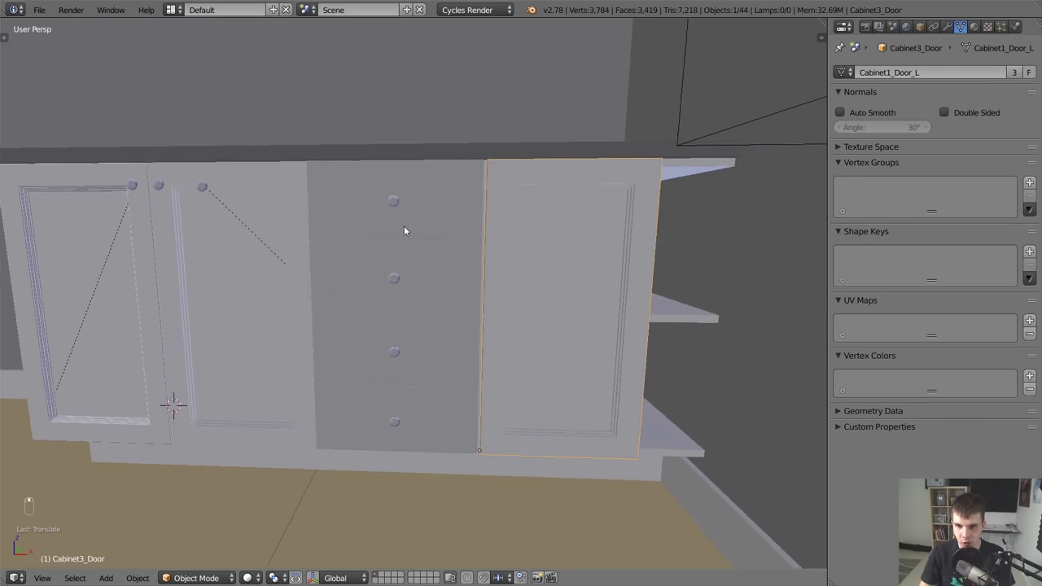
pyautogui.press('g')
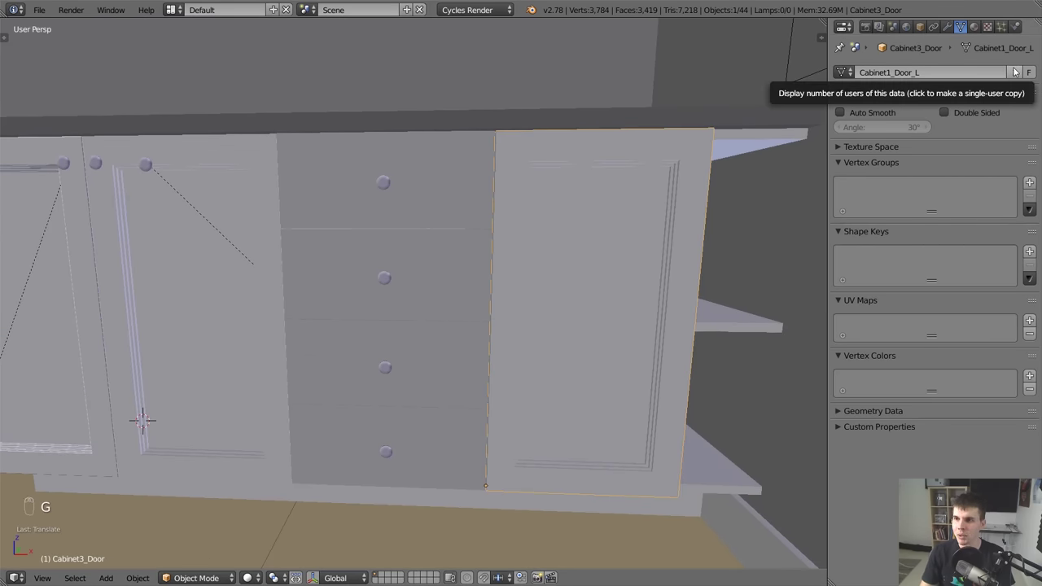
pyautogui.middleClick(727, 297)
# Box-select and move the door's vertices in wireframe to fit the single-door width.
pyautogui.press('Tab')
pyautogui.press('a')
pyautogui.press('z')
pyautogui.press('b')
pyautogui.press('b')
pyautogui.press('g')
pyautogui.press('z')
pyautogui.press('g')
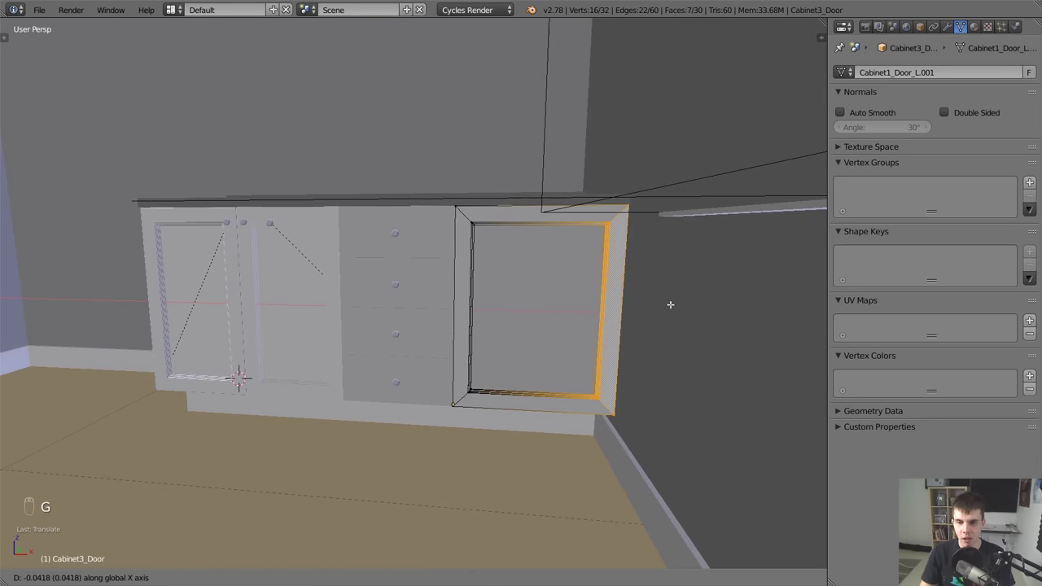
pyautogui.press('z')
pyautogui.press('g')
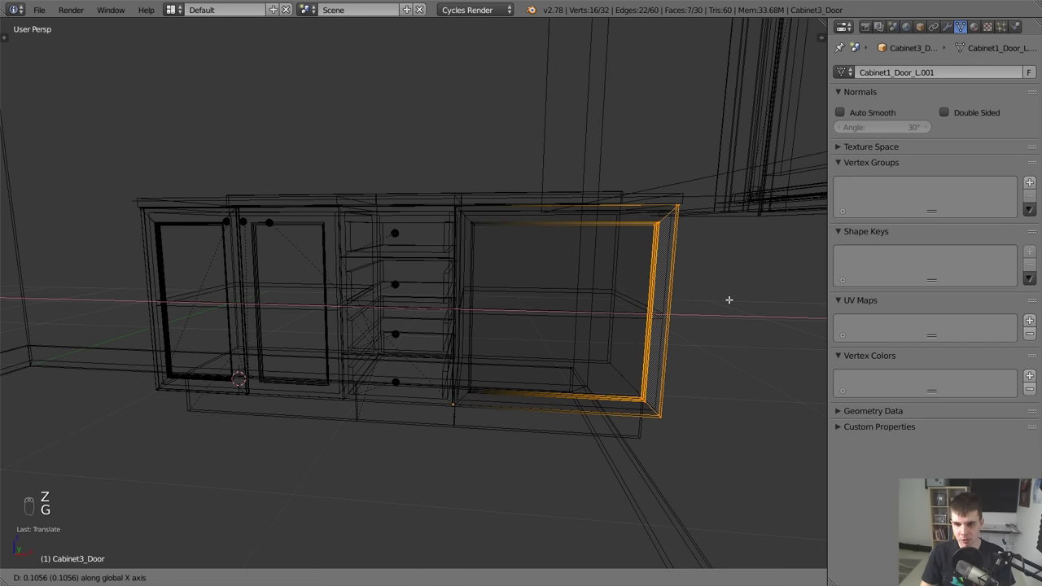
pyautogui.press('Tab')
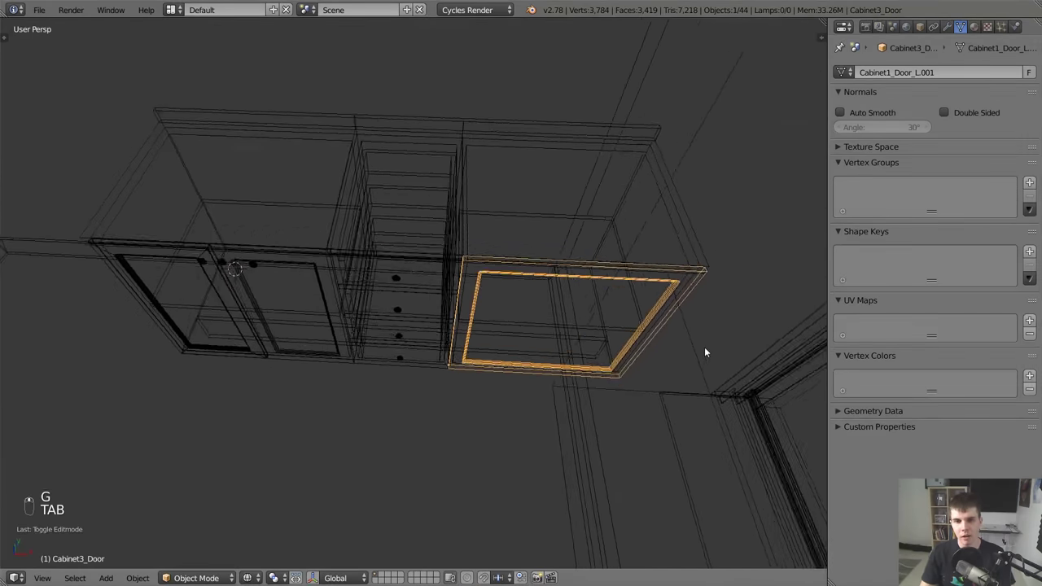
# Refine the door's edge positions from top and front orthographic views.
pyautogui.press('KP_7')
pyautogui.press('KP_5')
pyautogui.press('b')
pyautogui.press('g')
pyautogui.press('g')
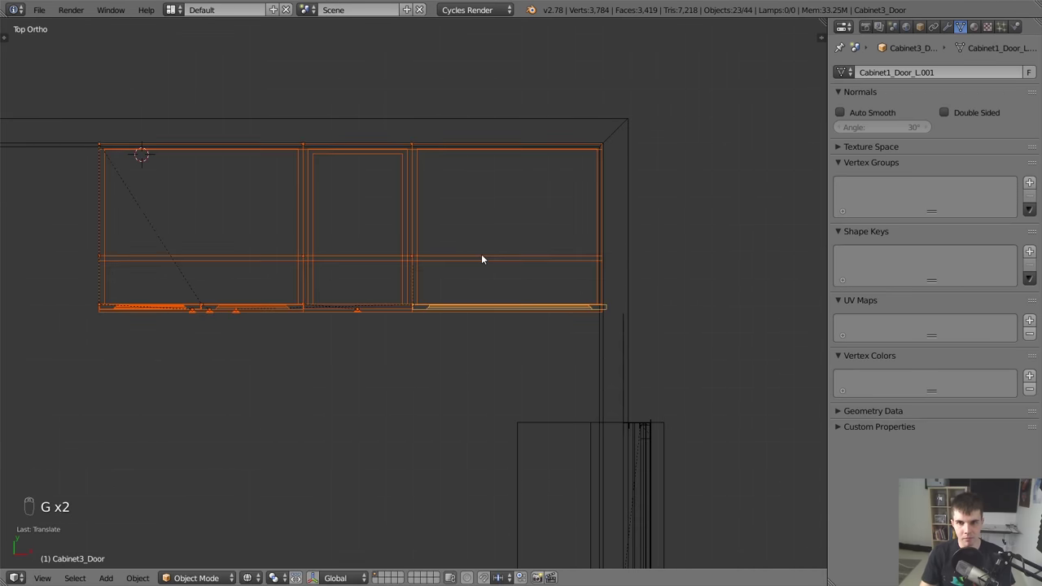
pyautogui.press('KP_1')
pyautogui.press('z')
pyautogui.press('KP_5')
pyautogui.moveTo(507, 249); pyautogui.dragTo(534, 219)
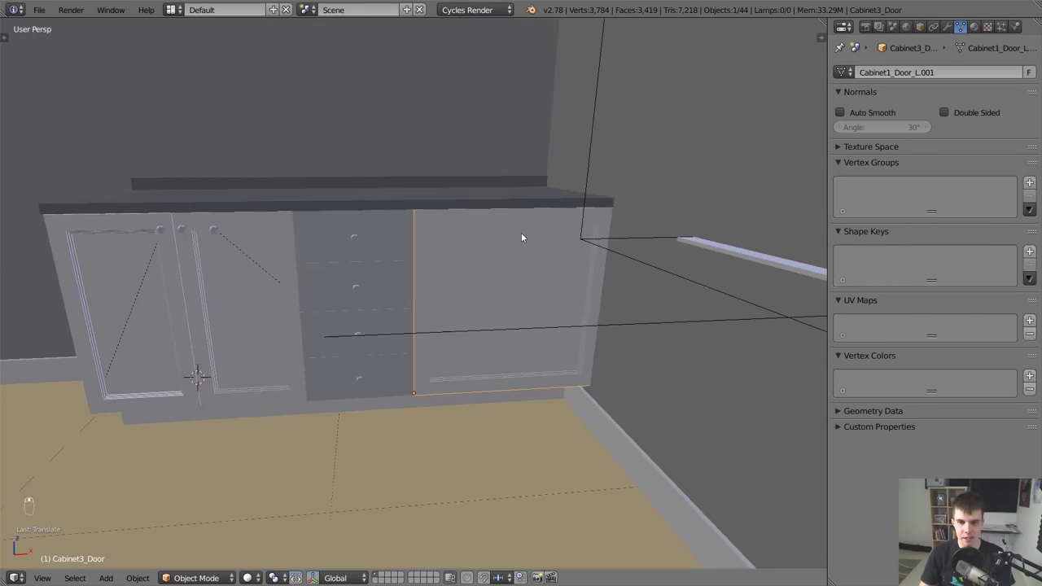
pyautogui.press('z')
pyautogui.press('Tab')
pyautogui.press('KP_7')
pyautogui.press('KP_5')
pyautogui.press('g')
pyautogui.press('Tab')
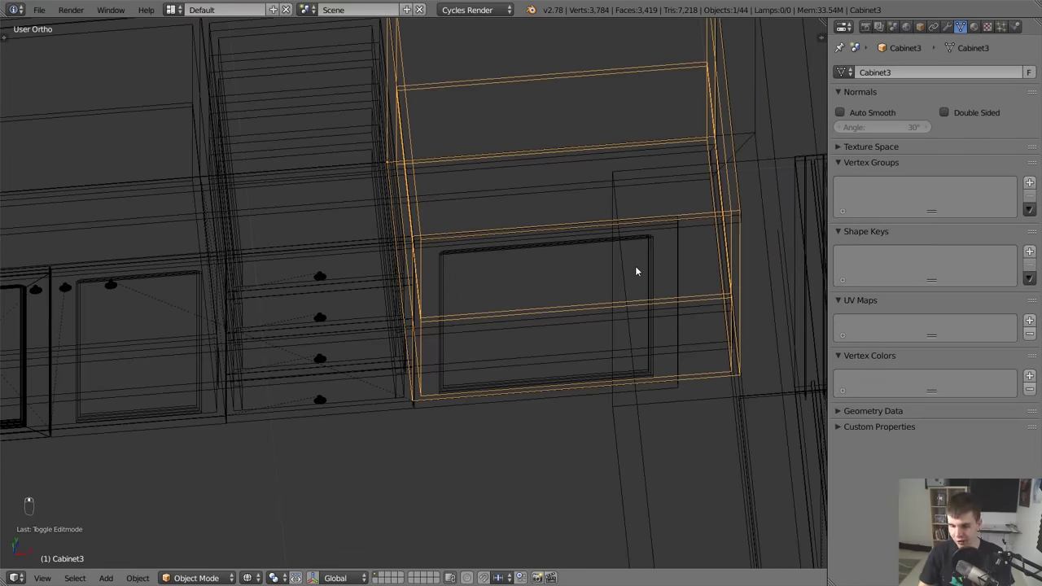
# Slide Cabinet3 snugly against the drawer unit.
pyautogui.press('KP_5')
pyautogui.press('z')
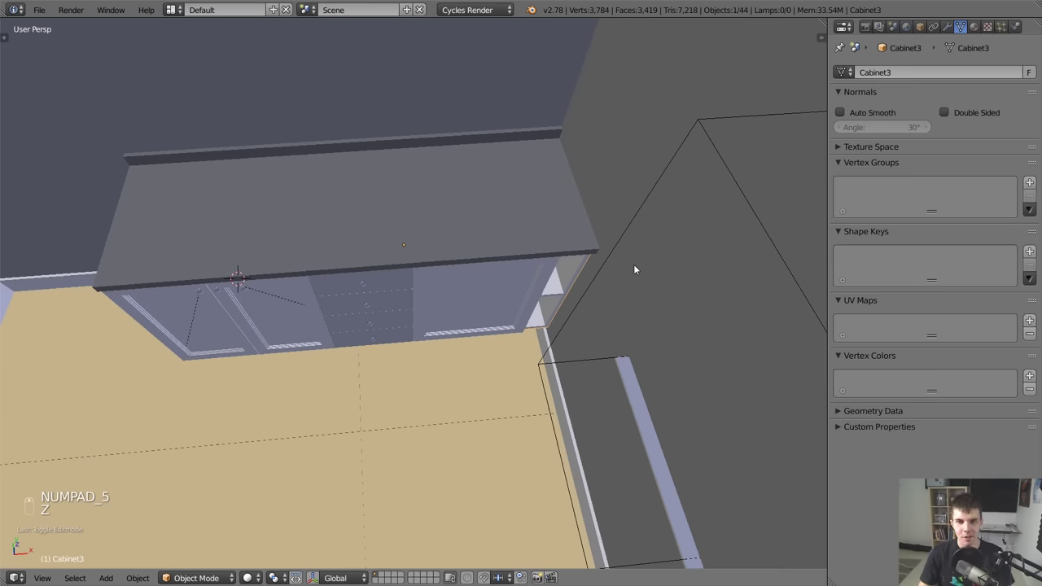
pyautogui.moveTo(521, 226); pyautogui.dragTo(589, 267)
pyautogui.press('z')
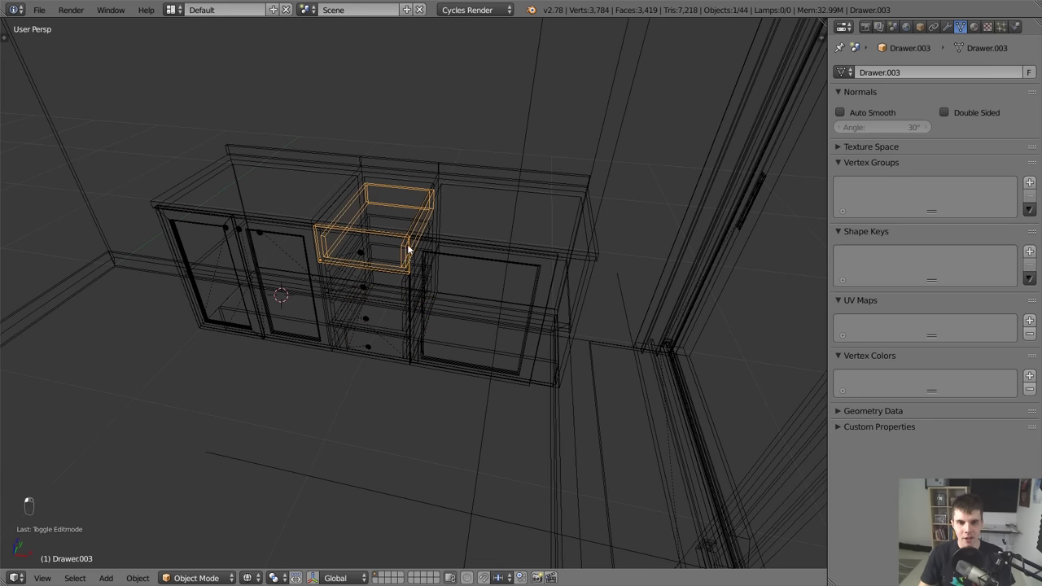
pyautogui.press('g')
pyautogui.press('g')
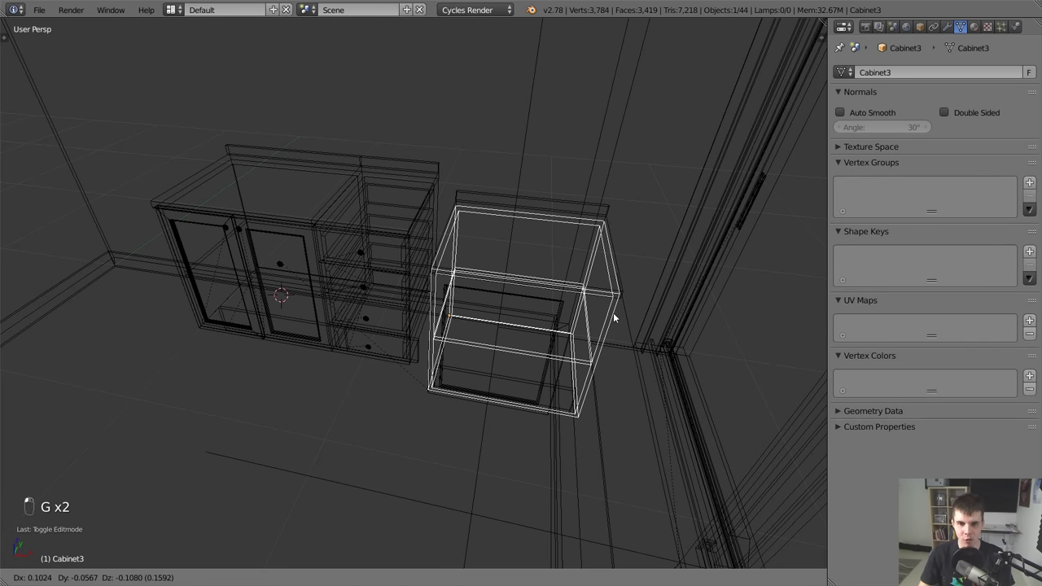
pyautogui.moveTo(564, 309); pyautogui.dragTo(568, 329)
pyautogui.press('g')
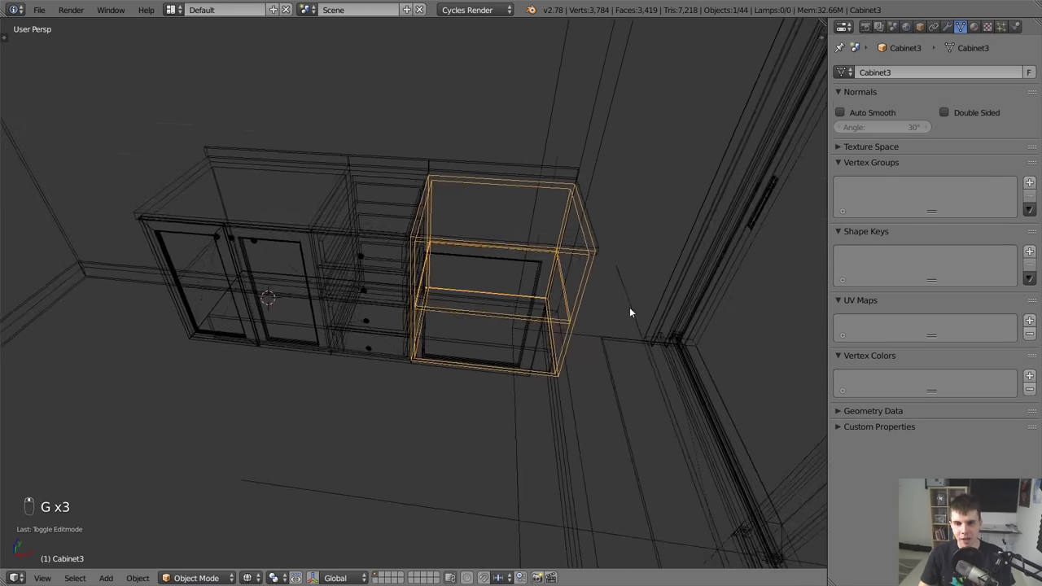
# Move the cabinet's side vertices to make it slightly narrower.
pyautogui.press('Tab')
pyautogui.press('a')
pyautogui.press('b')
pyautogui.press('b')
pyautogui.press('b')
pyautogui.press('b')
pyautogui.press('g')
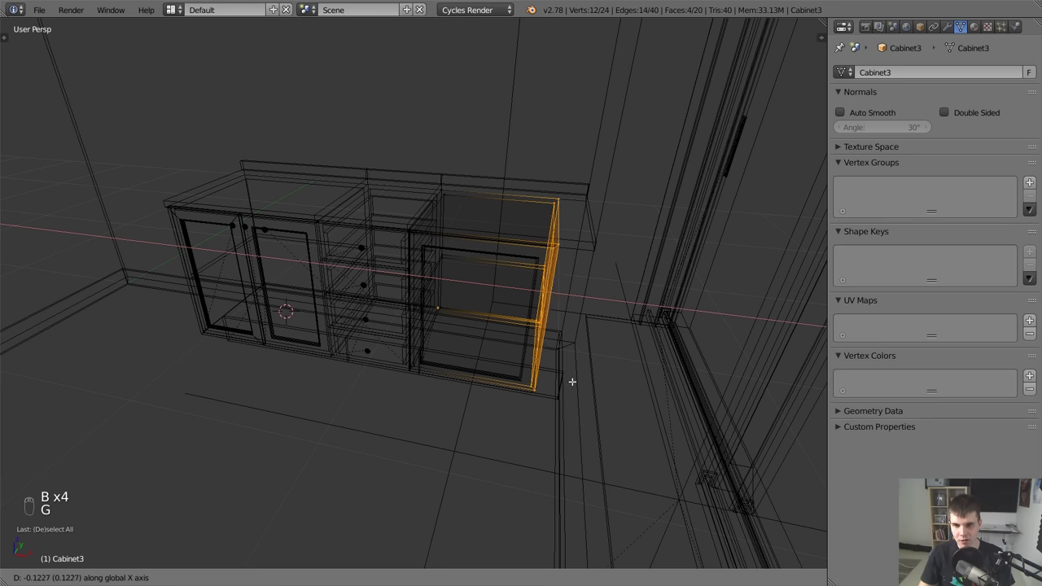
pyautogui.press('Tab')
# Delete the third cabinet's separate countertop piece.
pyautogui.press('z')
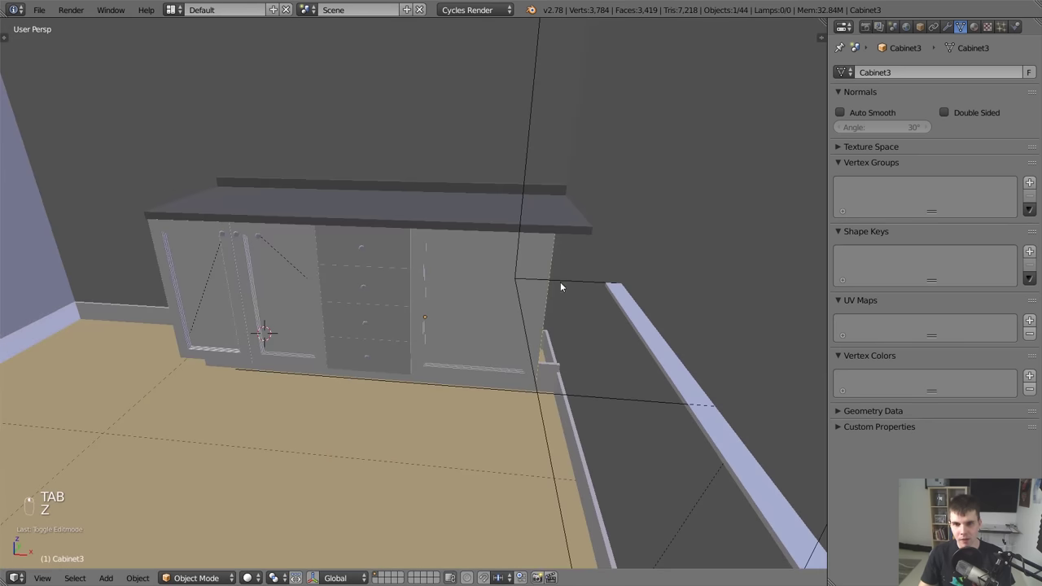
pyautogui.moveTo(565, 224); pyautogui.dragTo(446, 236)
pyautogui.press('Tab')
pyautogui.press('Tab')
pyautogui.press('x')
pyautogui.press('x')
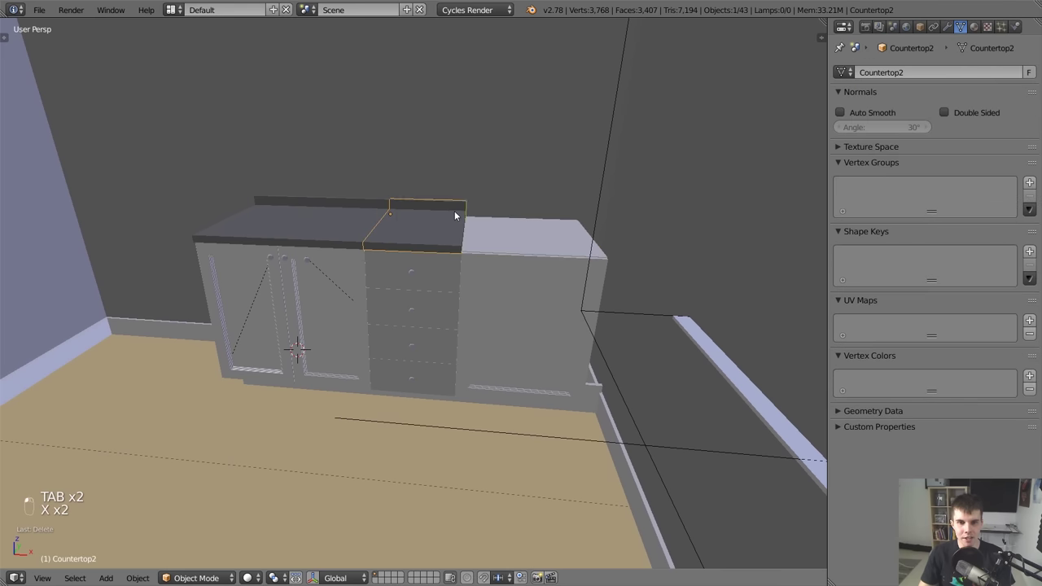
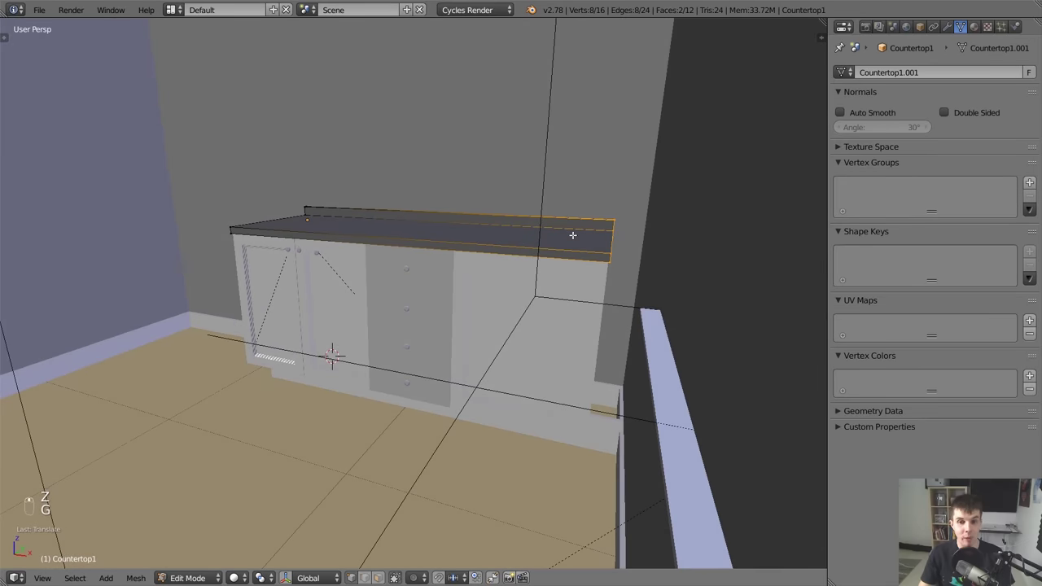
# Stretch Countertop1.001's end across the full vanity and select the right cabinet's baseboard.
pyautogui.press('g')
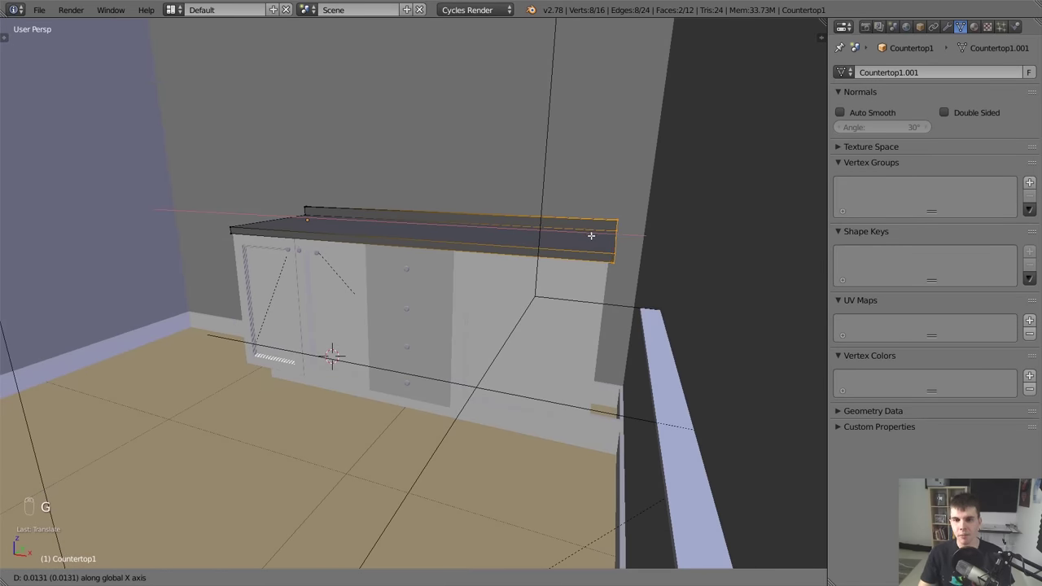
pyautogui.press('g')
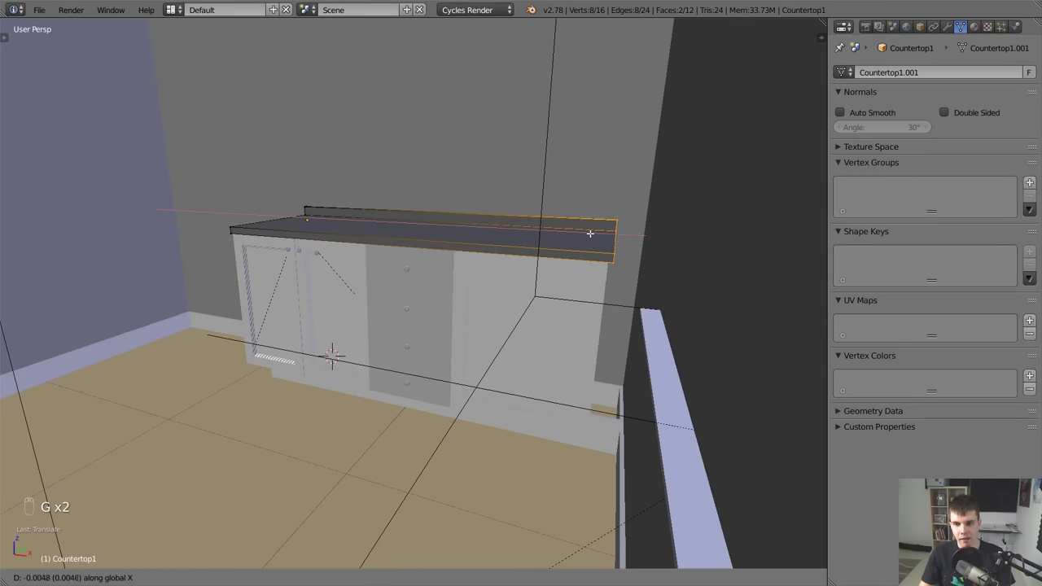
pyautogui.press('Tab')
pyautogui.rightClick(564, 421)
pyautogui.press('z')
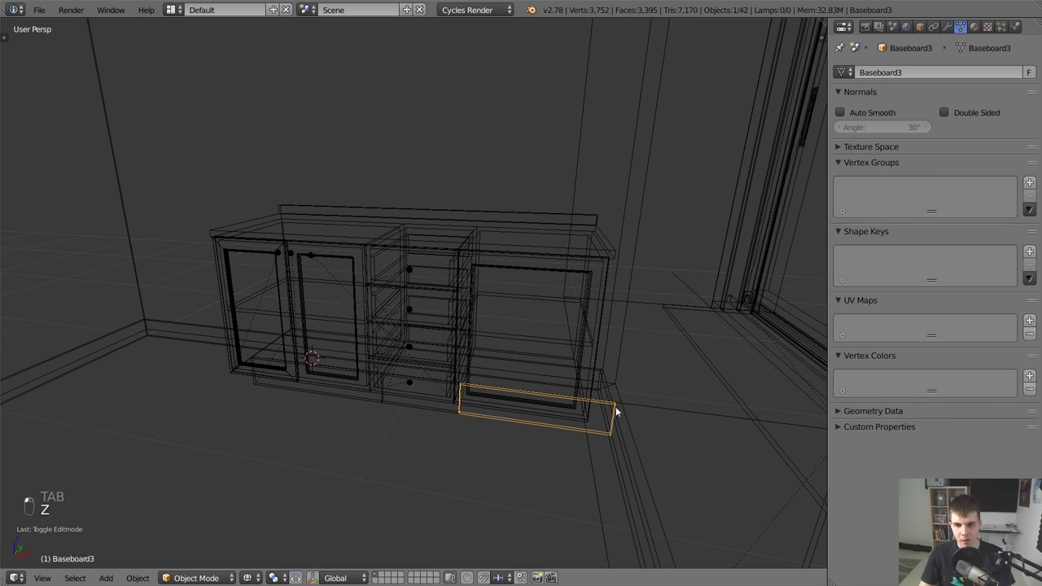
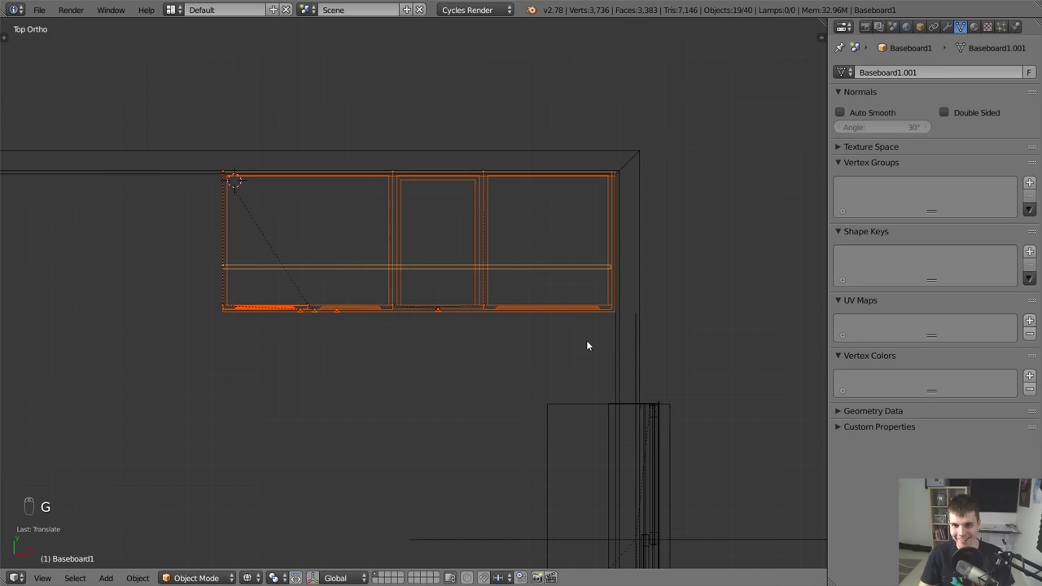
# Frame the cabinet doors and select them with Cabinet1_Door_L active.
pyautogui.press('g')
pyautogui.press('KP_0')
pyautogui.press('z')
pyautogui.press('a')
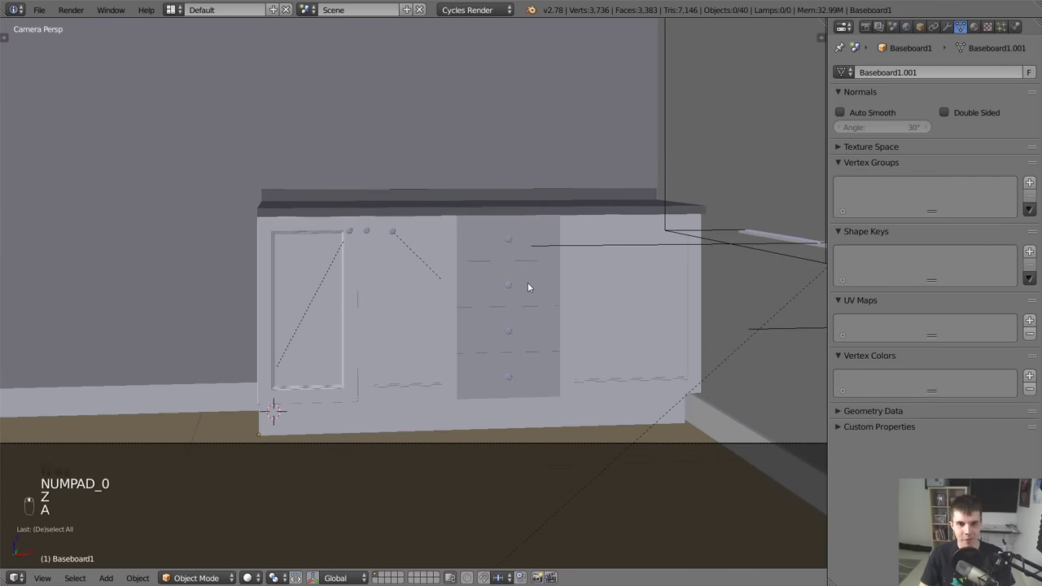
pyautogui.press('KP_5')
pyautogui.press('KP_Decimal')
pyautogui.press('KP_5')
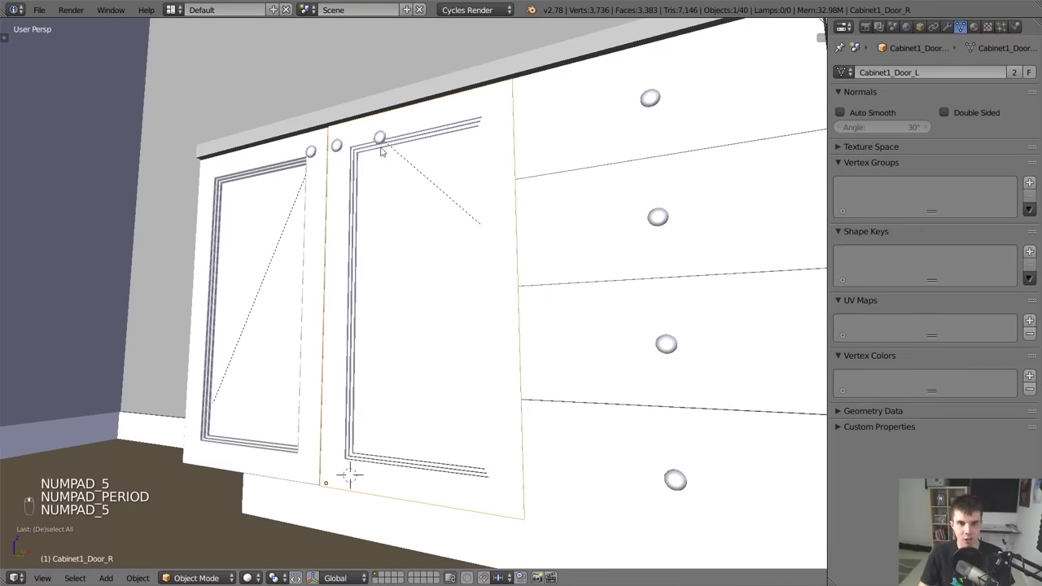
pyautogui.press('g')
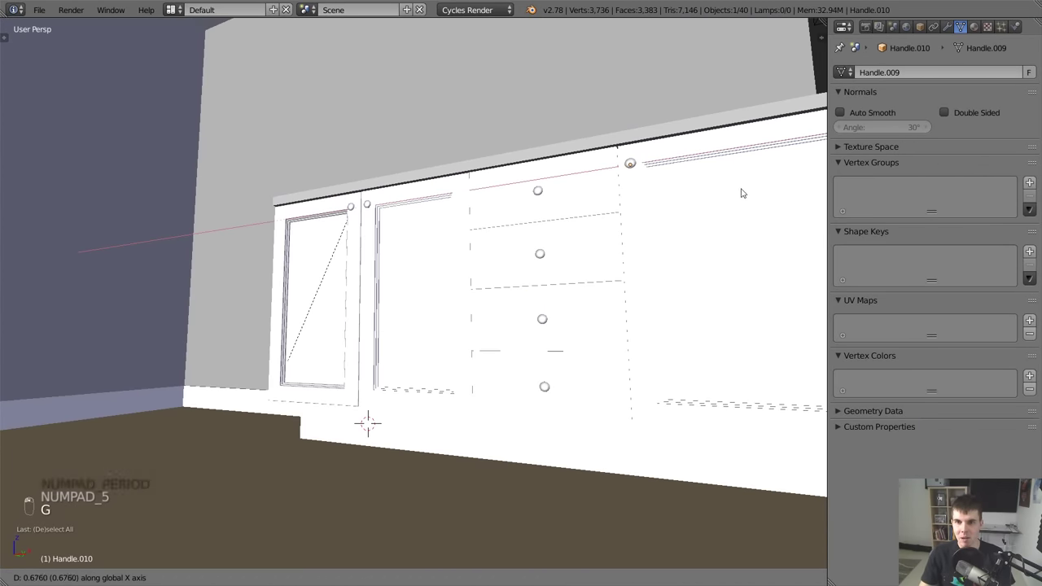
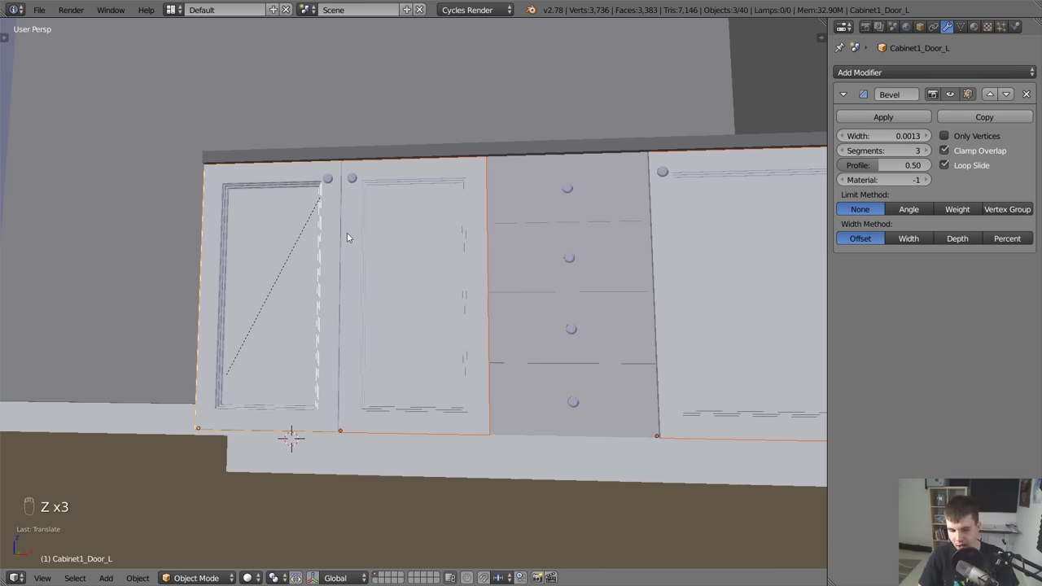
# Link the left door's Bevel modifier to the other selected doors via Ctrl+L Modifiers.
pyautogui.press('ctrl+l')
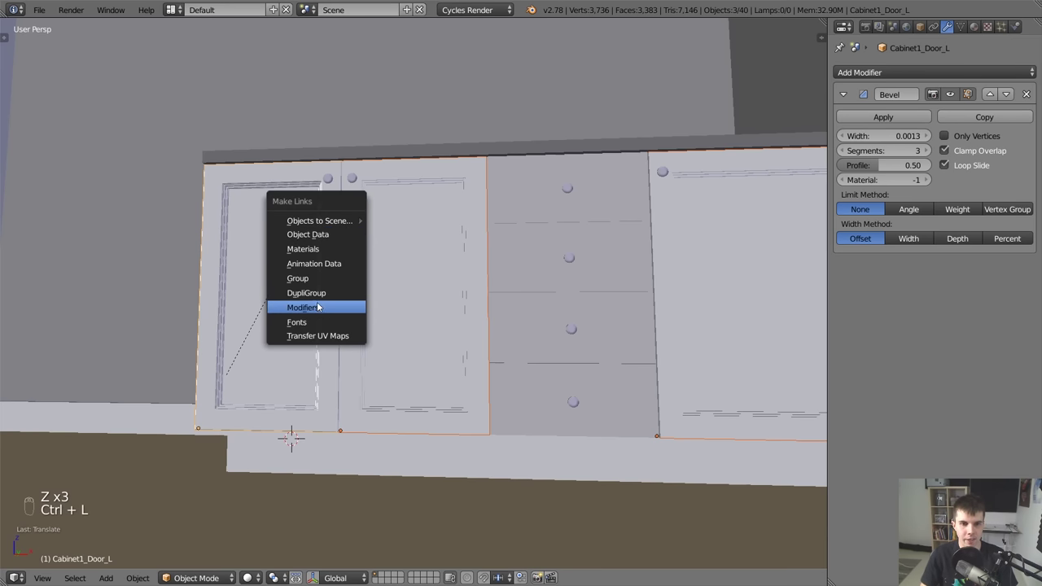
pyautogui.press('a')
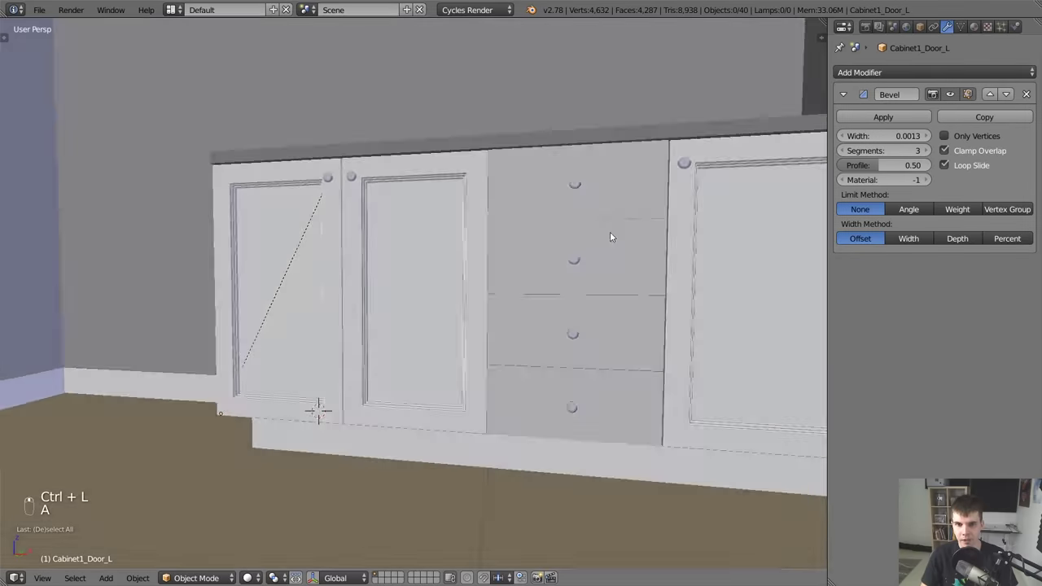
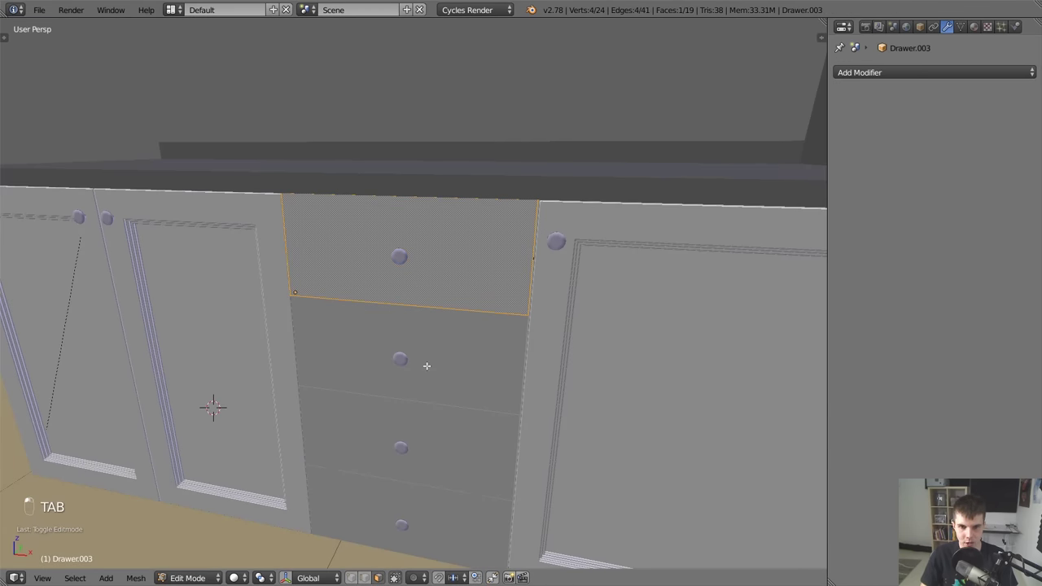
# Inset Drawer.003's front face into thin rings and shrink the inner panel.
pyautogui.press('i')
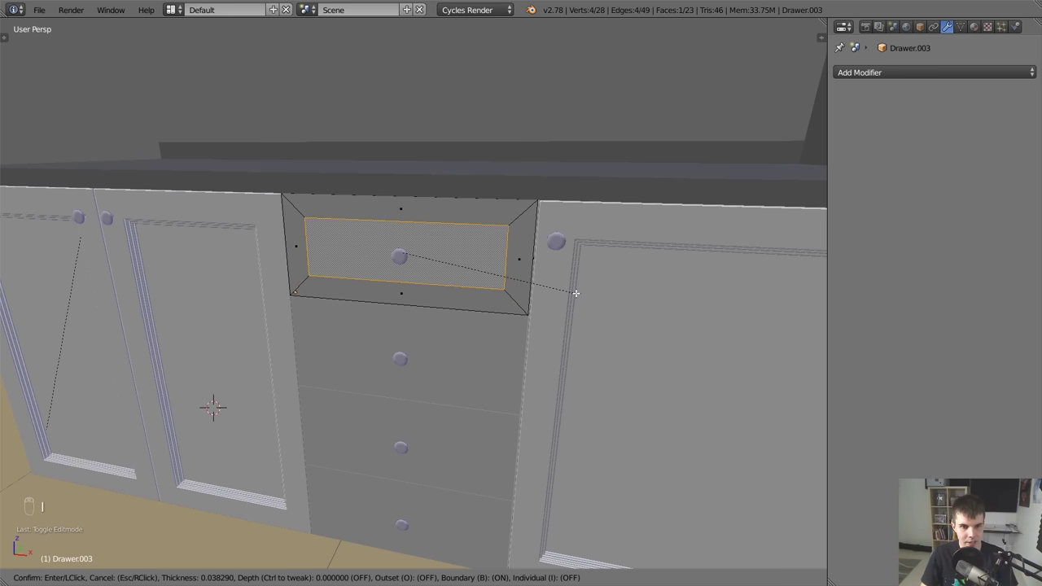
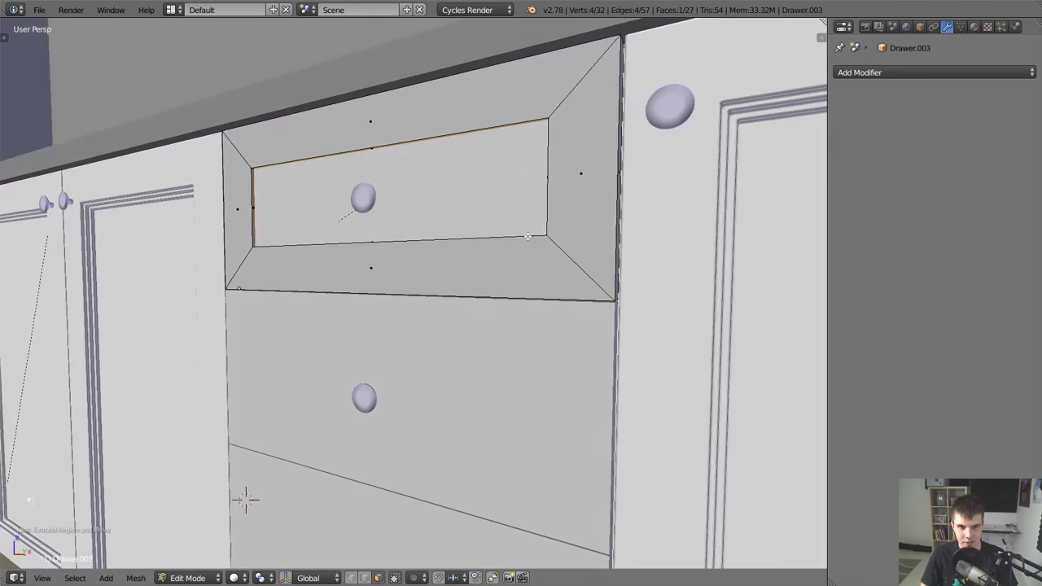
pyautogui.press('i')
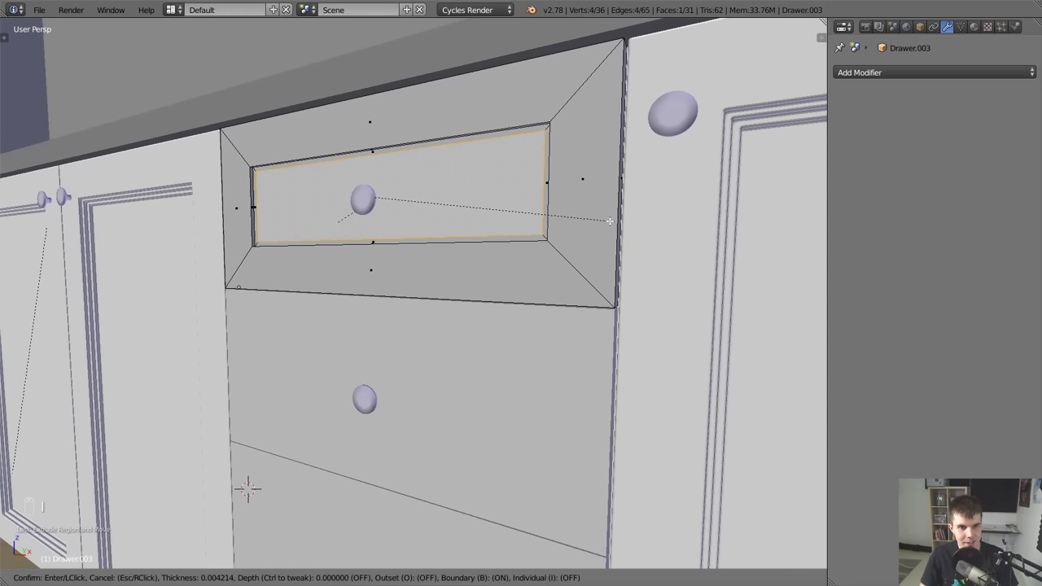
pyautogui.press('e')
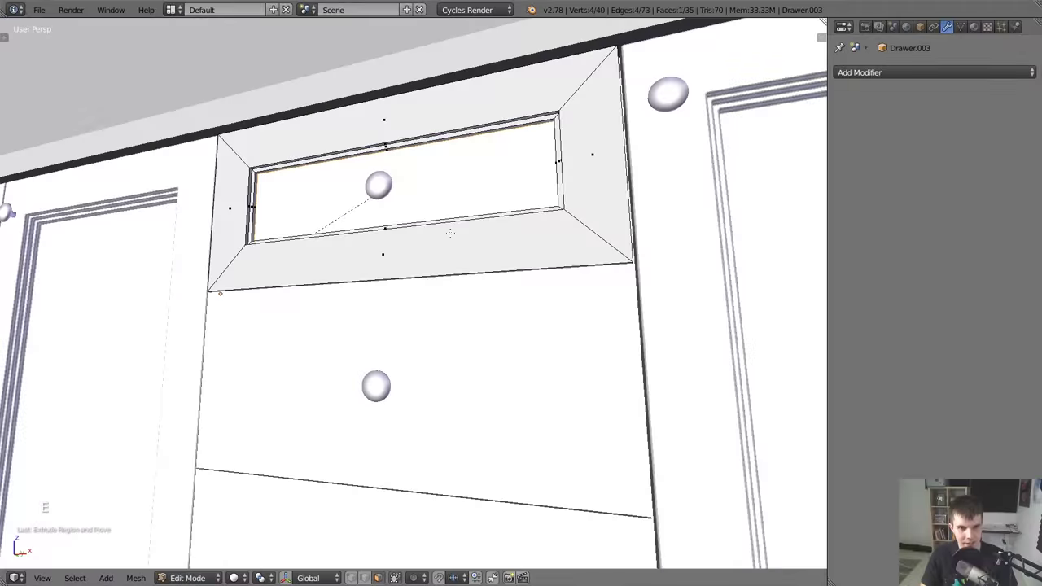
pyautogui.press('i')
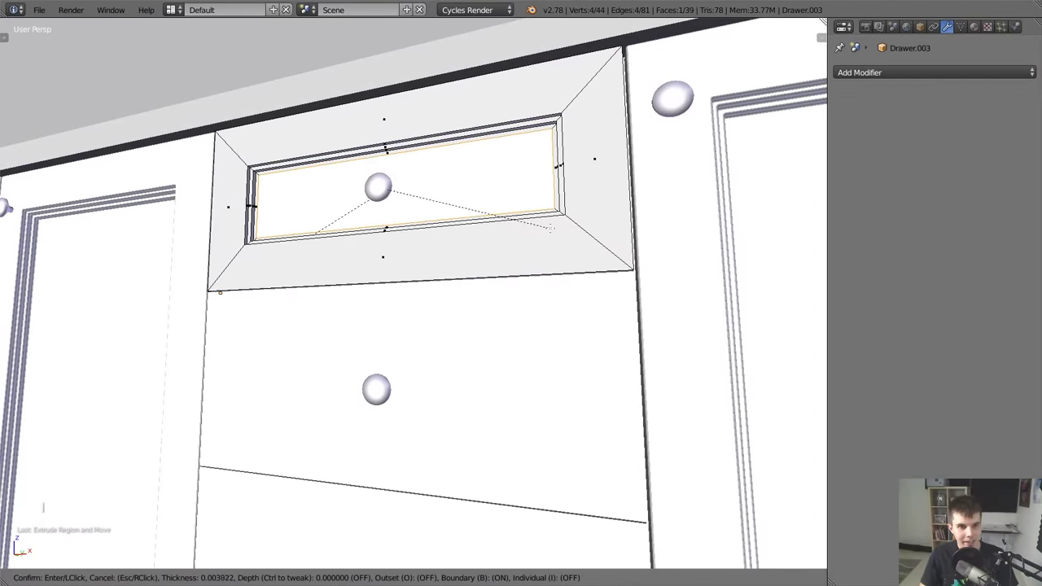
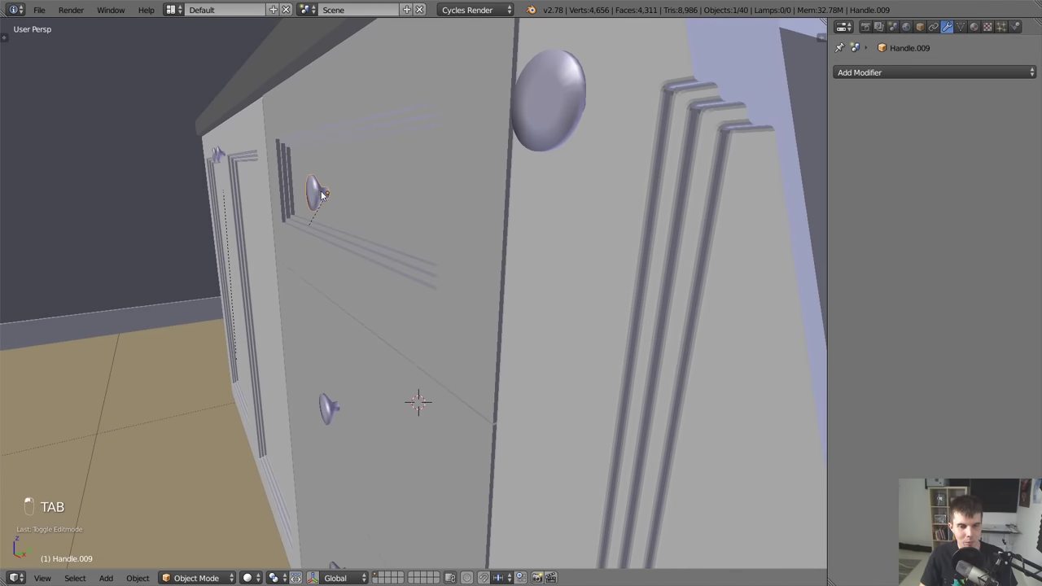
# Move the handle along Y to sit on the paneled drawer front.
pyautogui.press('g')
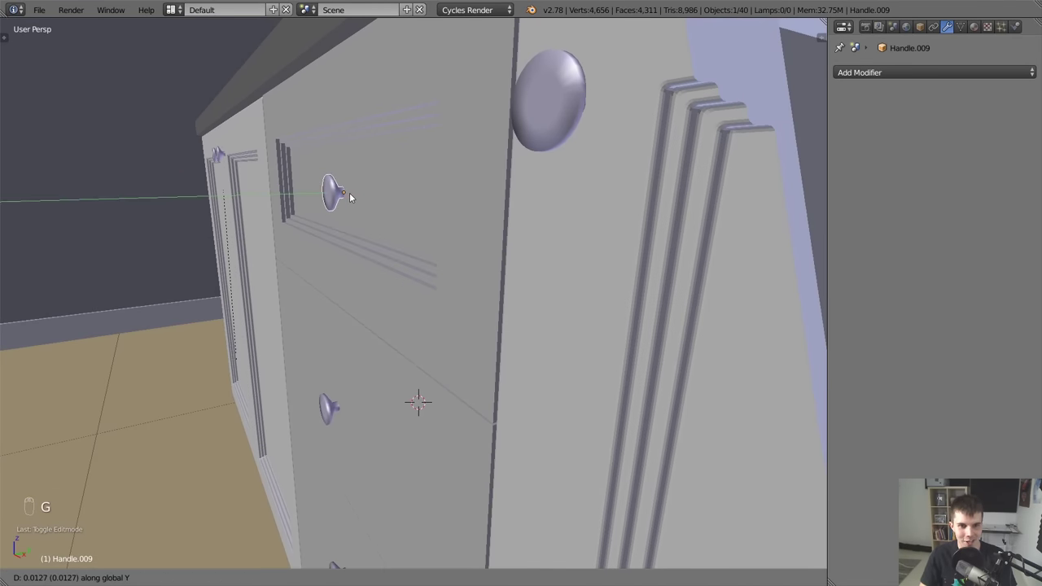
pyautogui.press('g')
pyautogui.moveTo(352, 190); pyautogui.dragTo(376, 201)
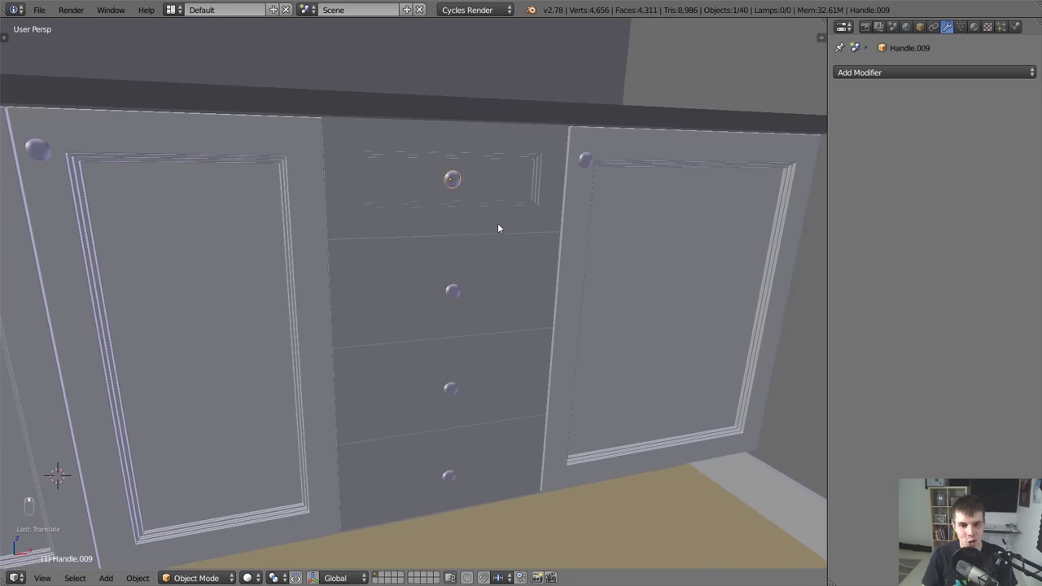
# Select and delete the lower drawers and their handles.
pyautogui.rightClick(459, 296)
pyautogui.middleClick(423, 287)
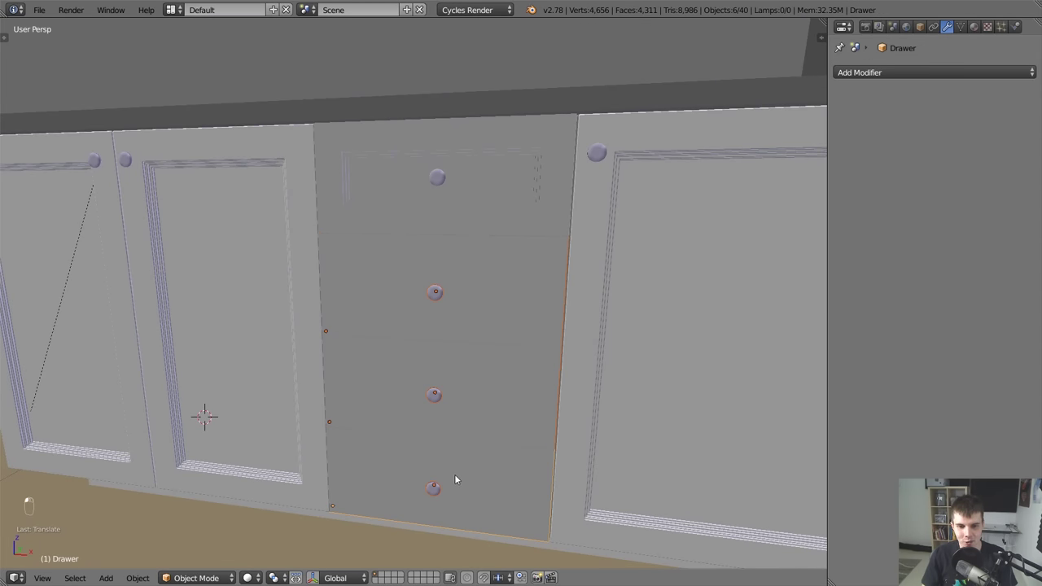
pyautogui.press('x')
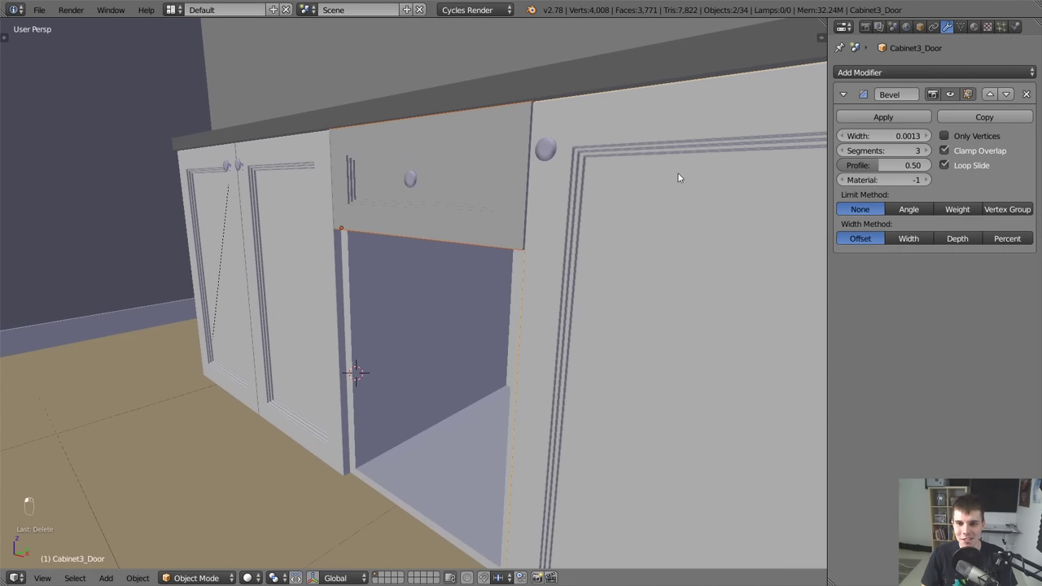
# Select the top drawer with its handle and adjust its height along Z.
pyautogui.press('ctrl+l')
pyautogui.press('a')
pyautogui.press('g')
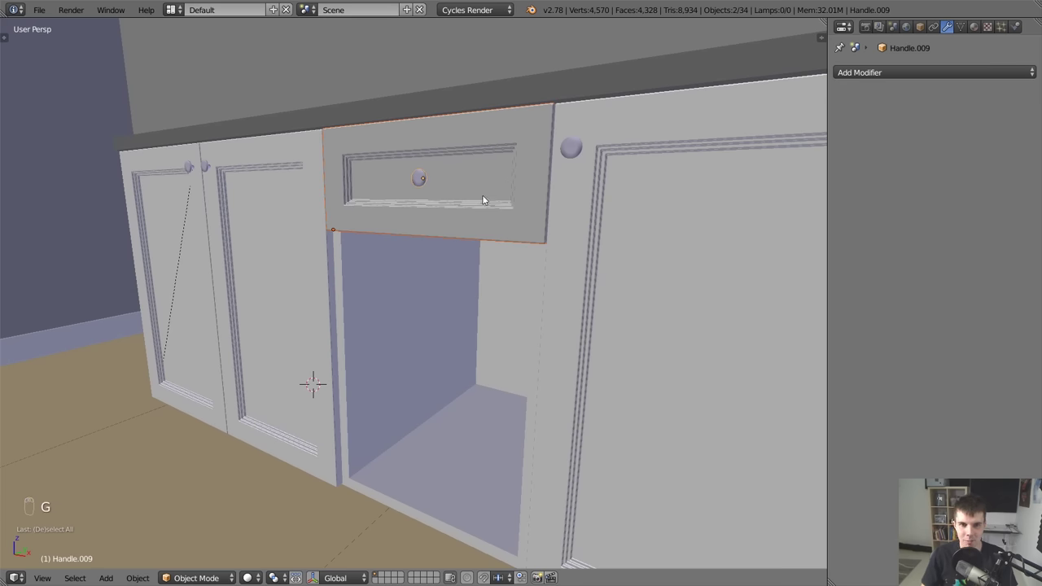
pyautogui.press('z')
pyautogui.press('g')
pyautogui.press('z')
pyautogui.press('g')
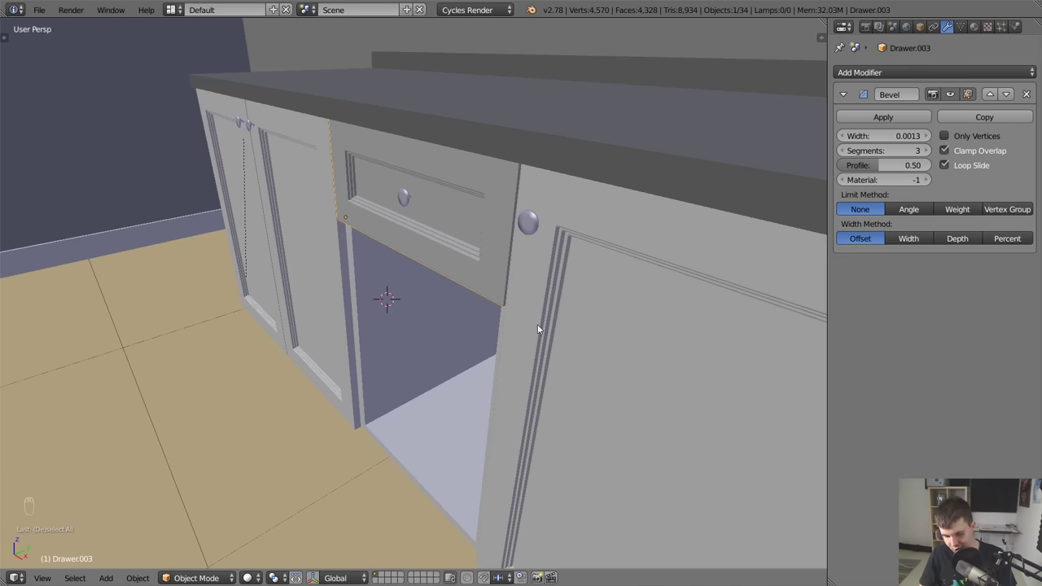
# Check the drawer's dimensions in the N panel and frame the drawer column.
pyautogui.press('n')
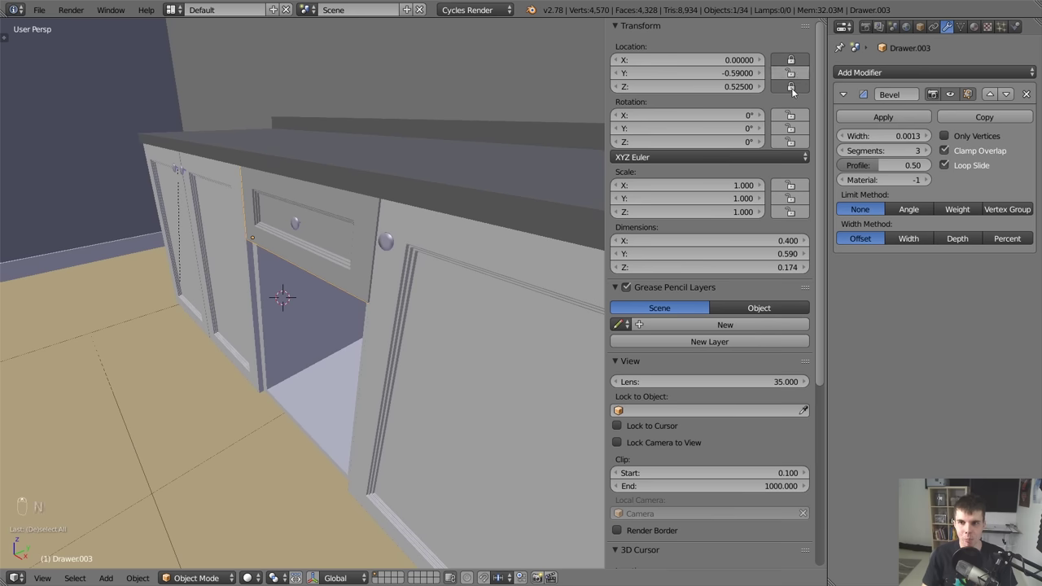
pyautogui.moveTo(791, 87); pyautogui.dragTo(494, 254)
pyautogui.press('n')
pyautogui.press('g')
pyautogui.click(480, 236)
pyautogui.press('z')
pyautogui.moveTo(450, 193); pyautogui.dragTo(505, 171)
pyautogui.press('z')
# Duplicate the drawer and handle downward three times to fill the column, then select the bottom one.
pyautogui.press('alt+d')
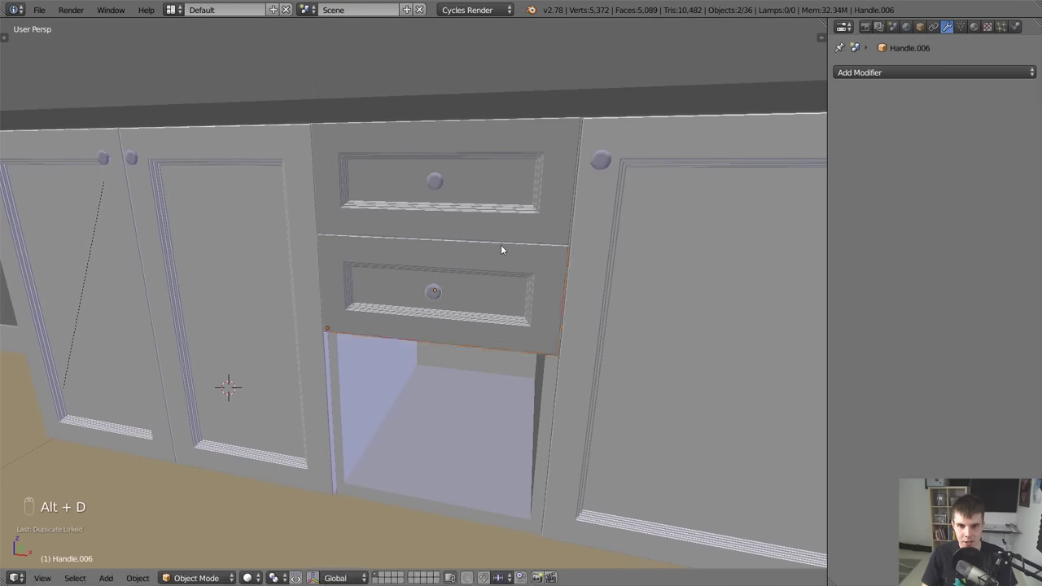
pyautogui.middleClick(503, 230)
pyautogui.press('alt+d')
pyautogui.middleClick(478, 414)
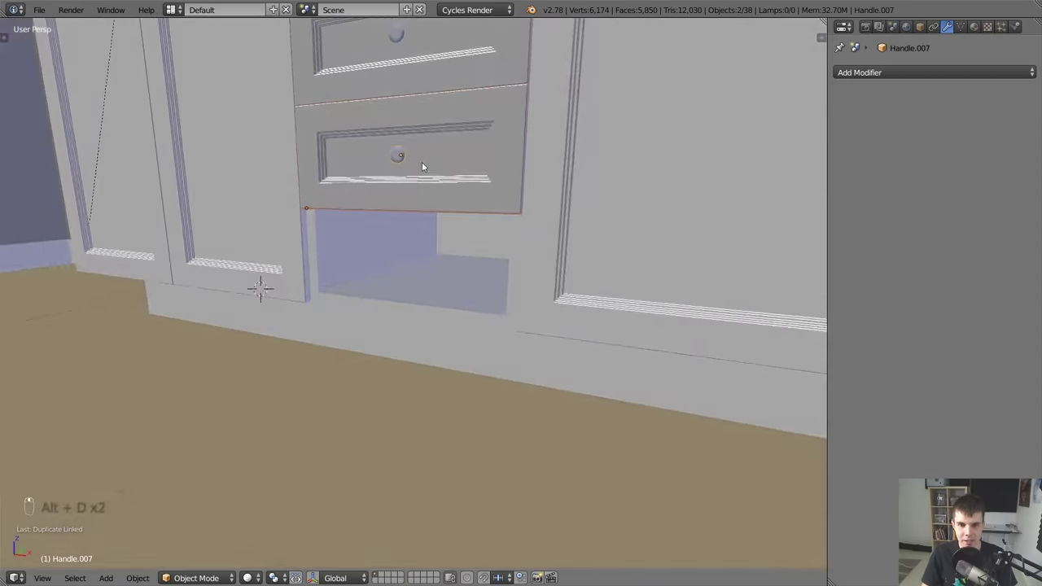
pyautogui.press('alt+d')
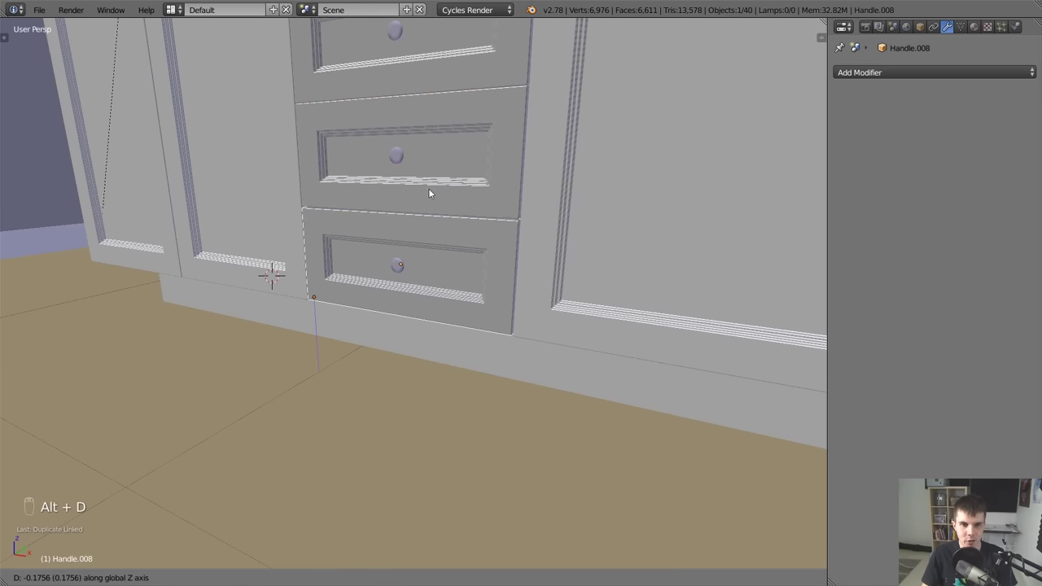
pyautogui.press('a')
pyautogui.press('g')
pyautogui.click(429, 245)
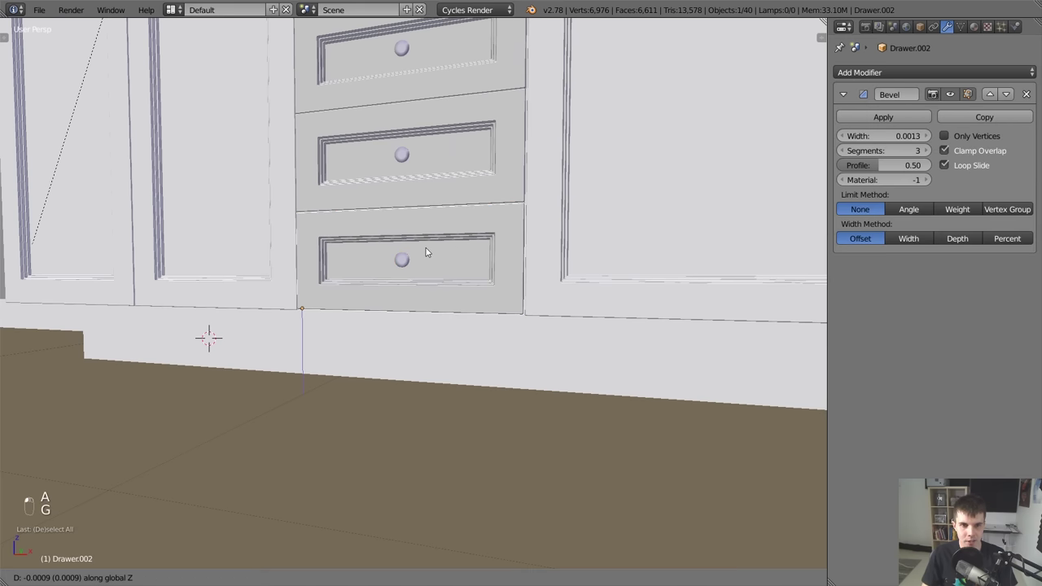
# Assign Door_material to the remaining drawer front so all four drawers match the doors.
pyautogui.press('a')
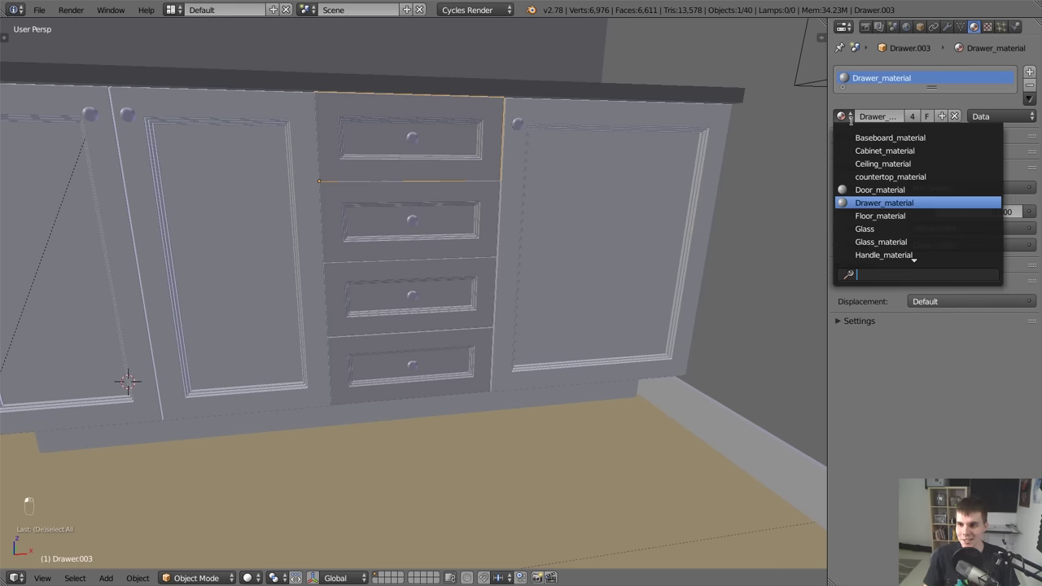
pyautogui.press('o')
pyautogui.middleClick(765, 163)
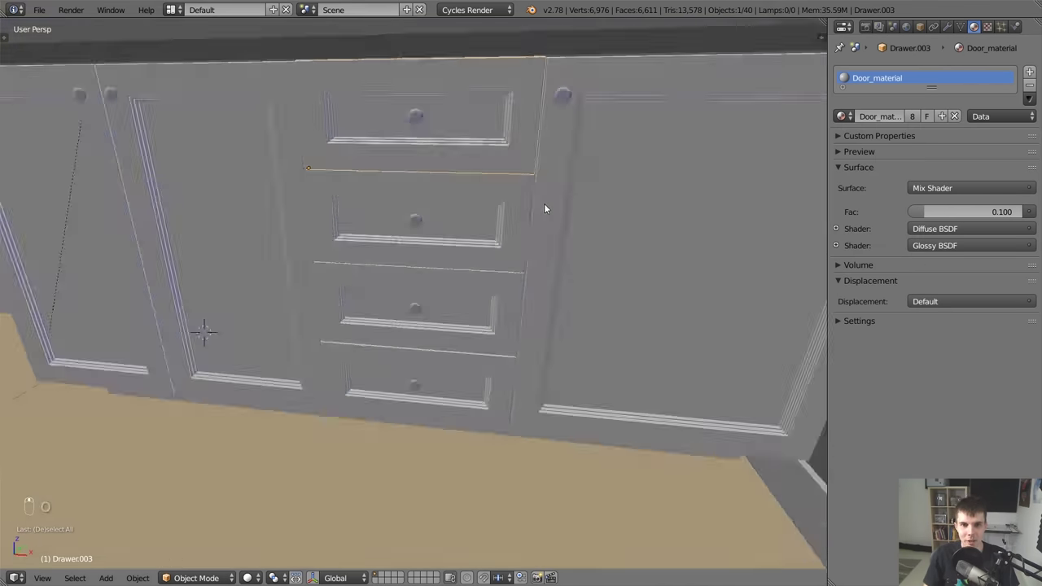
pyautogui.middleClick(591, 206)
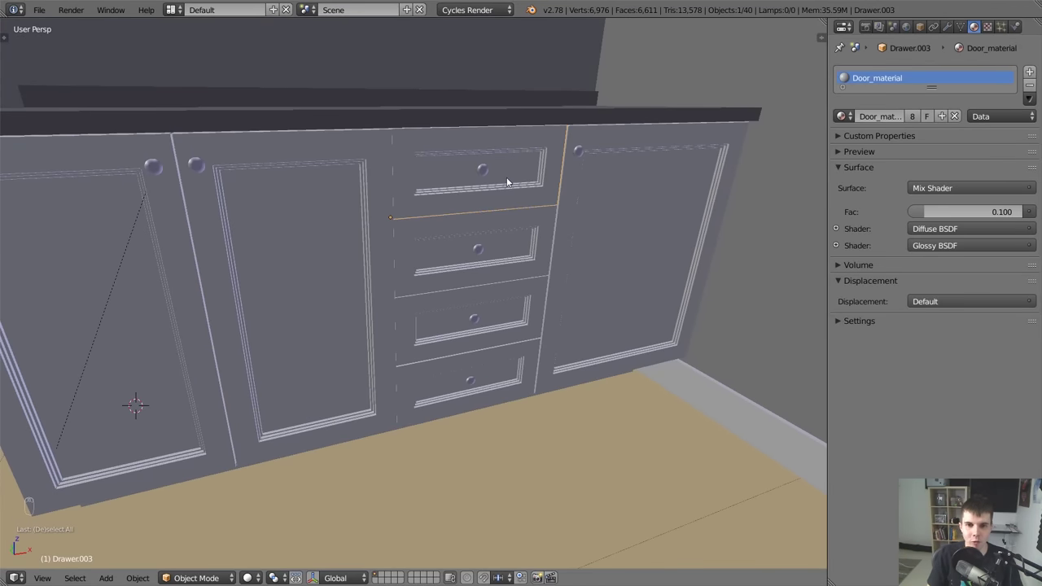
pyautogui.press('a')
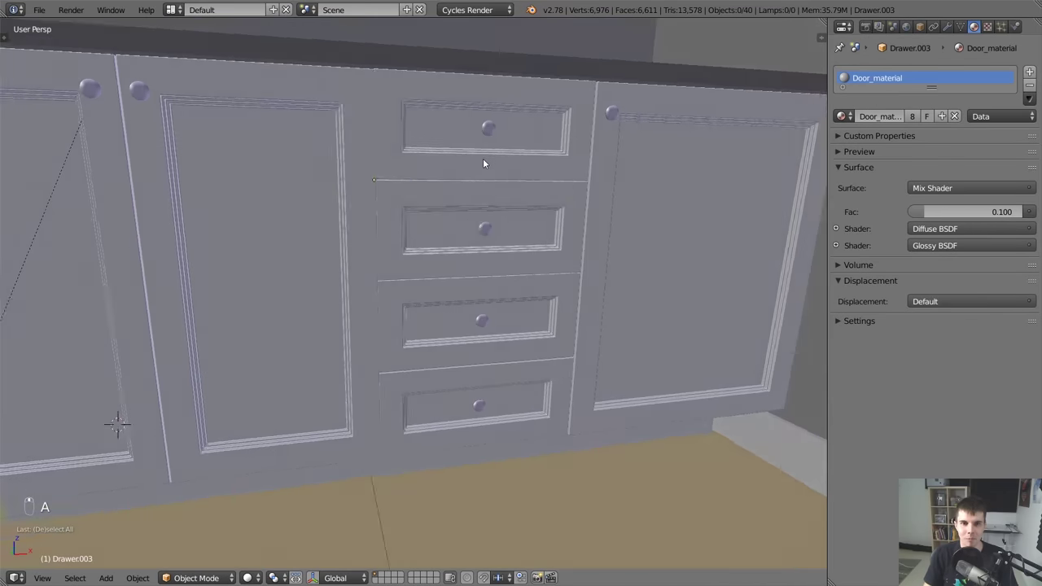
# Turn the view to face the whole vanity and toggle wireframe to check the drawers.
pyautogui.moveTo(369, 201); pyautogui.dragTo(374, 206)
pyautogui.press('z')
pyautogui.press('a')
pyautogui.press('z')
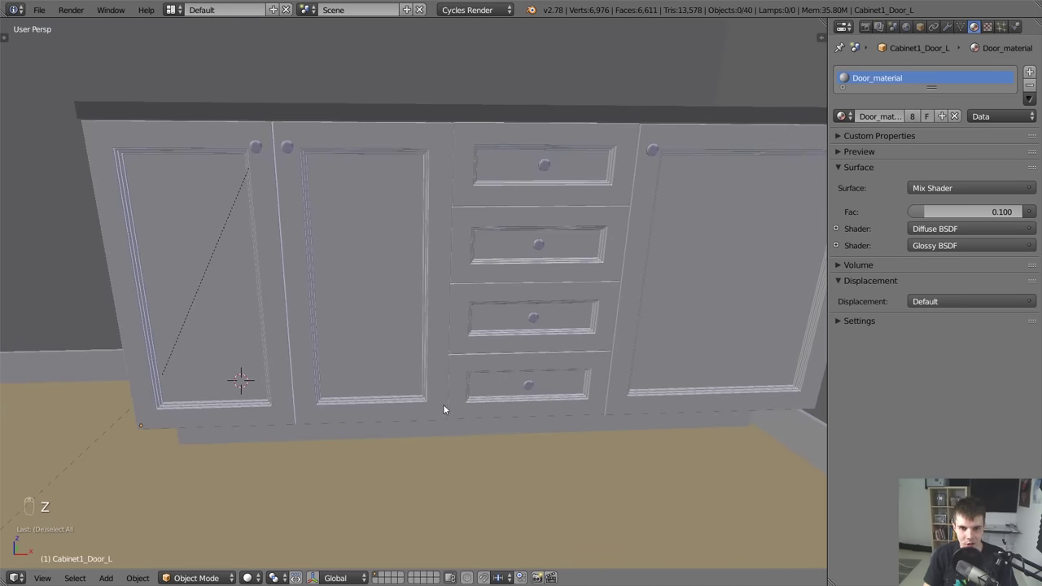
pyautogui.moveTo(433, 286); pyautogui.dragTo(320, 260)
# Duplicate a baseboard piece in wireframe and bring it to the gap beside the drawer column, seen from top ortho.
pyautogui.press('g')
pyautogui.press('z')
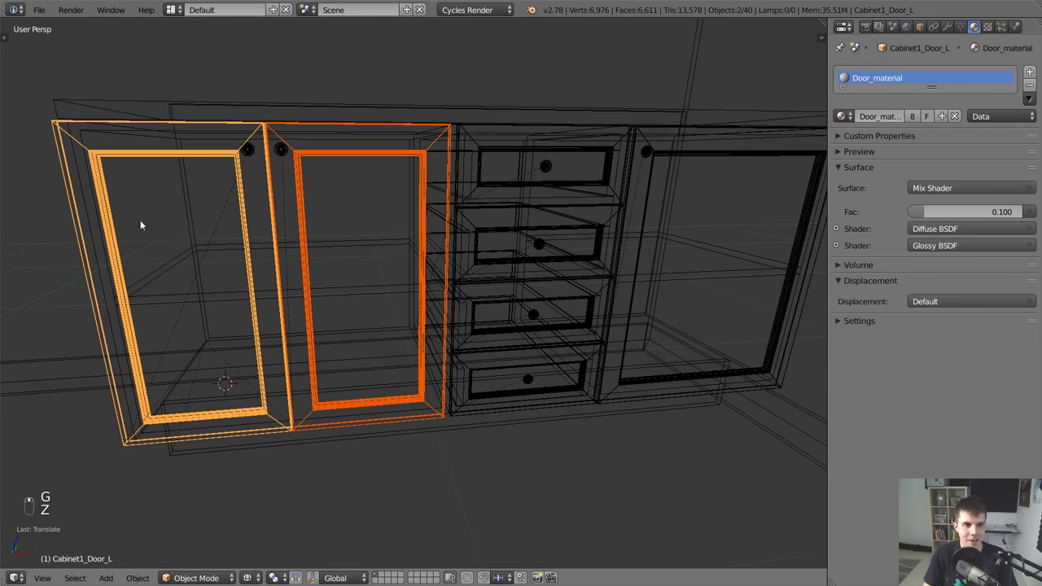
pyautogui.moveTo(102, 209); pyautogui.dragTo(369, 421)
pyautogui.press('shift+d')
pyautogui.press('KP_7')
pyautogui.press('KP_5')
pyautogui.press('r')
pyautogui.press('g')
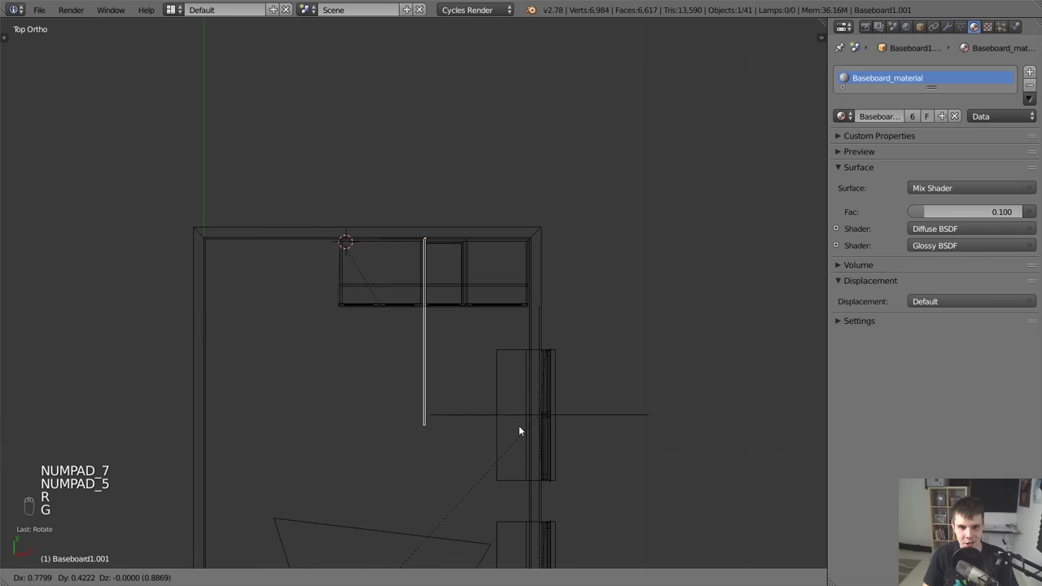
# Edit the copy's vertices into a thin vertical filler strip reaching down to the base.
pyautogui.press('Tab')
pyautogui.press('a')
pyautogui.press('b')
pyautogui.press('g')
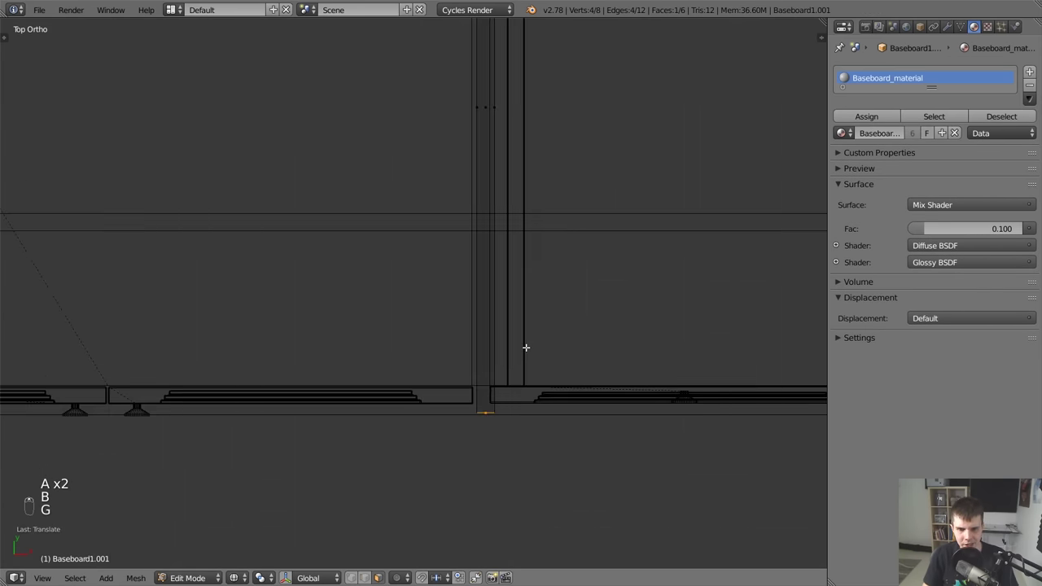
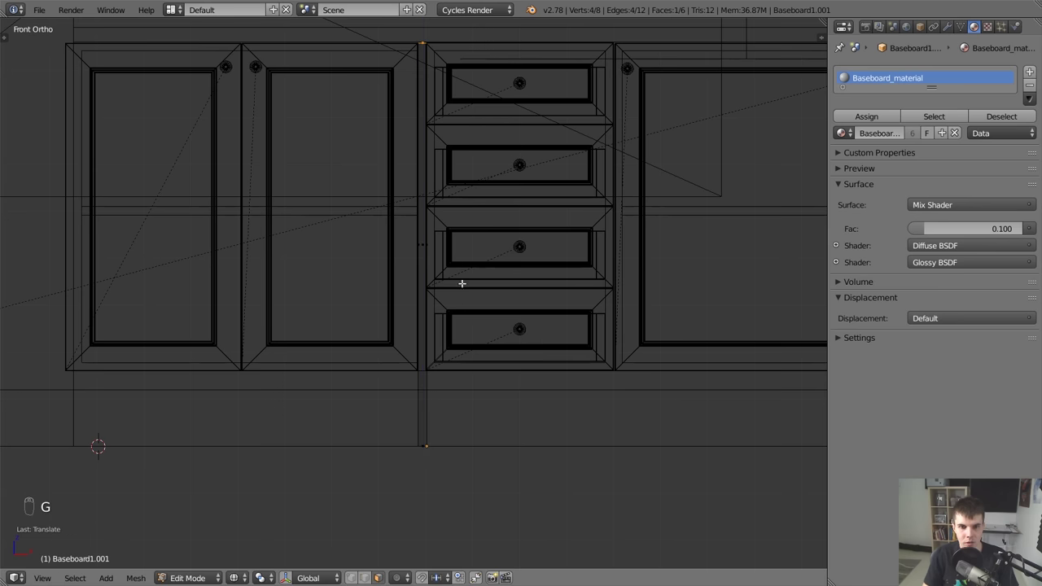
pyautogui.press('g')
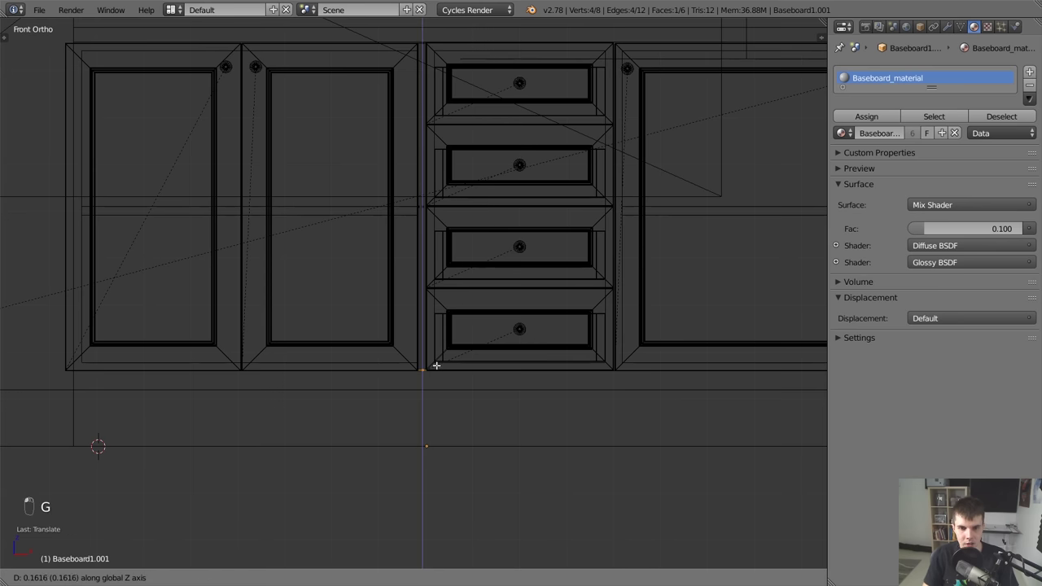
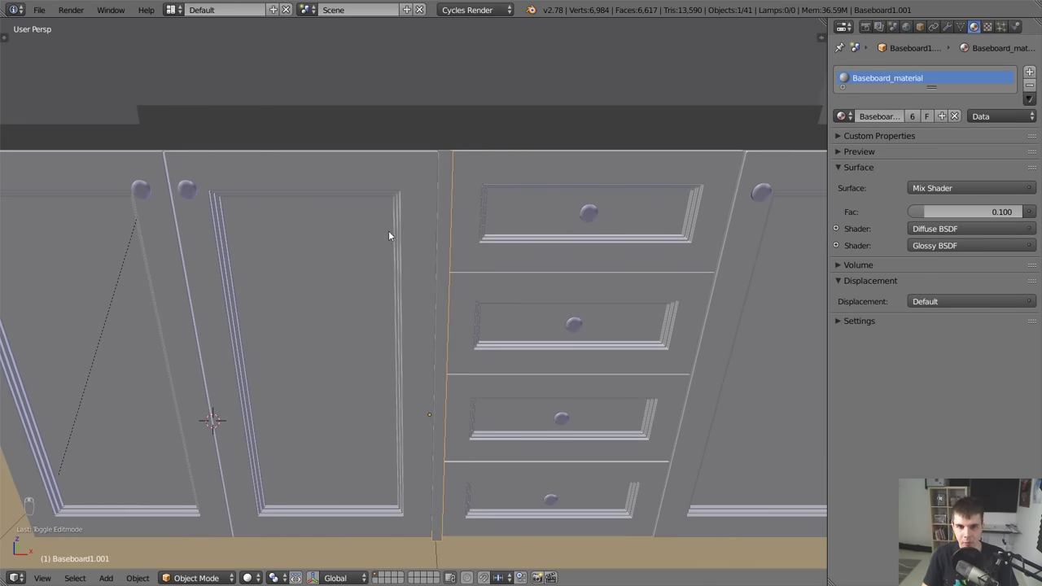
# Move the drawer column and Cabinet3 in wireframe so they sit flush against the filler strip.
pyautogui.press('ctrl+l')
pyautogui.press('a')
pyautogui.click(523, 295)
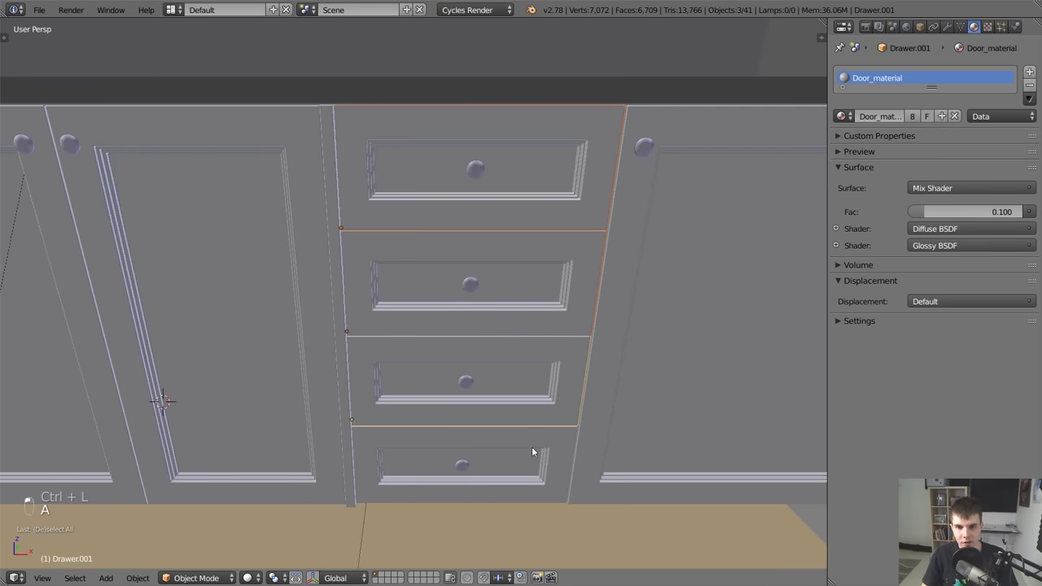
pyautogui.press('z')
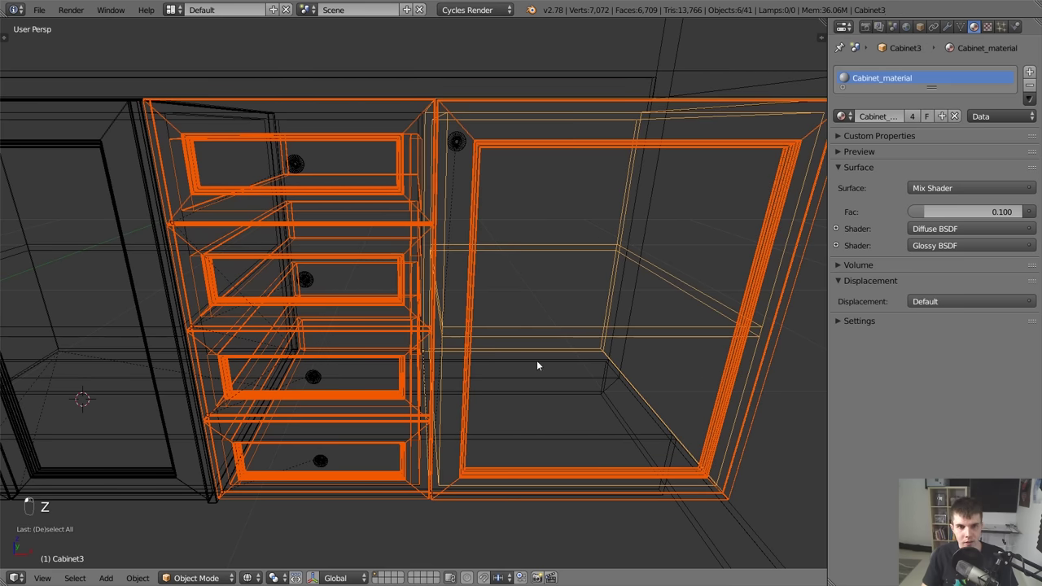
pyautogui.press('g')
pyautogui.press('z')
pyautogui.press('g')
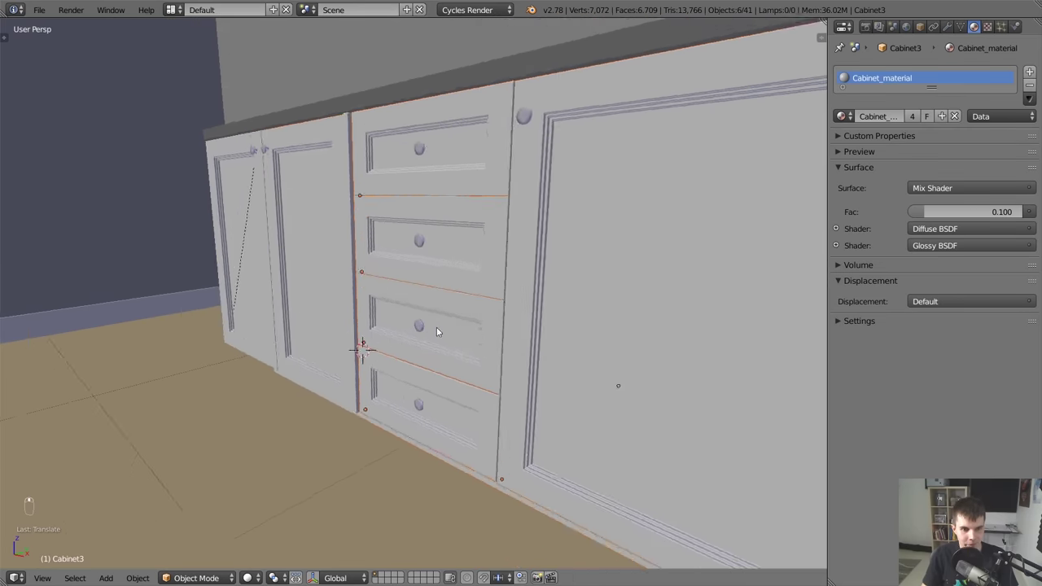
# Nudge the trim strip into place and orbit out to inspect the whole vanity front.
pyautogui.rightClick(318, 384)
pyautogui.press('g')
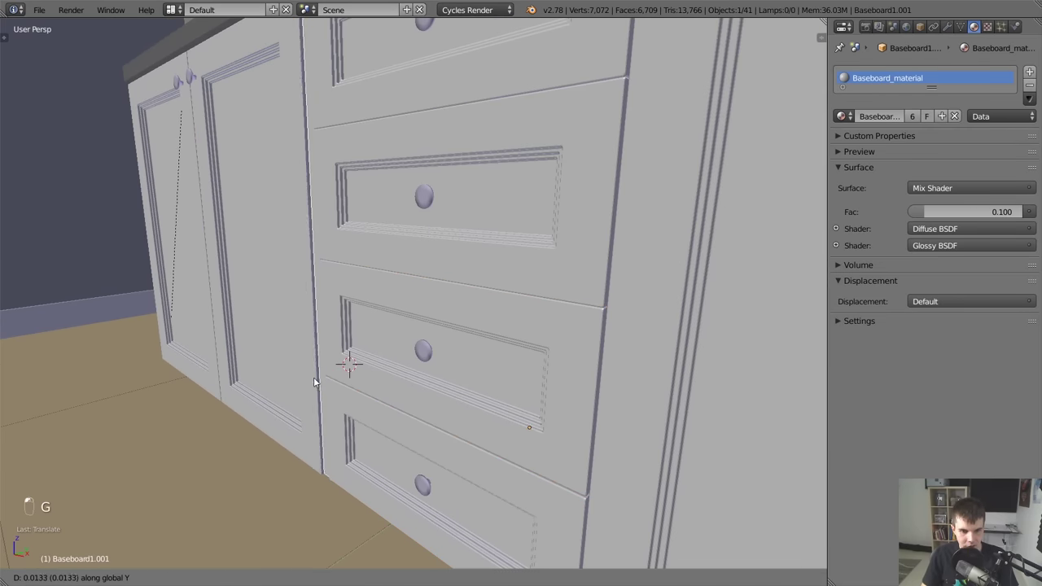
pyautogui.click(303, 377)
pyautogui.press('a')
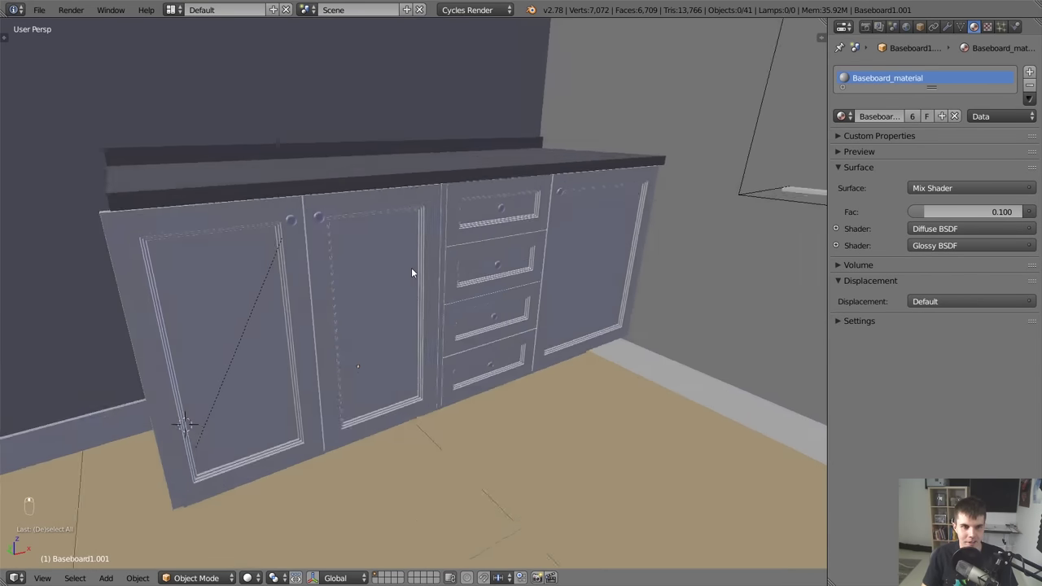
pyautogui.moveTo(315, 211); pyautogui.dragTo(343, 224)
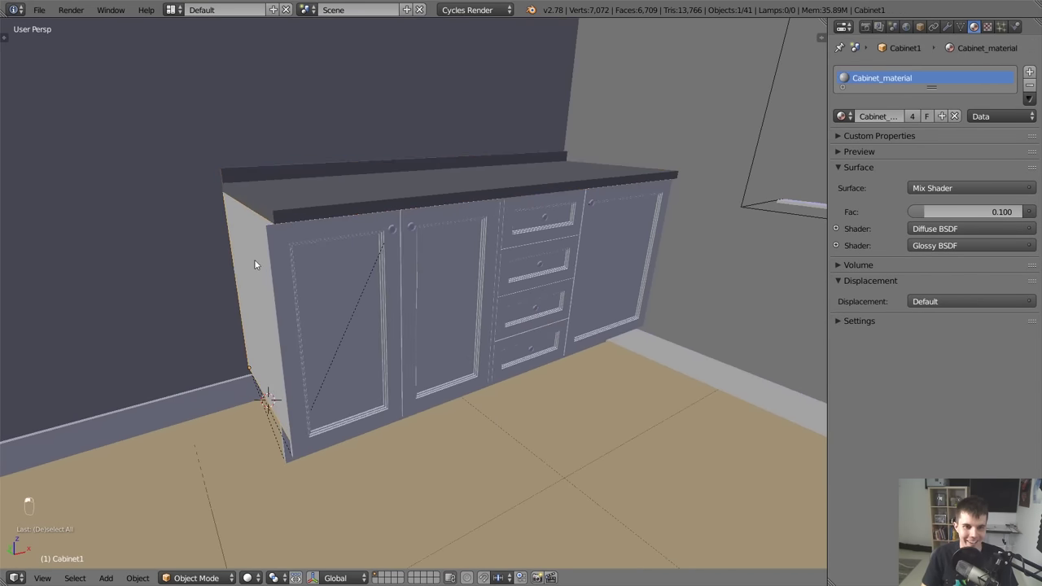
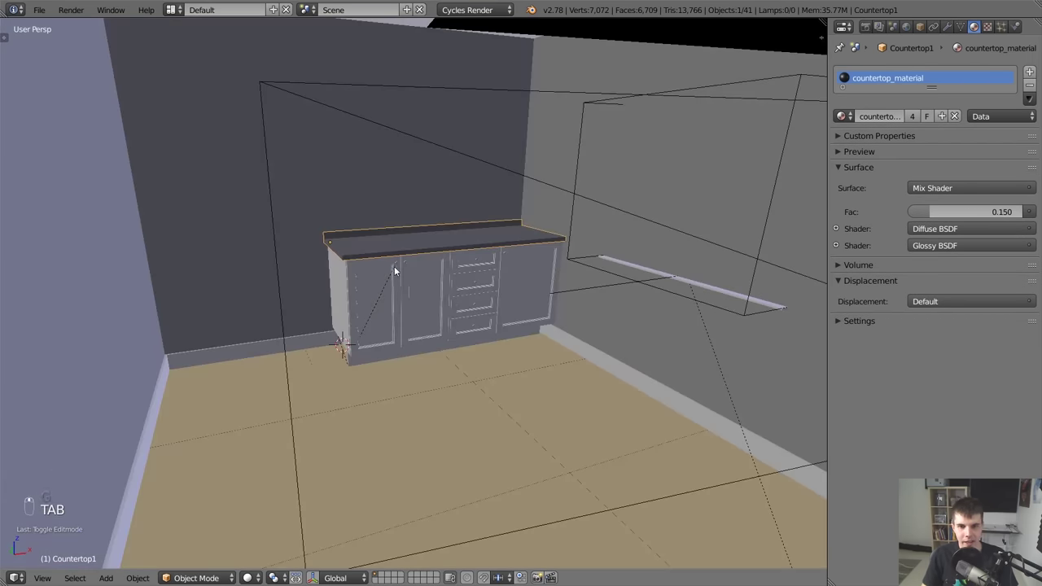
# Frame the vanity through the scene camera, then bring up the Add menu's mesh shapes.
pyautogui.press('KP_0')
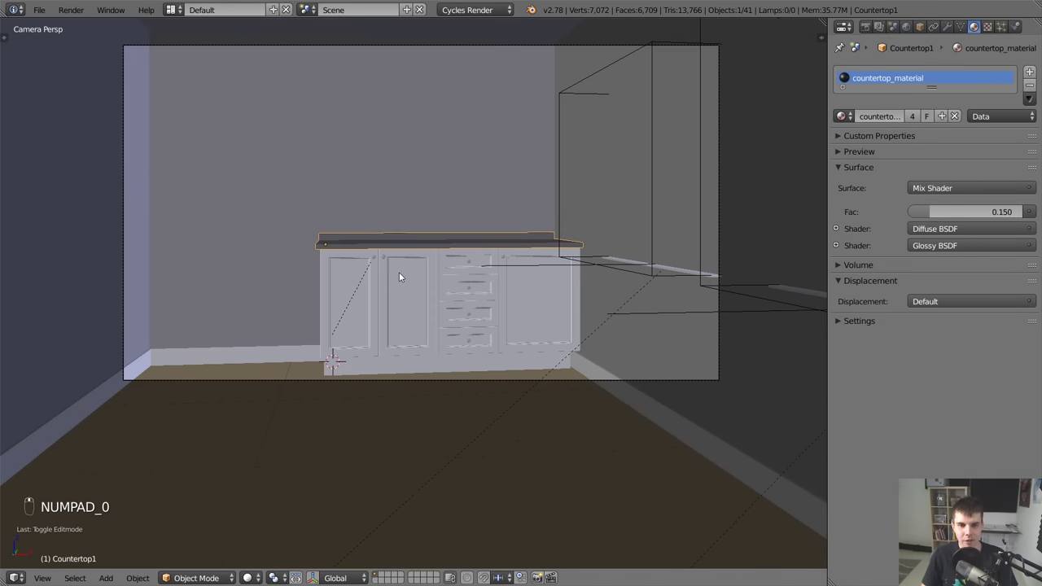
pyautogui.press('Tab')
pyautogui.press('g')
pyautogui.press('Tab')
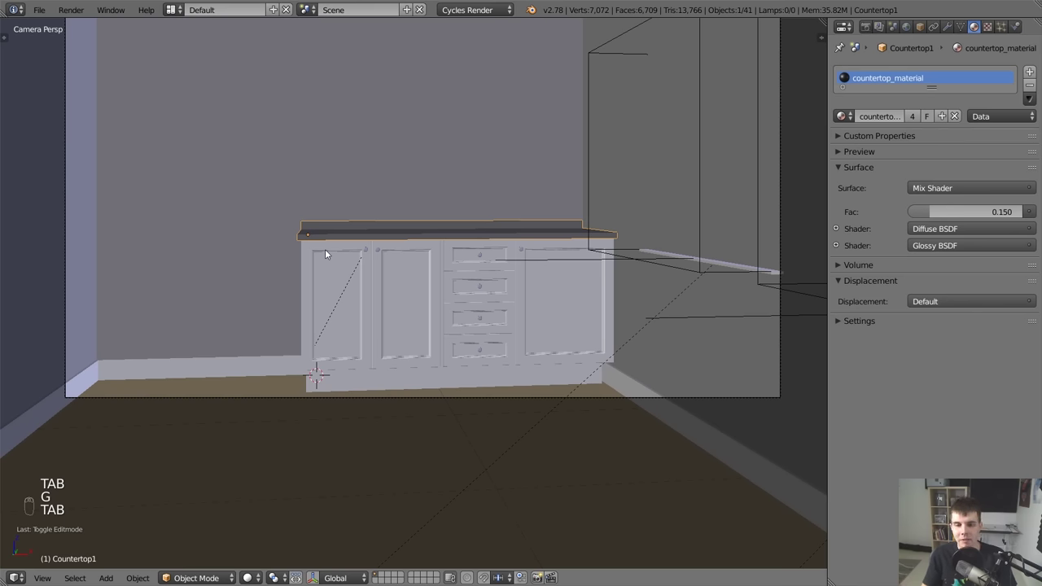
pyautogui.press('a')
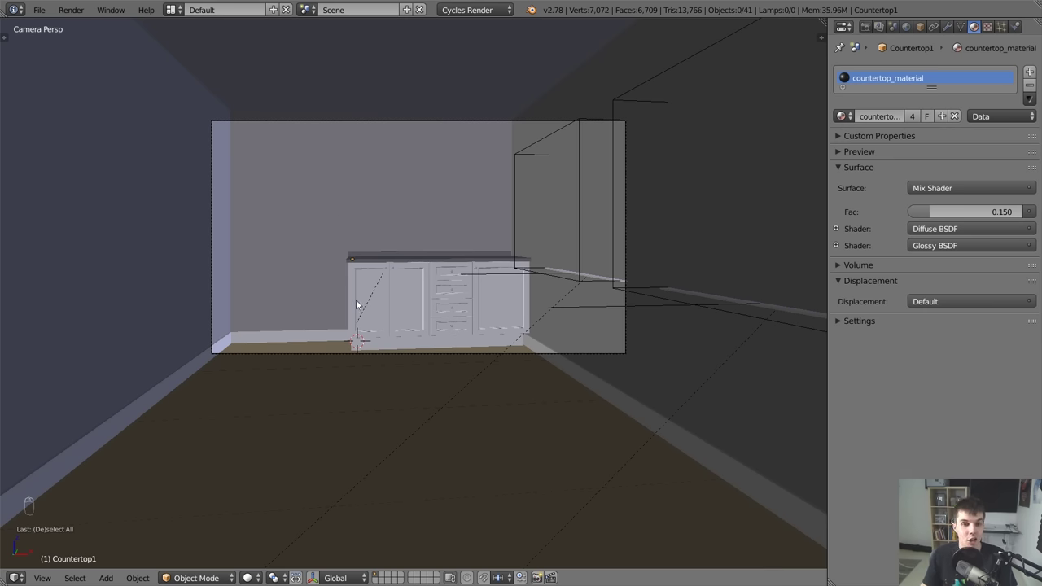
pyautogui.press('shift+a')
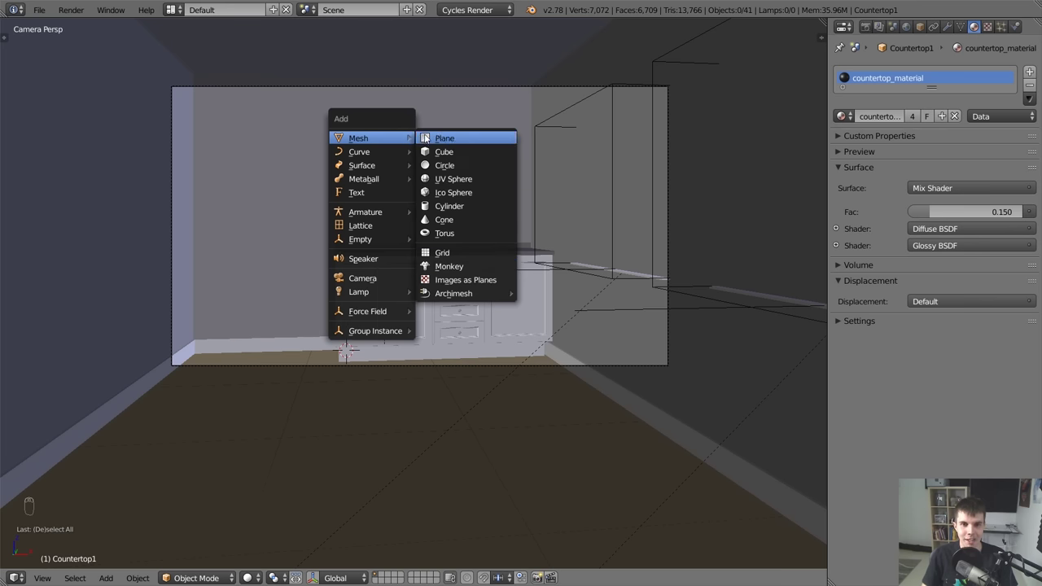
# Add a plane and rotate it 90° on X so it stands upright.
pyautogui.press('KP_1')
pyautogui.press('KP_5')
pyautogui.press('z')
pyautogui.press('r')
pyautogui.press('g')
pyautogui.press('g')
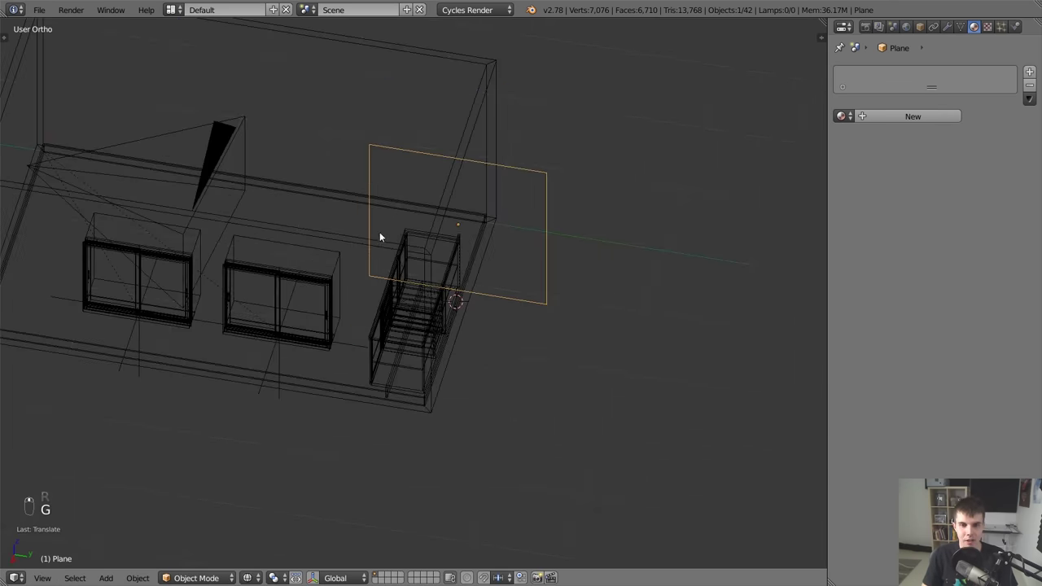
# From top view, move the plane's edge against the back wall at the vanity's left corner.
pyautogui.press('KP_7')
pyautogui.press('Tab')
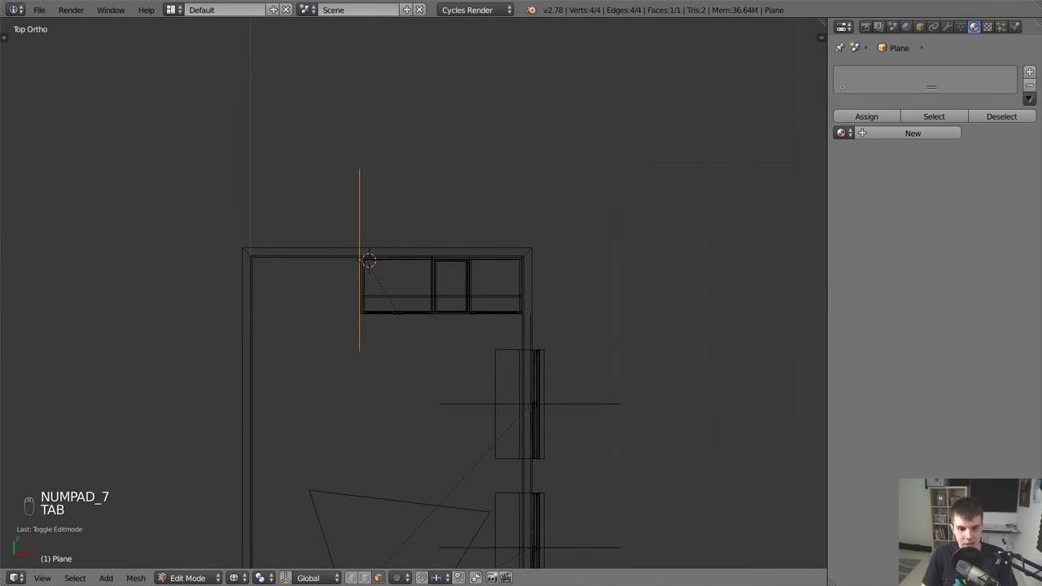
pyautogui.press('a')
pyautogui.press('b')
pyautogui.press('g')
pyautogui.press('g')
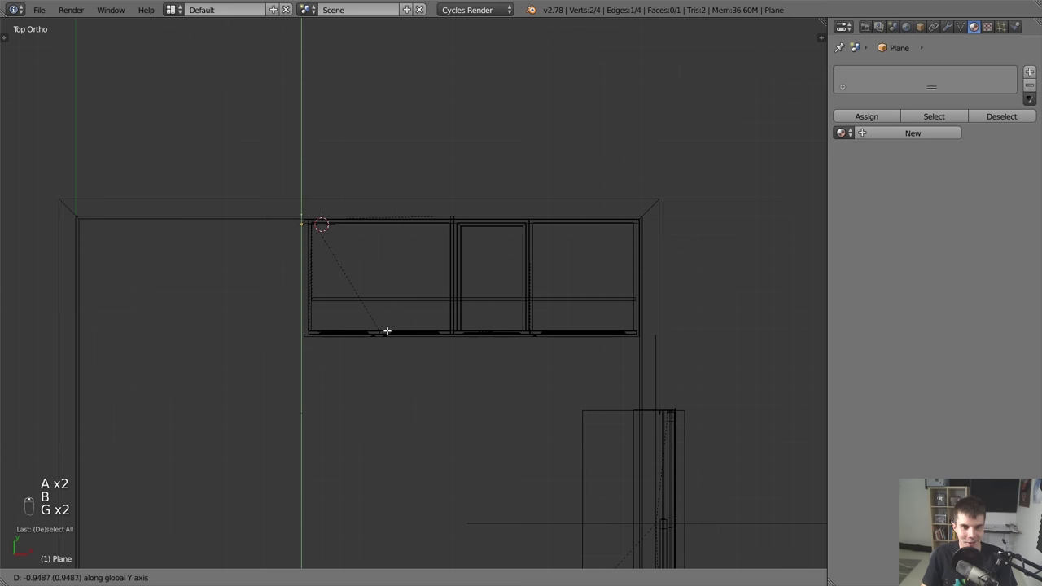
pyautogui.press('KP_0')
pyautogui.press('z')
pyautogui.press('Tab')
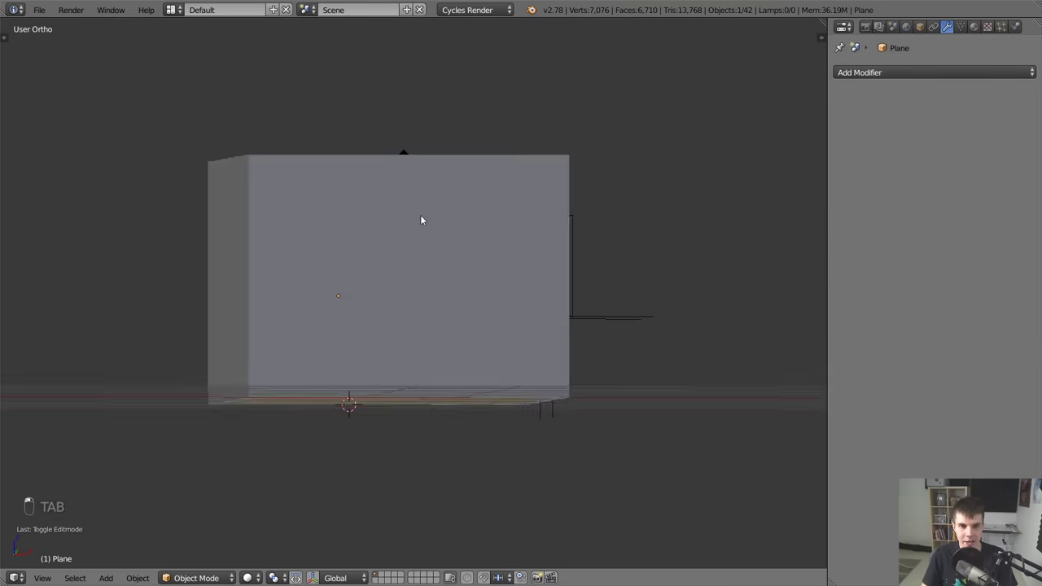
# In camera view, shift the upright panel sideways until it stands just left of the vanity.
pyautogui.press('z')
pyautogui.press('KP_0')
pyautogui.press('z')
pyautogui.press('g')
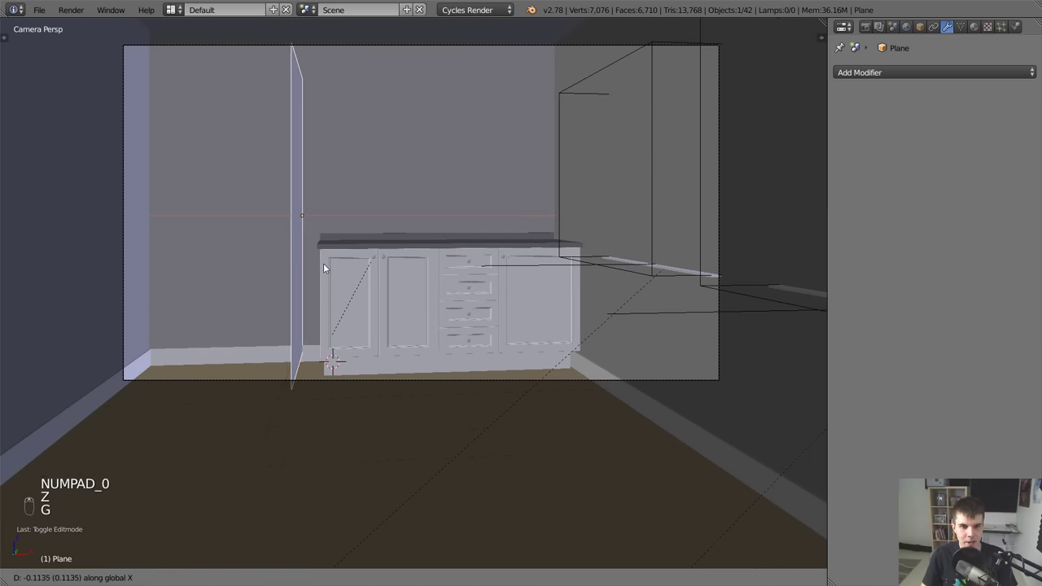
pyautogui.press('g')
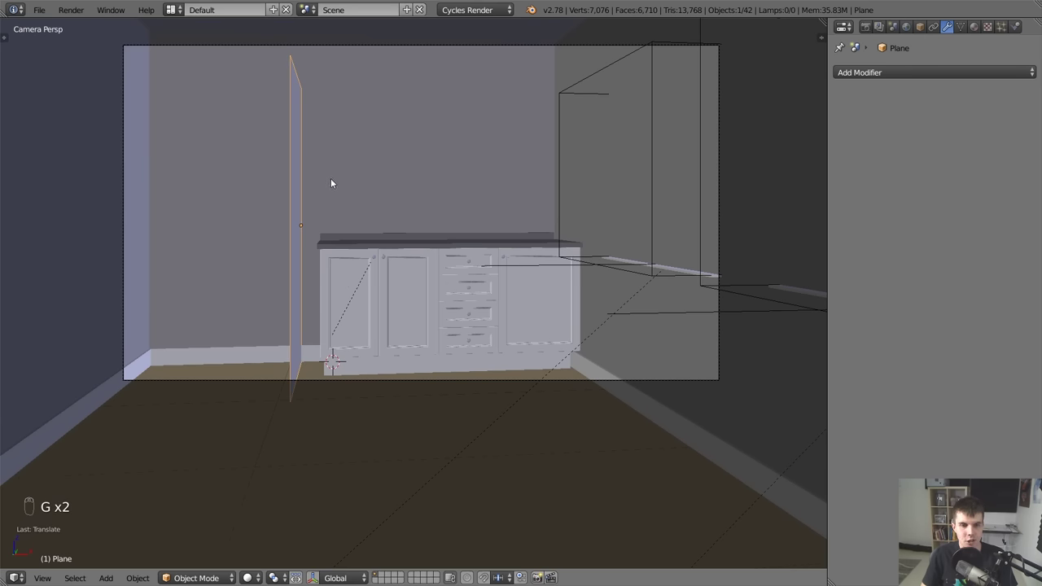
pyautogui.press('g')
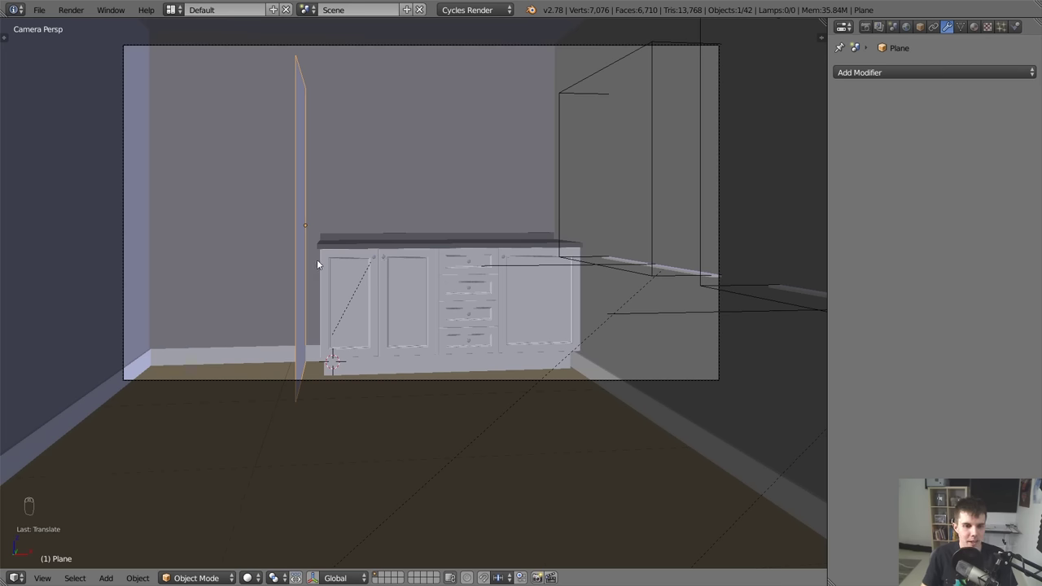
pyautogui.press('g')
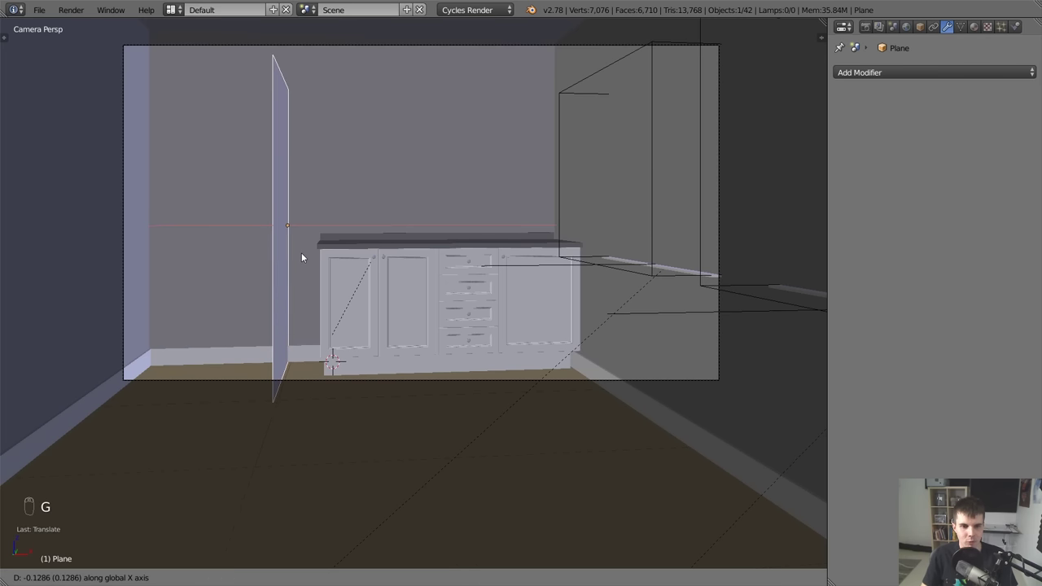
pyautogui.press('g')
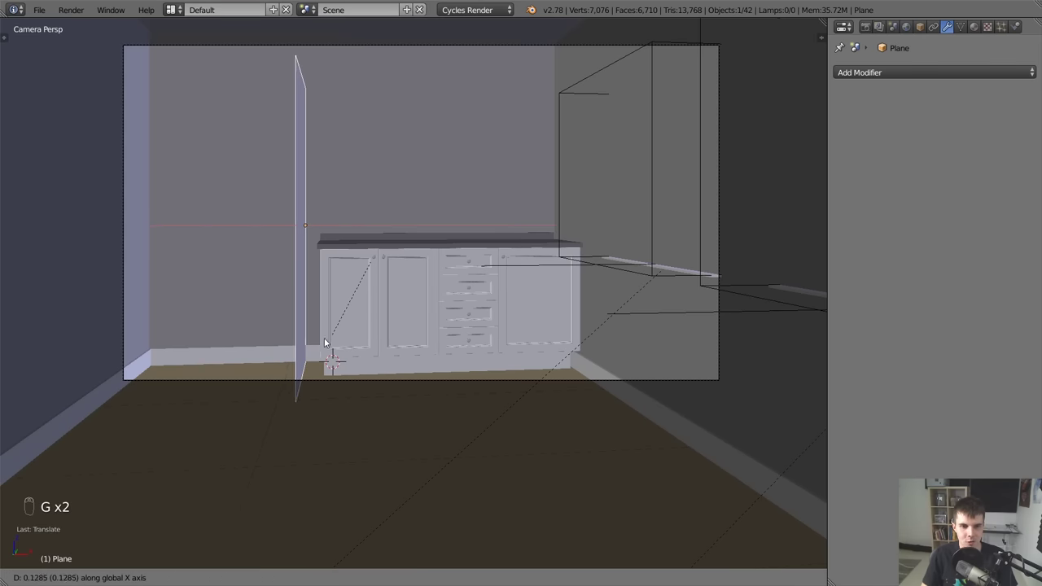
pyautogui.press('g')
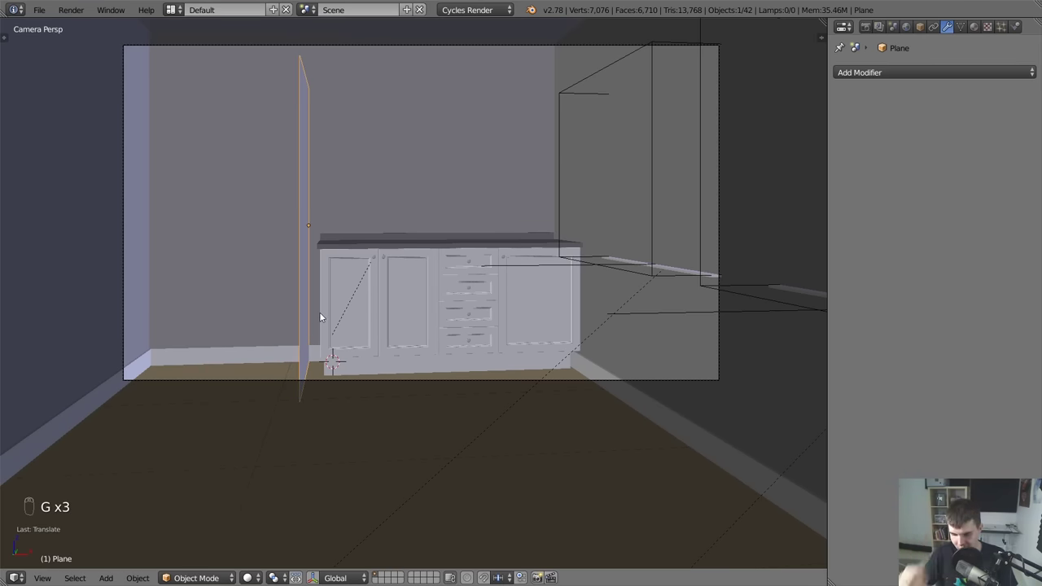
# Check the panel from top view, then return to the camera and zoom close on panel and vanity.
pyautogui.press('KP_7')
pyautogui.press('z')
pyautogui.press('Tab')
pyautogui.press('a')
pyautogui.press('Tab')
pyautogui.press('KP_0')
pyautogui.press('z')
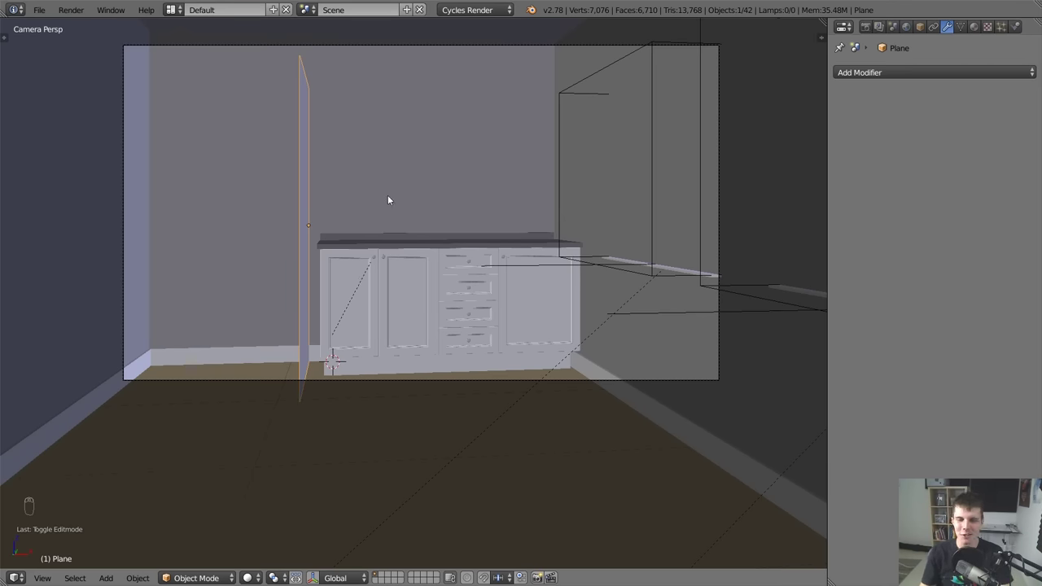
pyautogui.moveTo(365, 187); pyautogui.dragTo(564, 201)
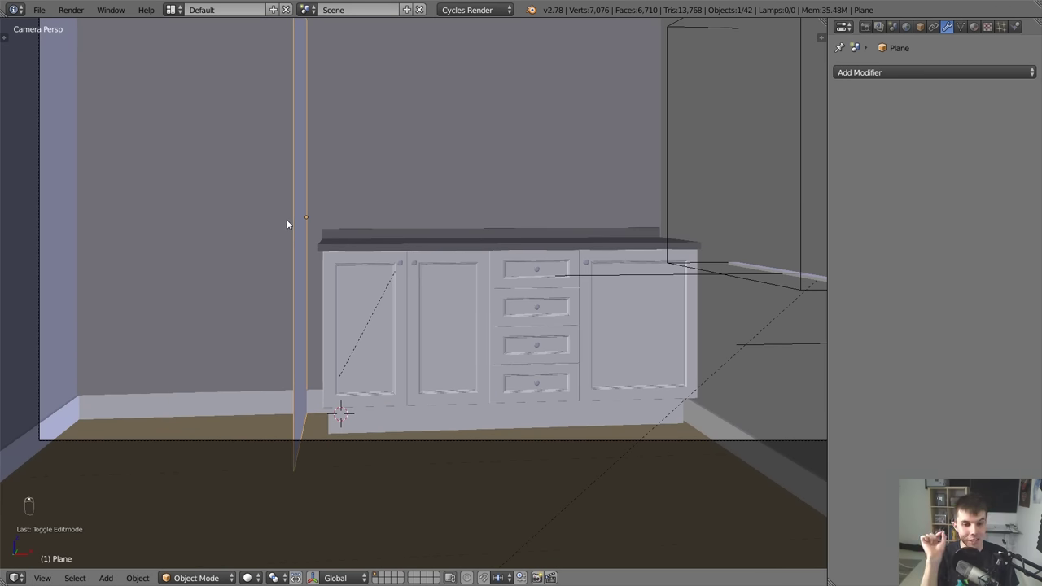
# Give the panel a Solidify modifier of thickness 0.01 and look straight down on the room.
pyautogui.middleClick(871, 174)
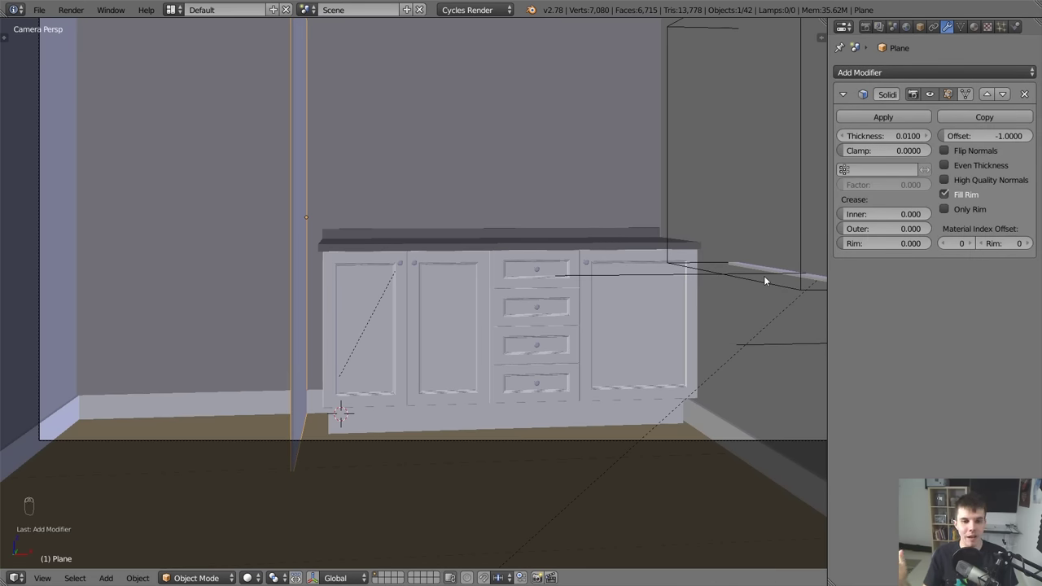
pyautogui.middleClick(363, 260)
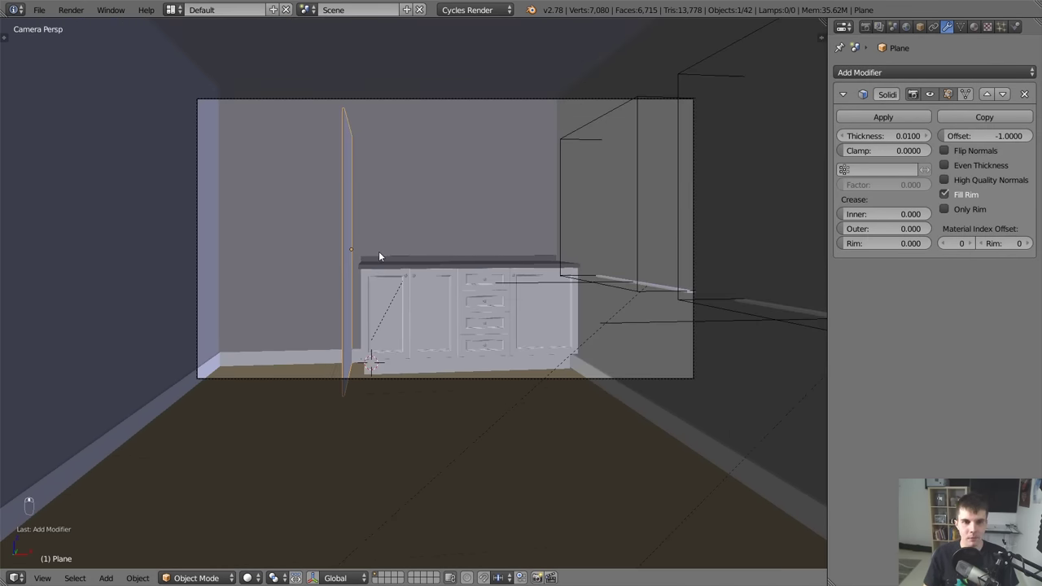
pyautogui.press('KP_7')
pyautogui.press('z')
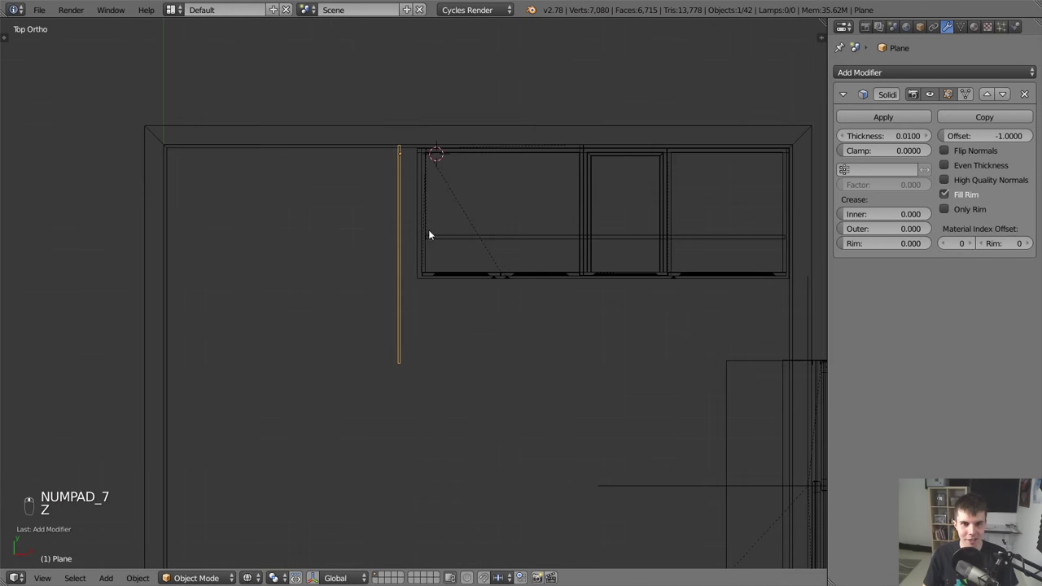
# Duplicate the thickened panel and turn the copy 90° to run from the side wall to the panel's front.
pyautogui.press('alt+d')
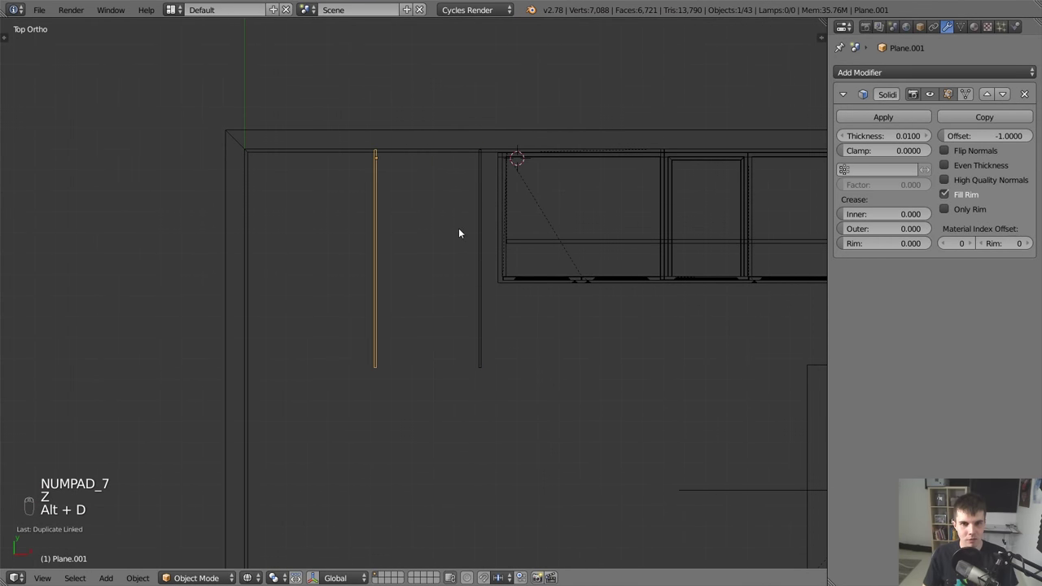
pyautogui.press('r')
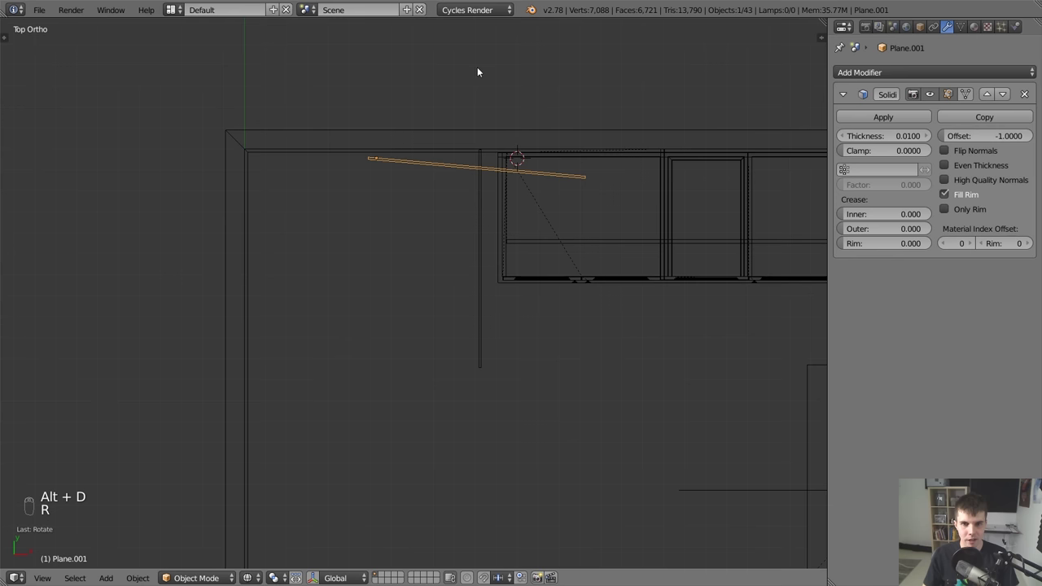
pyautogui.press('r')
pyautogui.press('g')
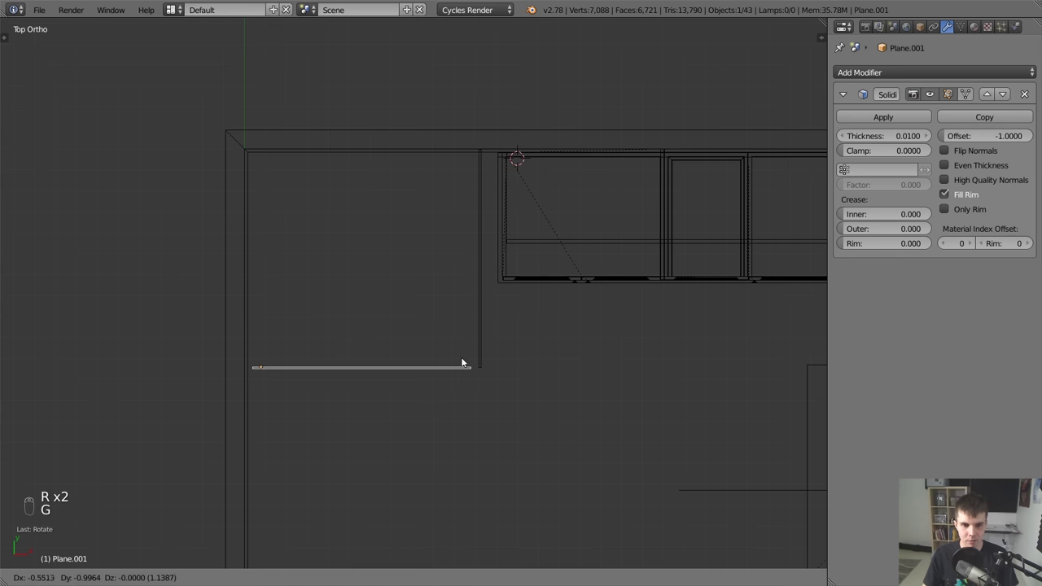
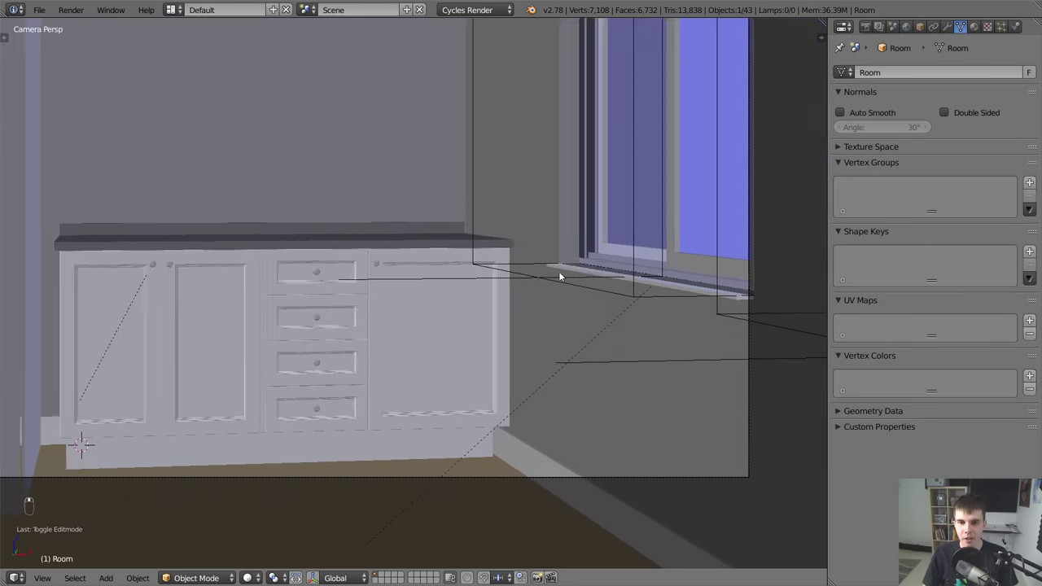
# Zoom in on the rail window and select its frame to show the Archimesh window settings.
pyautogui.rightClick(511, 297)
pyautogui.moveTo(457, 322); pyautogui.dragTo(402, 277)
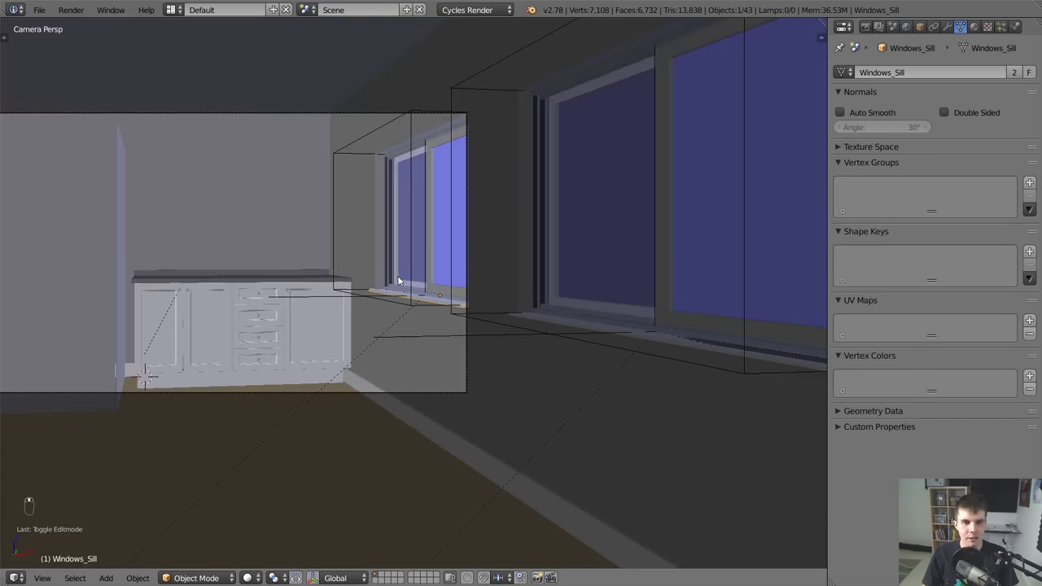
pyautogui.moveTo(400, 278); pyautogui.dragTo(401, 278)
pyautogui.middleClick(402, 279)
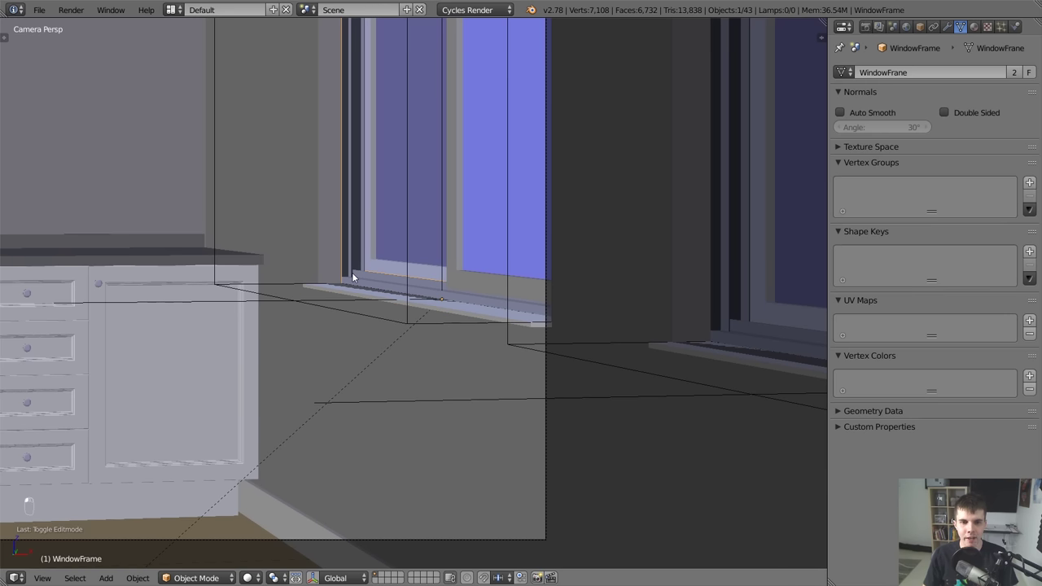
pyautogui.click(356, 276)
pyautogui.middleClick(356, 275)
# Show the window frame's transform values in the sidebar and view the scene through the camera.
pyautogui.press('t')
pyautogui.press('t')
pyautogui.press('n')
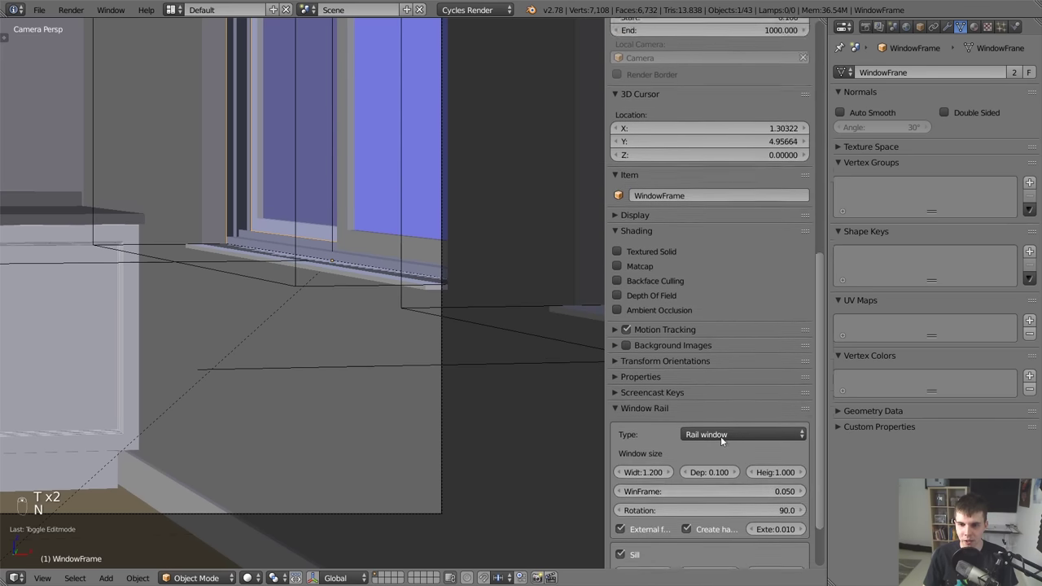
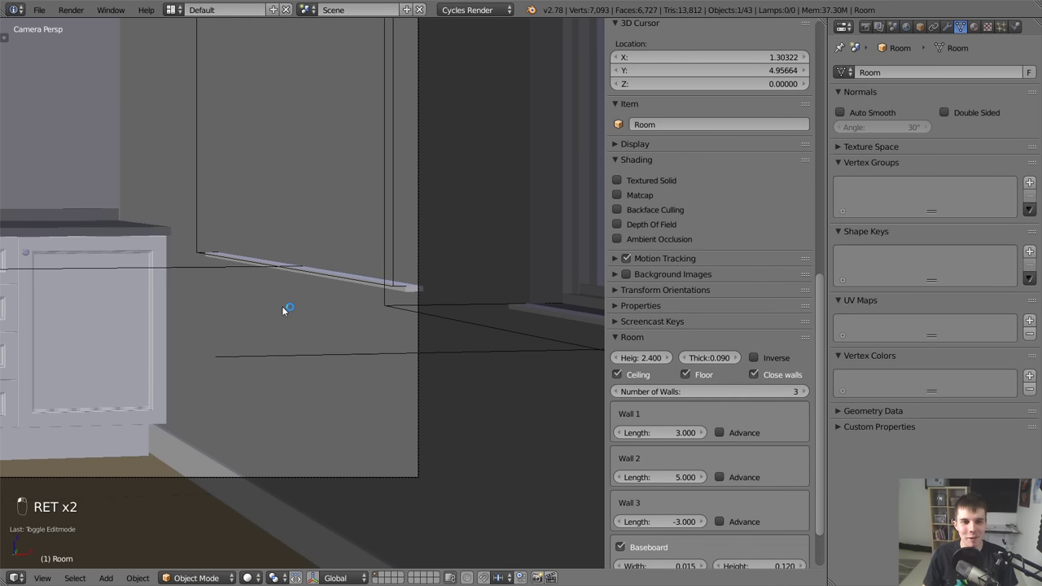
pyautogui.press('z')
pyautogui.press('z')
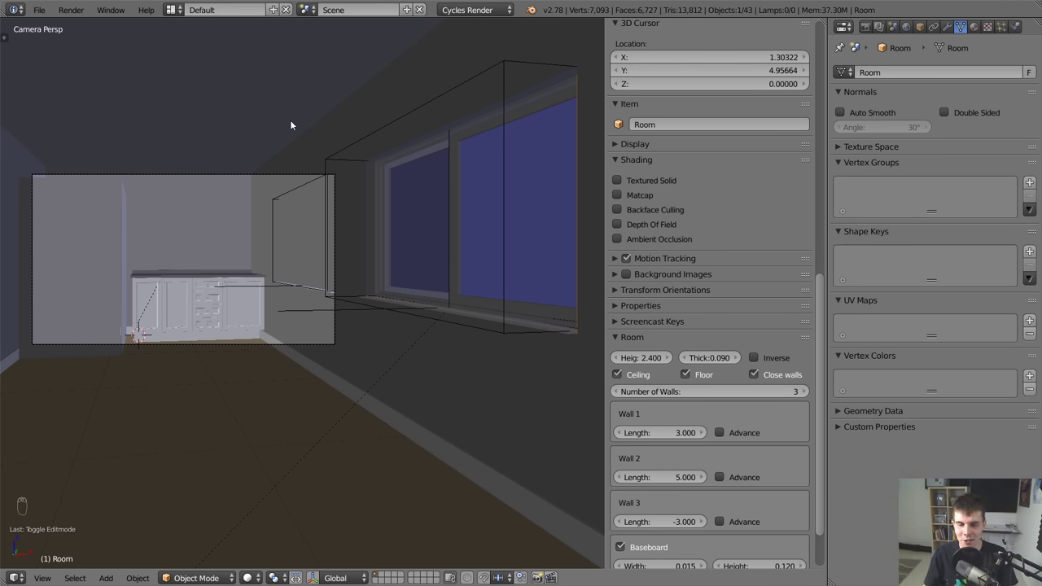
# Select the room and bring up its Archimesh settings and tool shelf over a wireframe view.
pyautogui.press('t')
pyautogui.press('Tab')
pyautogui.press('Tab')
pyautogui.press('Tab')
pyautogui.press('Tab')
# Run Auto Holes so the room gets Boolean difference modifiers for CTRL_Hole and CTRL_Hole.001.
pyautogui.press('z')
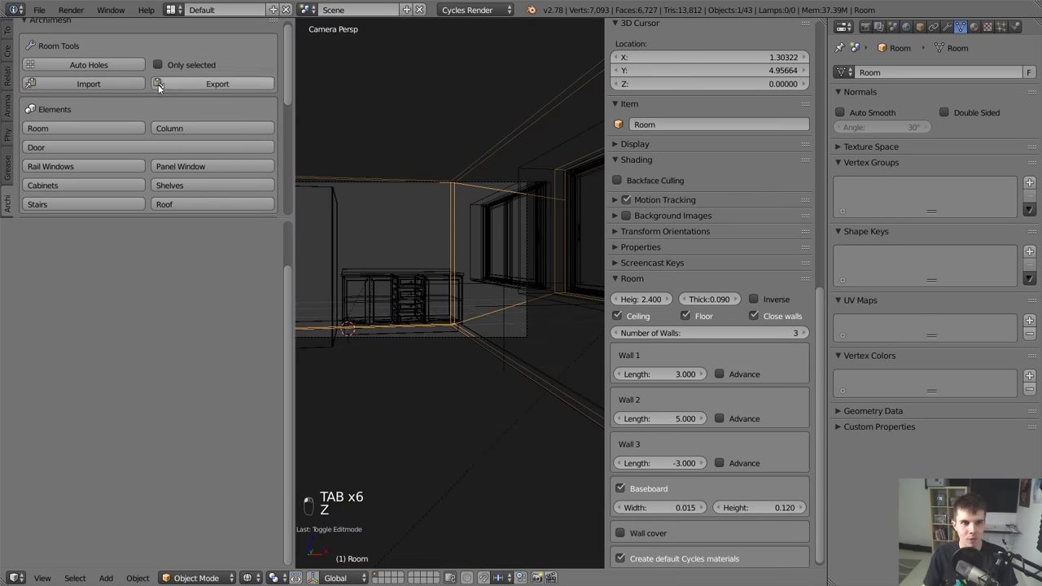
pyautogui.press('z')
pyautogui.press('t')
pyautogui.press('z')
pyautogui.press('z')
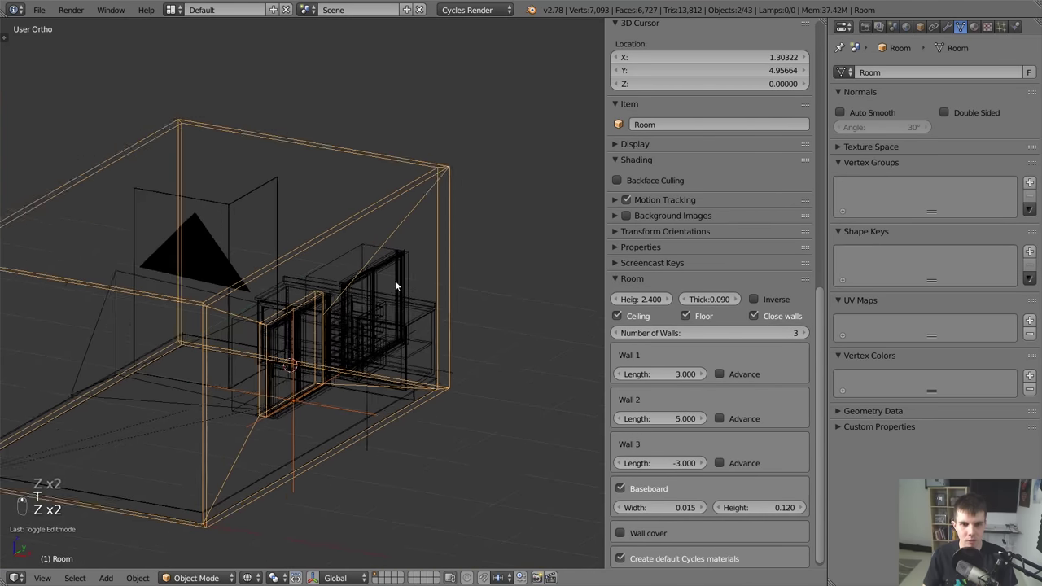
pyautogui.press('z')
pyautogui.press('z')
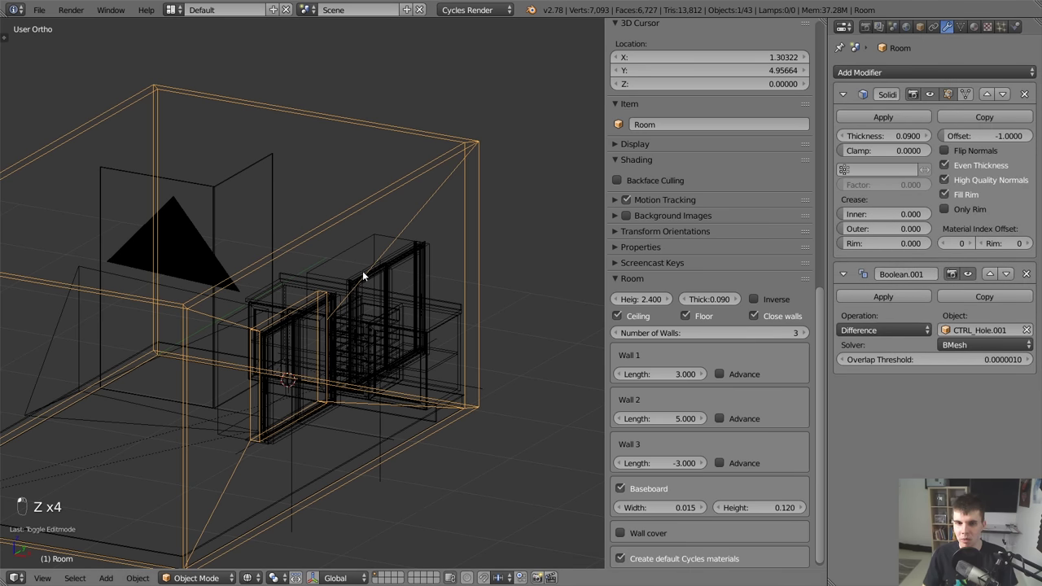
pyautogui.press('t')
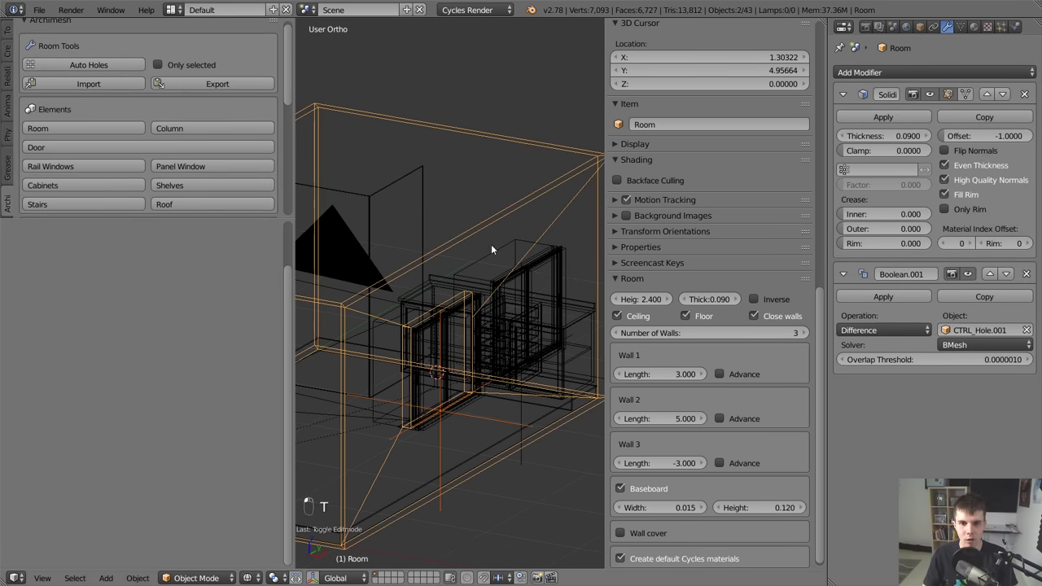
# Orbit the room, switch to solid shading and check the window openings through the camera.
pyautogui.middleClick(563, 238)
pyautogui.moveTo(507, 227); pyautogui.dragTo(780, 133)
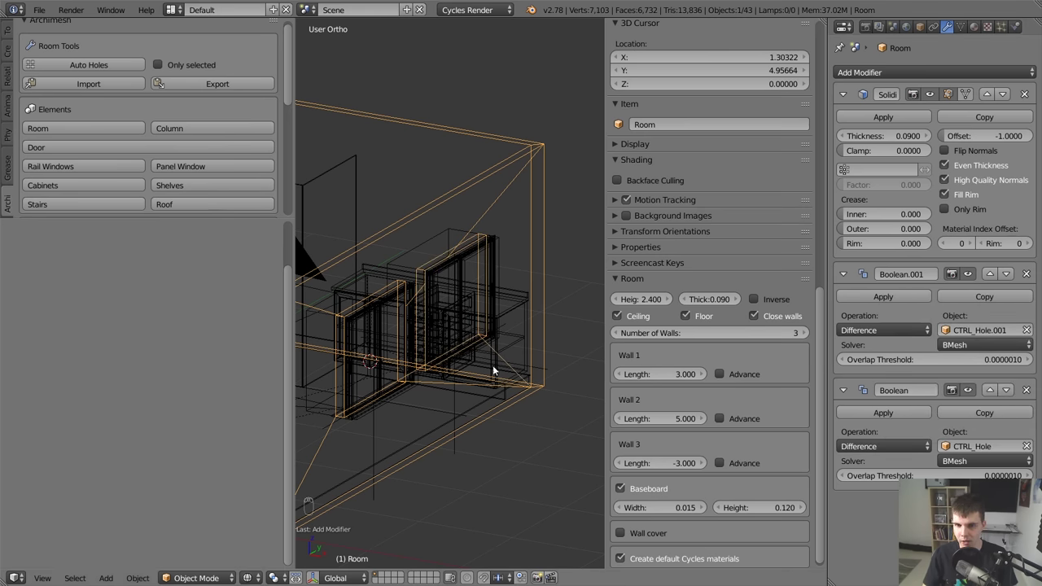
pyautogui.press('z')
pyautogui.press('a')
pyautogui.press('t')
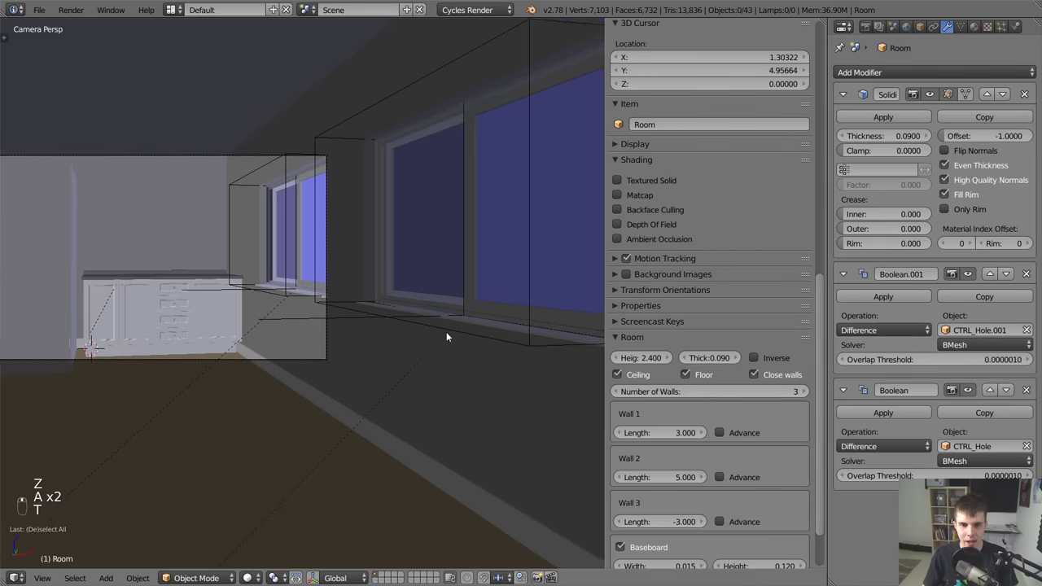
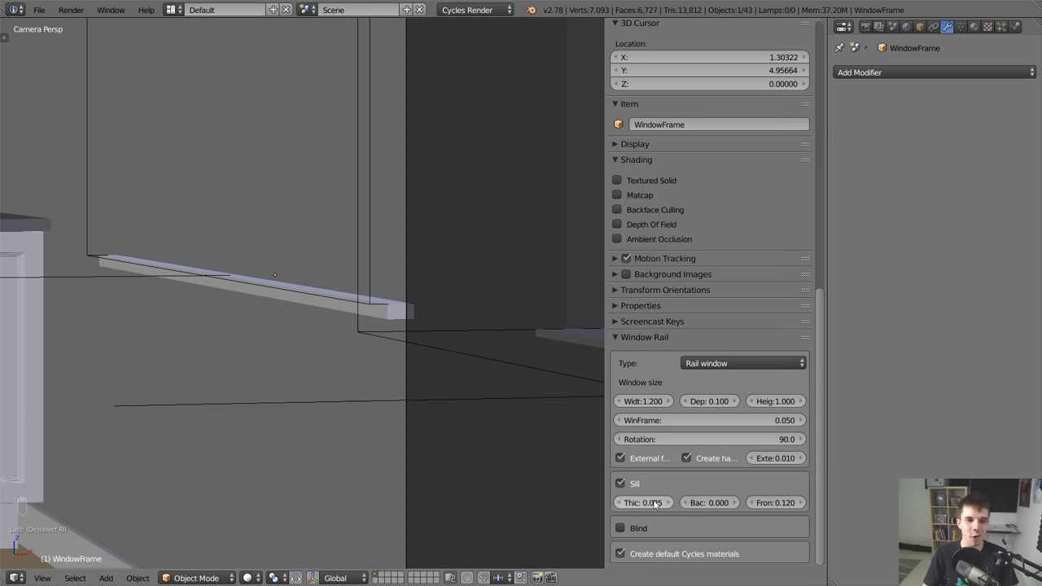
# Set the WindowFrame sill thickness to 0.025 and pick CTRL_Hole as the Room's Boolean object.
pyautogui.press('z')
pyautogui.press('z')
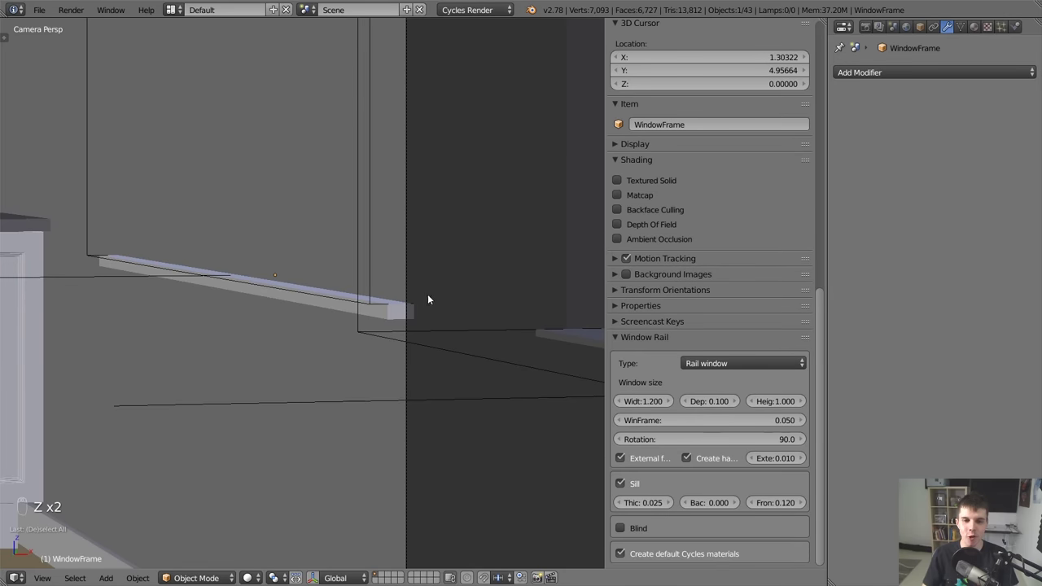
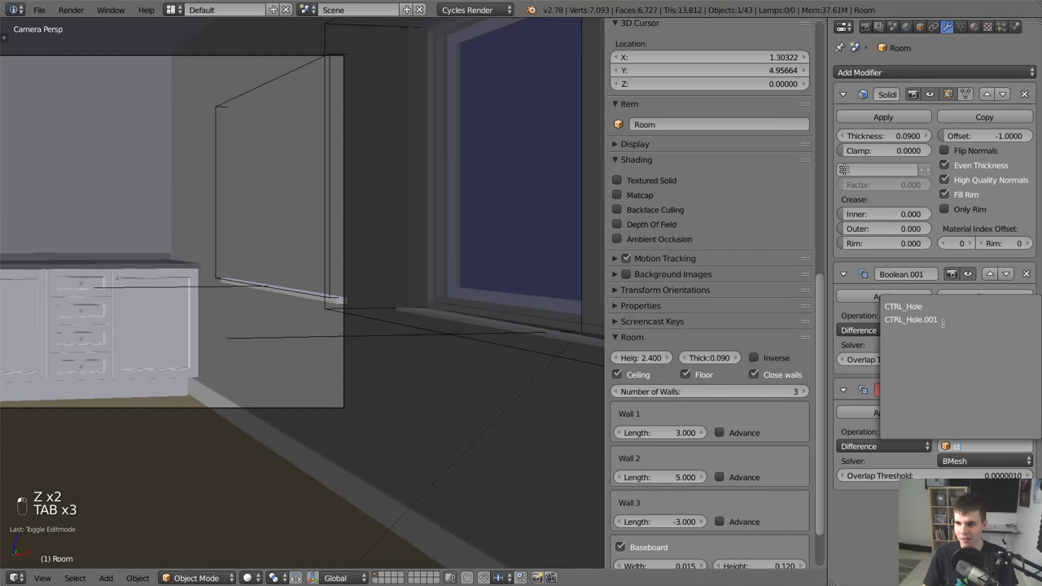
pyautogui.press('a')
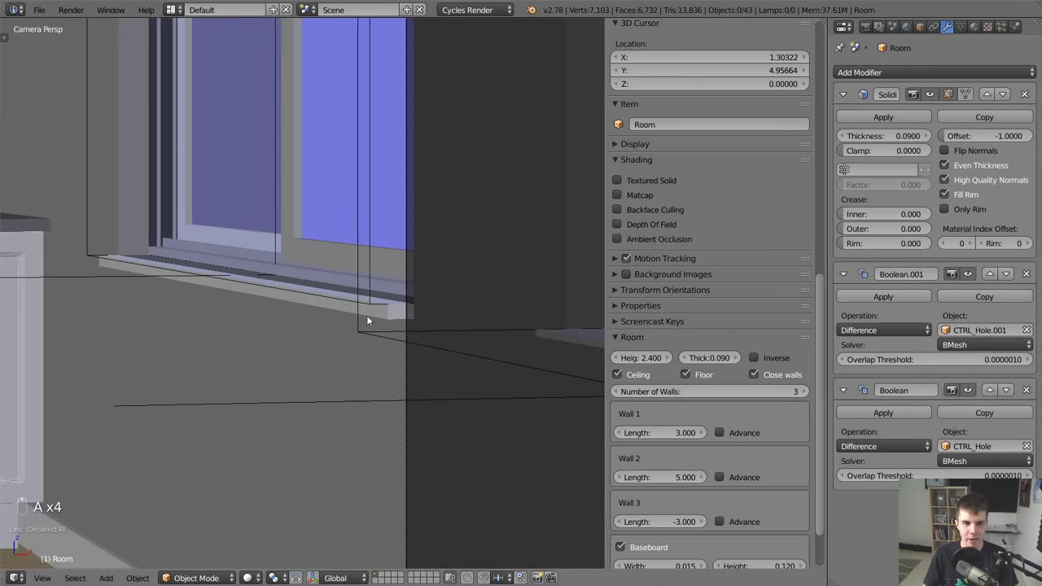
pyautogui.press('g')
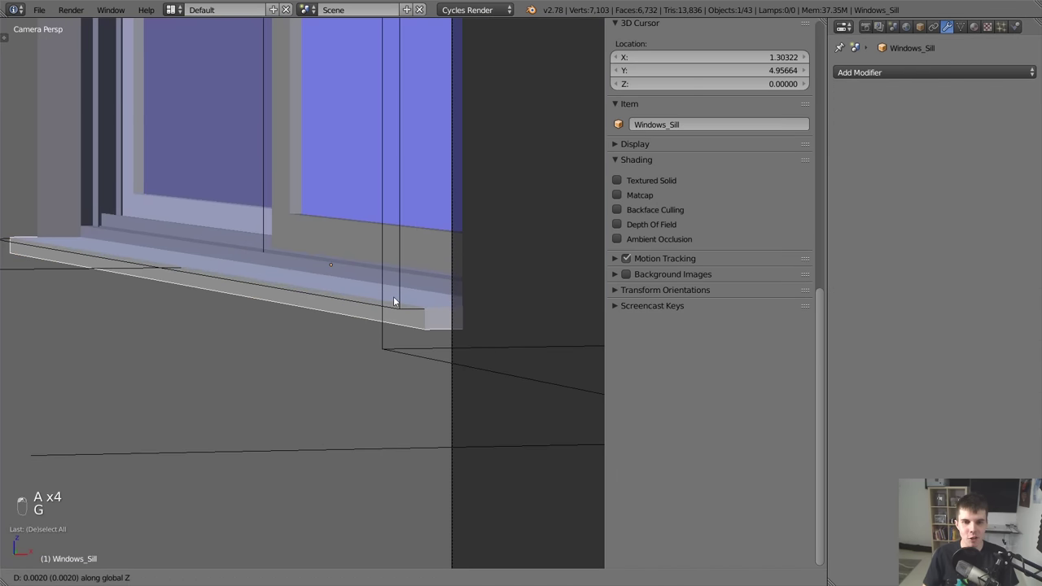
# Adjust the Windows_Sill object and return to the camera view with Render properties showing.
pyautogui.click(504, 328)
pyautogui.press('g')
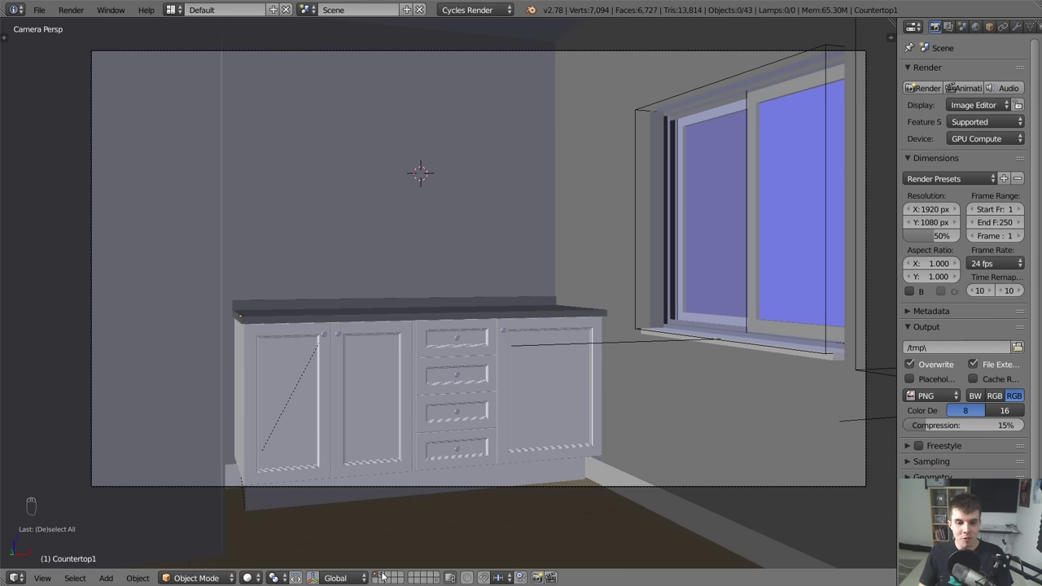
# Spin the sconce profile around its centre into a round wall plate and recalculate normals.
pyautogui.moveTo(387, 574); pyautogui.dragTo(207, 298)
pyautogui.press('KP_Decimal')
pyautogui.moveTo(516, 243); pyautogui.dragTo(486, 242)
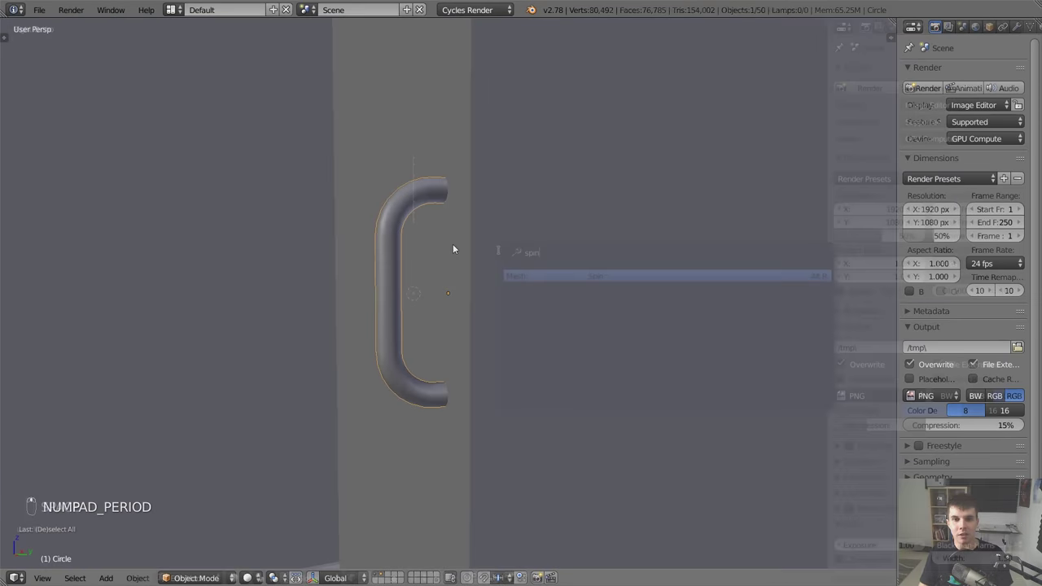
pyautogui.press('space')
pyautogui.press('t')
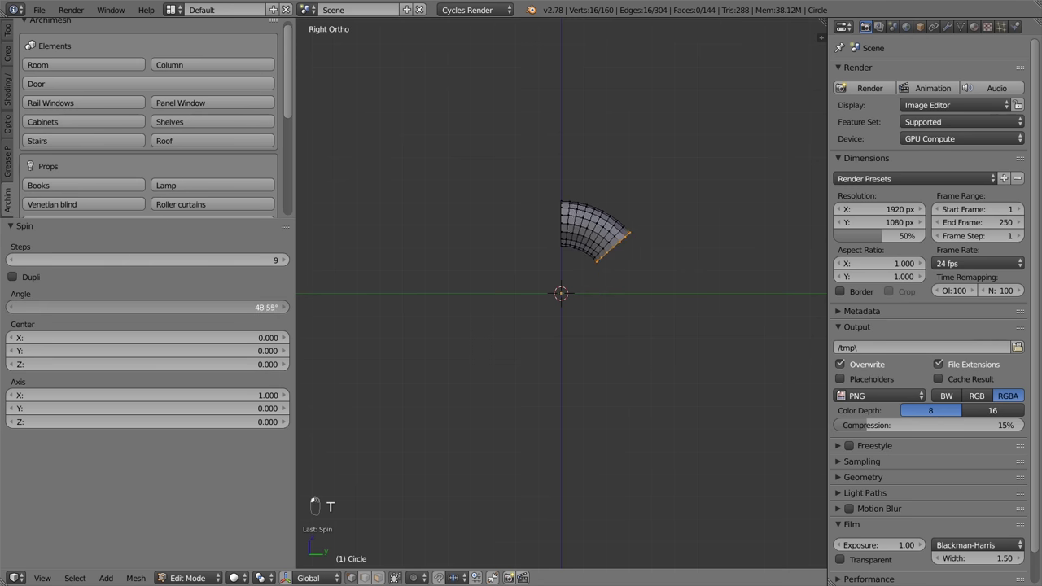
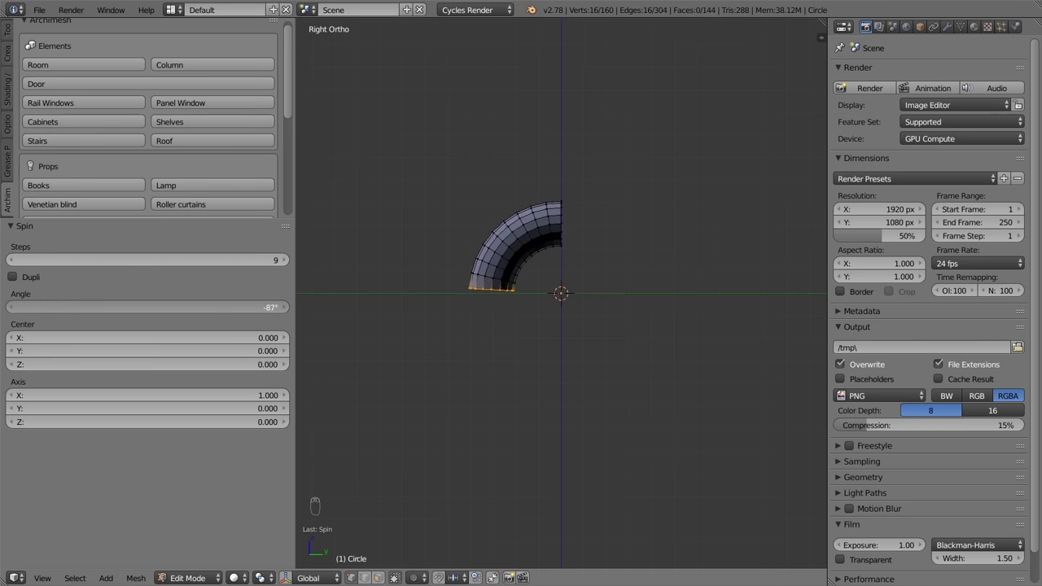
pyautogui.press('e')
pyautogui.press('Tab')
pyautogui.press('ctrl+n')
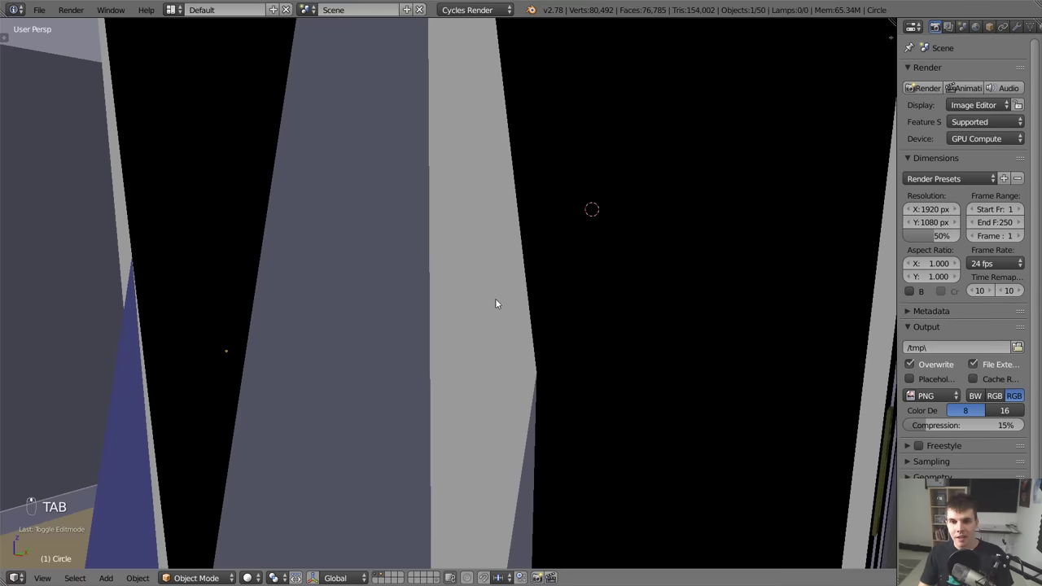
# Scale a circle to mirror size and extrude it into the oval mirror frame ring.
pyautogui.rightClick(579, 208)
pyautogui.moveTo(589, 206); pyautogui.dragTo(556, 249)
pyautogui.press('s')
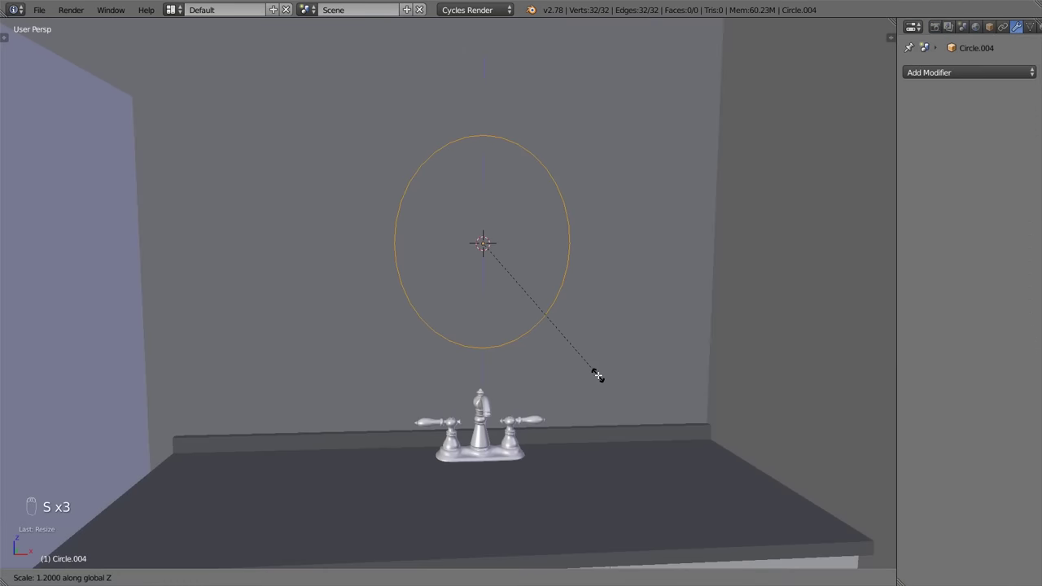
pyautogui.press('e')
pyautogui.press('s')
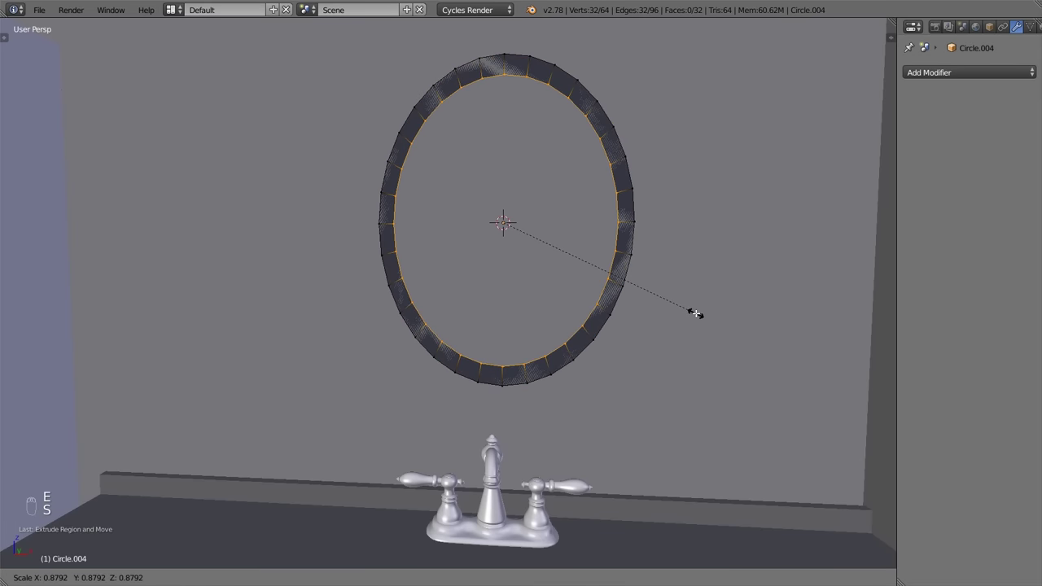
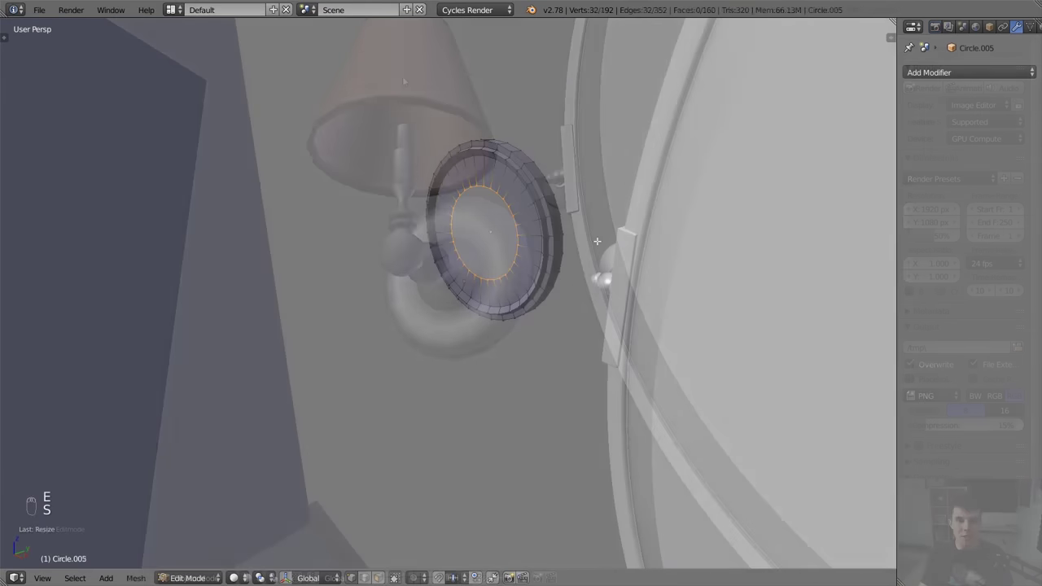
pyautogui.press('g')
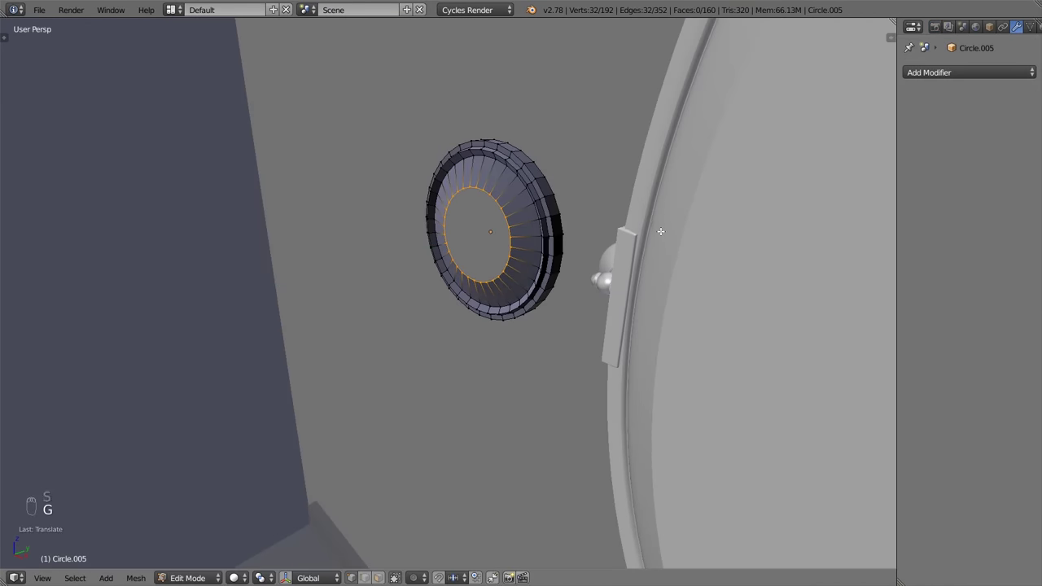
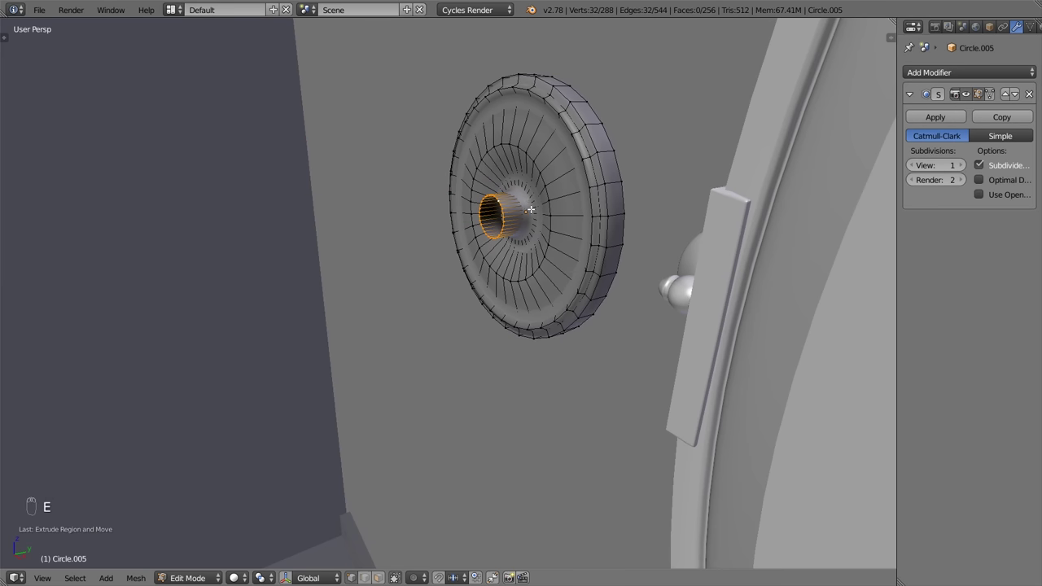
pyautogui.press('e')
pyautogui.press('s')
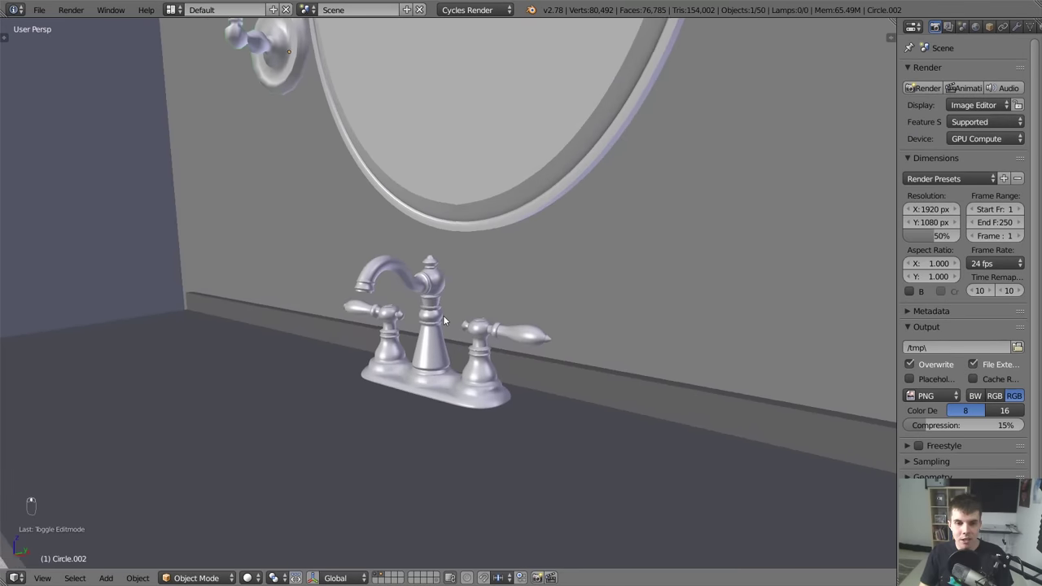
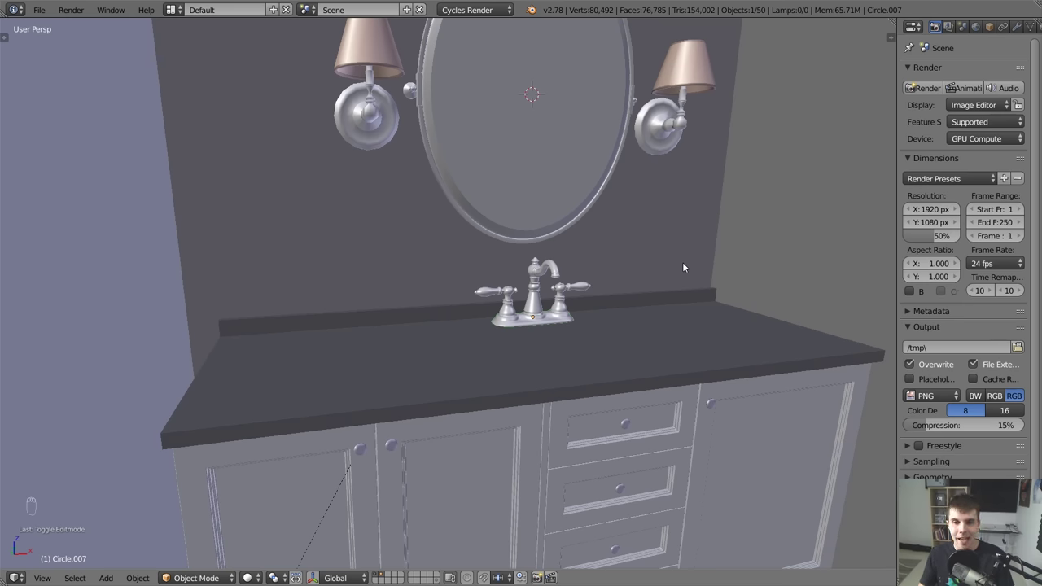
# Position the sconces beside the mirror, orbiting the vanity wall to check them.
pyautogui.press('a')
pyautogui.middleClick(654, 297)
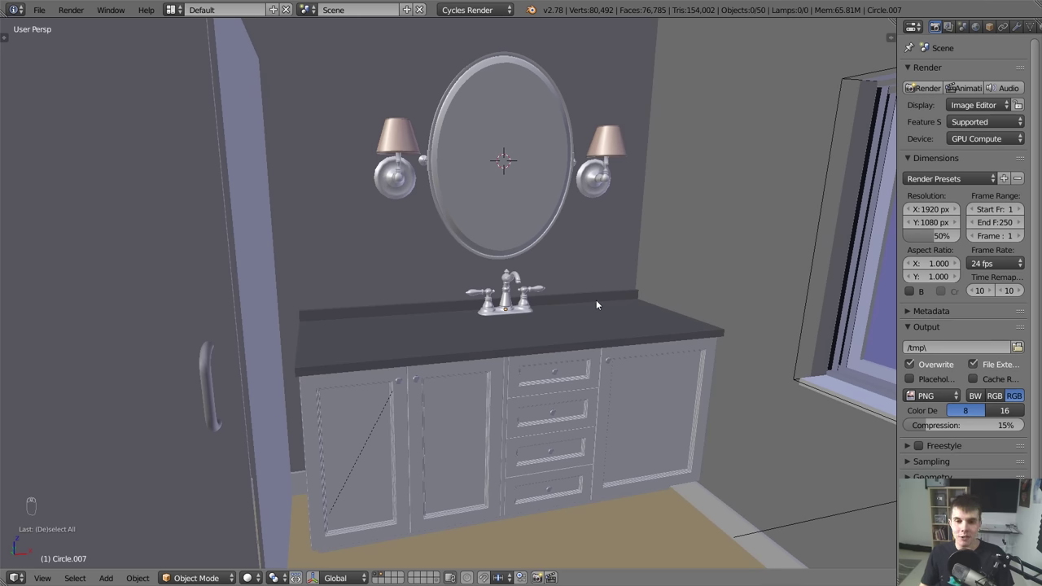
pyautogui.moveTo(518, 278); pyautogui.dragTo(530, 310)
pyautogui.middleClick(530, 311)
pyautogui.moveTo(427, 170); pyautogui.dragTo(429, 326)
pyautogui.press('z')
pyautogui.press('z')
# Check the door handle and vanity from around the room, then look through the scene camera.
pyautogui.moveTo(212, 360); pyautogui.dragTo(485, 251)
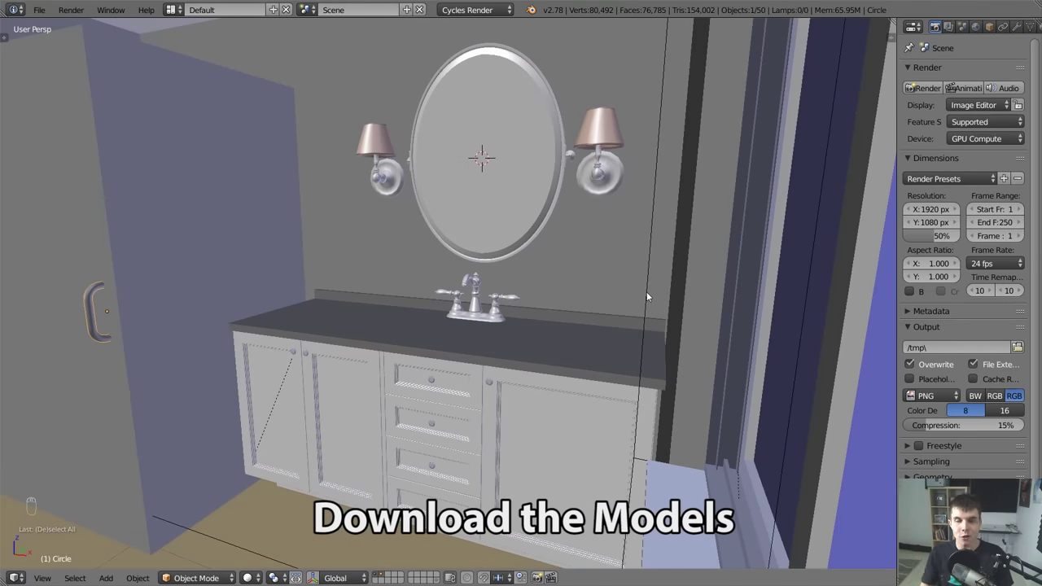
pyautogui.middleClick(650, 294)
pyautogui.middleClick(727, 299)
pyautogui.press('KP_0')
pyautogui.press('a')
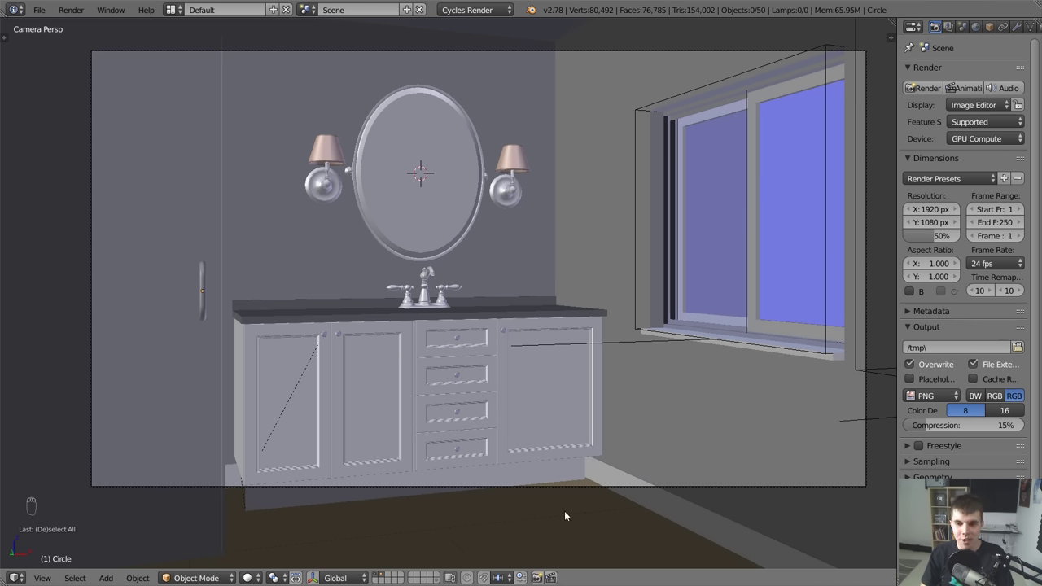
# In wireframe, duplicate a baseboard panel at the cabinet front and place it as end trim.
pyautogui.moveTo(568, 515); pyautogui.dragTo(237, 380)
pyautogui.press('KP_Decimal')
pyautogui.press('z')
pyautogui.press('z')
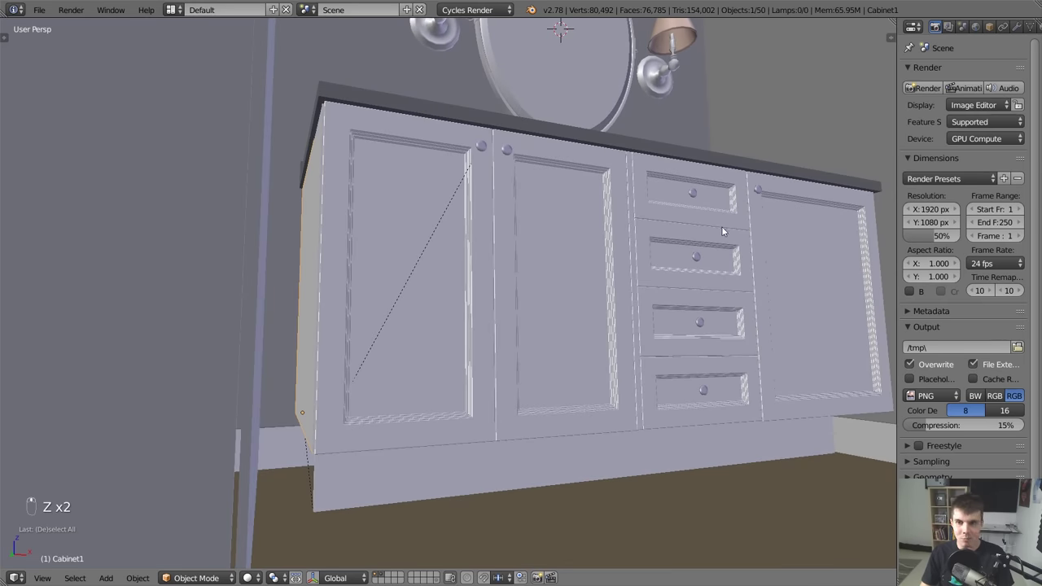
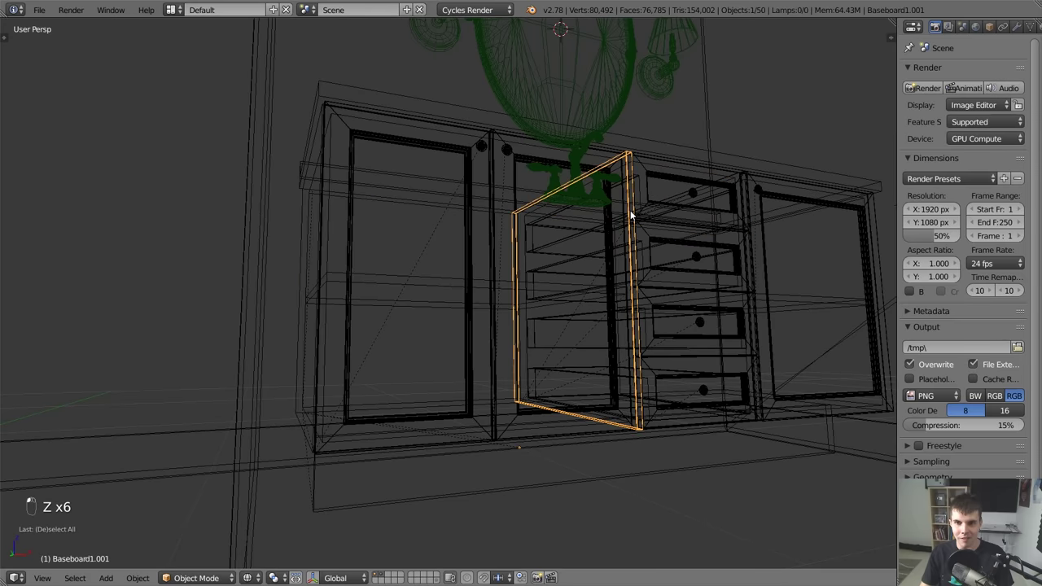
pyautogui.press('z')
pyautogui.press('shift+d')
pyautogui.press('Tab')
pyautogui.press('z')
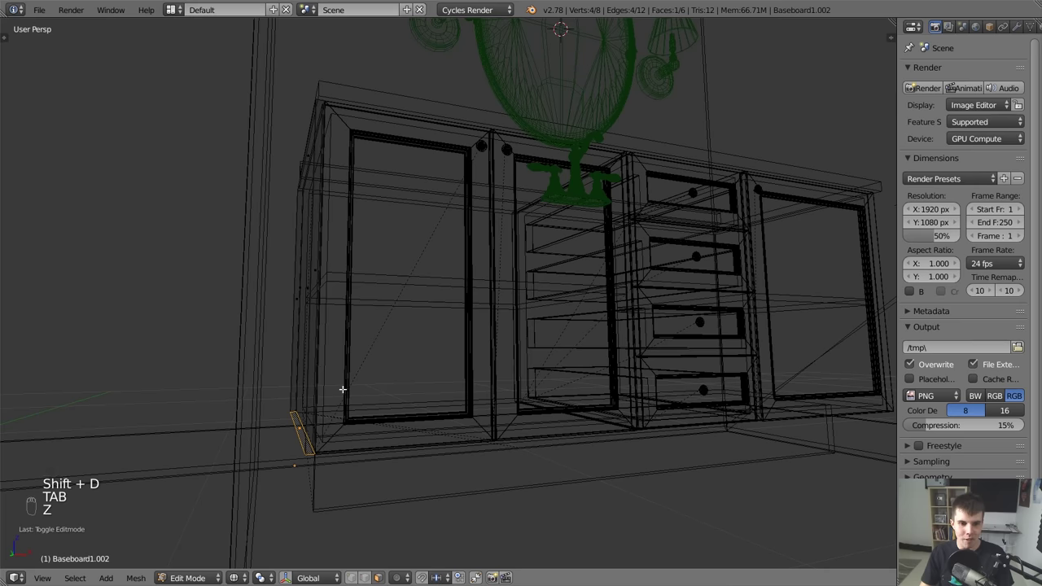
pyautogui.press('z')
pyautogui.press('g')
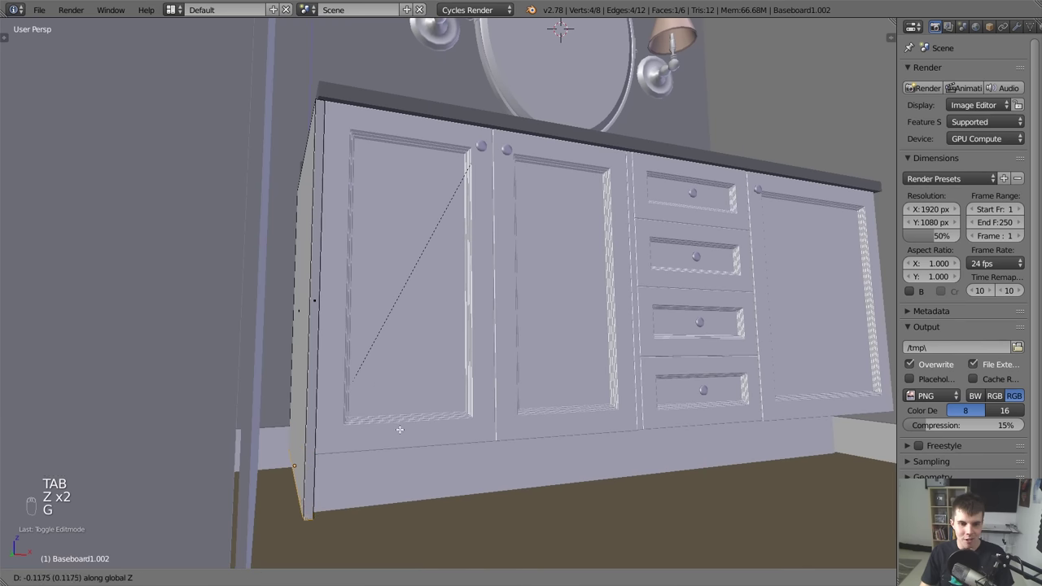
# Make a linked duplicate baseboard piece and move it to close the vanity's other end.
pyautogui.press('Tab')
pyautogui.press('alt+d')
pyautogui.press('Tab')
pyautogui.press('g')
pyautogui.press('Tab')
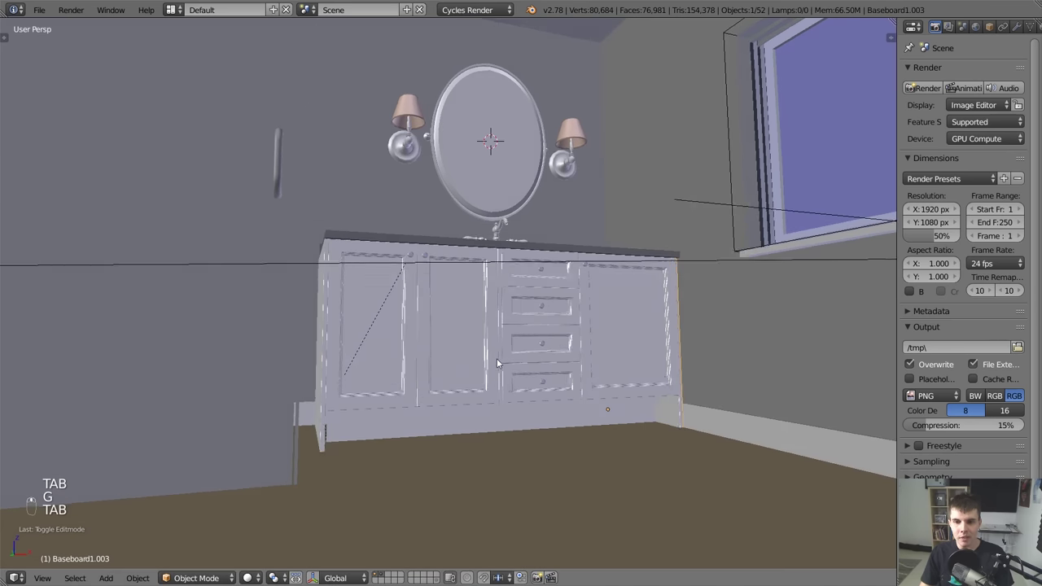
pyautogui.press('a')
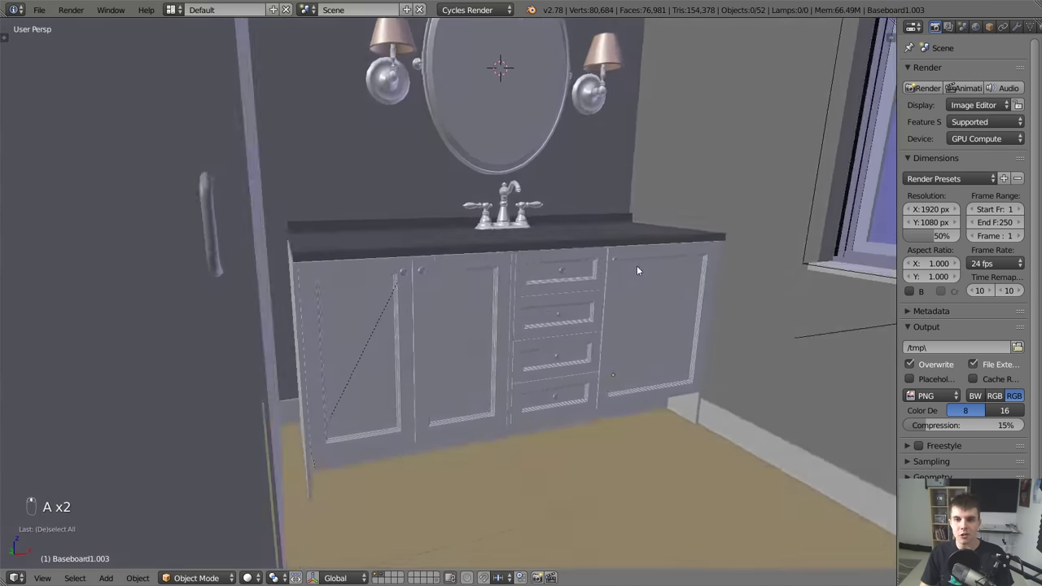